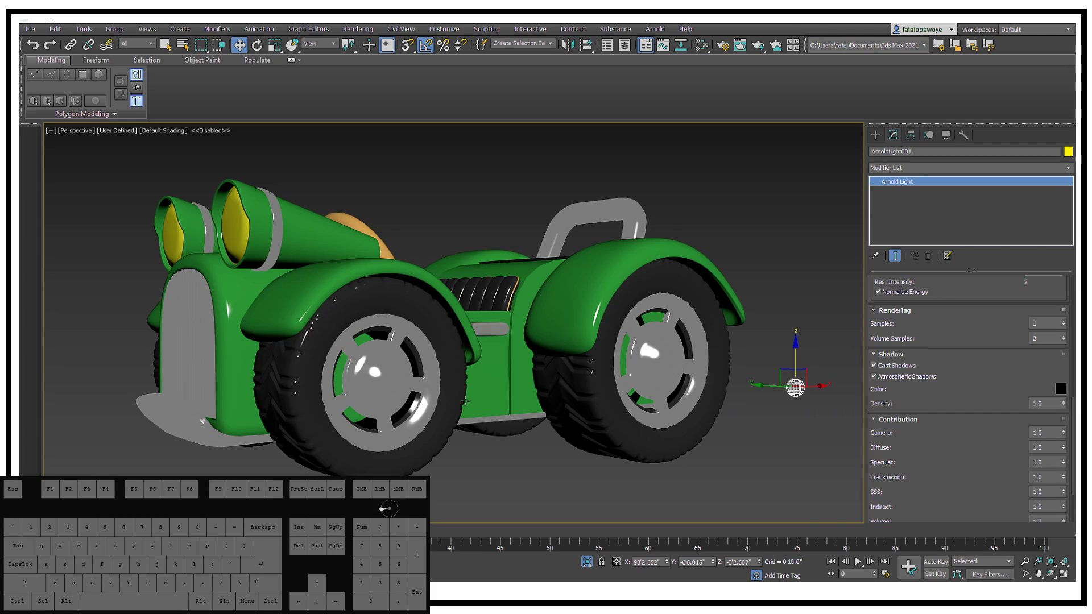
# View the green car through PhysCamera002 and bring up the Render Setup dialog
pyautogui.middleClick(797, 394)
pyautogui.middleClick(497, 317)
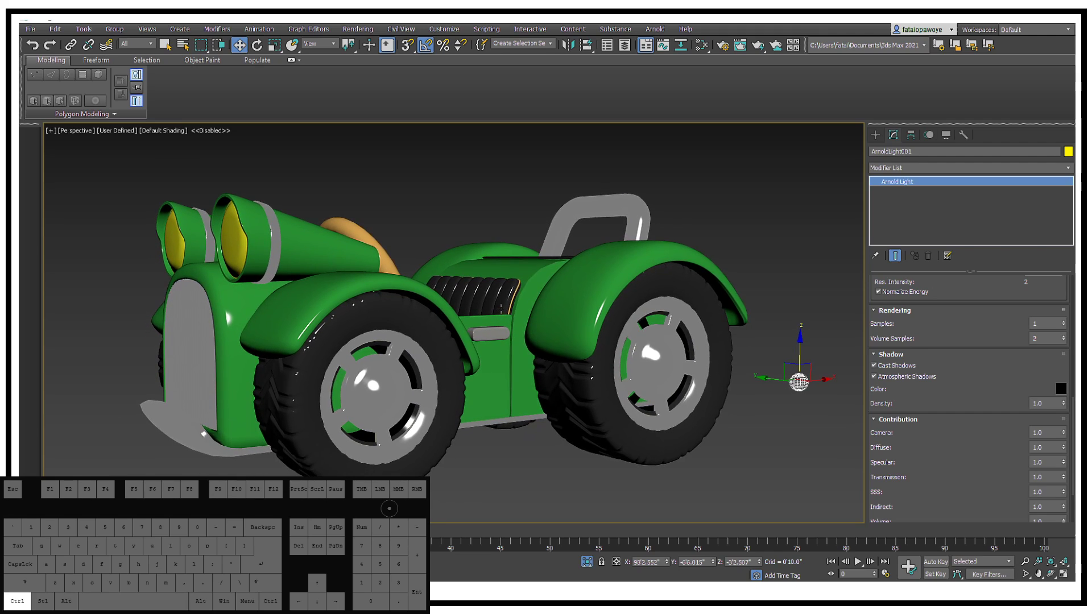
pyautogui.press('ctrl+c')
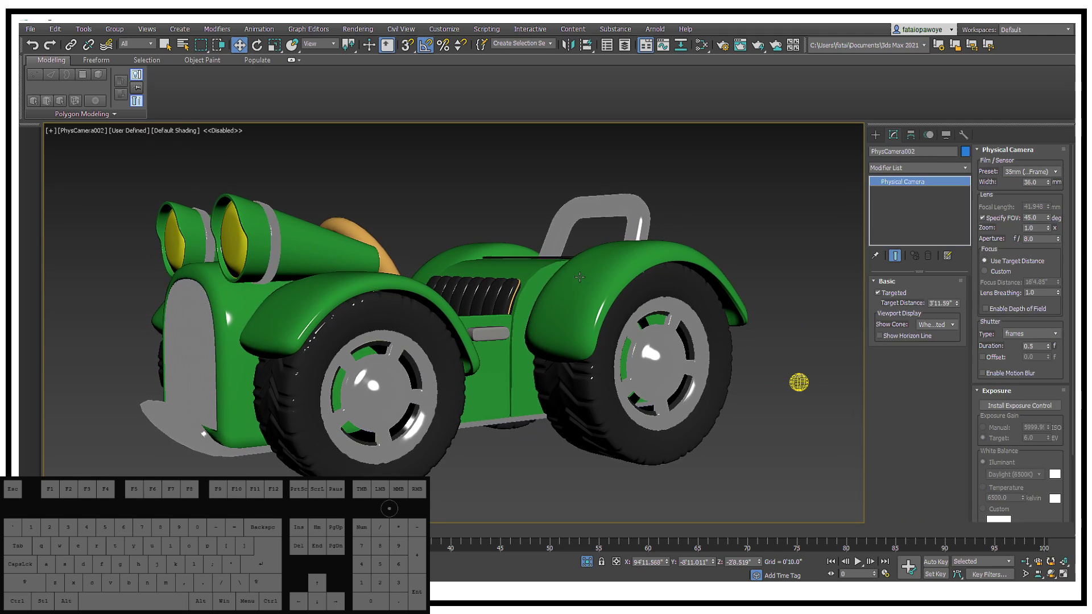
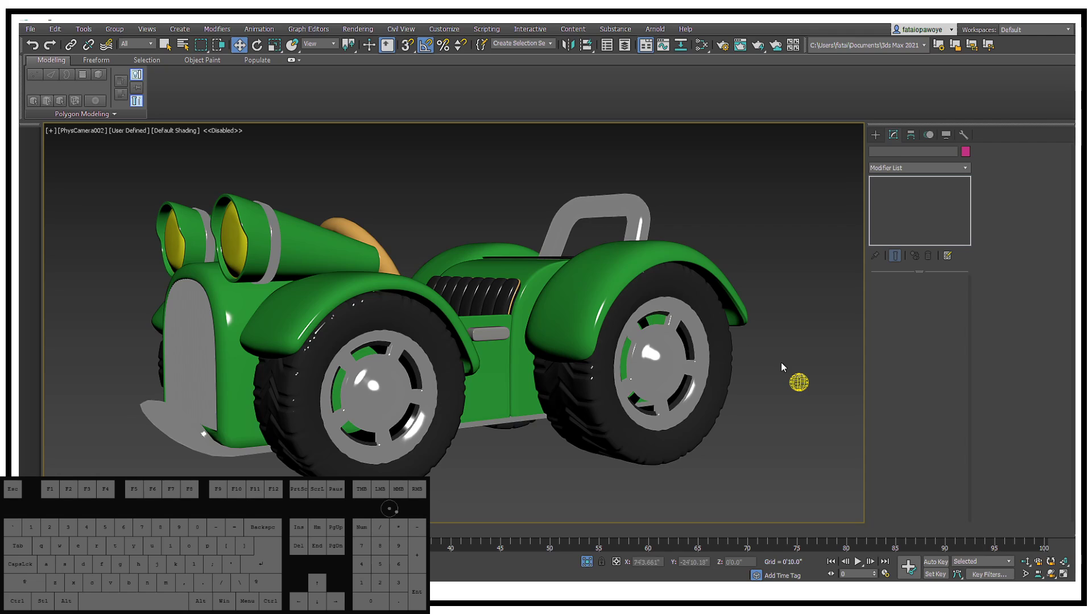
pyautogui.click(727, 51)
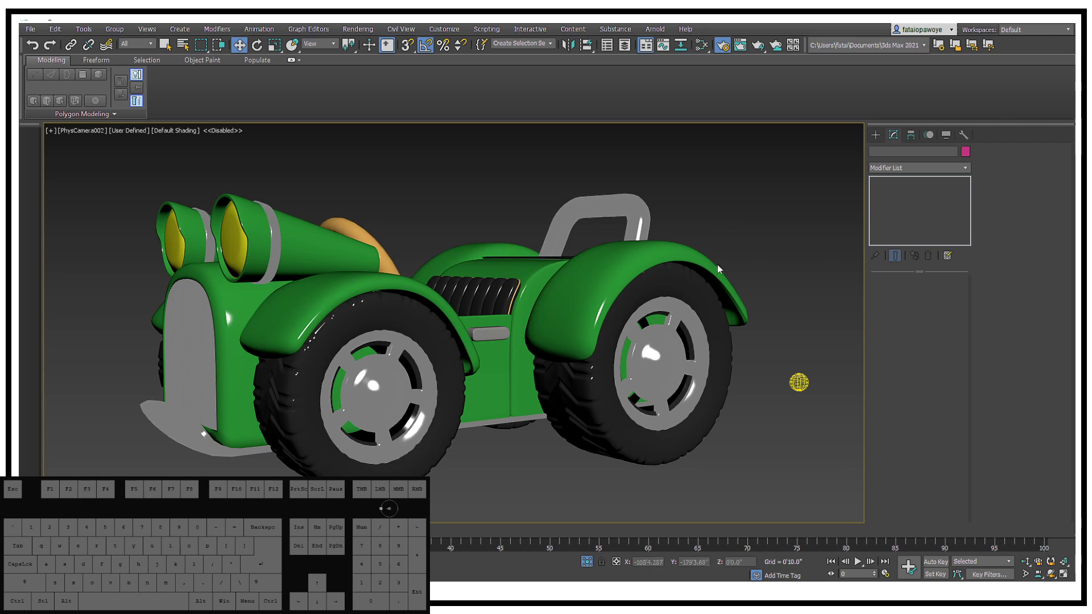
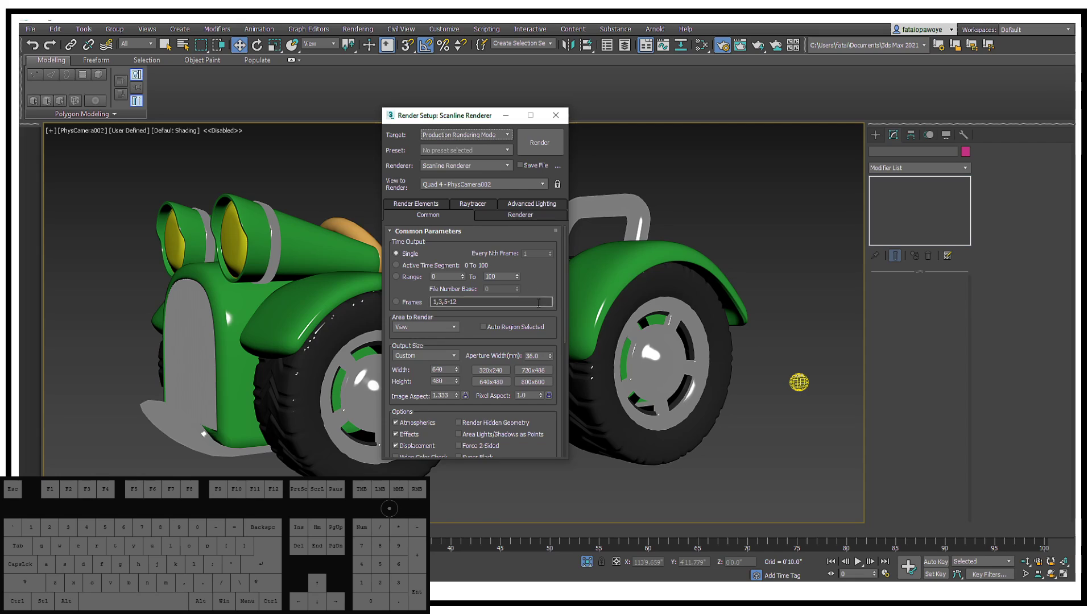
# Set output size to the HDTV 1920×1080 preset and switch the renderer to Arnold
pyautogui.click(436, 360)
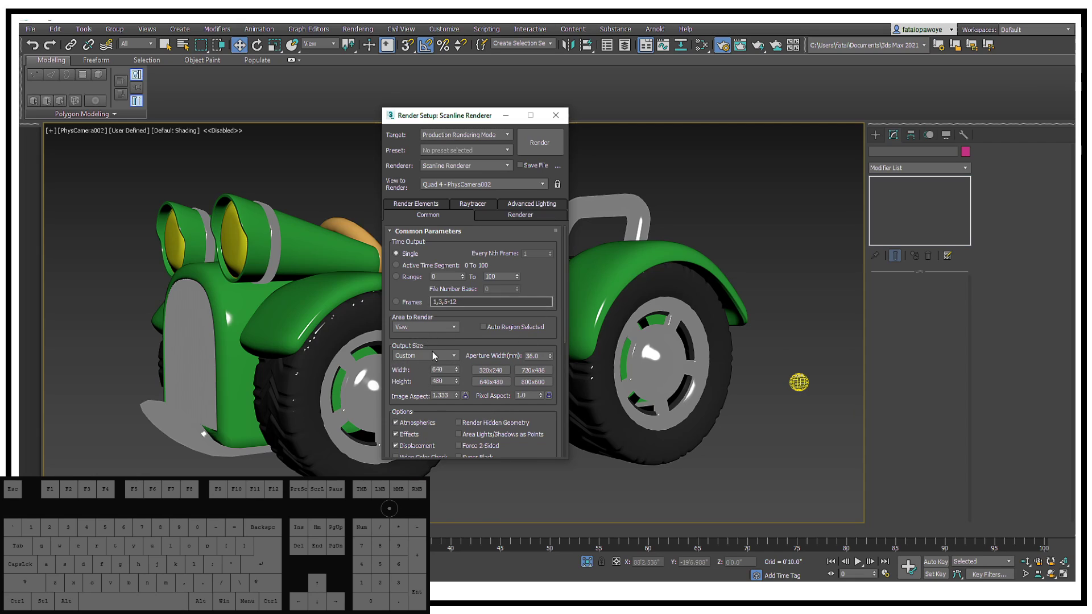
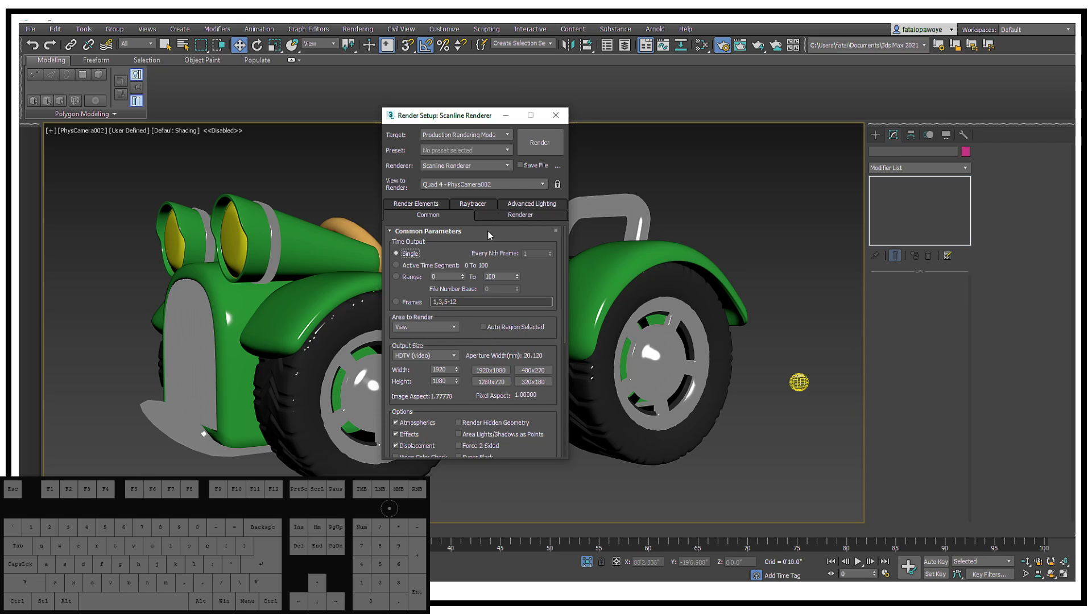
pyautogui.moveTo(541, 330); pyautogui.dragTo(536, 135)
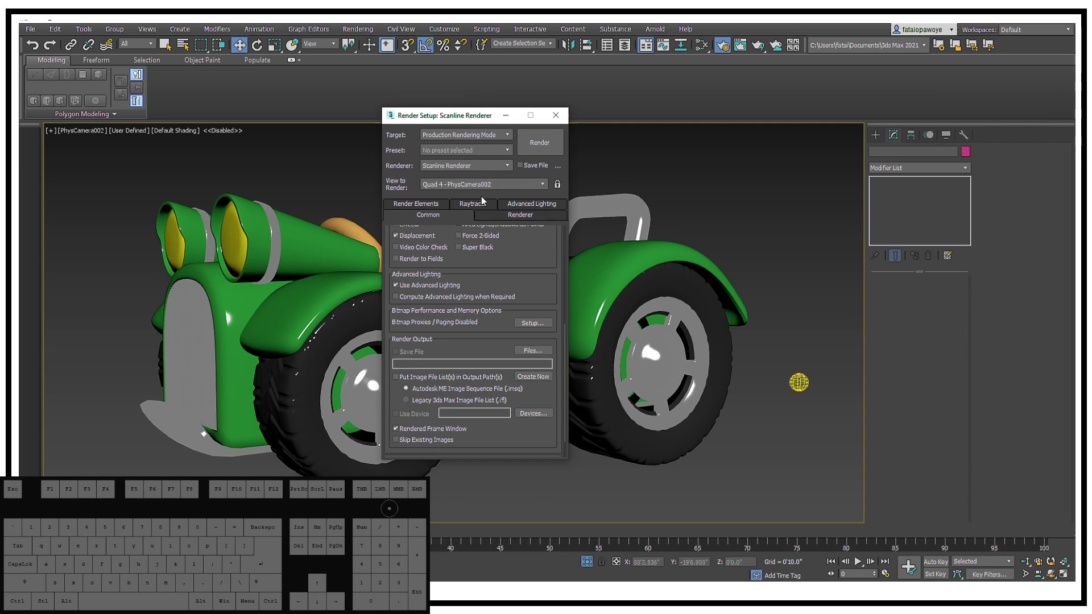
pyautogui.click(481, 174)
pyautogui.click(450, 217)
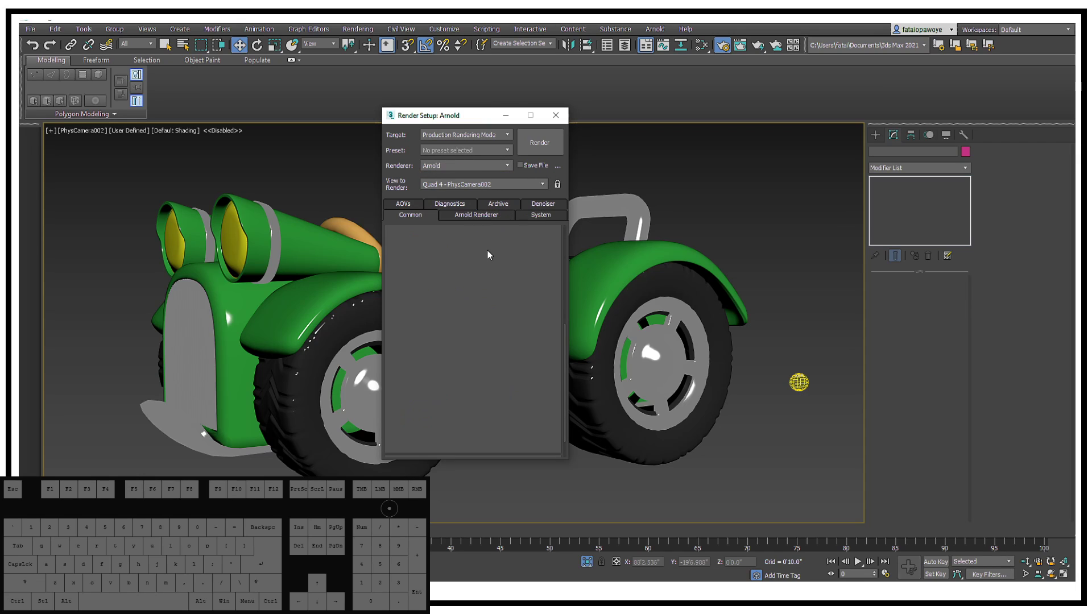
# Enable Legacy 3ds Max Map Support in Arnold's System settings
pyautogui.moveTo(531, 267); pyautogui.dragTo(532, 247)
pyautogui.click(538, 218)
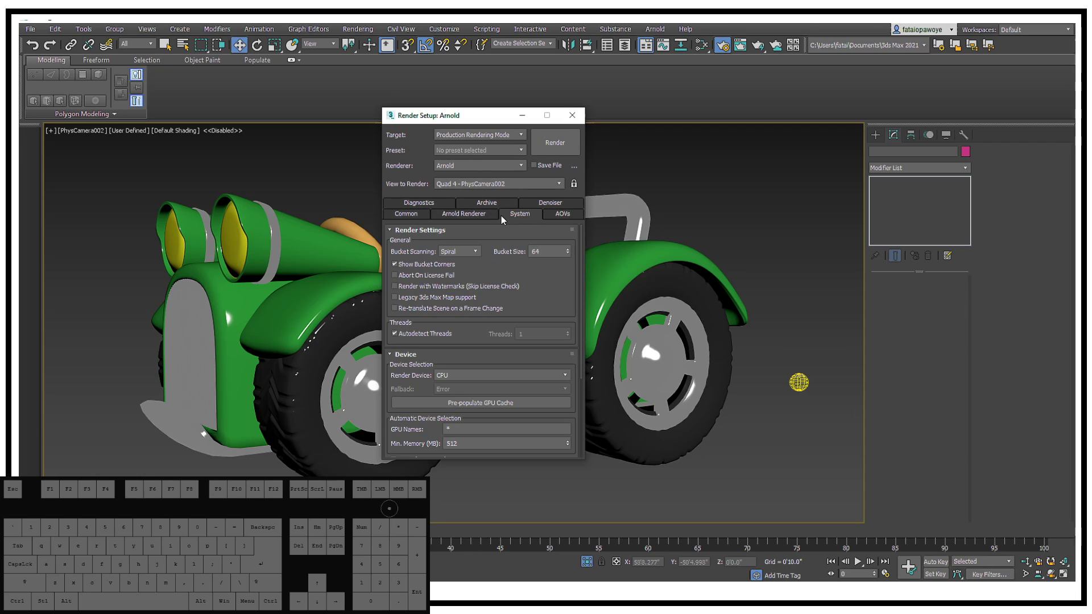
pyautogui.click(417, 302)
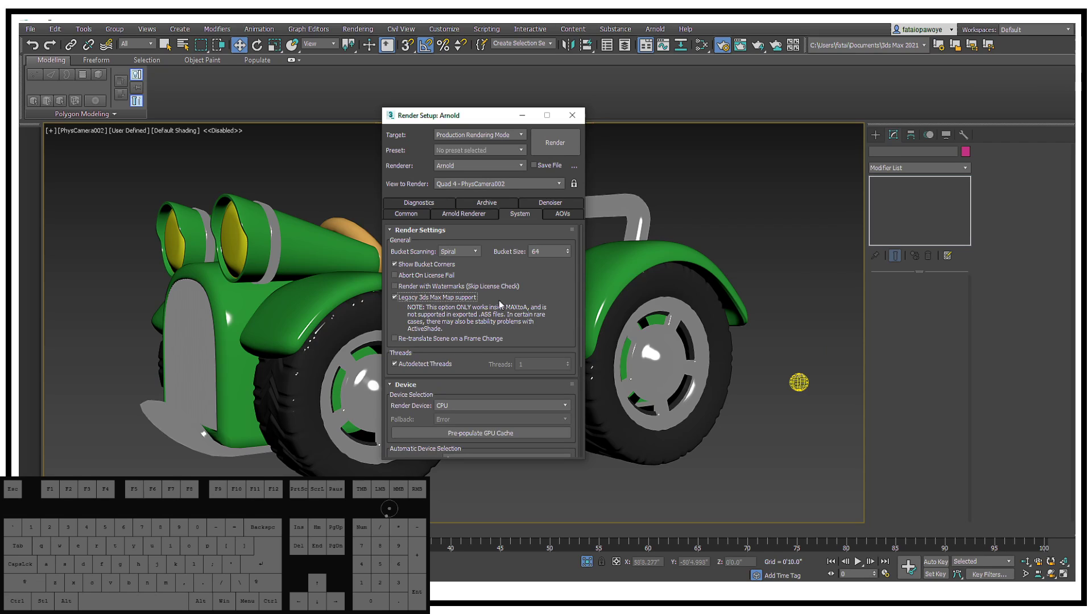
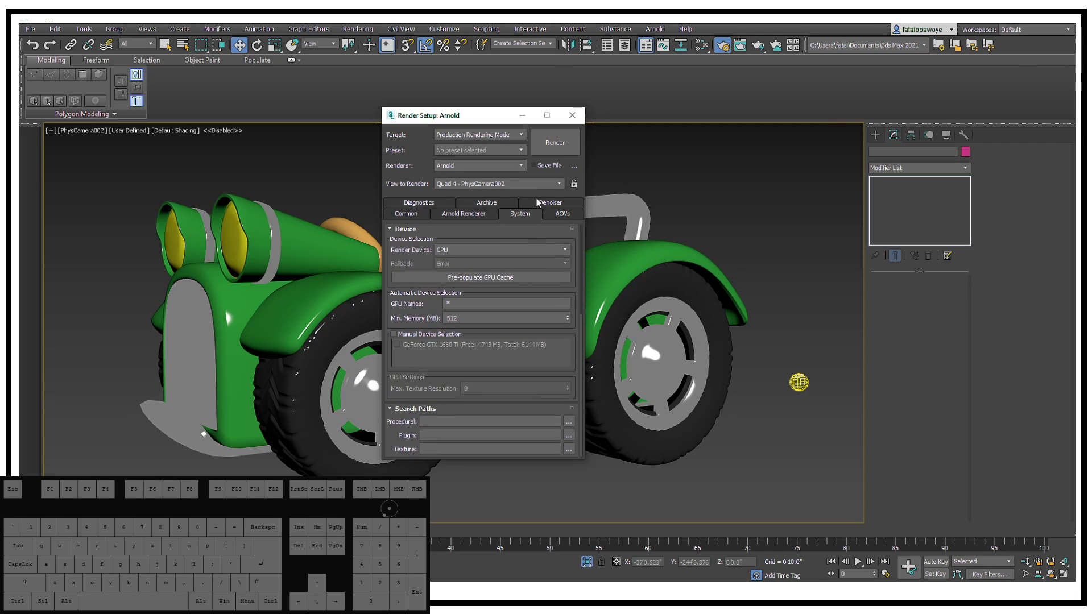
pyautogui.click(573, 288)
pyautogui.click(565, 216)
# Review Arnold's sampling and ray depth settings, then render the PhysCamera002 view
pyautogui.click(471, 212)
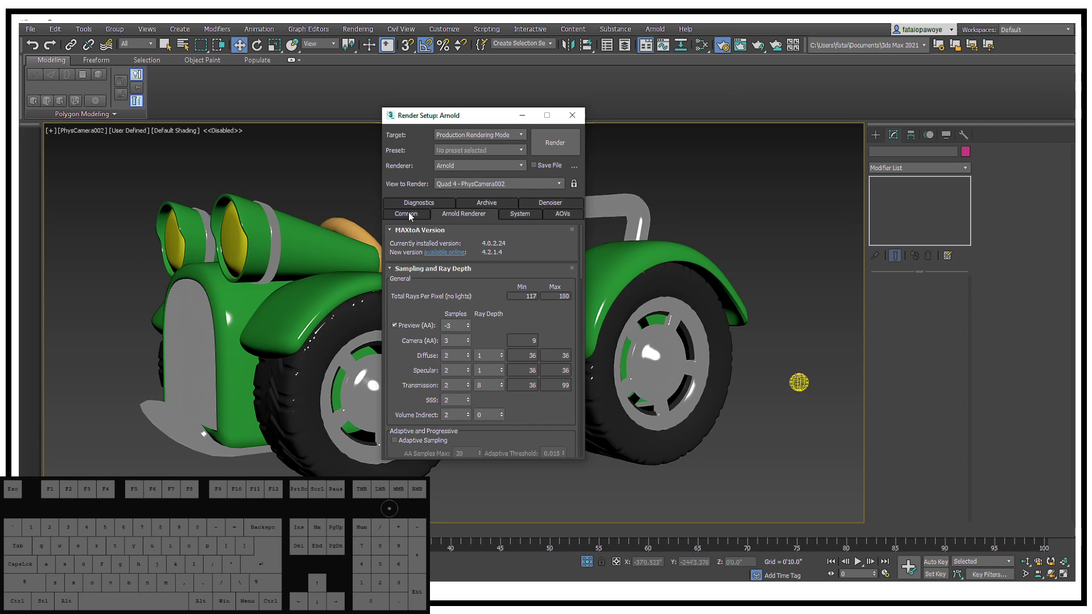
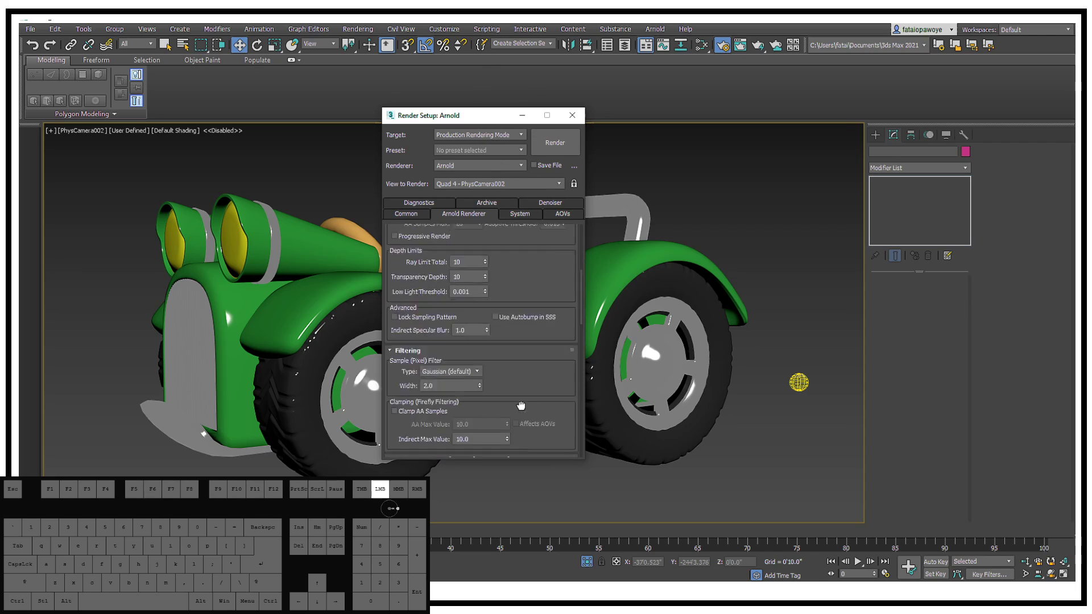
pyautogui.click(523, 269)
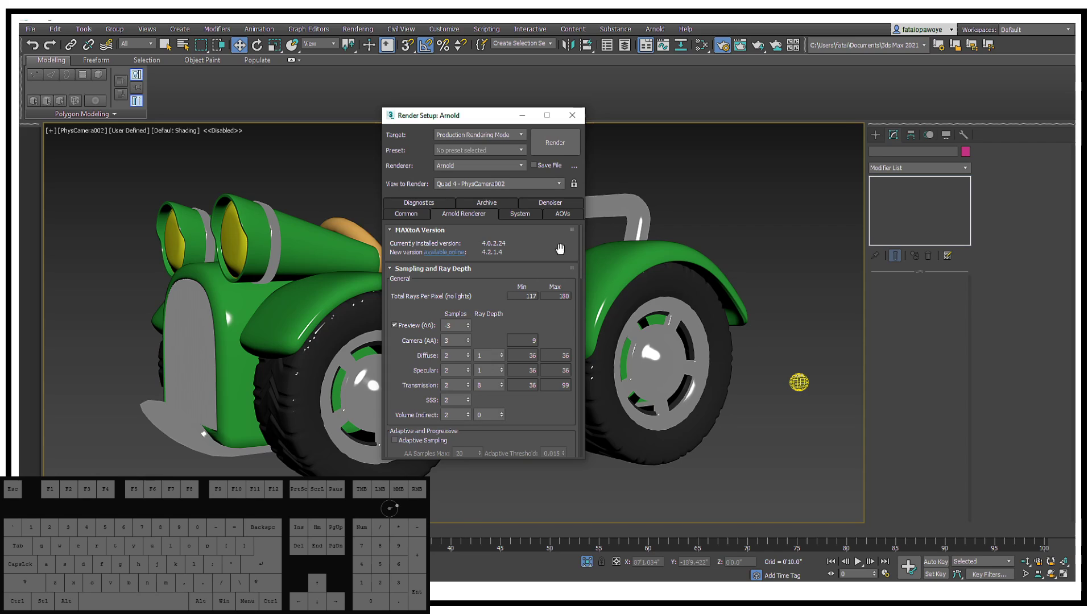
pyautogui.click(419, 214)
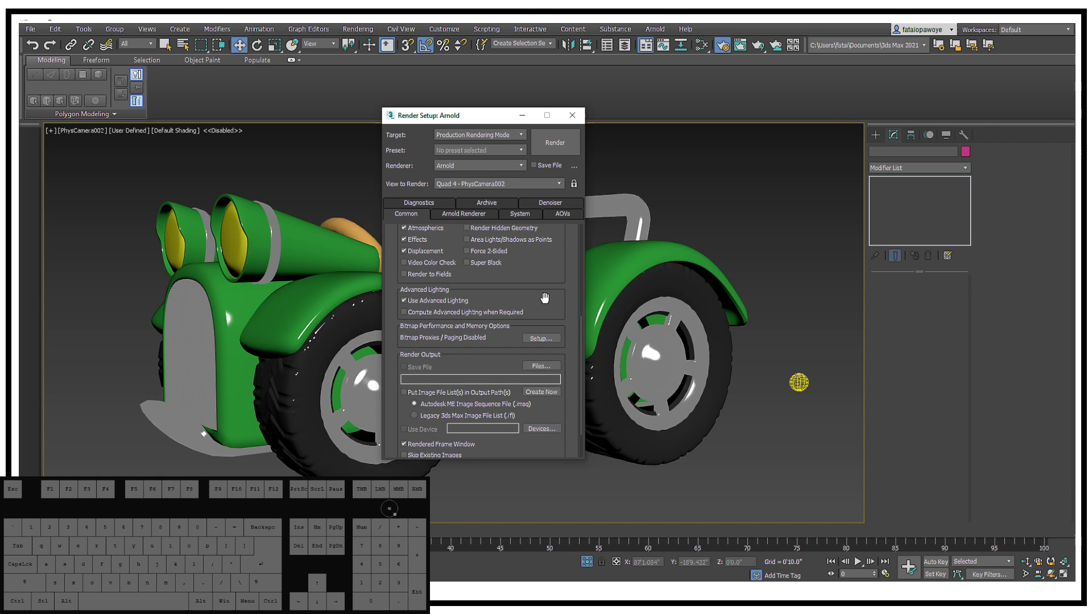
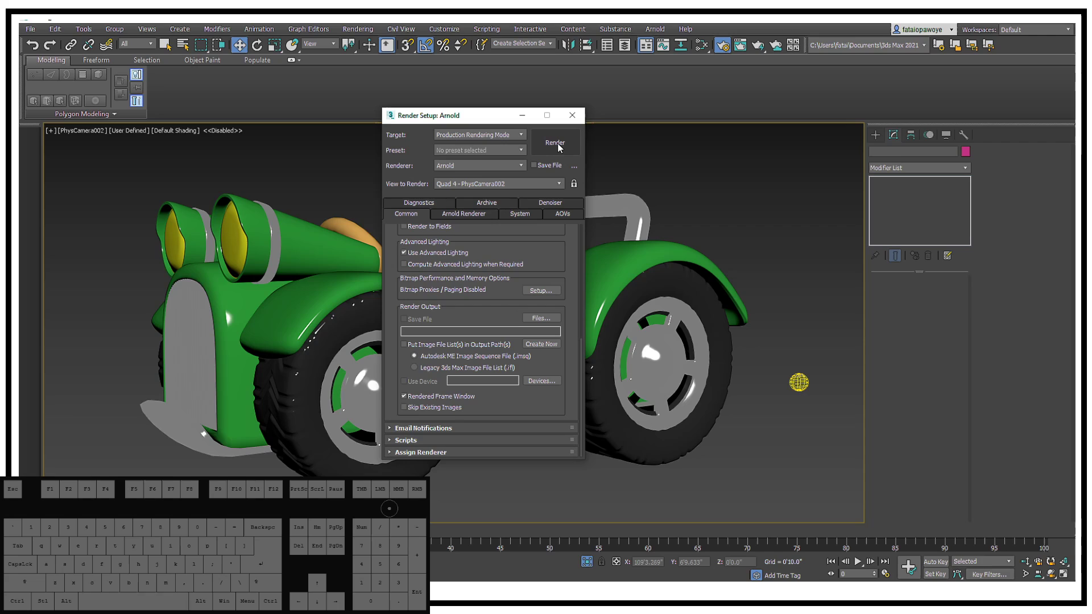
pyautogui.click(563, 147)
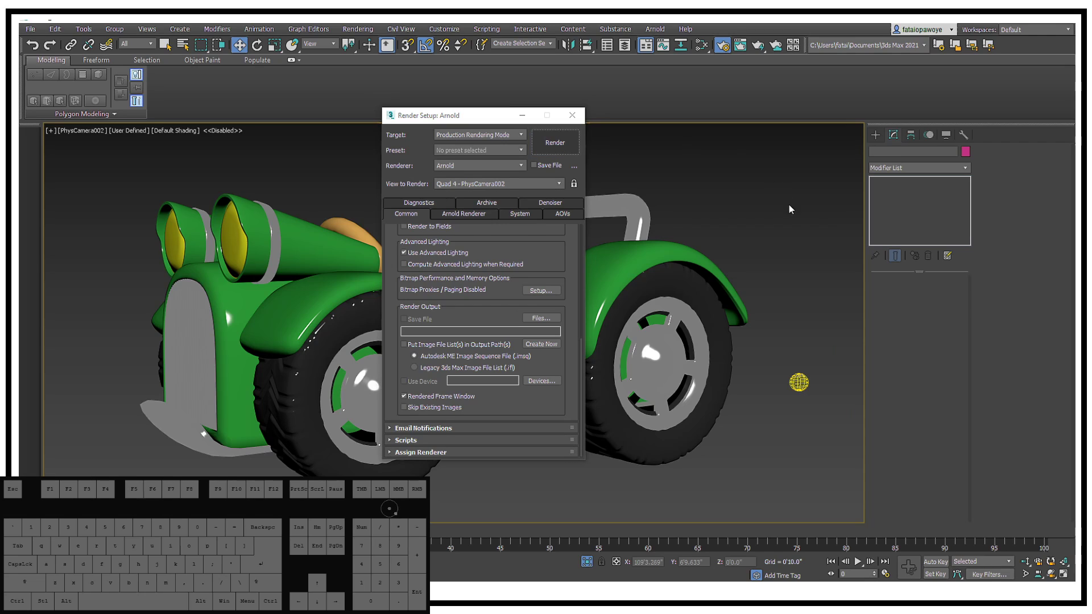
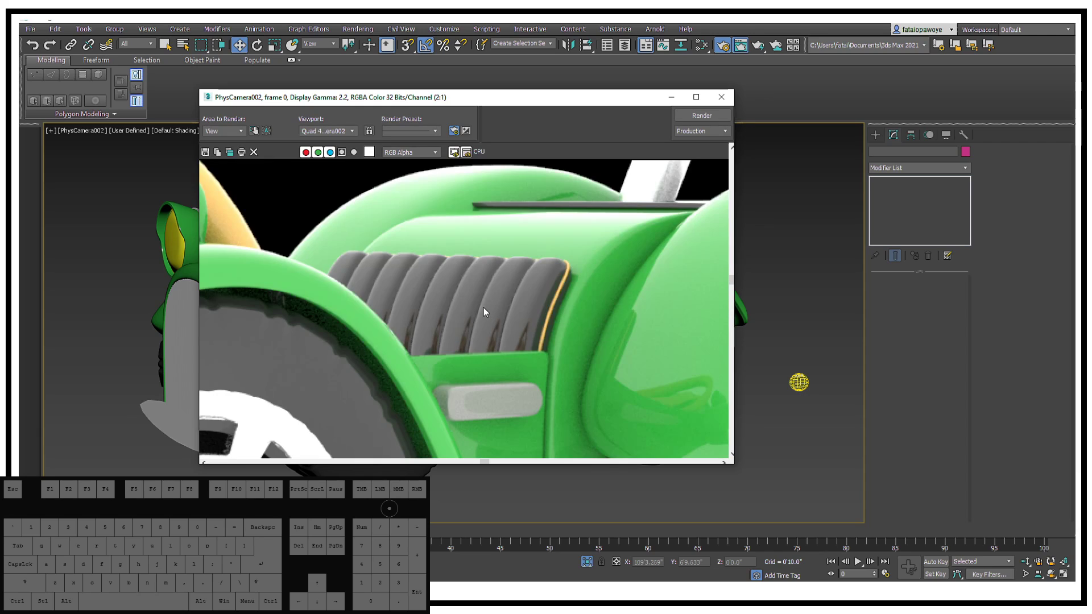
# Inspect the rendered car's headlights up close, then zoom out to see it whole
pyautogui.middleClick(346, 302)
pyautogui.middleClick(393, 311)
pyautogui.middleClick(392, 250)
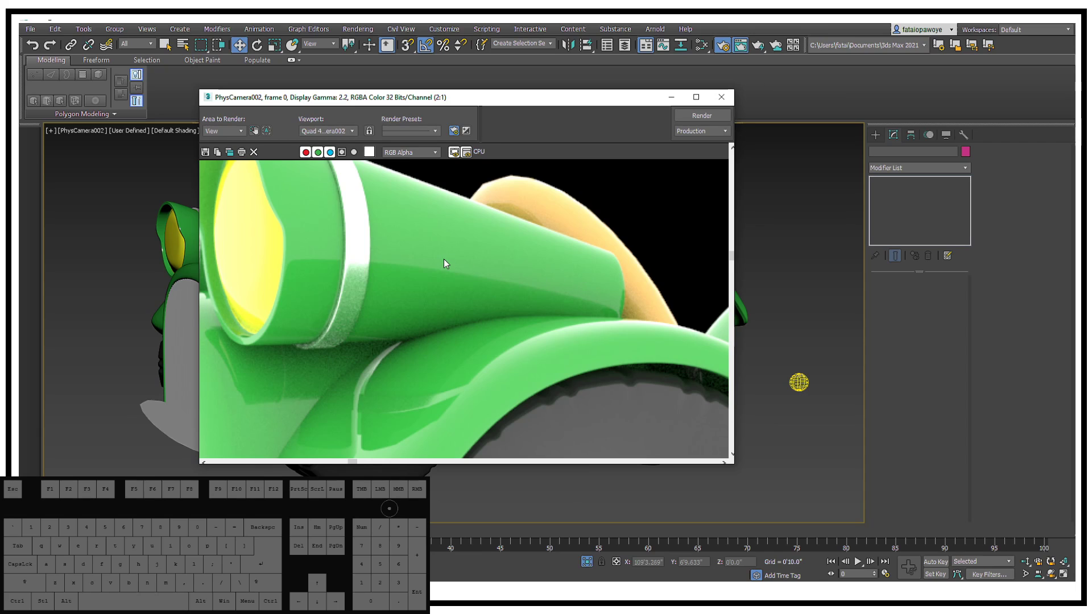
pyautogui.moveTo(531, 312); pyautogui.dragTo(515, 295)
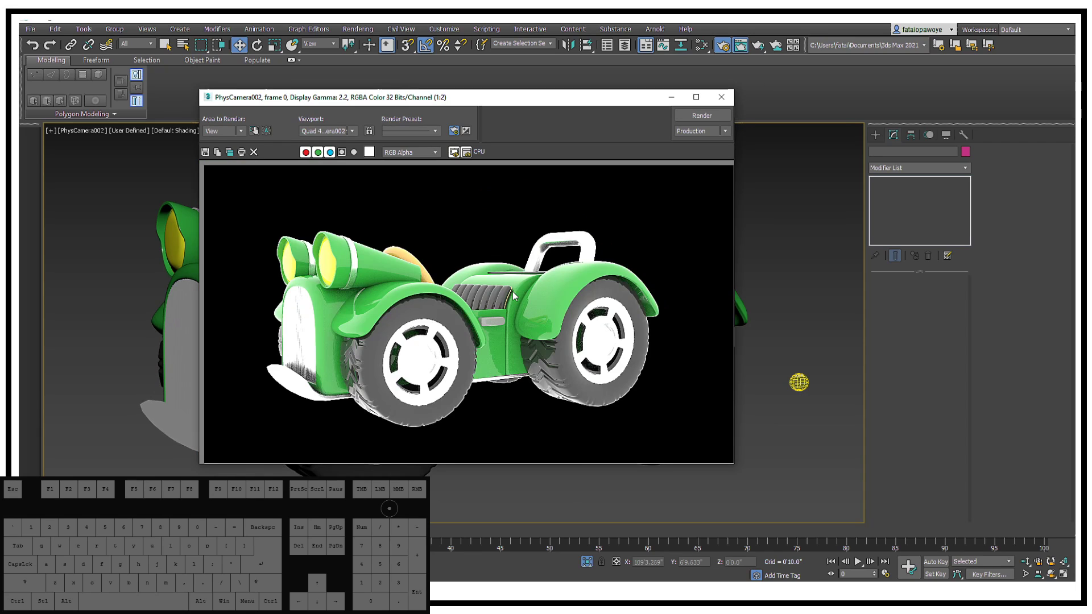
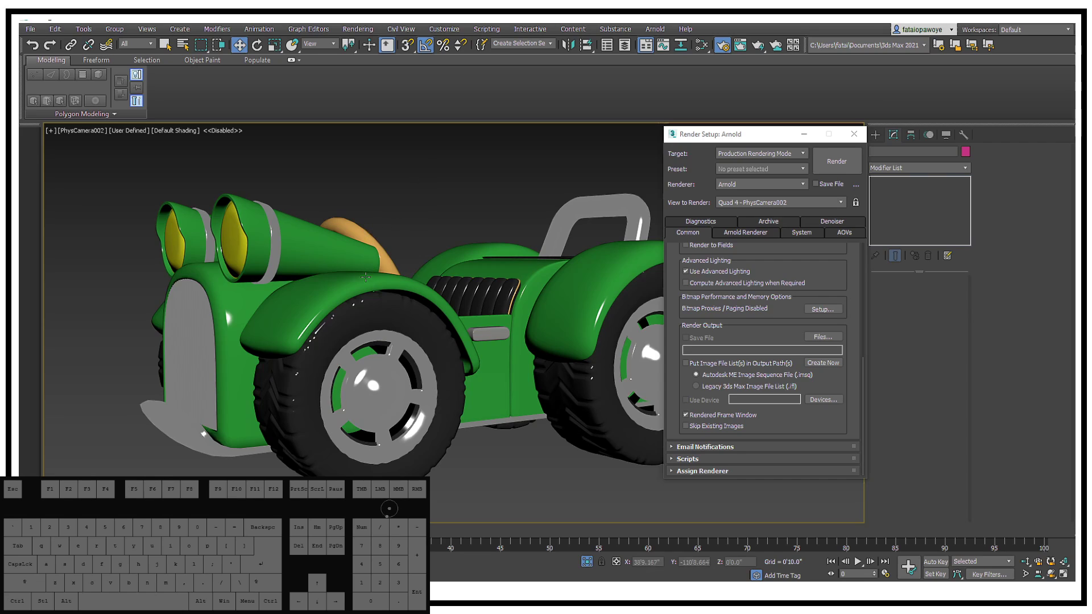
# In the Slate Material Editor, create a new node view named 'env'
pyautogui.click(462, 193)
pyautogui.press('m')
pyautogui.middleClick(237, 292)
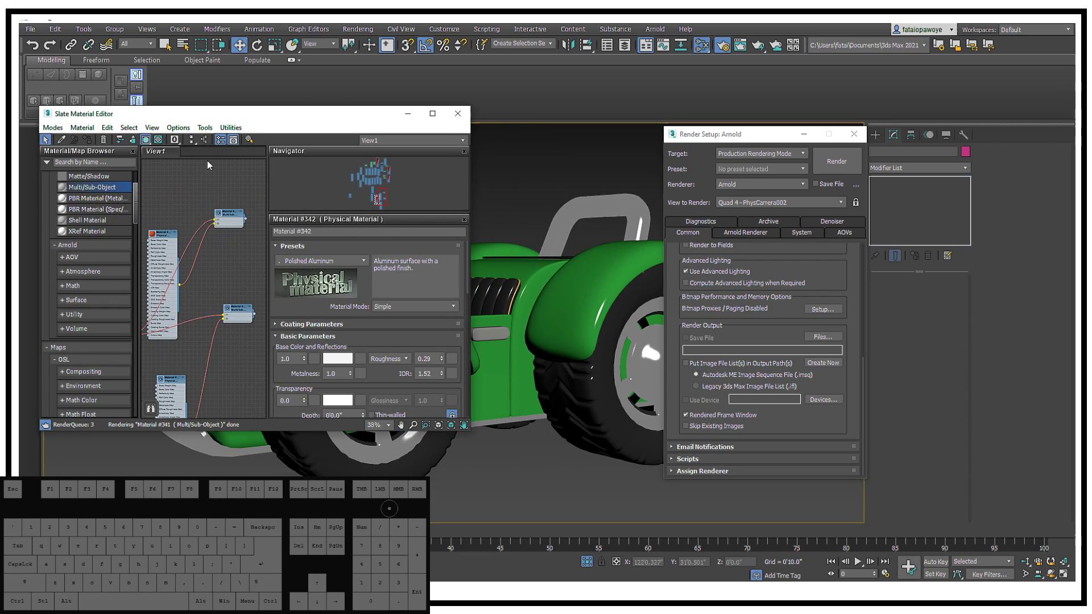
pyautogui.rightClick(202, 154)
pyautogui.click(242, 163)
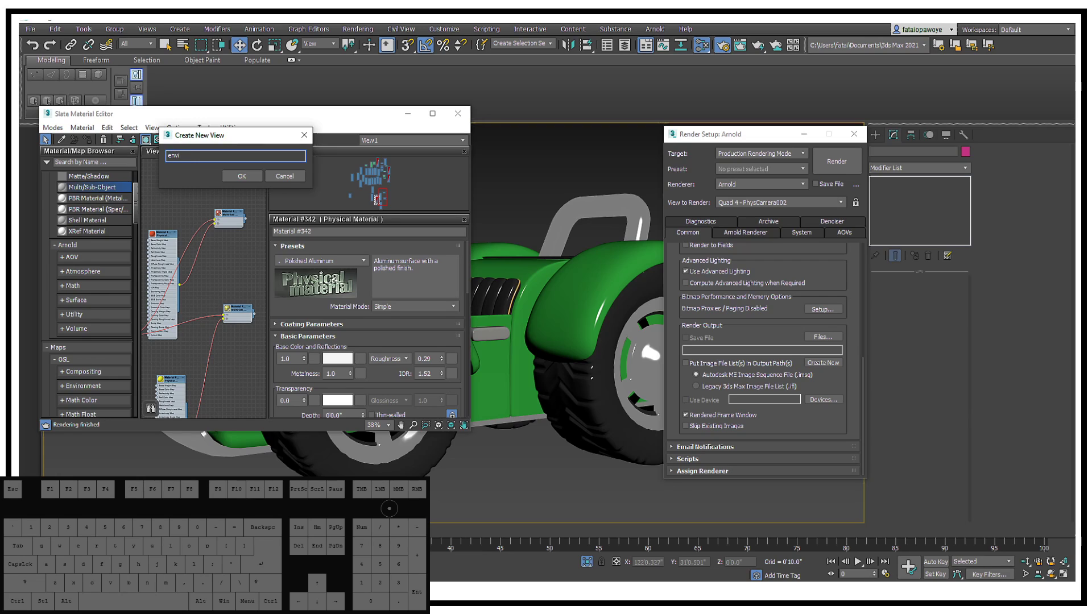
pyautogui.press('BackSpace')
pyautogui.press('Return')
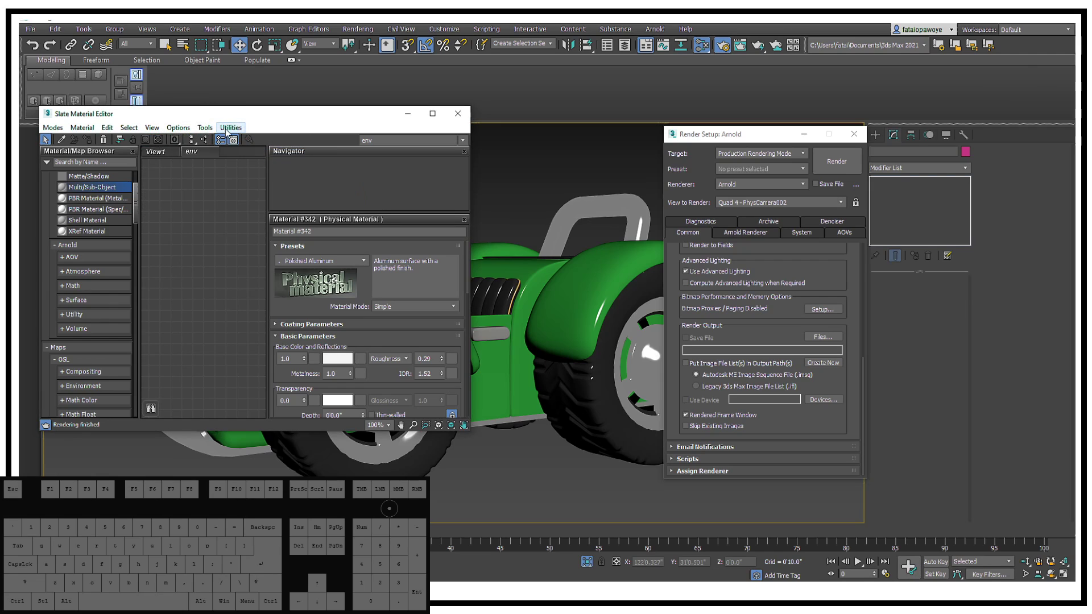
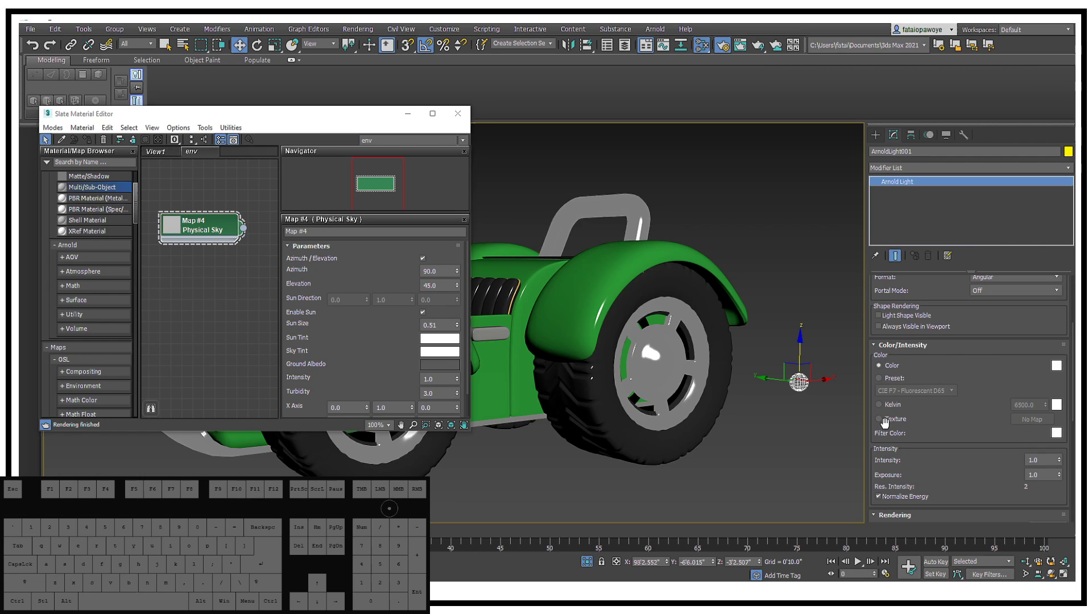
# Drive the Arnold light's colour with the Physical Sky map and set sun elevation to 45
pyautogui.click(883, 427)
pyautogui.click(892, 421)
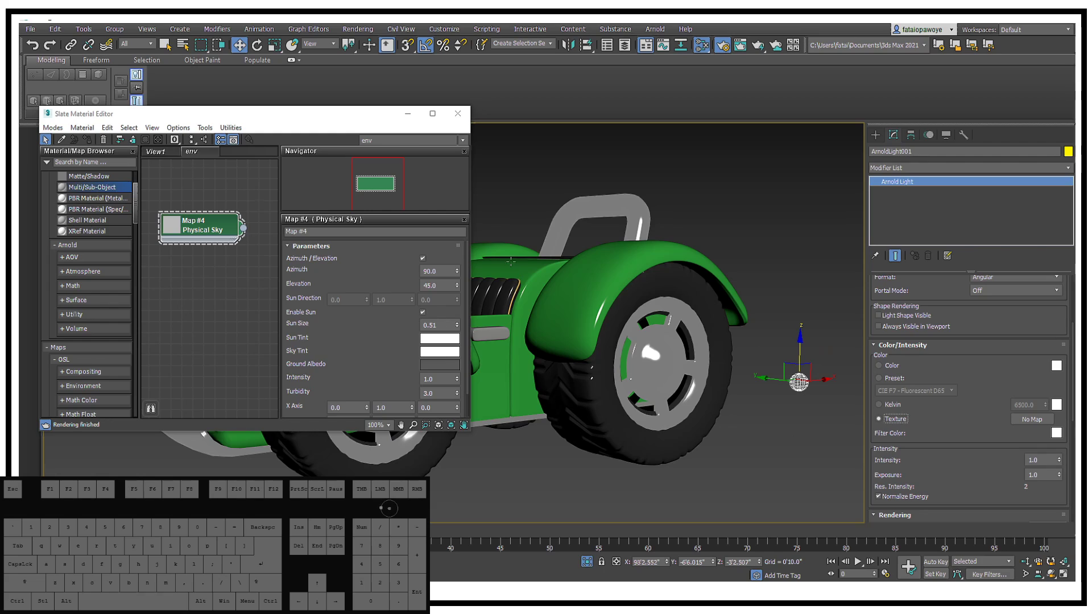
pyautogui.click(244, 231)
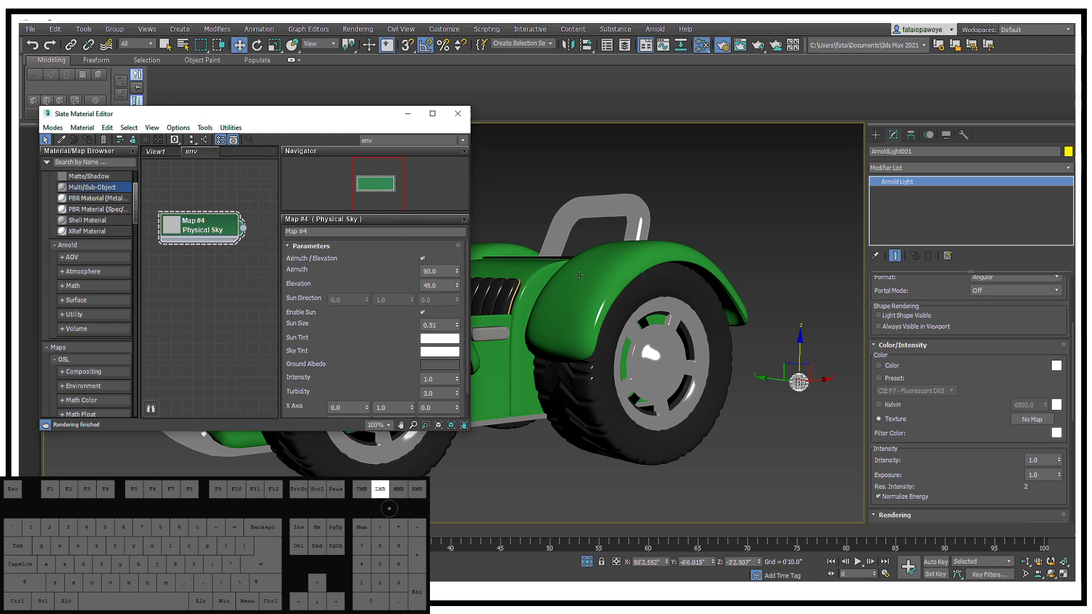
pyautogui.moveTo(243, 233); pyautogui.dragTo(1037, 422)
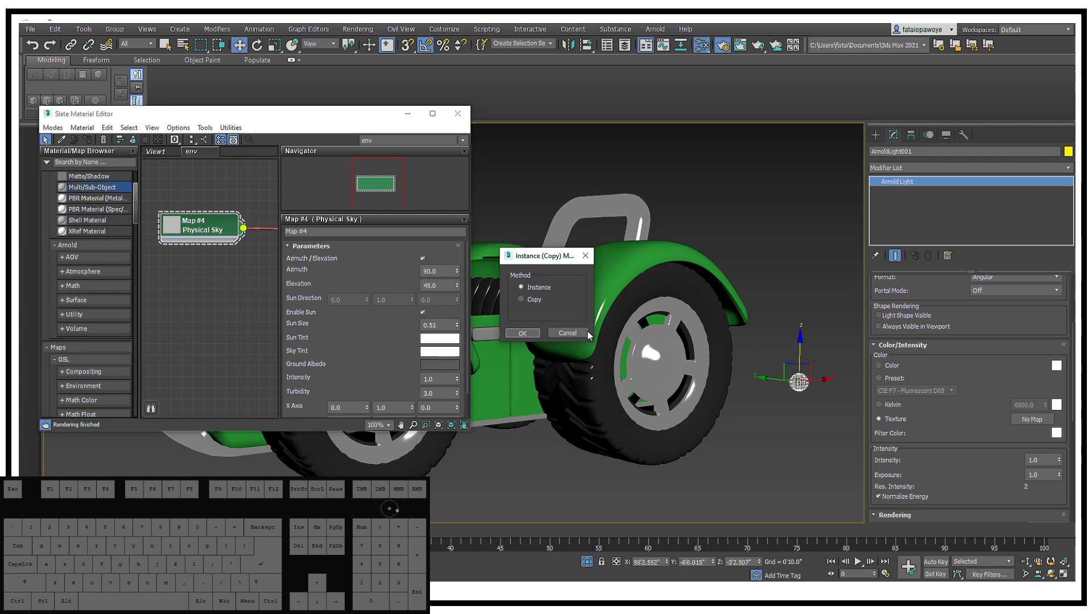
pyautogui.click(528, 335)
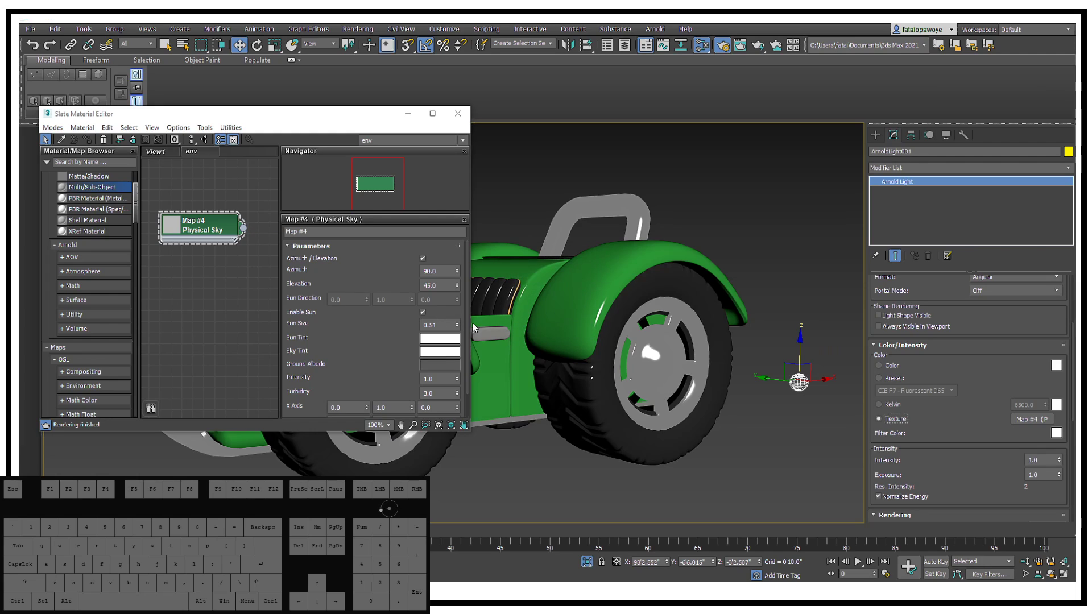
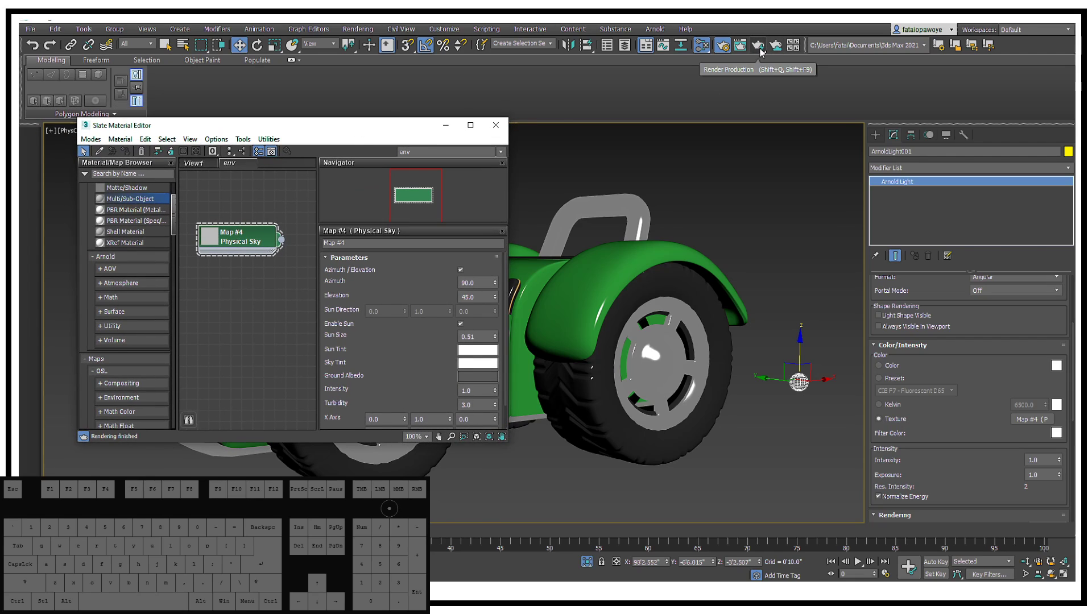
# Render the car under the sky lighting and zoom out to view the whole result
pyautogui.click(763, 52)
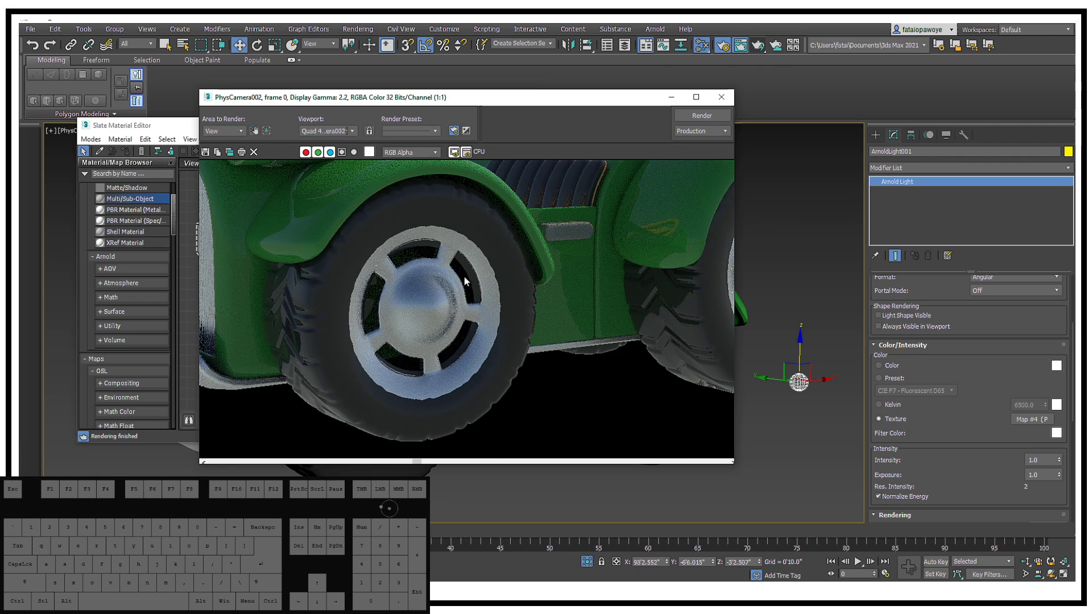
pyautogui.click(701, 101)
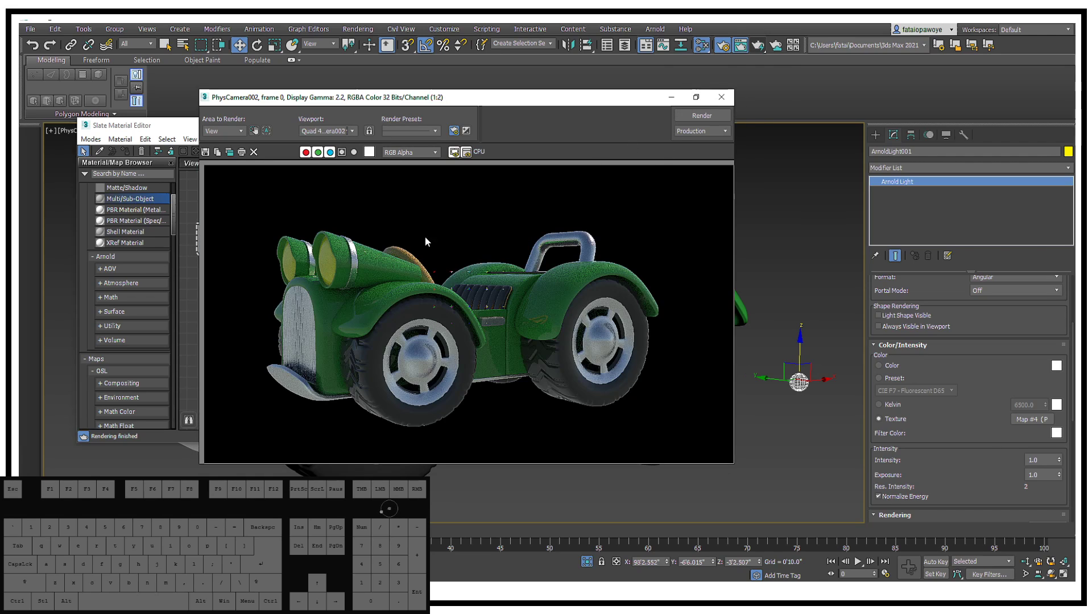
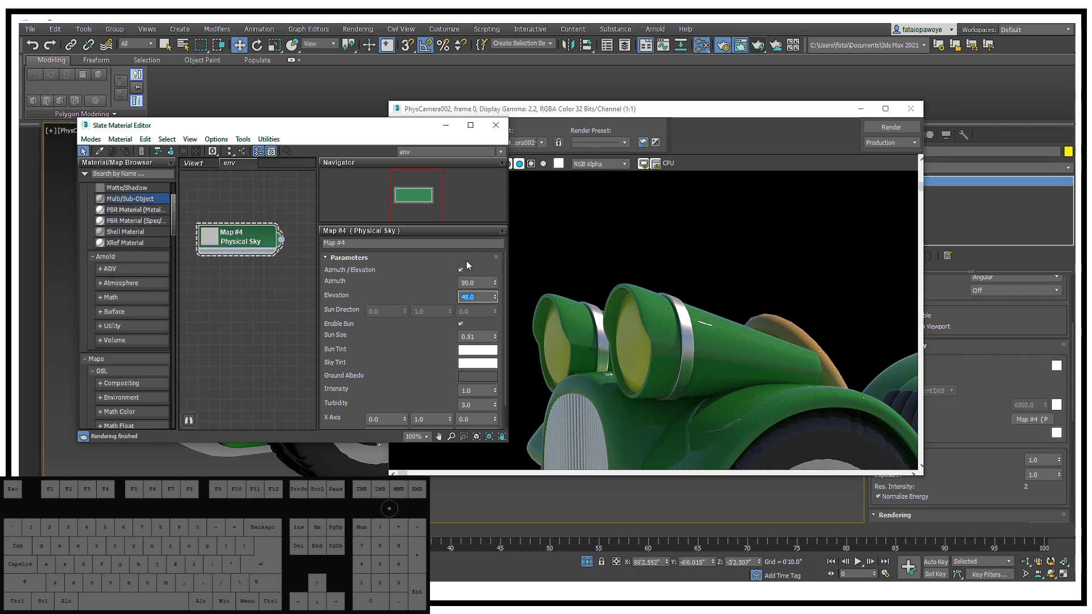
# Lower the Physical Sky sun elevation to 30 and re-render the car
pyautogui.press('9')
pyautogui.press('0')
pyautogui.press('Return')
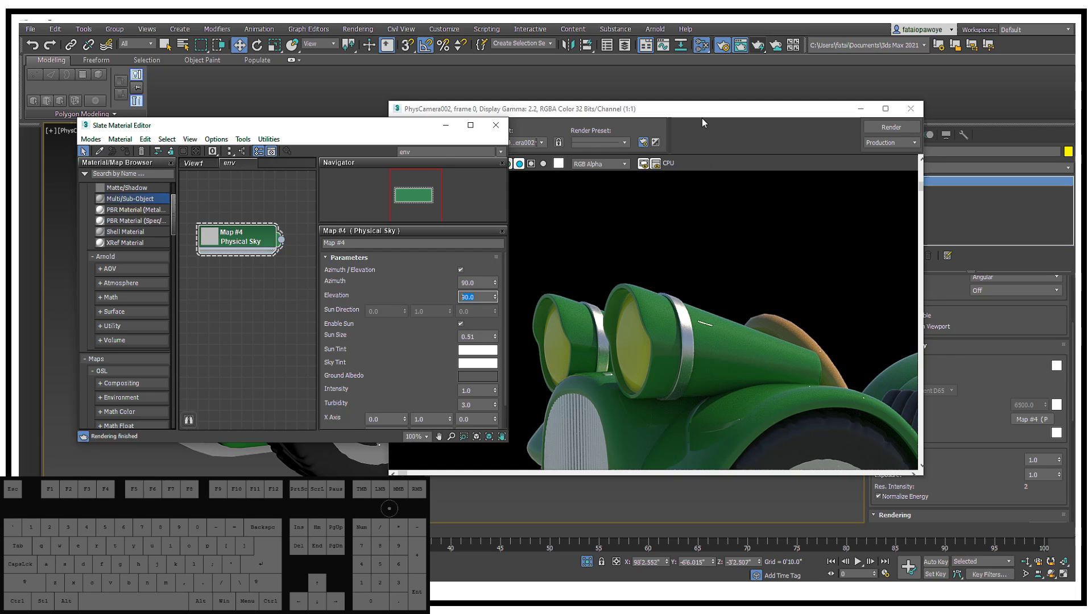
pyautogui.click(706, 121)
pyautogui.click(891, 129)
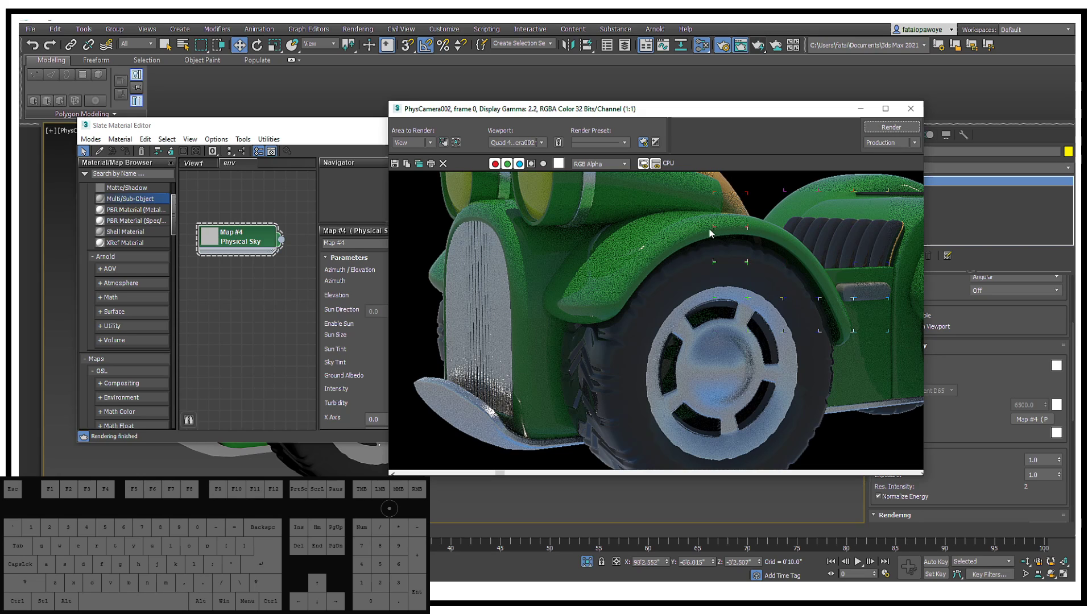
# Zoom into the render to frame the car's headlights
pyautogui.moveTo(676, 228); pyautogui.dragTo(664, 299)
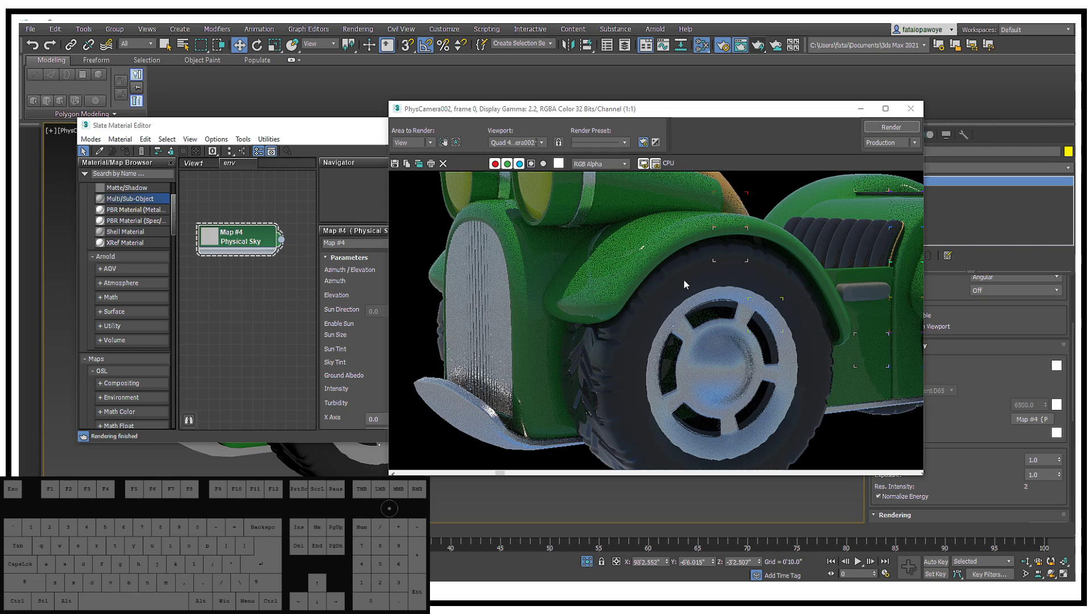
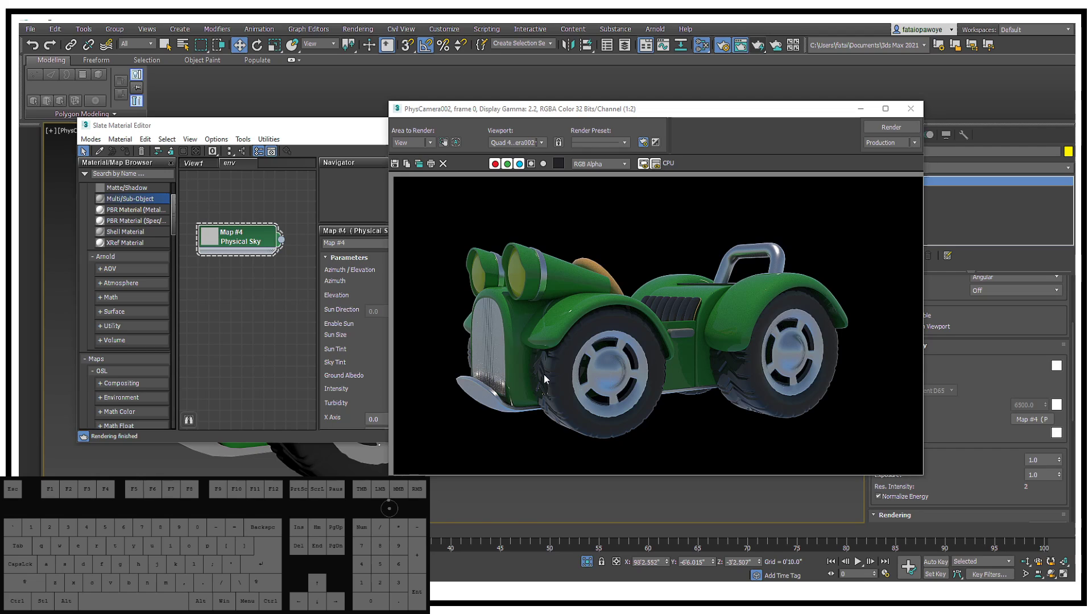
pyautogui.moveTo(586, 329); pyautogui.dragTo(681, 326)
pyautogui.moveTo(693, 290); pyautogui.dragTo(612, 304)
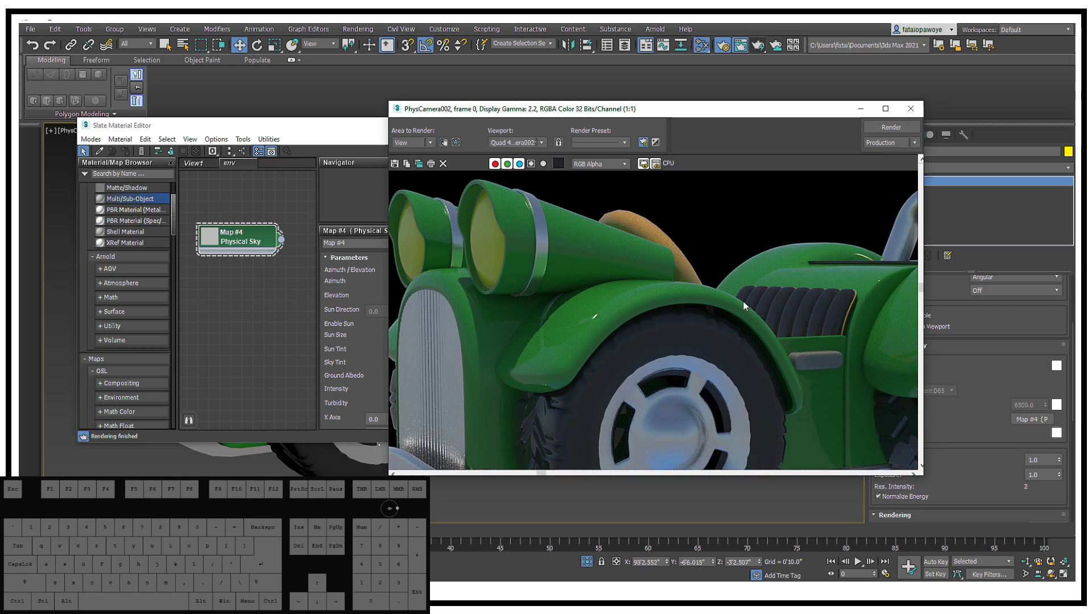
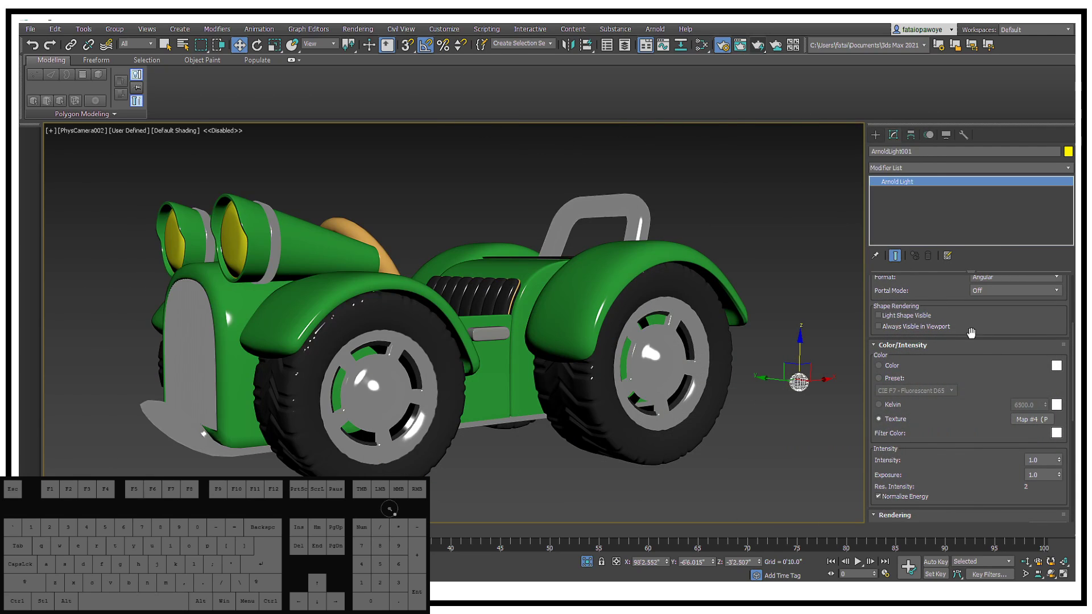
# Place a second Arnold light beside the car and switch to a perspective view
pyautogui.click(1016, 395)
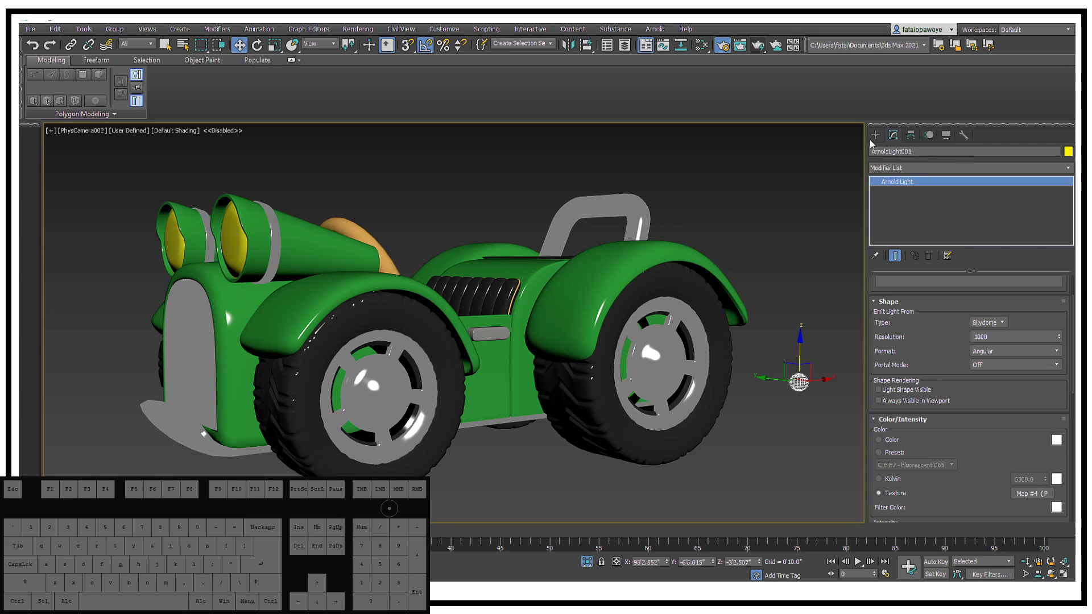
pyautogui.click(873, 140)
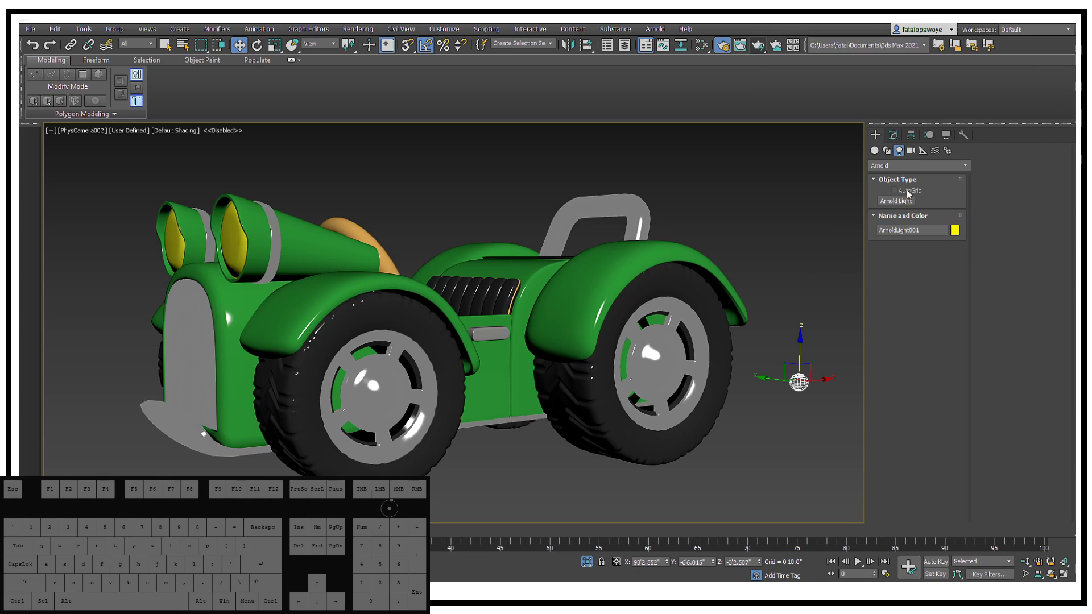
pyautogui.click(904, 199)
pyautogui.click(897, 207)
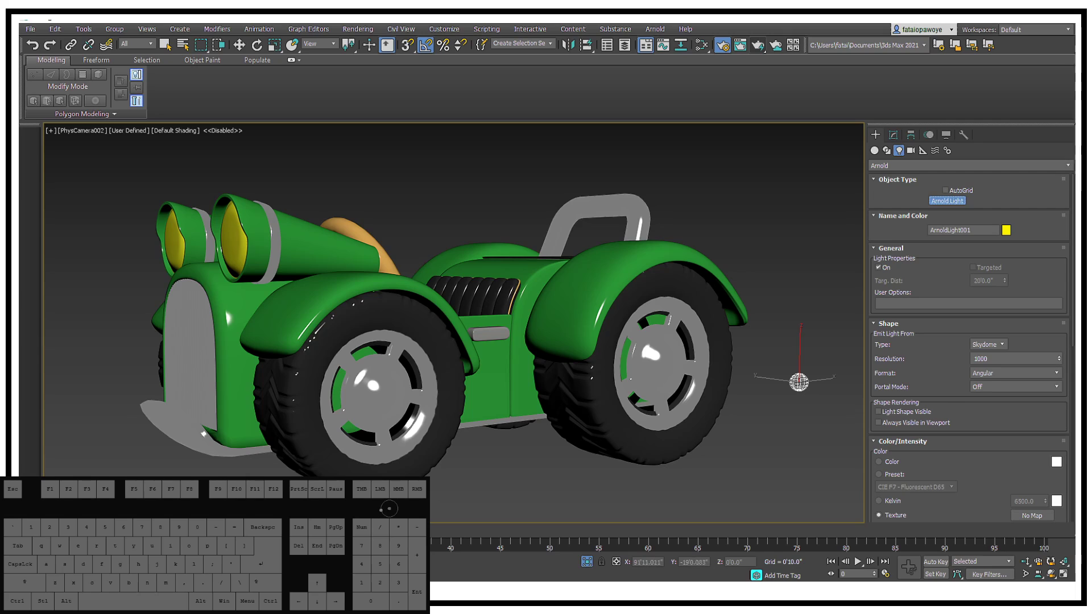
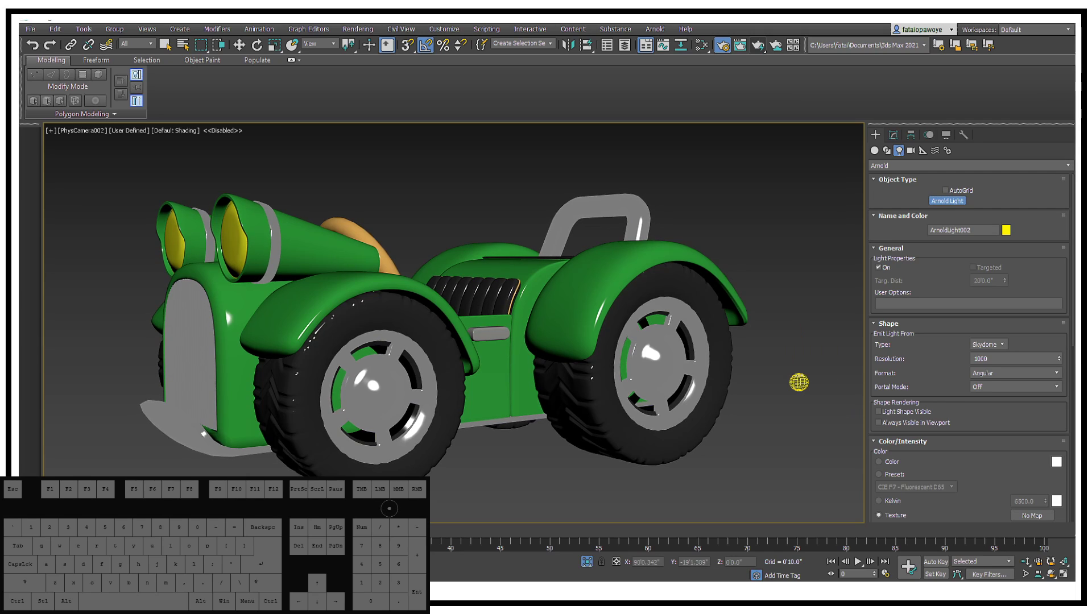
pyautogui.press('p')
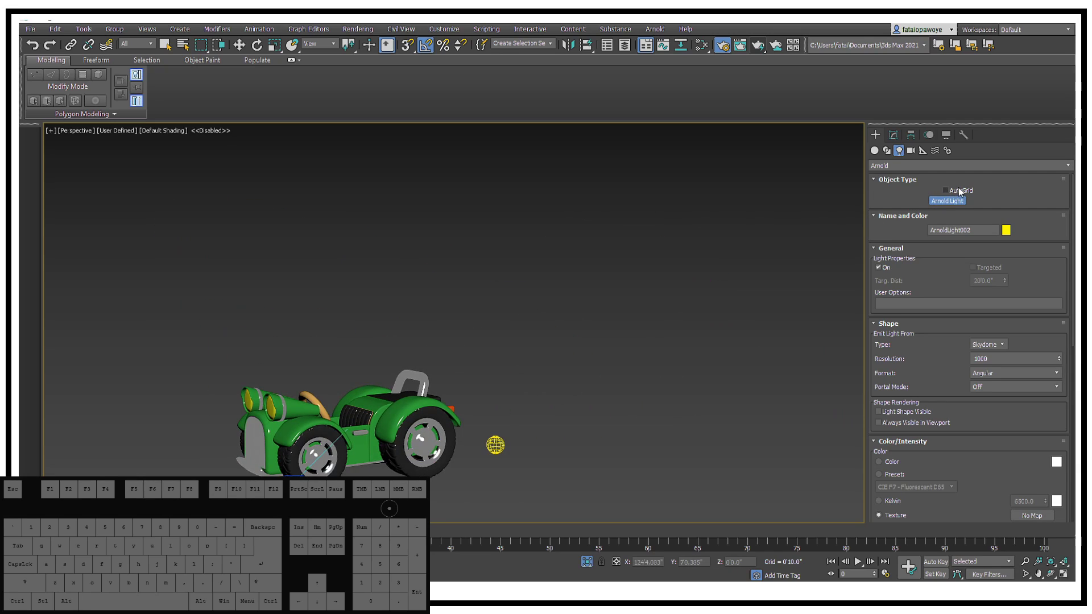
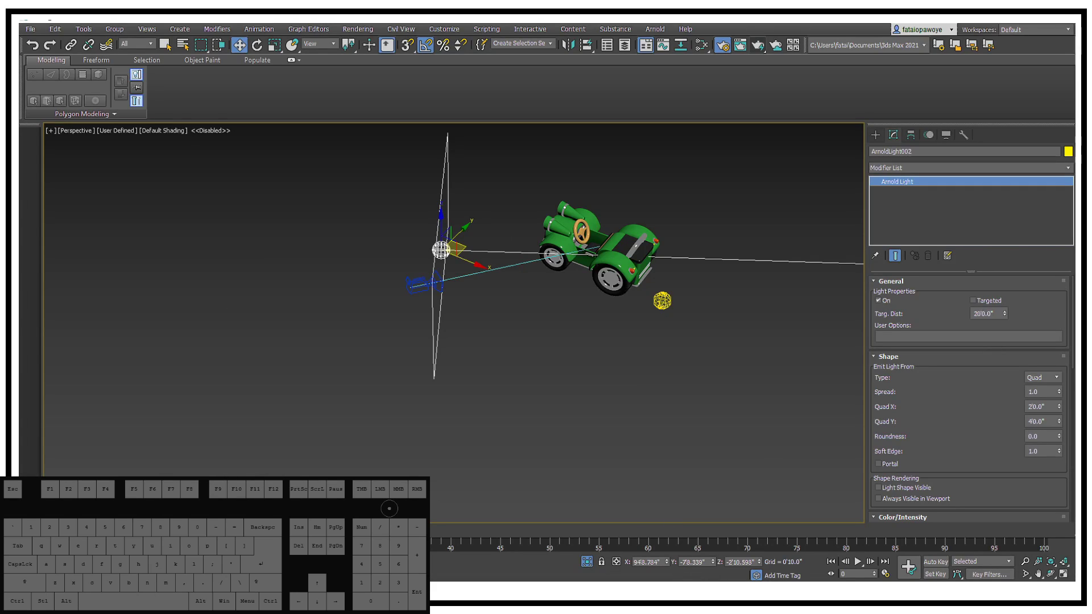
# Make ArnoldLight002 a quad area light of roughly 20 by 40 units beside the car
pyautogui.press('BackSpace')
pyautogui.press('BackSpace')
pyautogui.press('3')
pyautogui.press('p')
pyautogui.press('BackSpace')
pyautogui.press('space')
pyautogui.press('i')
pyautogui.press('space')
pyautogui.press('l')
pyautogui.press('Down')
pyautogui.press('Return')
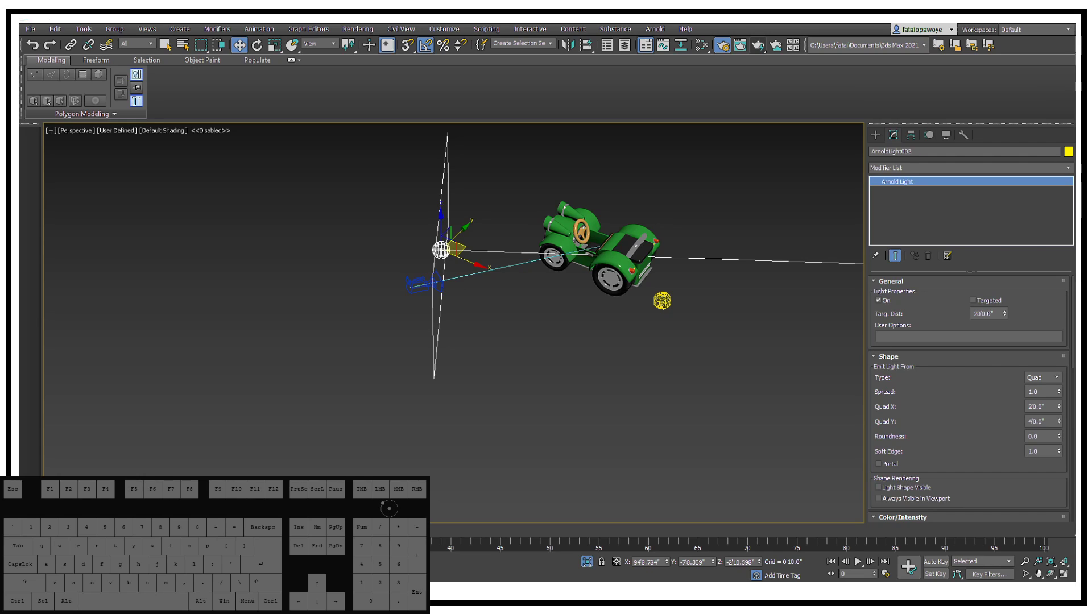
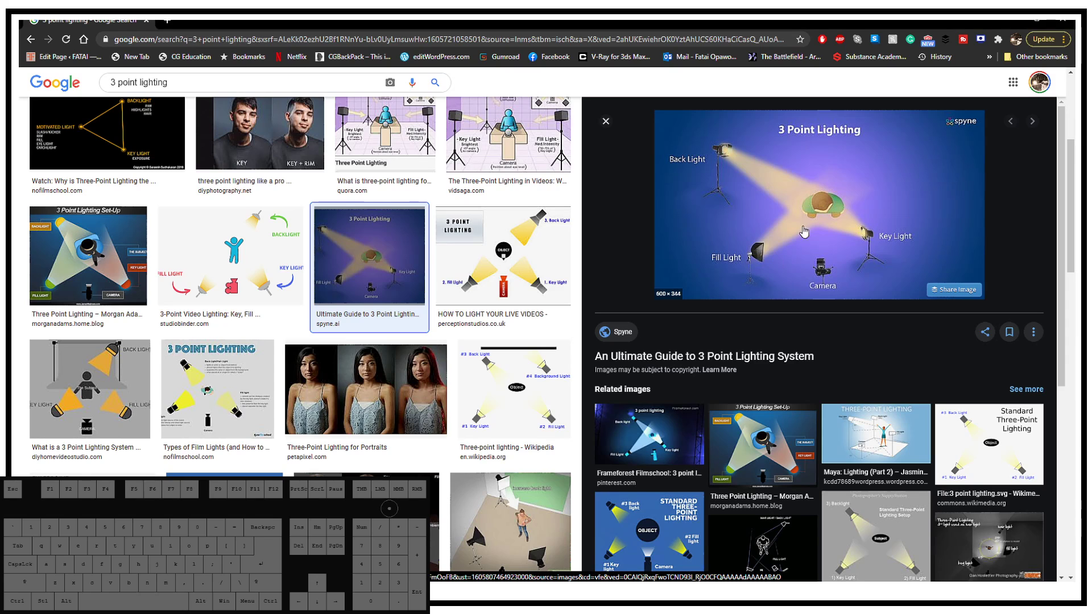
# Snap the Google Images browser with the 3 point lighting diagram aside to return to the car scene
pyautogui.click(921, 17)
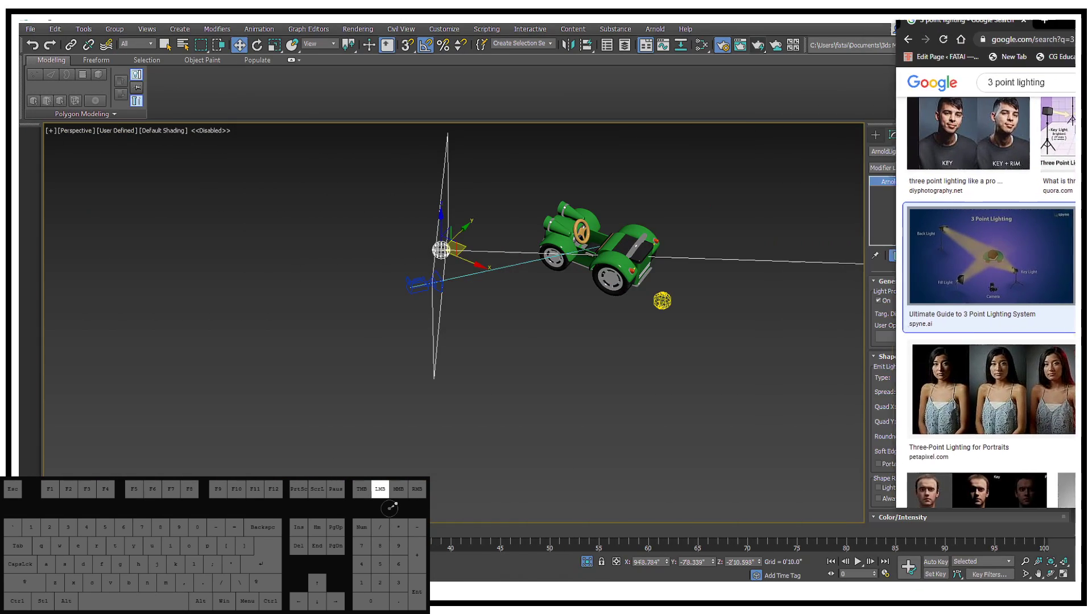
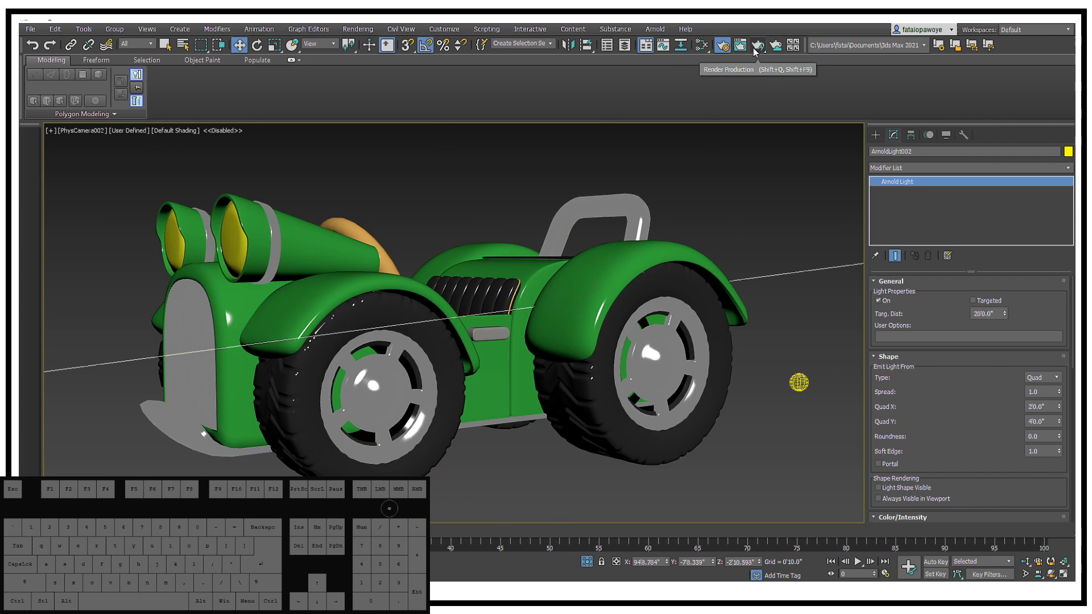
# In Render Setup, target ActiveShade Mode with the 1280×720 output preset for the PhysCamera002 view
pyautogui.click(761, 20)
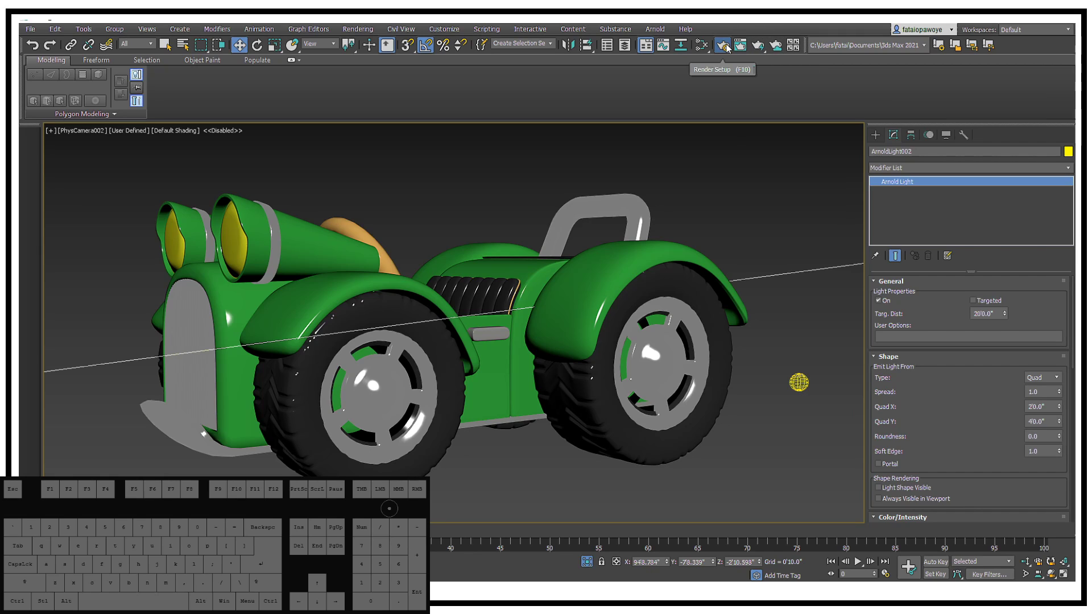
pyautogui.click(731, 47)
pyautogui.click(731, 48)
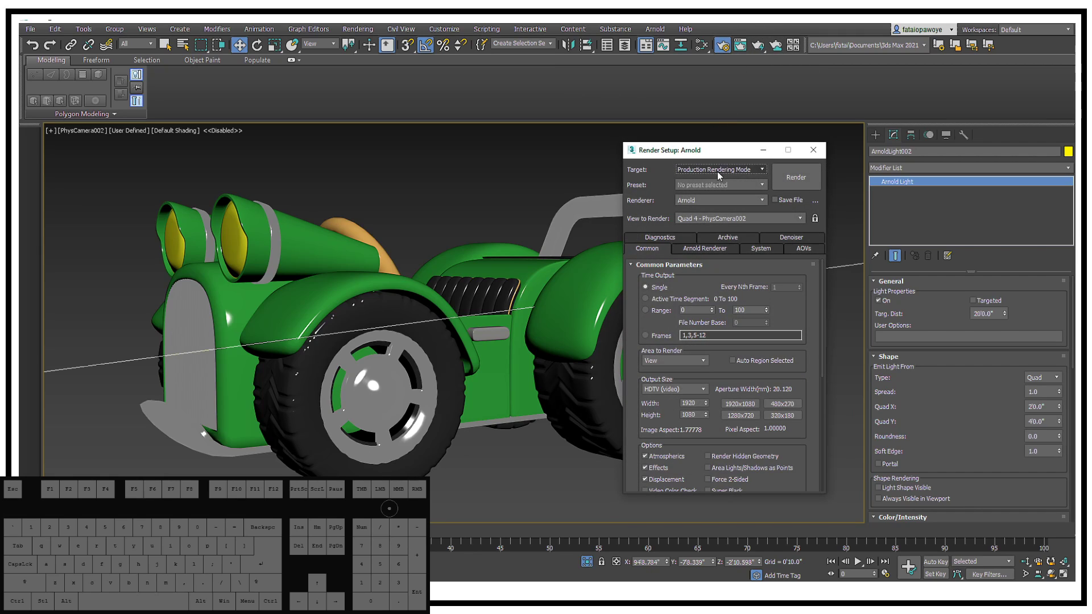
pyautogui.click(740, 172)
pyautogui.click(726, 203)
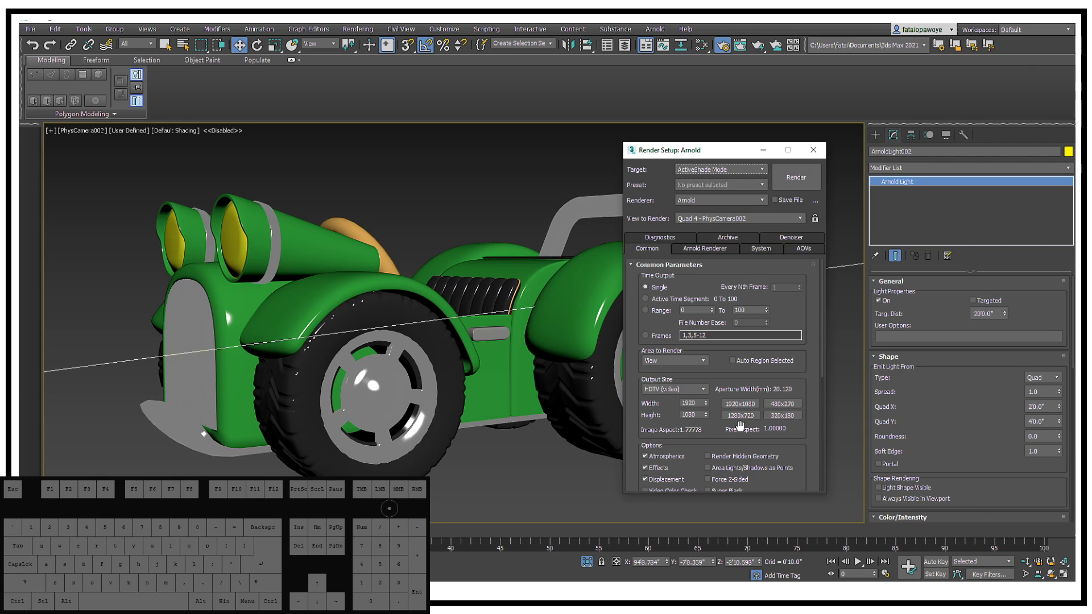
pyautogui.click(742, 419)
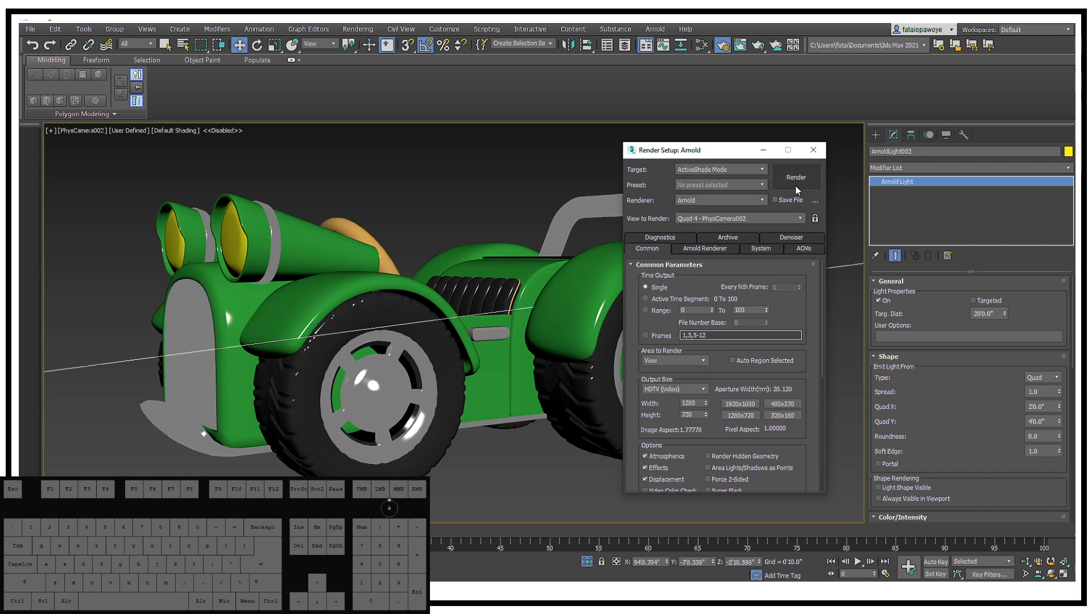
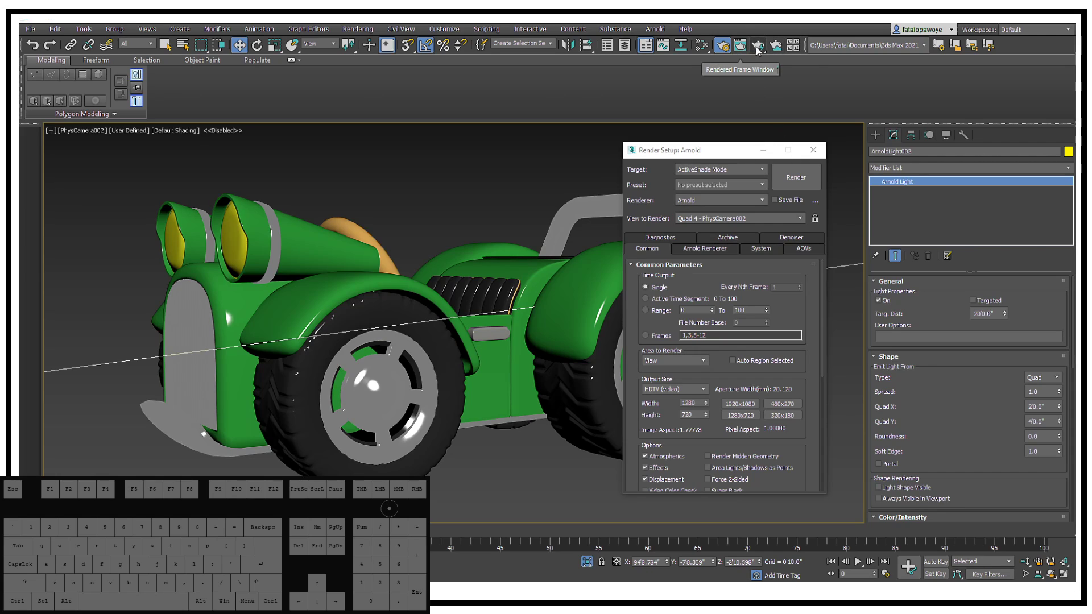
pyautogui.moveTo(770, 53); pyautogui.dragTo(763, 101)
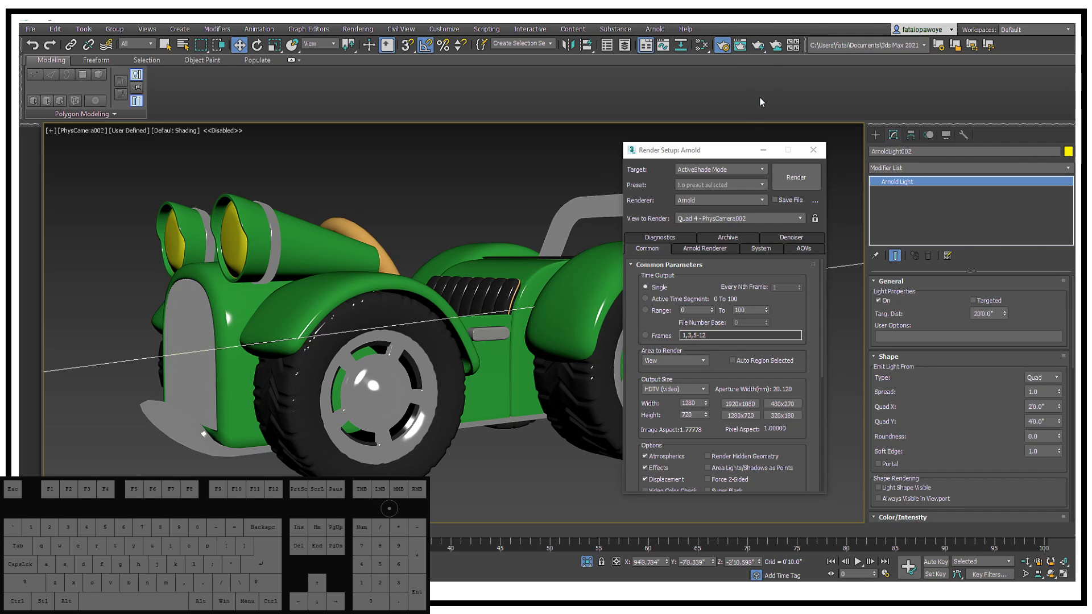
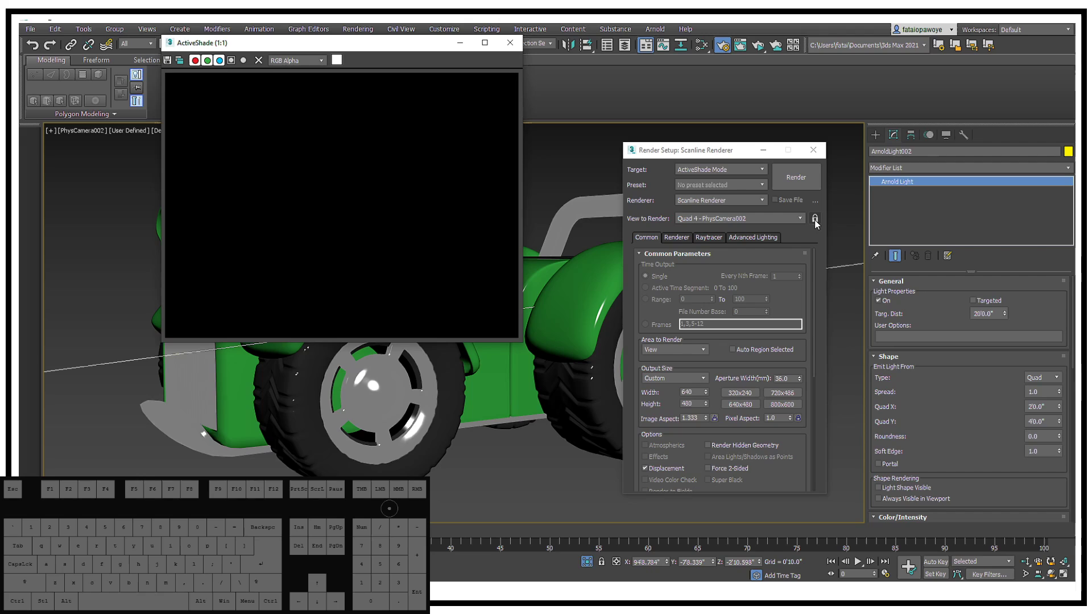
# Switch the renderer from Scanline to Arnold so ActiveShade renders the green car for PhysCamera002
pyautogui.click(818, 223)
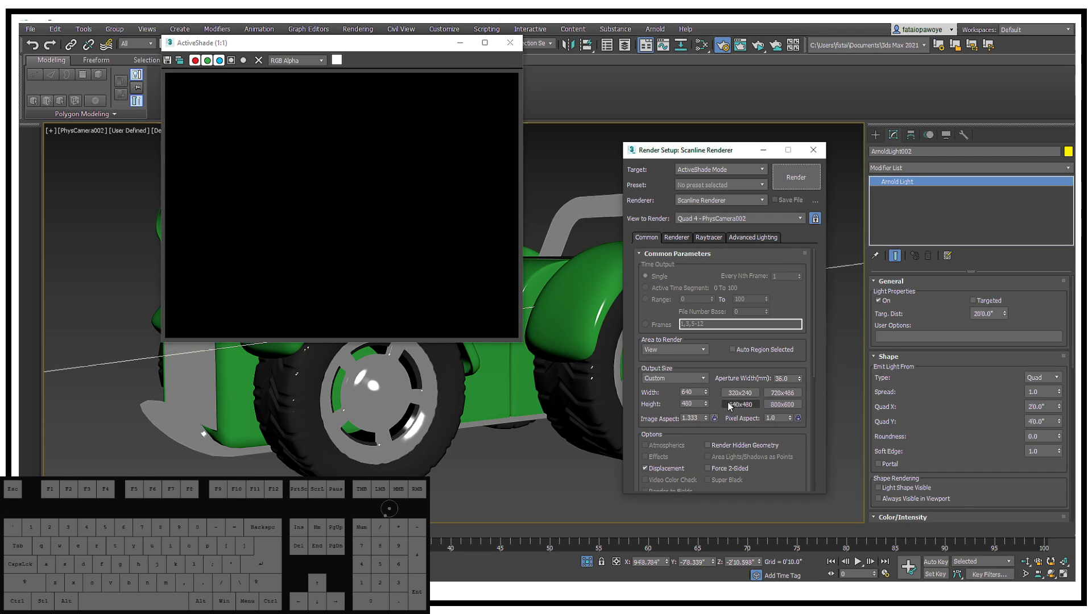
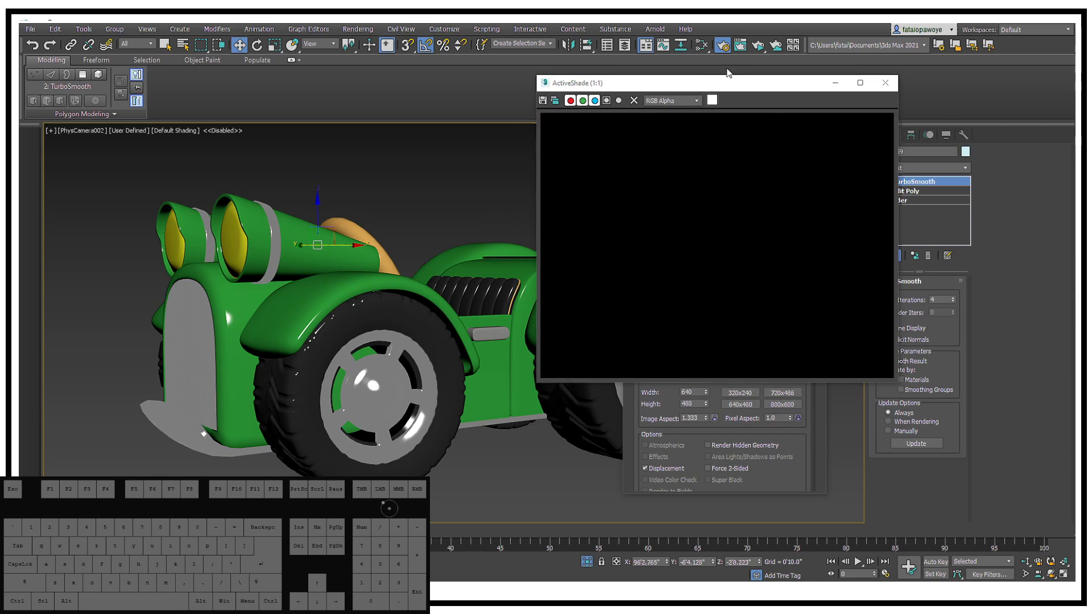
pyautogui.moveTo(705, 87); pyautogui.dragTo(335, 87)
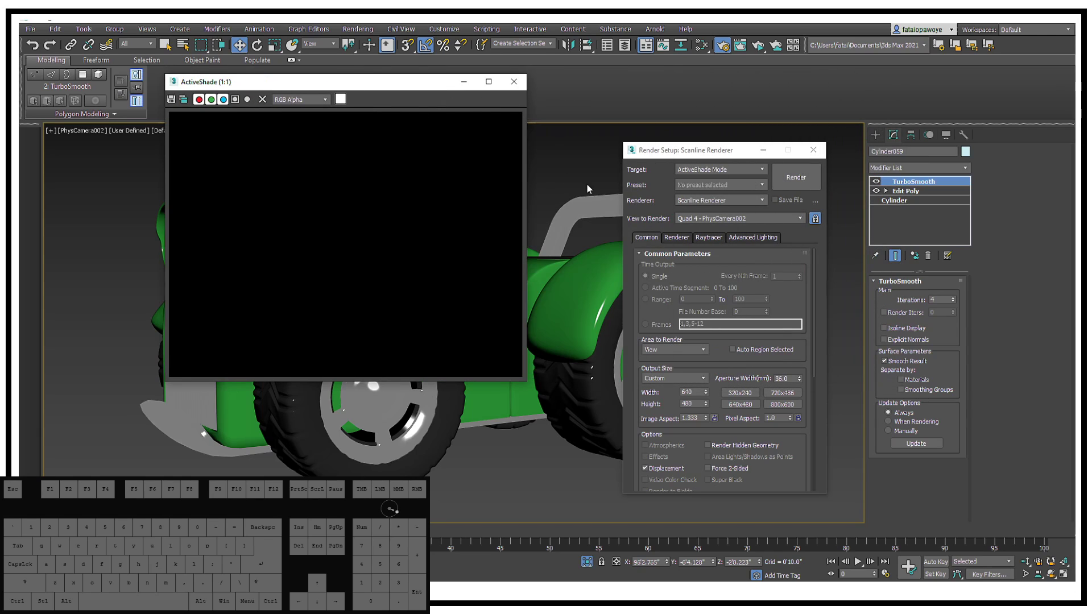
pyautogui.click(788, 176)
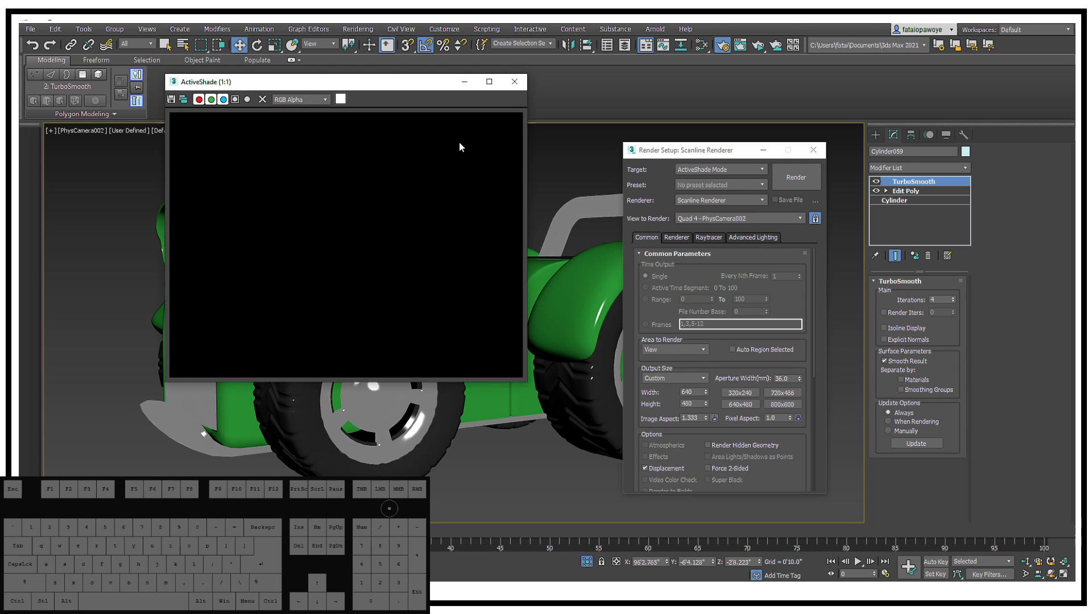
pyautogui.click(427, 236)
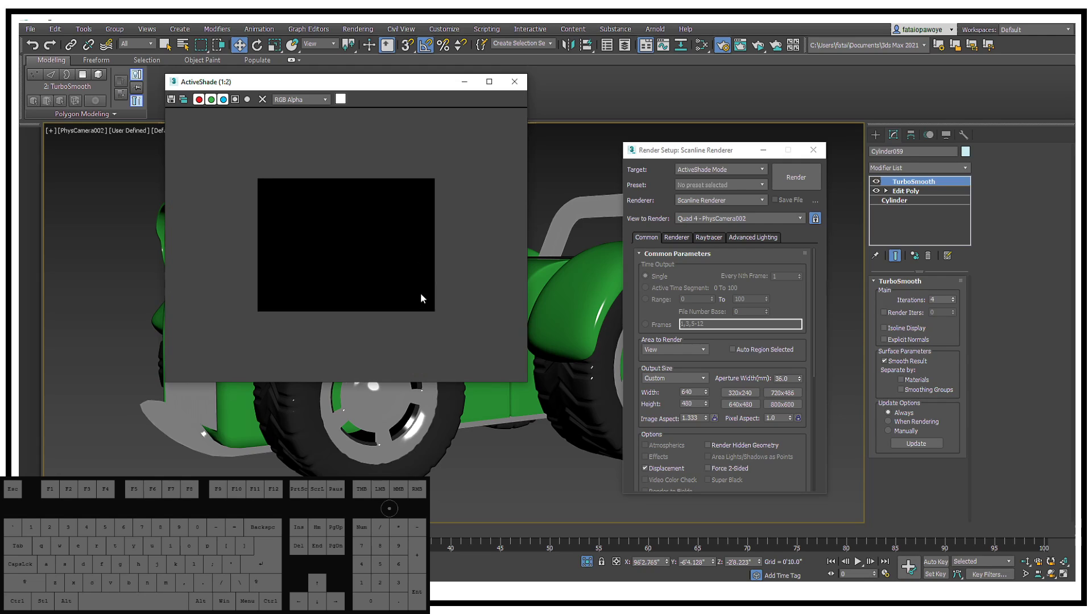
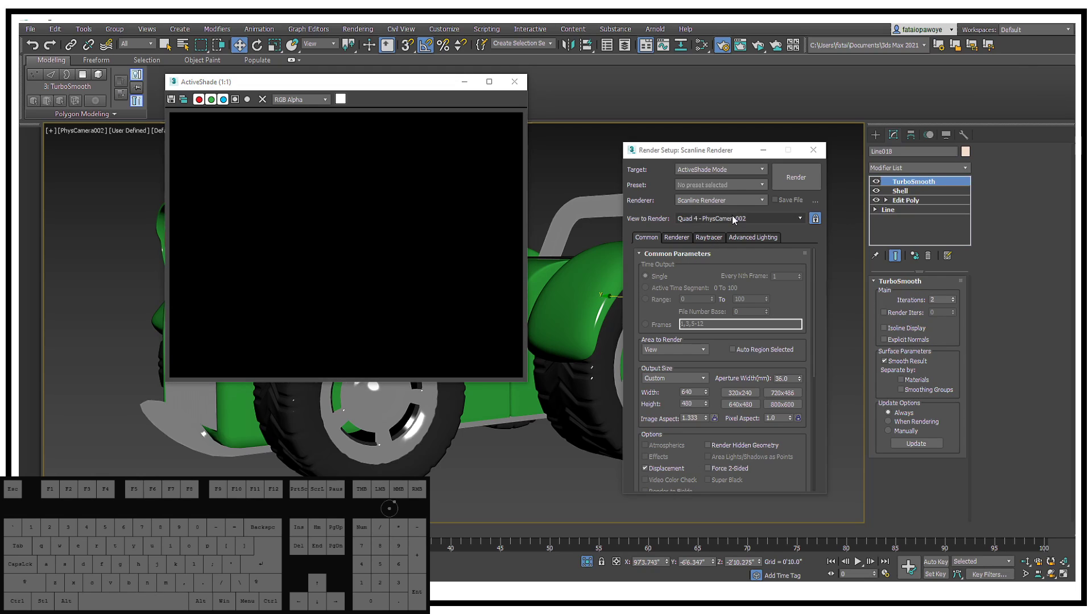
pyautogui.click(741, 217)
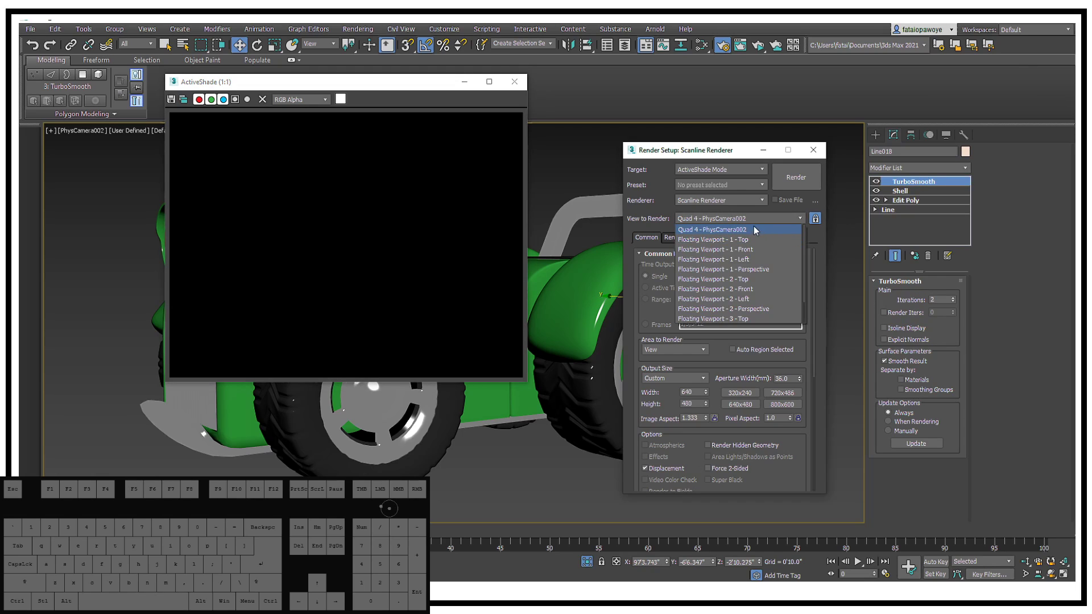
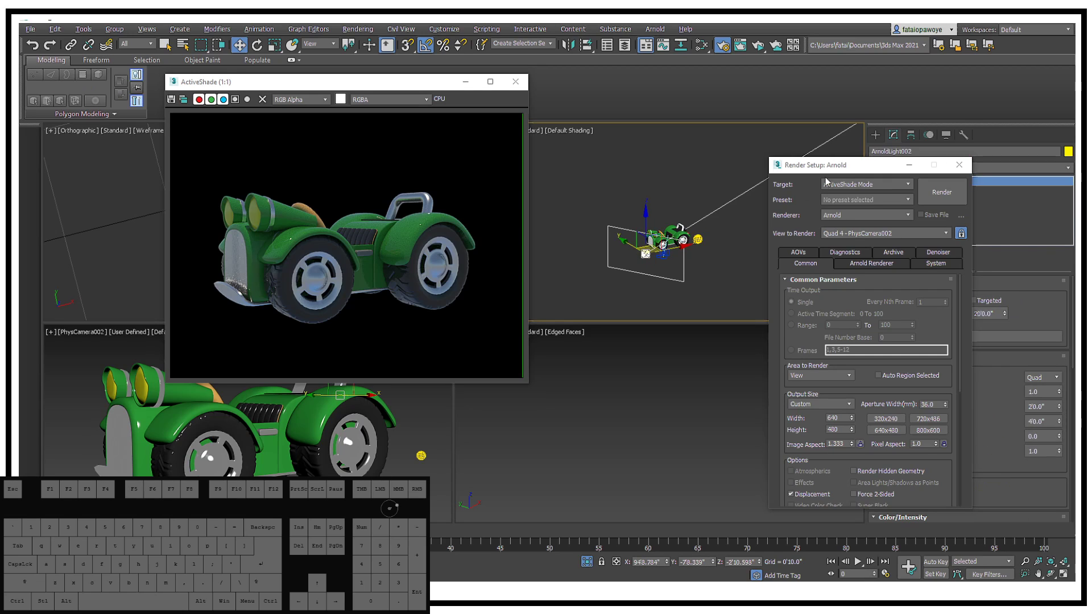
# Give the Arnold light a plain yellow colour with intensity 19.8 and exposure 8.5
pyautogui.moveTo(855, 173); pyautogui.dragTo(717, 49)
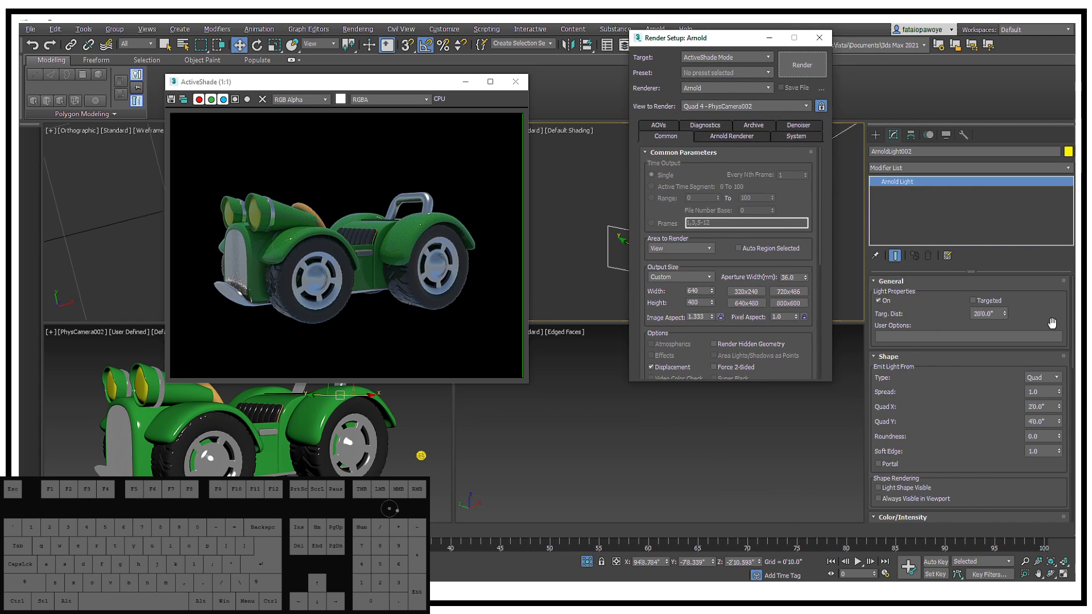
pyautogui.moveTo(1049, 306); pyautogui.dragTo(1049, 257)
pyautogui.moveTo(994, 345); pyautogui.dragTo(995, 358)
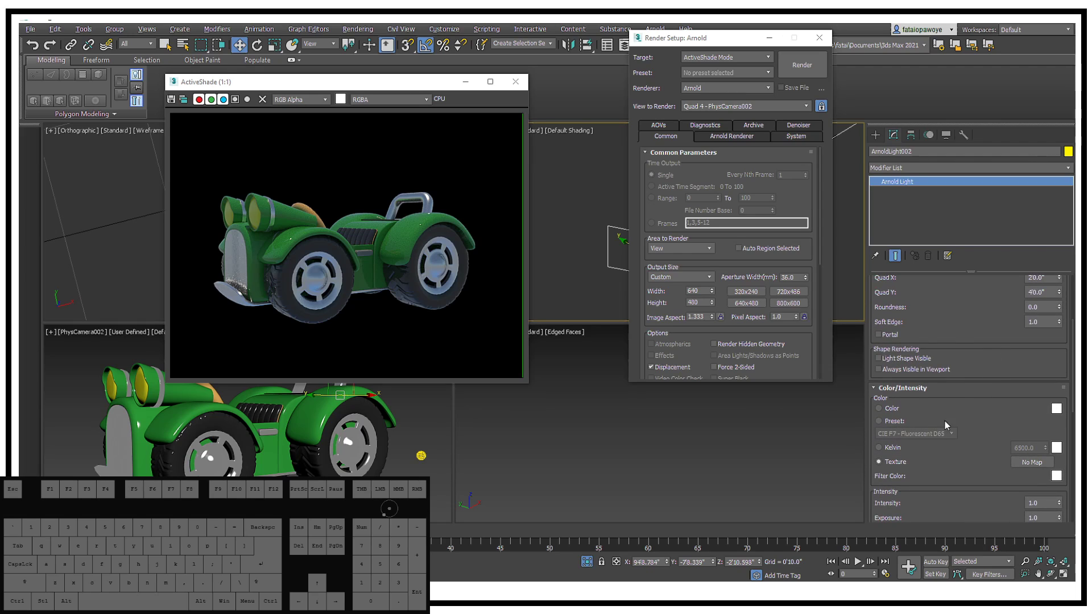
pyautogui.click(881, 416)
pyautogui.click(1059, 413)
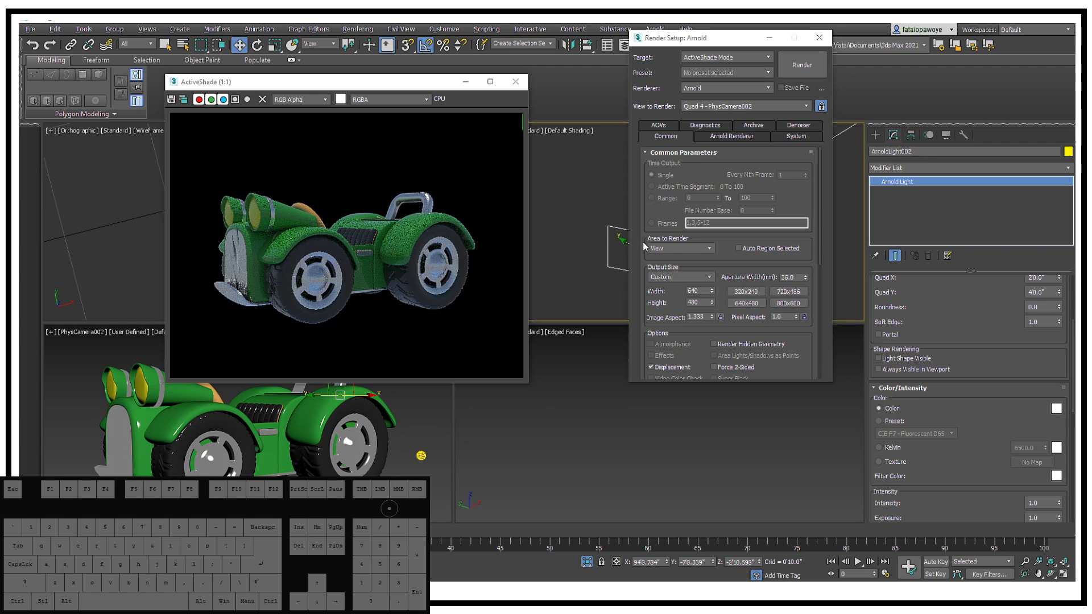
pyautogui.doubleClick(1055, 413)
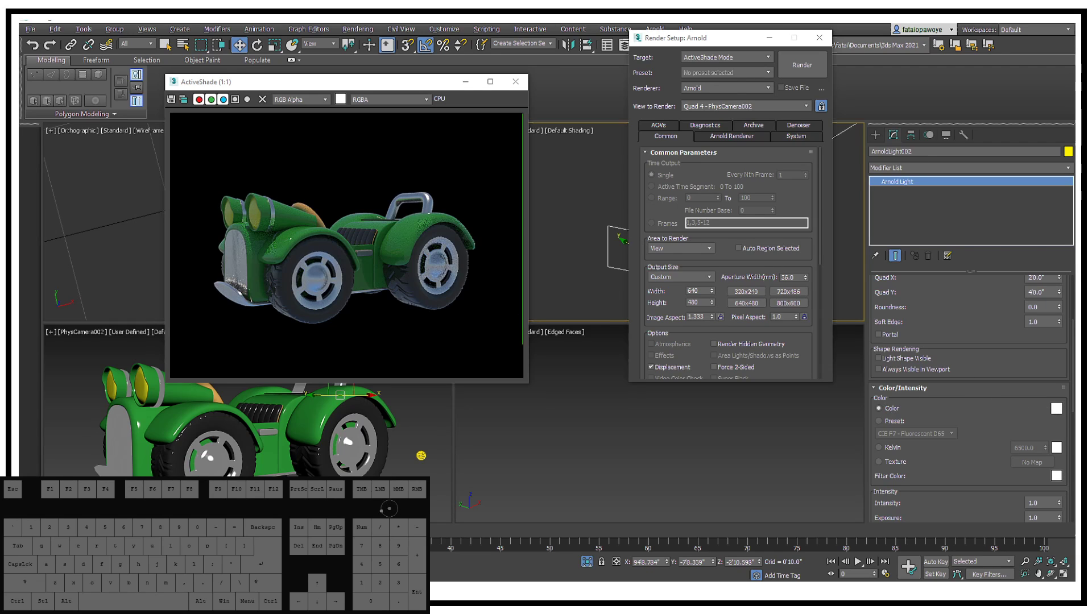
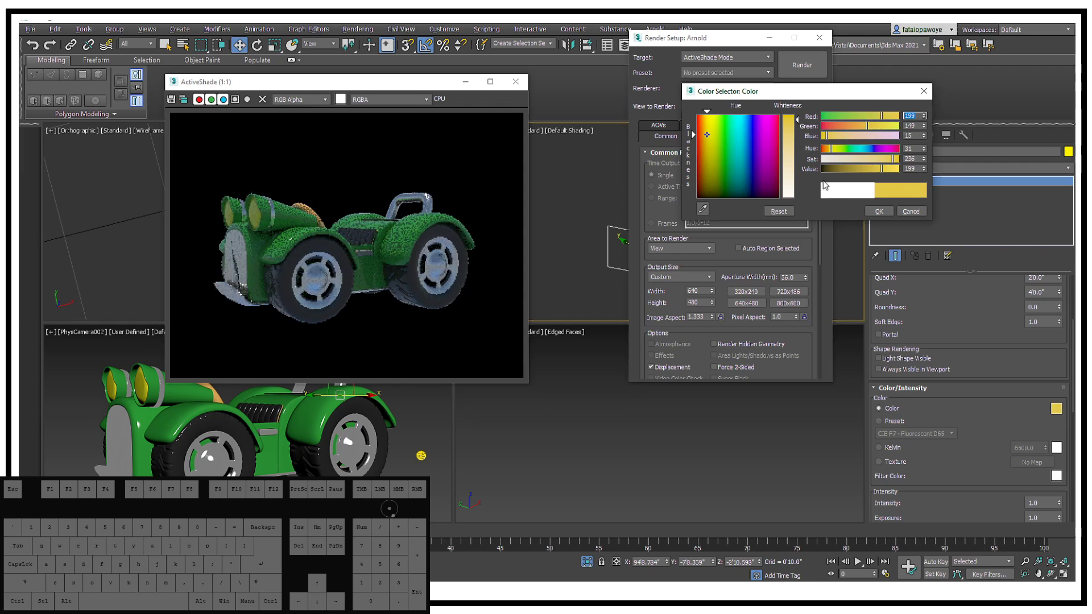
pyautogui.click(878, 219)
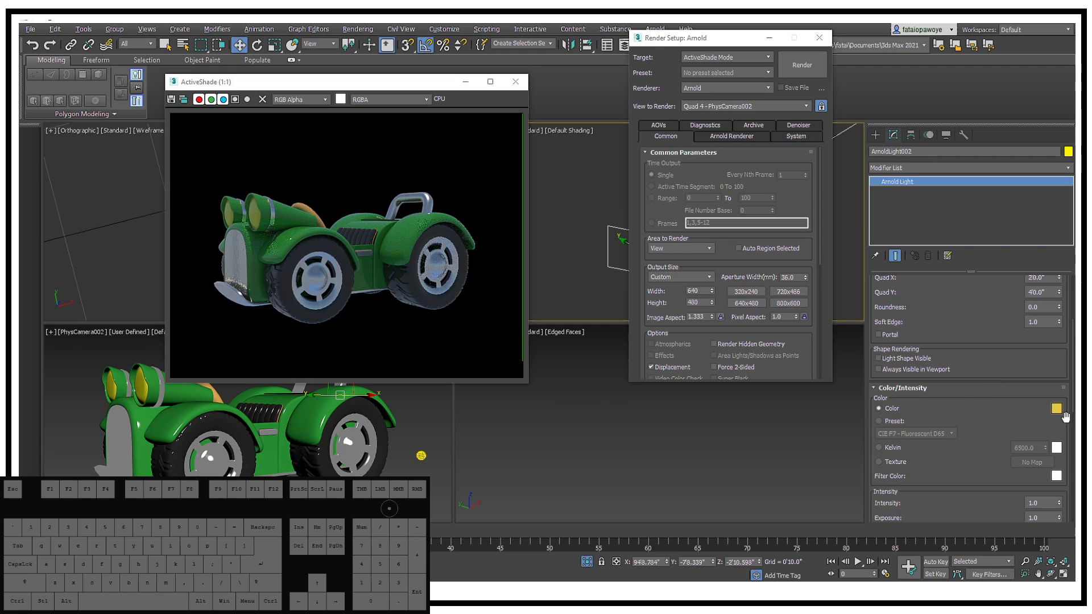
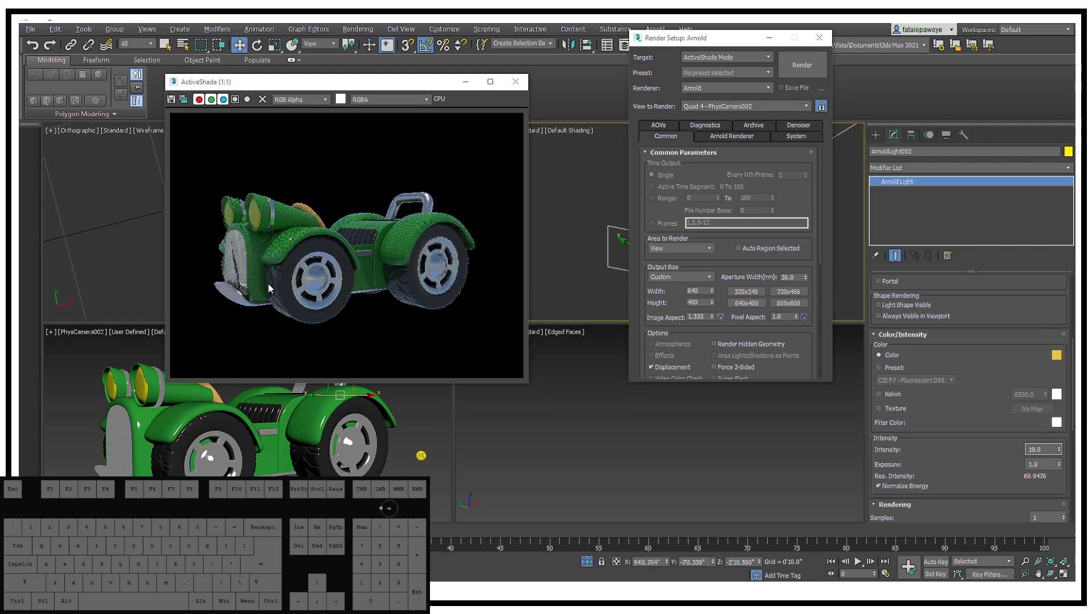
# Magnify the ActiveShade preview to inspect the brightened car render
pyautogui.rightClick(269, 241)
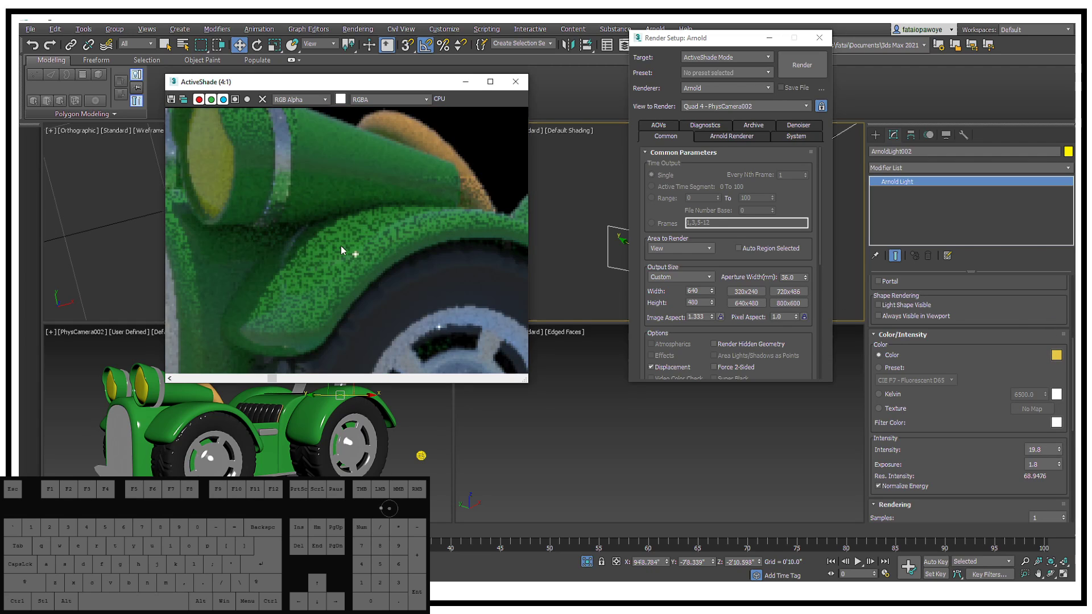
pyautogui.click(274, 246)
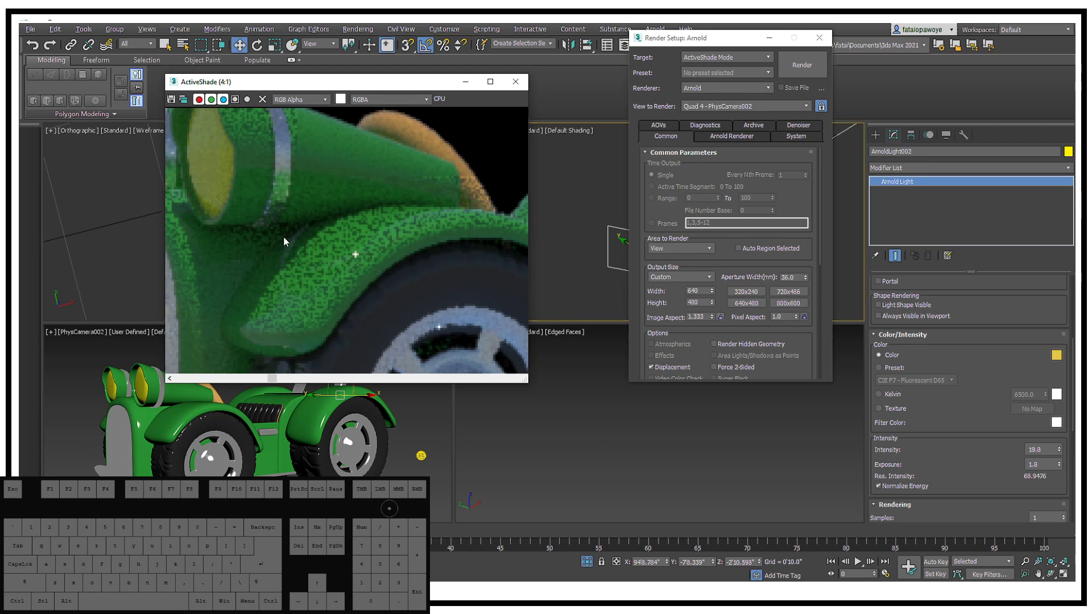
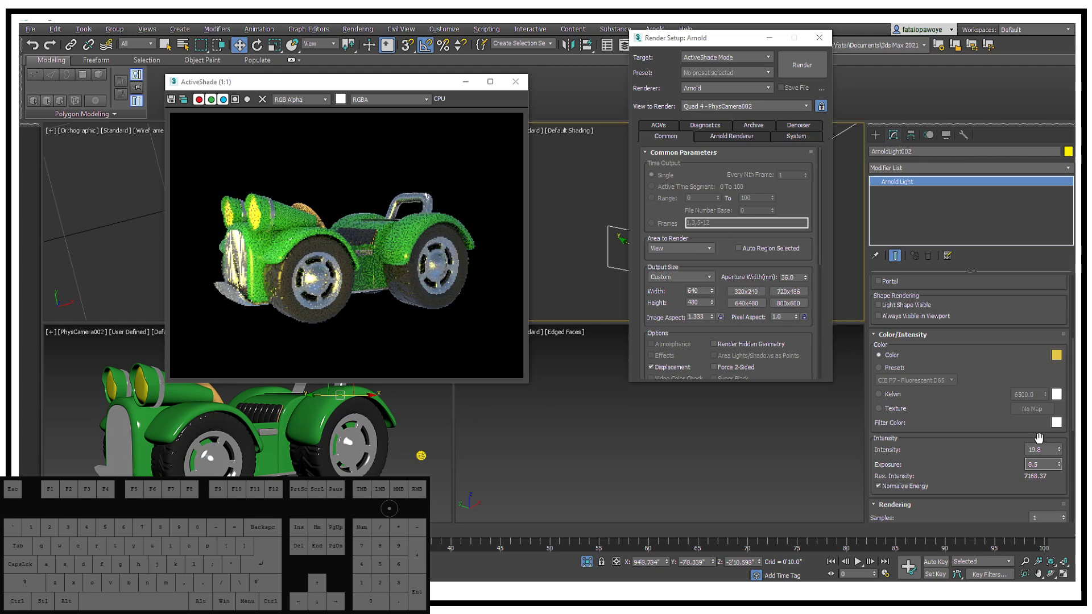
# Close Render Setup and clone the yellow light as an independent copy, ArnoldLight003
pyautogui.click(767, 43)
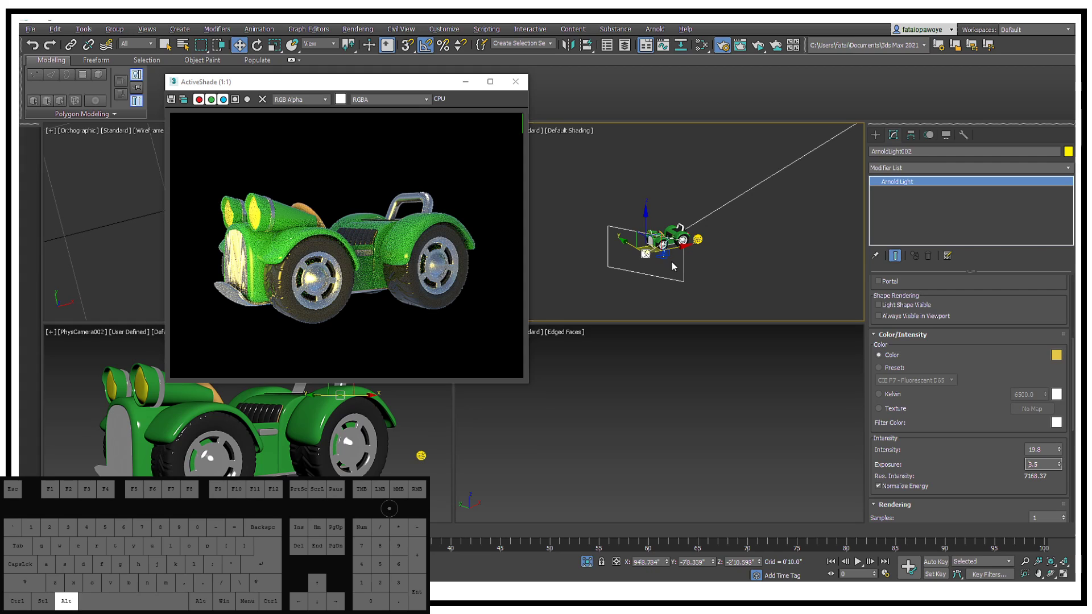
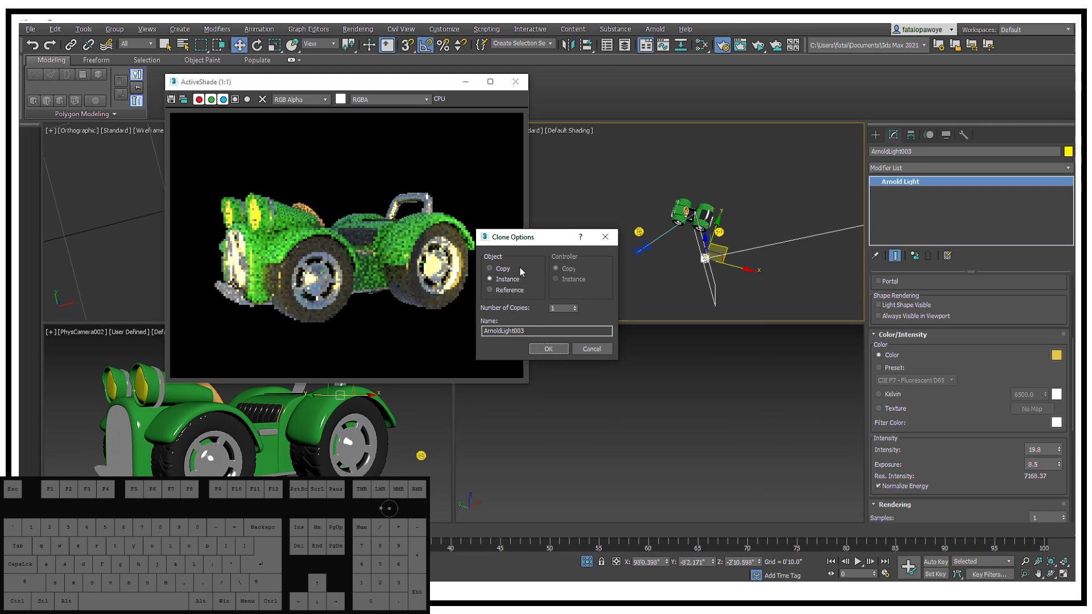
pyautogui.click(499, 274)
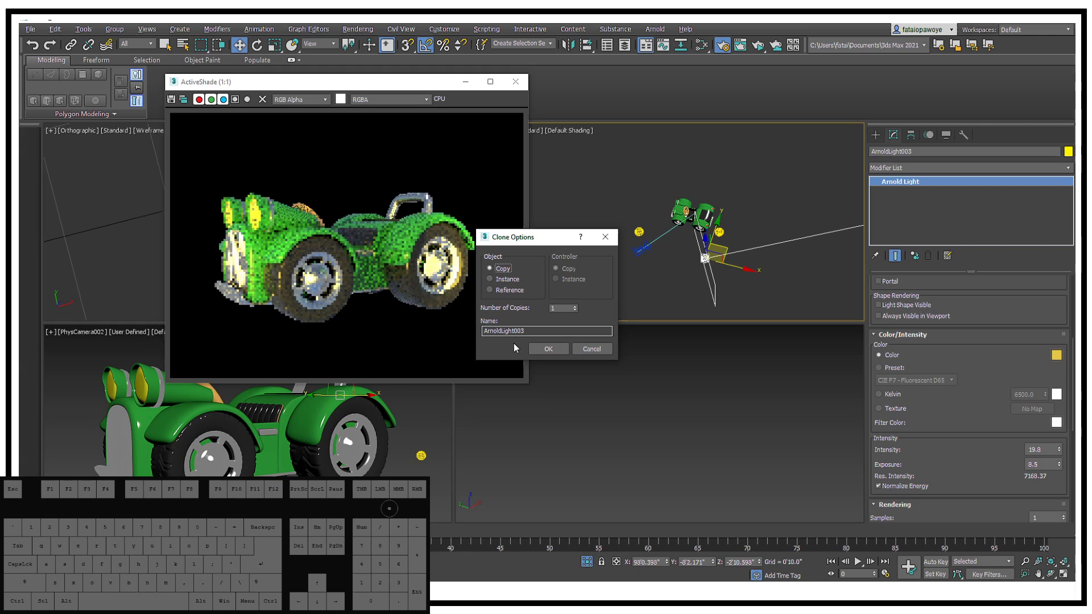
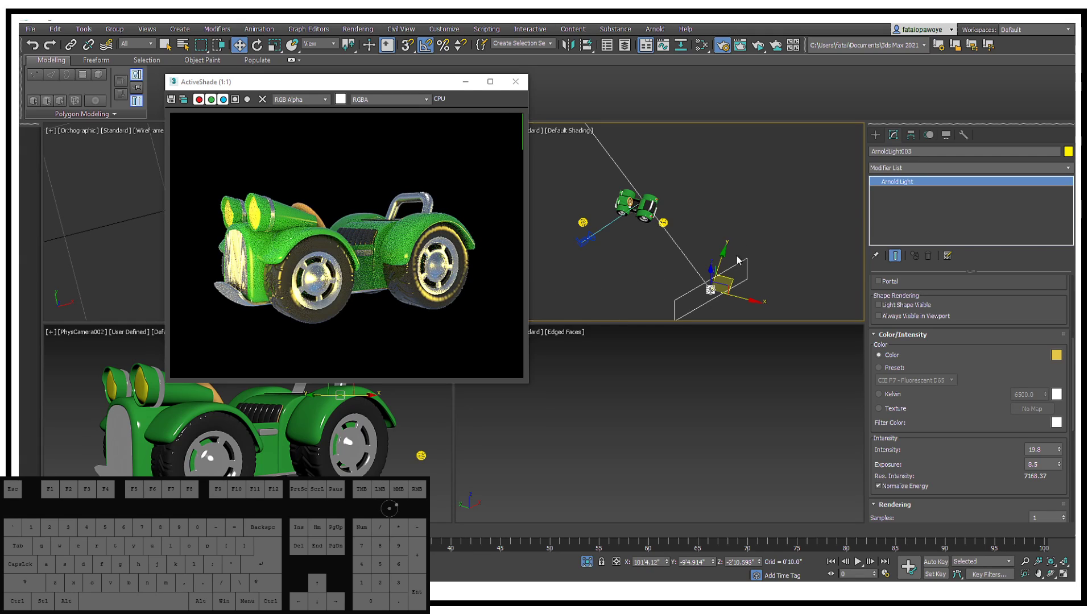
# Make ArnoldLight003 blue and check the blue-tinted fill on the car in ActiveShade
pyautogui.click(1063, 357)
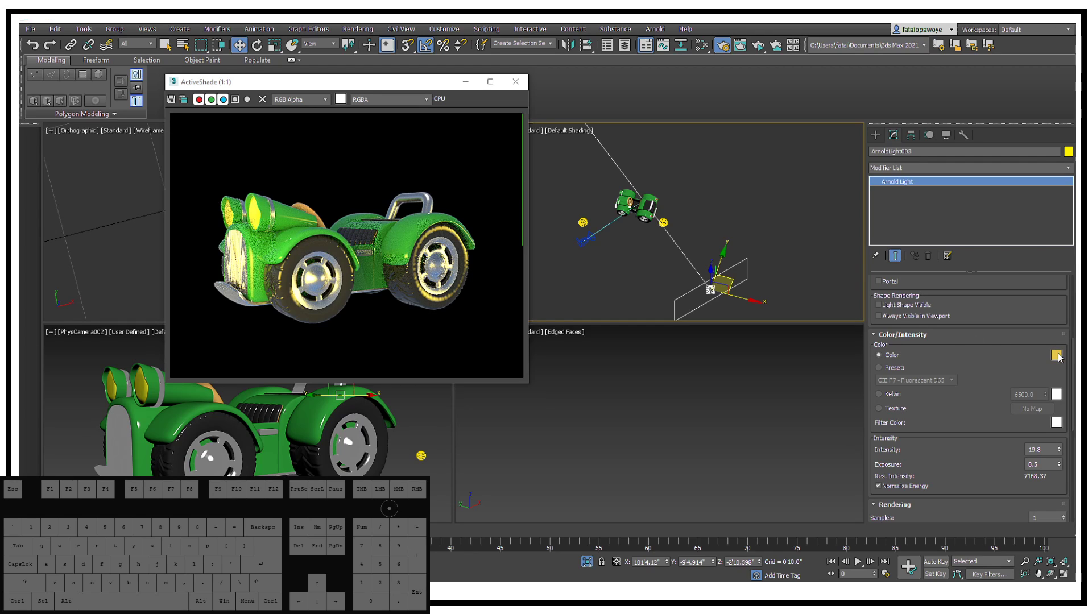
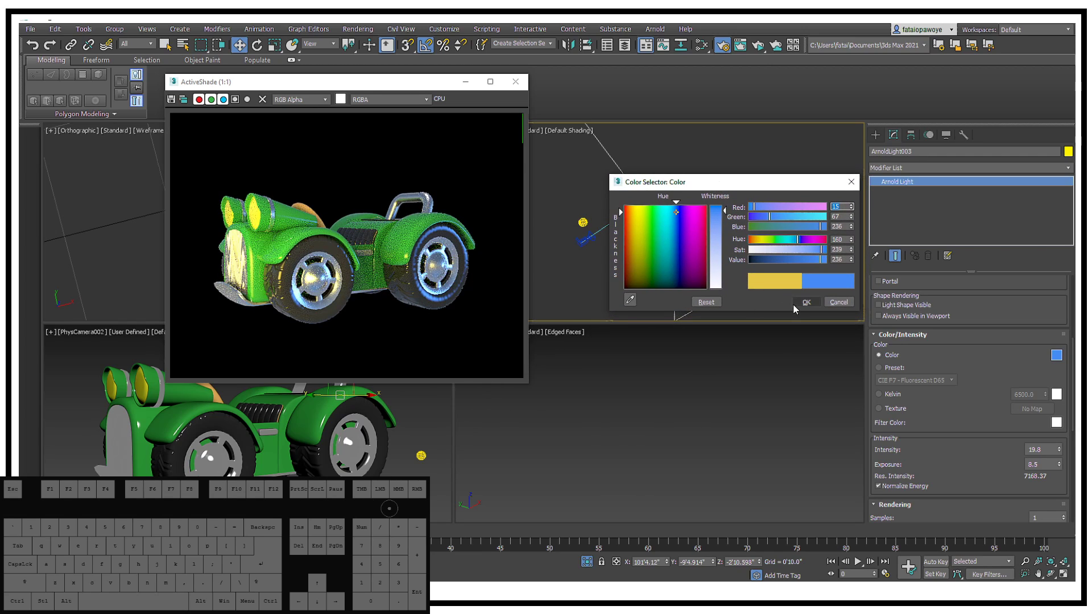
pyautogui.click(804, 307)
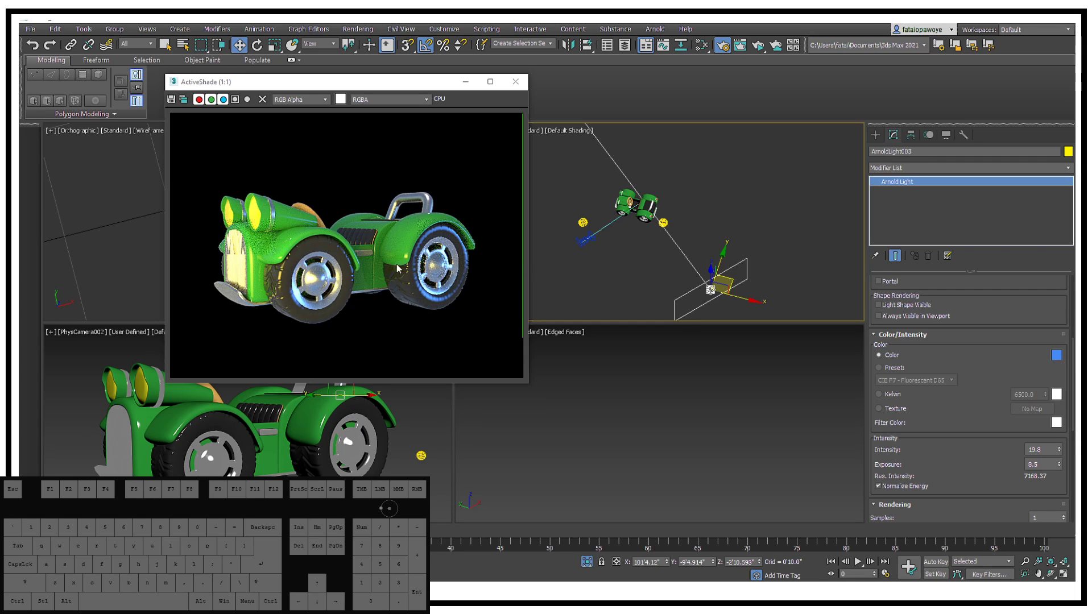
pyautogui.middleClick(333, 243)
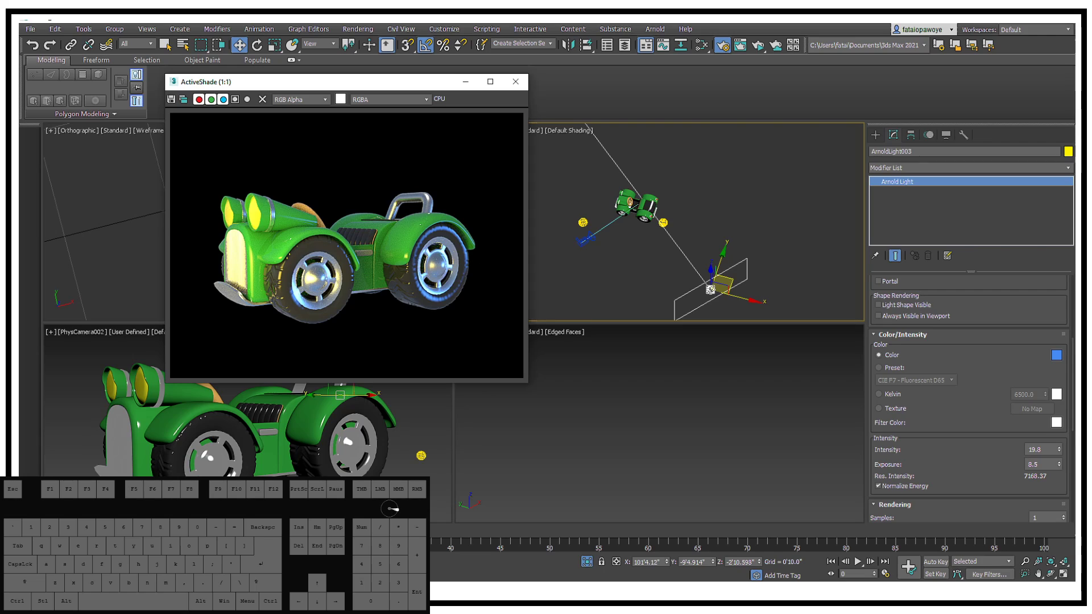
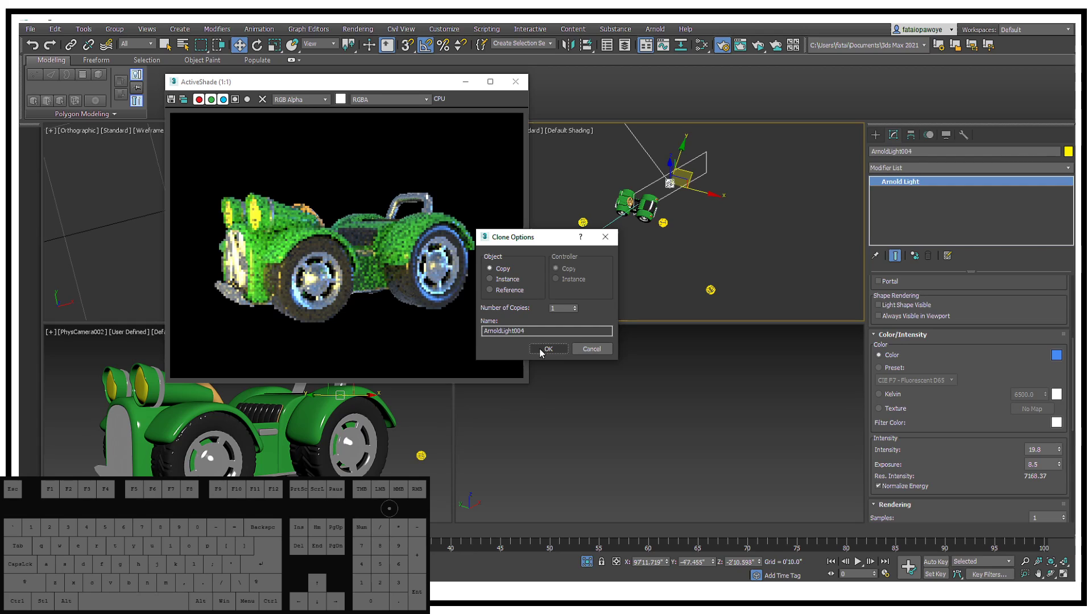
# Create the third copy ArnoldLight004 and switch to Move to place it above the car
pyautogui.click(547, 352)
pyautogui.press('w')
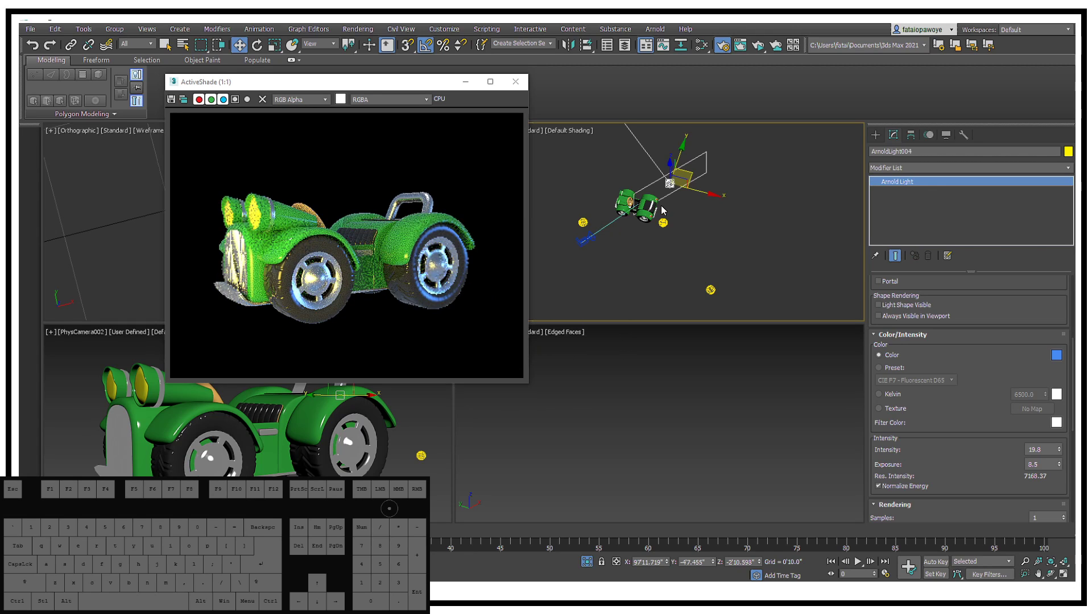
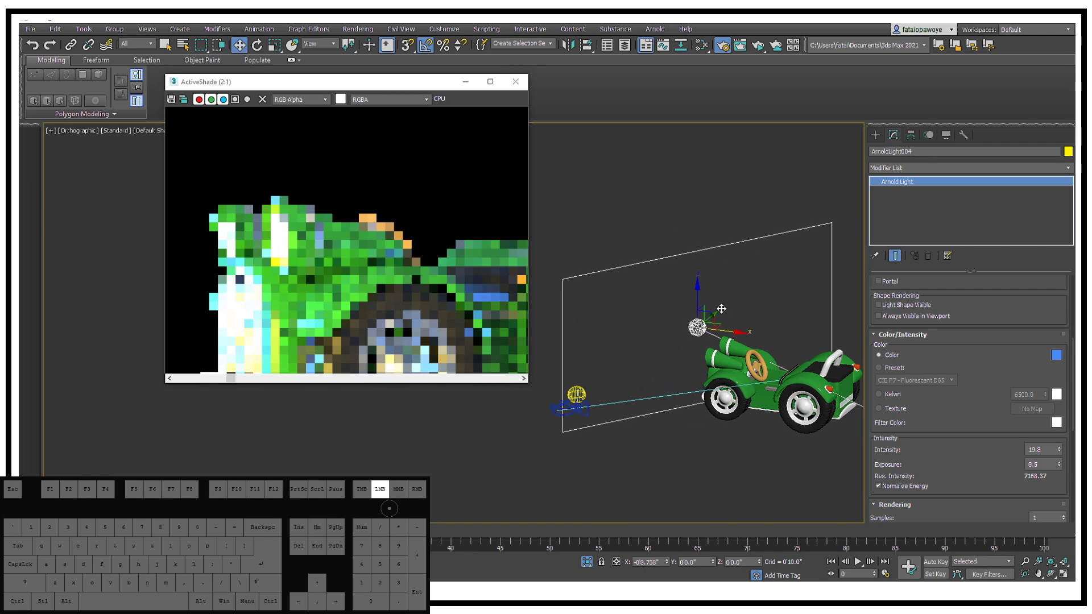
# Rotate ArnoldLight004 toward the car and raise it above the body so its blue glow lights the render
pyautogui.press('e')
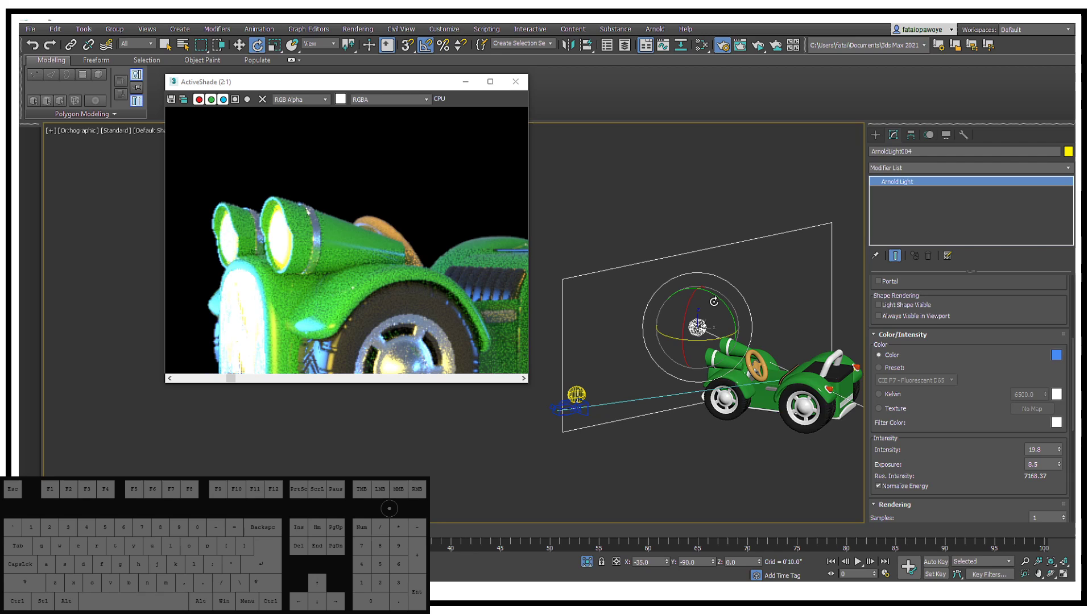
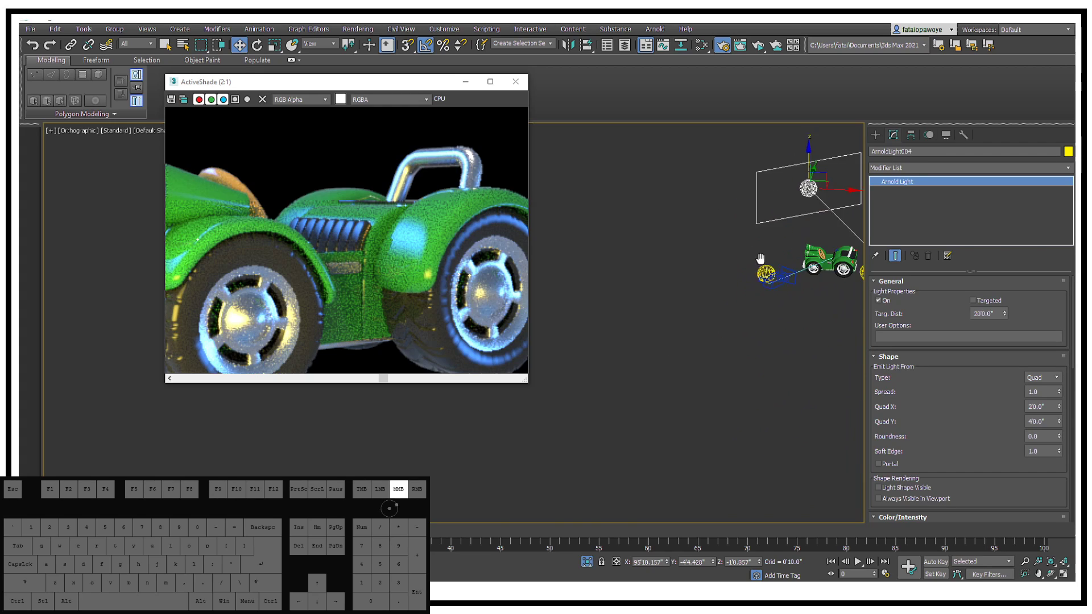
pyautogui.middleClick(749, 275)
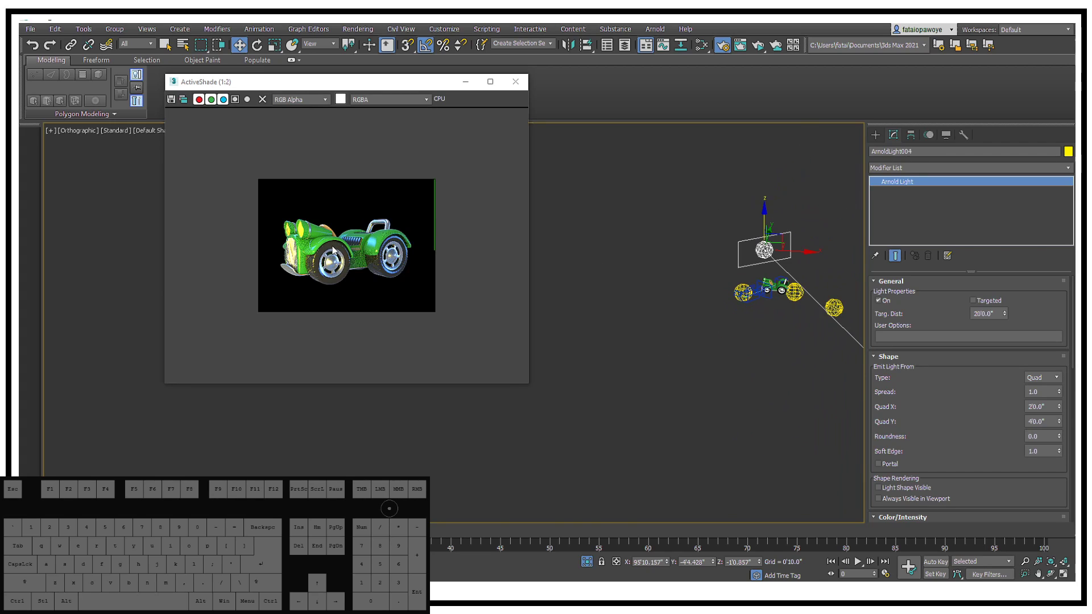
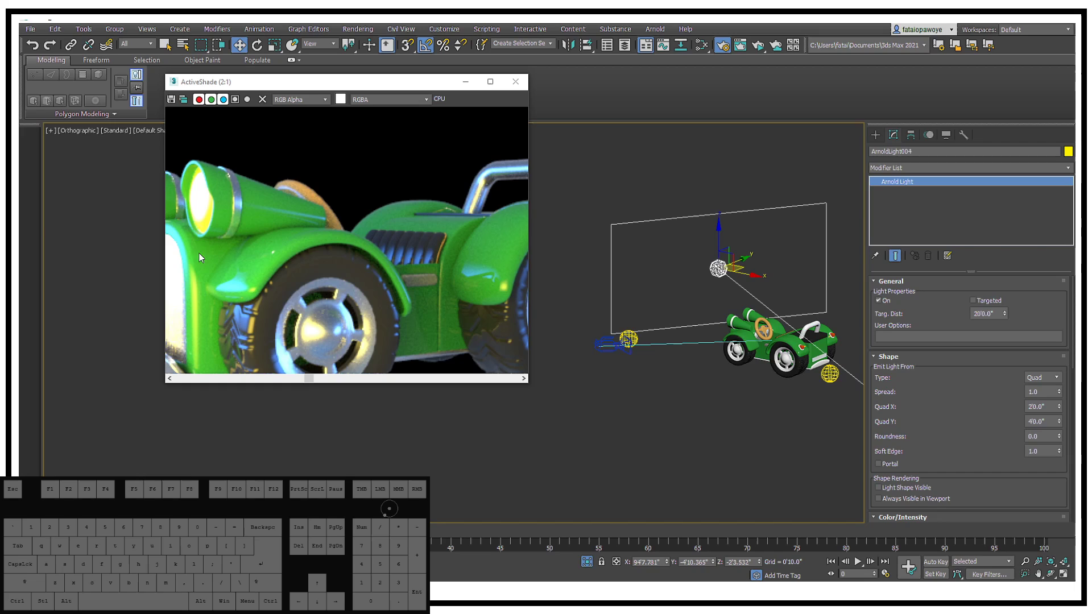
# Pan across the zoomed render to the car's side, then orbit the scene to view it from higher up
pyautogui.middleClick(245, 252)
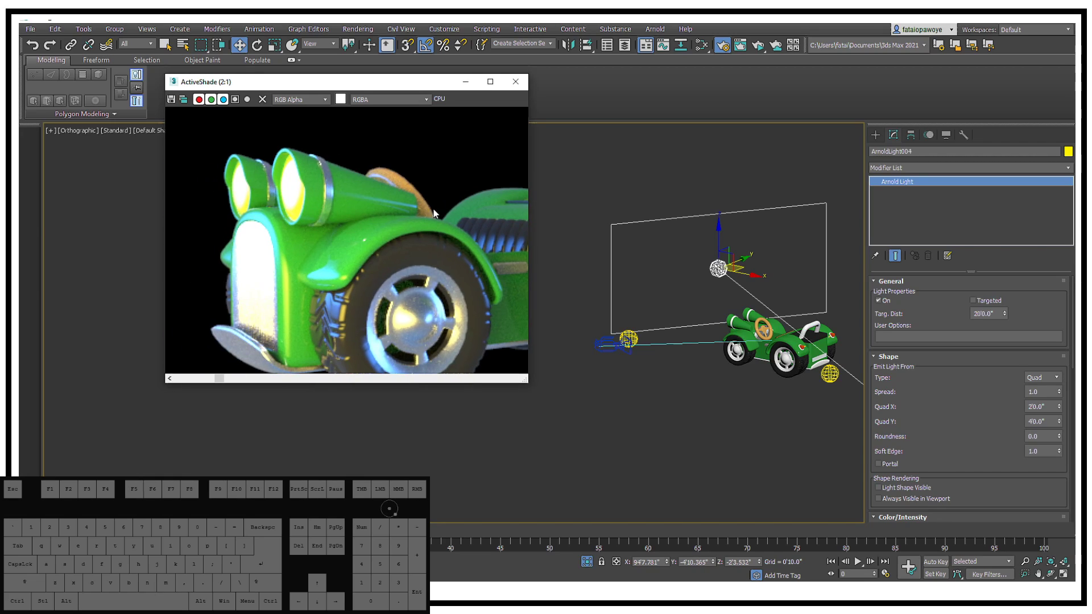
pyautogui.moveTo(464, 220); pyautogui.dragTo(314, 226)
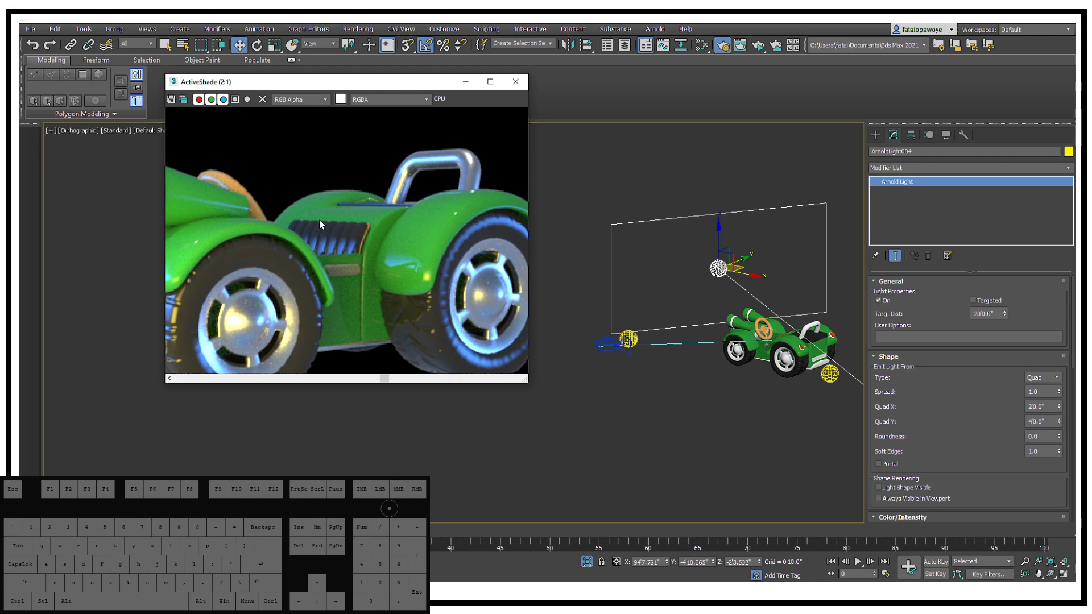
pyautogui.moveTo(764, 297); pyautogui.dragTo(669, 223)
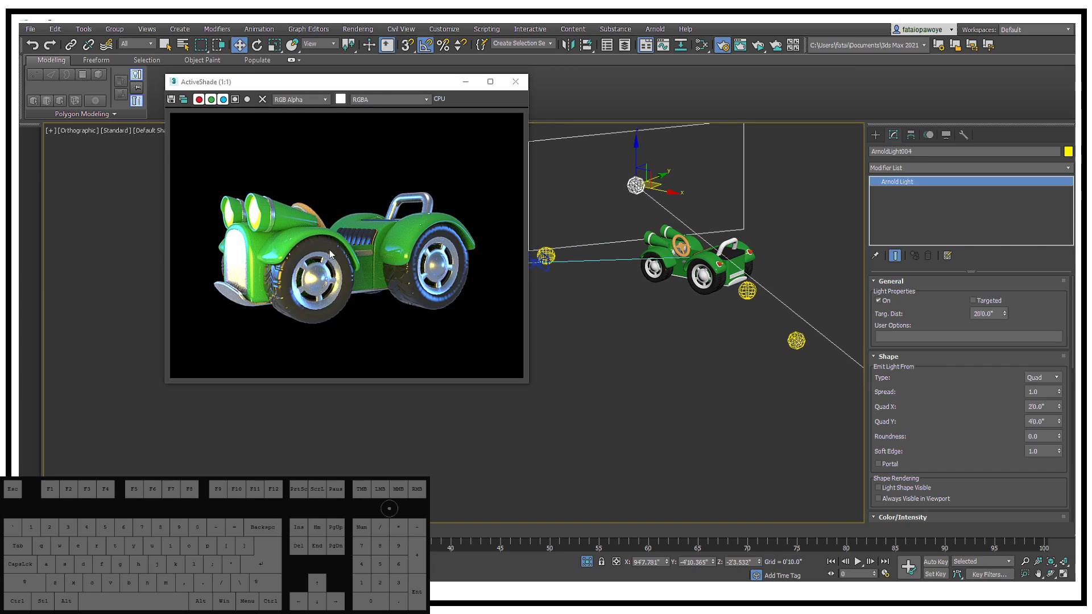
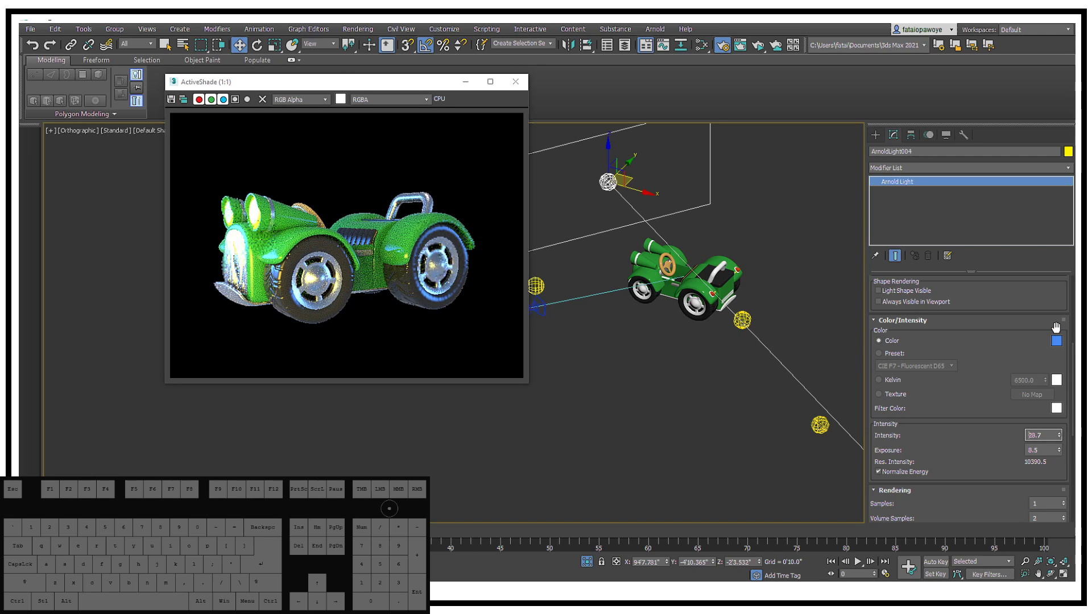
# Change ArnoldLight004's colour to red, about RGB 218,15,15, and check the re-rendered car
pyautogui.click(1060, 346)
pyautogui.doubleClick(1059, 346)
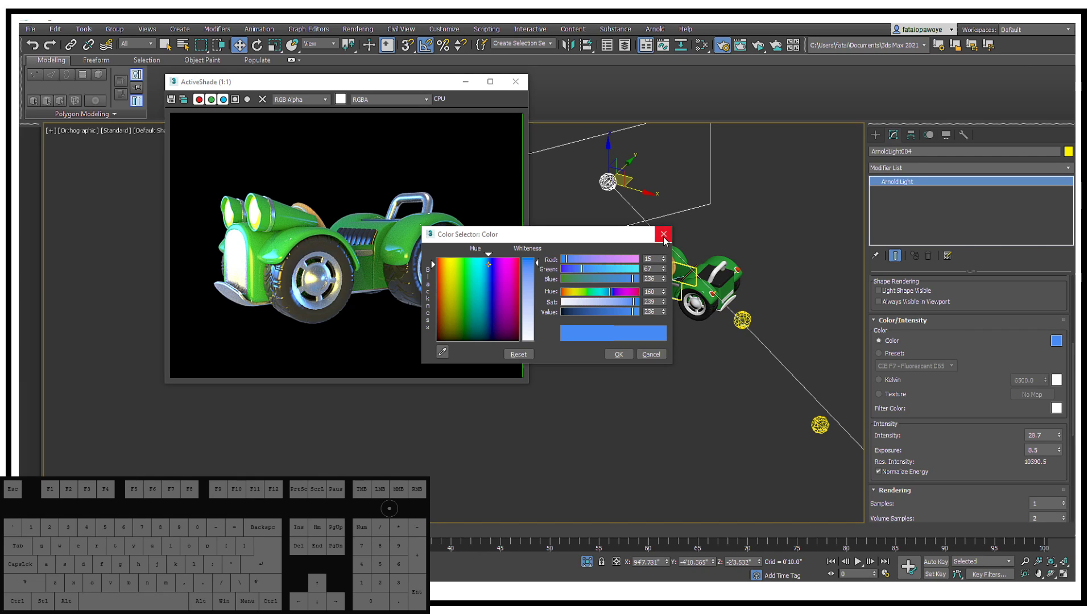
pyautogui.moveTo(495, 294); pyautogui.dragTo(520, 288)
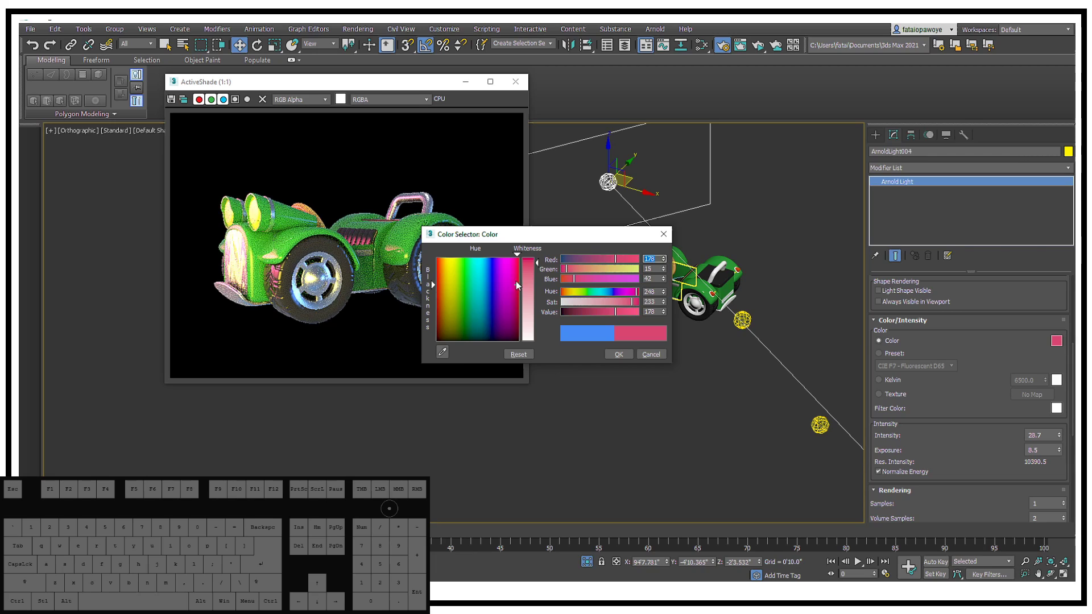
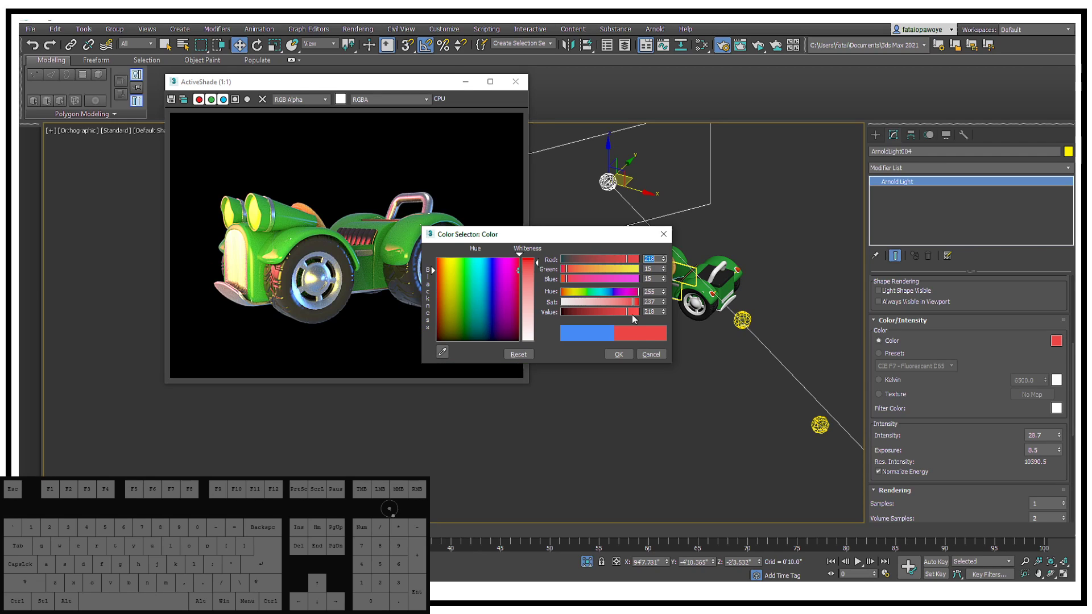
pyautogui.click(624, 361)
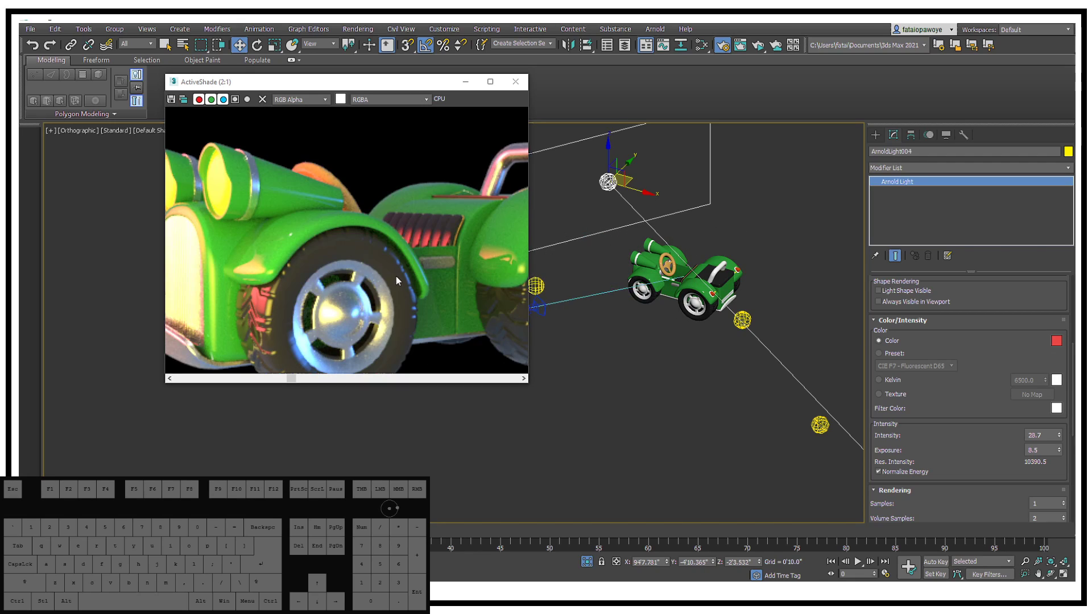
pyautogui.middleClick(683, 279)
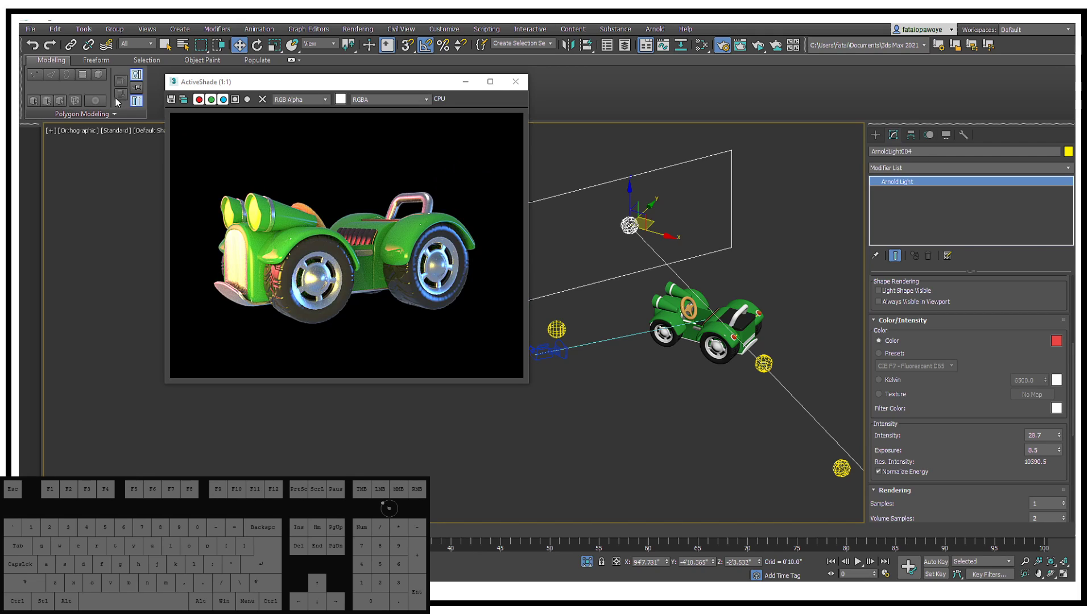
# Clone the red Arnold light as one rotated Copy after orbiting to a side view
pyautogui.moveTo(719, 287); pyautogui.dragTo(733, 294)
pyautogui.middleClick(660, 324)
pyautogui.moveTo(623, 325); pyautogui.dragTo(710, 303)
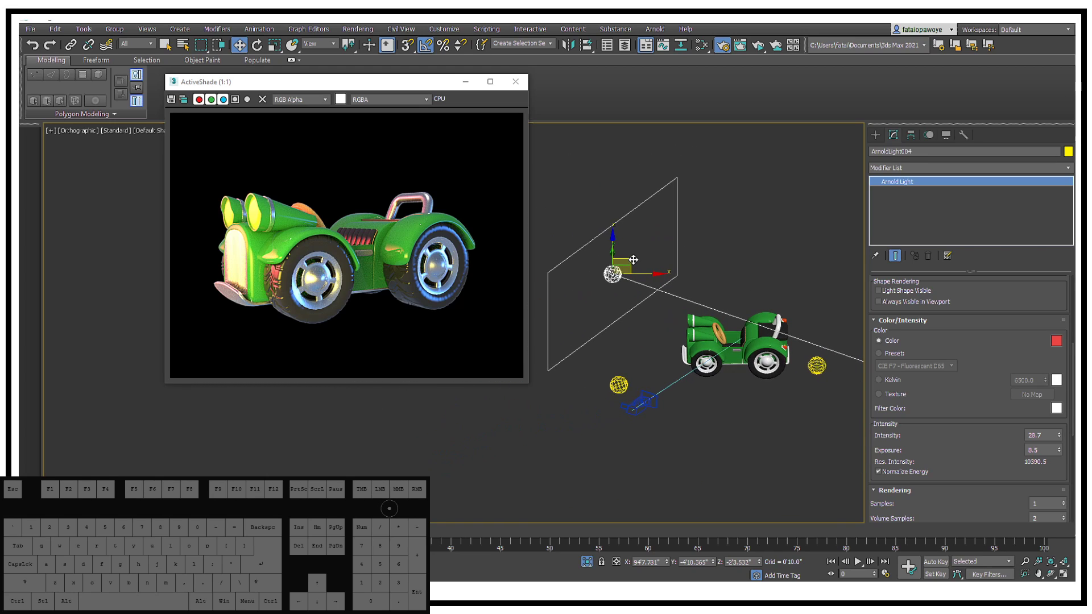
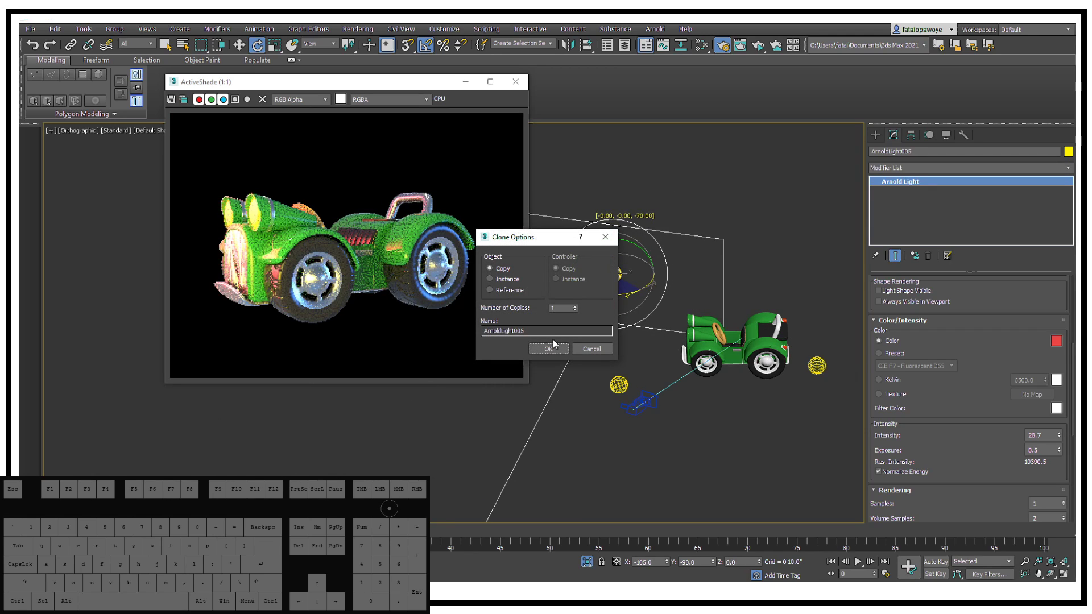
pyautogui.click(557, 348)
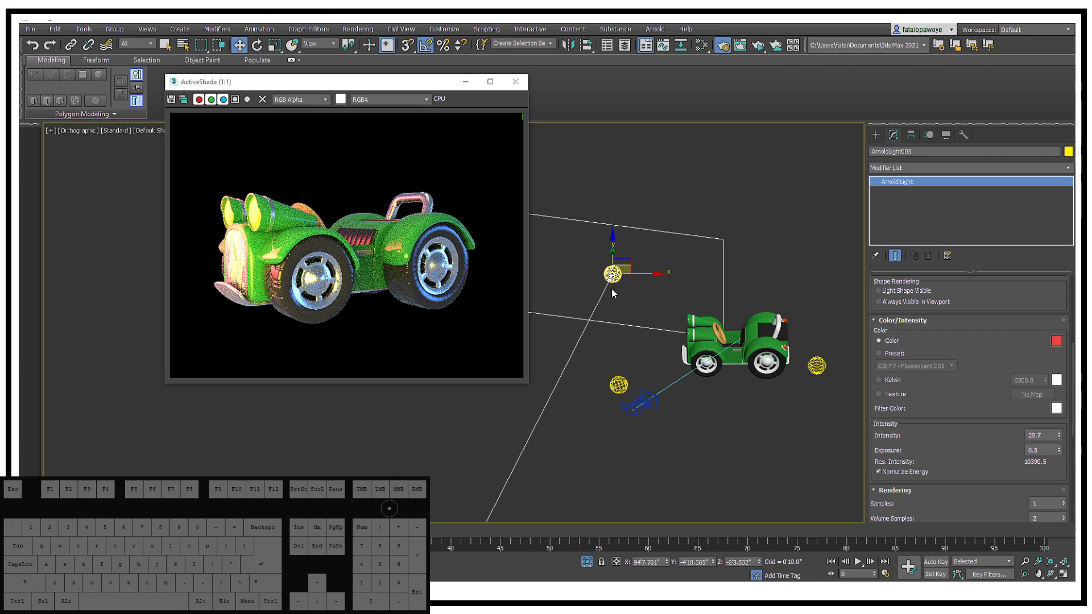
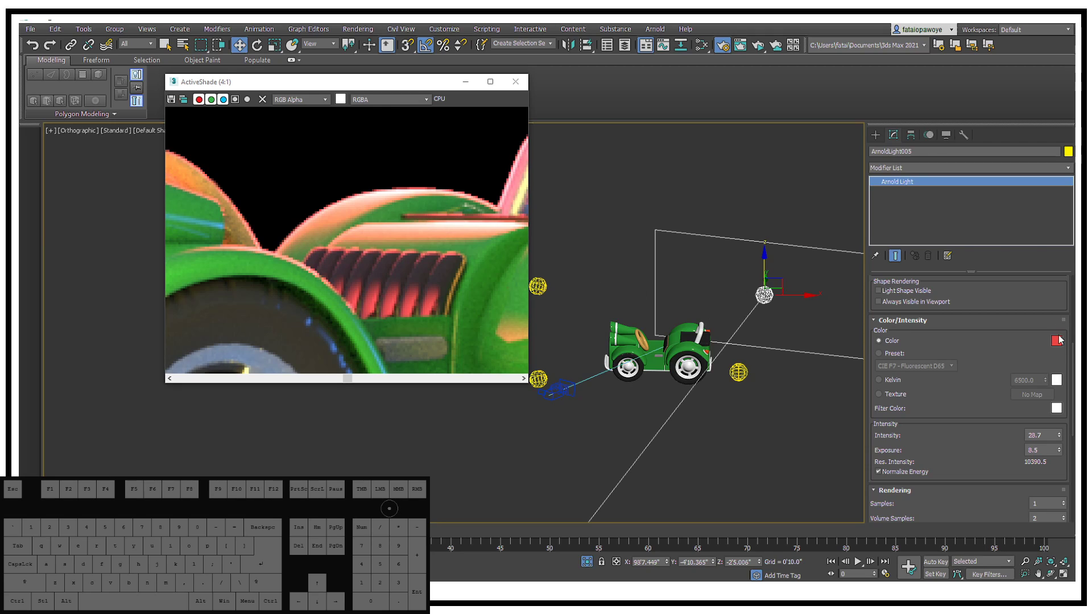
# Shift the copied light's colour from red to cyan in the colour picker
pyautogui.click(1060, 343)
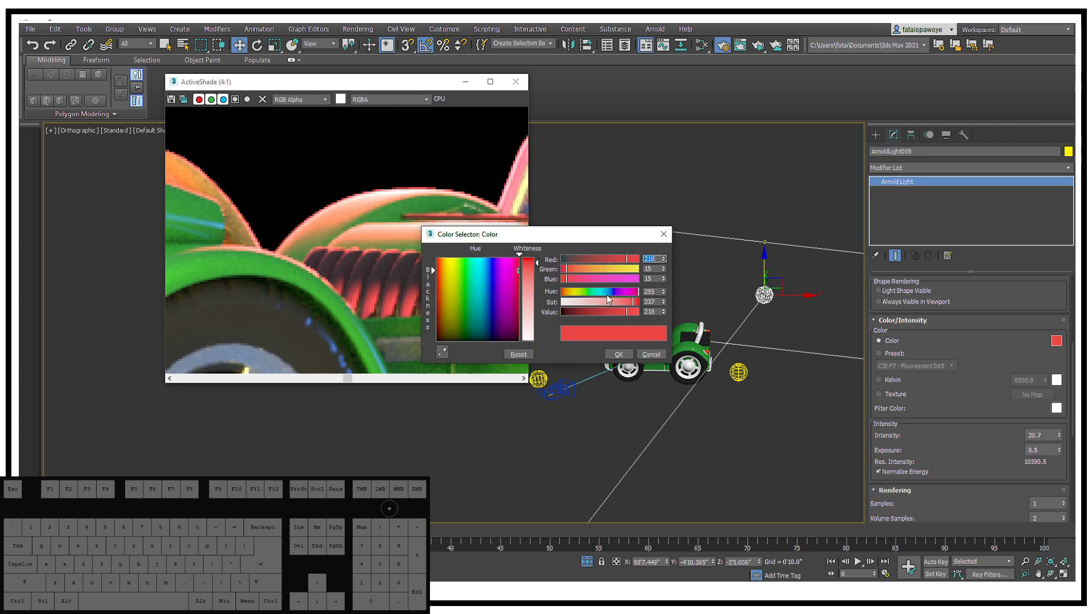
pyautogui.moveTo(615, 294); pyautogui.dragTo(602, 293)
pyautogui.moveTo(608, 290); pyautogui.dragTo(620, 290)
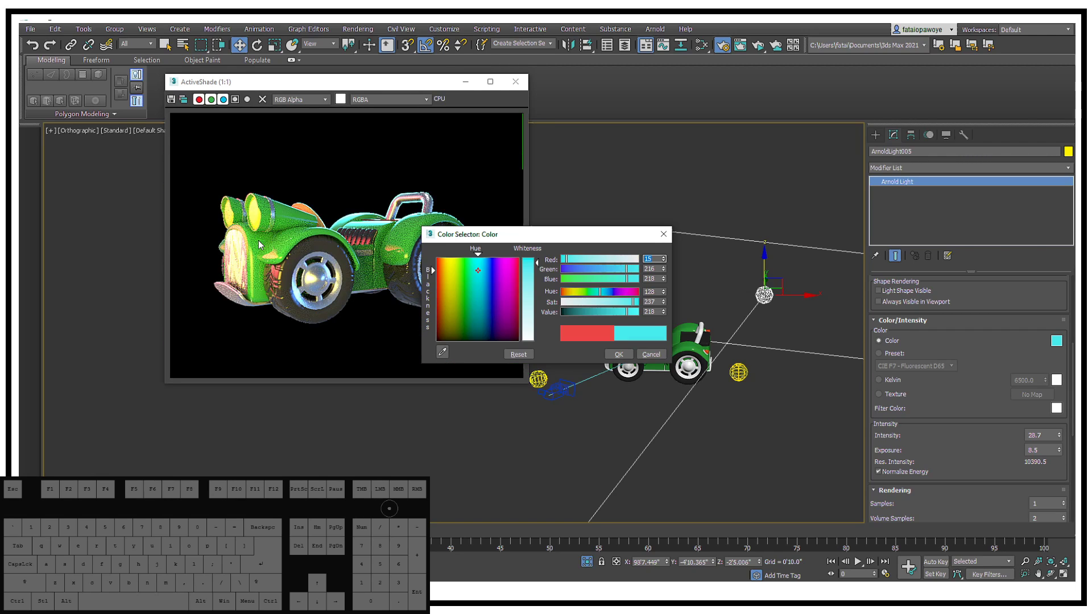
pyautogui.moveTo(261, 244); pyautogui.dragTo(237, 255)
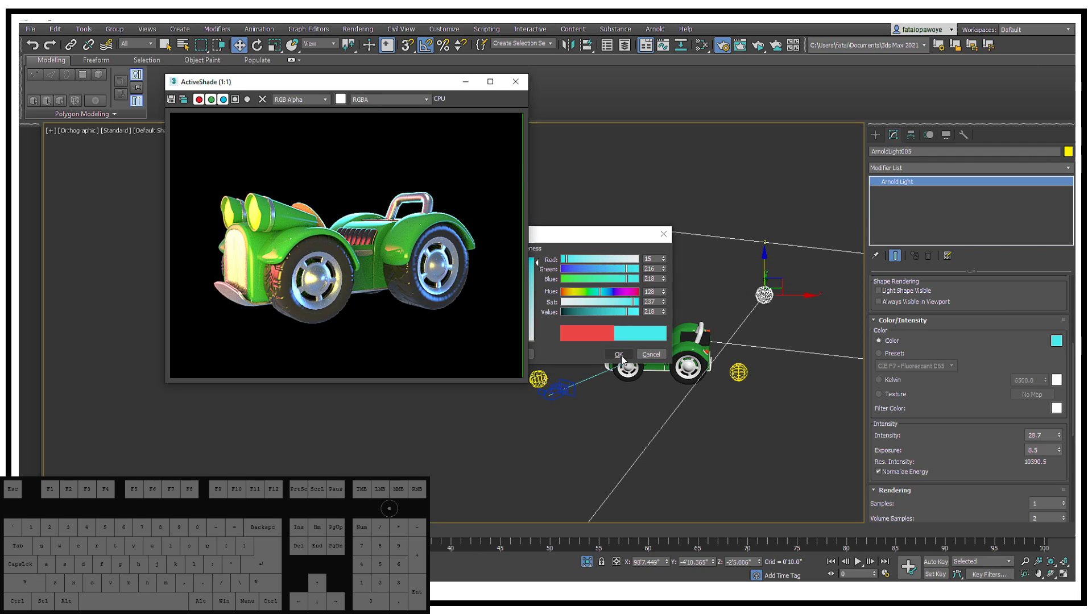
# Confirm the cyan colour, inspect the render close up, then deselect the light
pyautogui.click(623, 359)
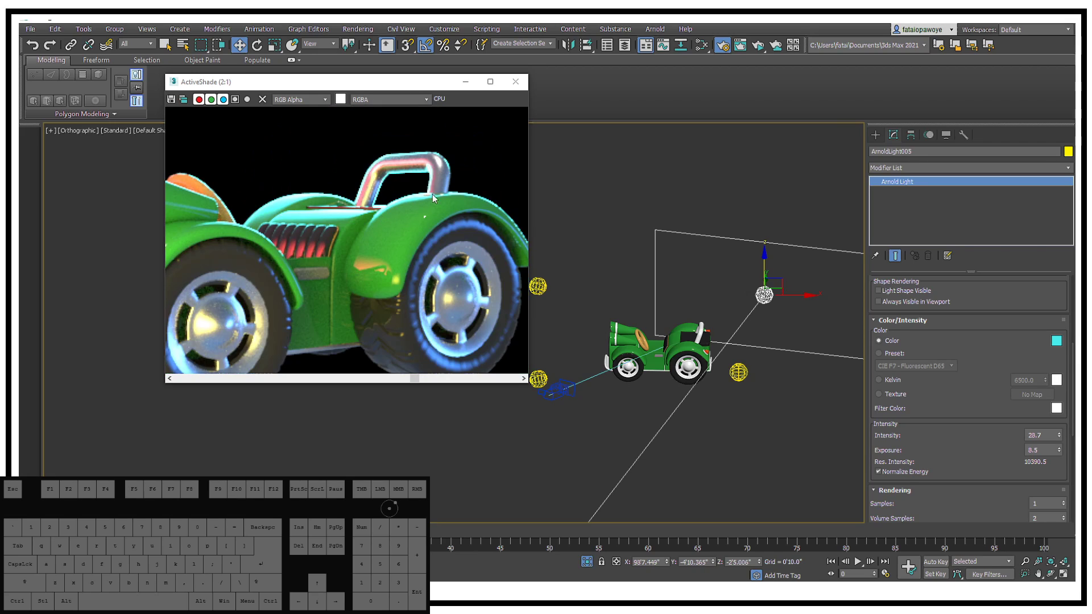
pyautogui.moveTo(291, 229); pyautogui.dragTo(417, 217)
pyautogui.middleClick(324, 228)
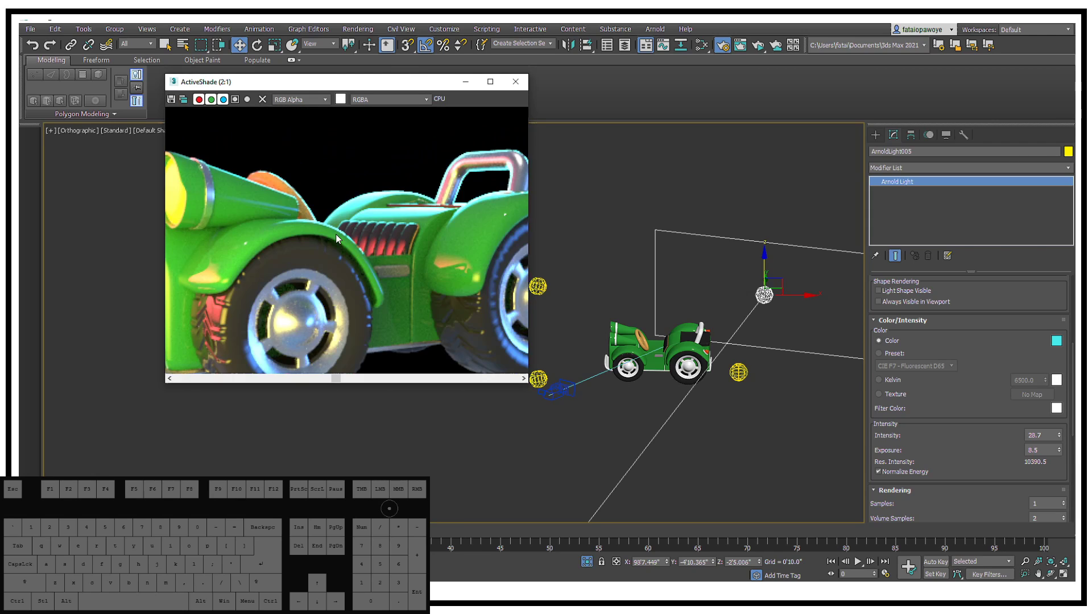
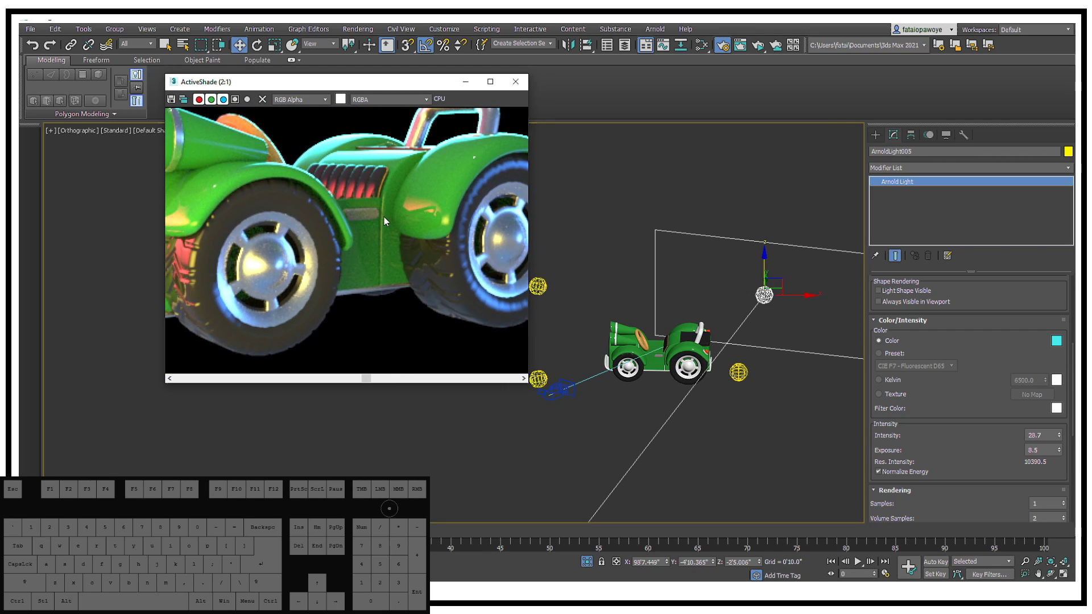
pyautogui.middleClick(345, 218)
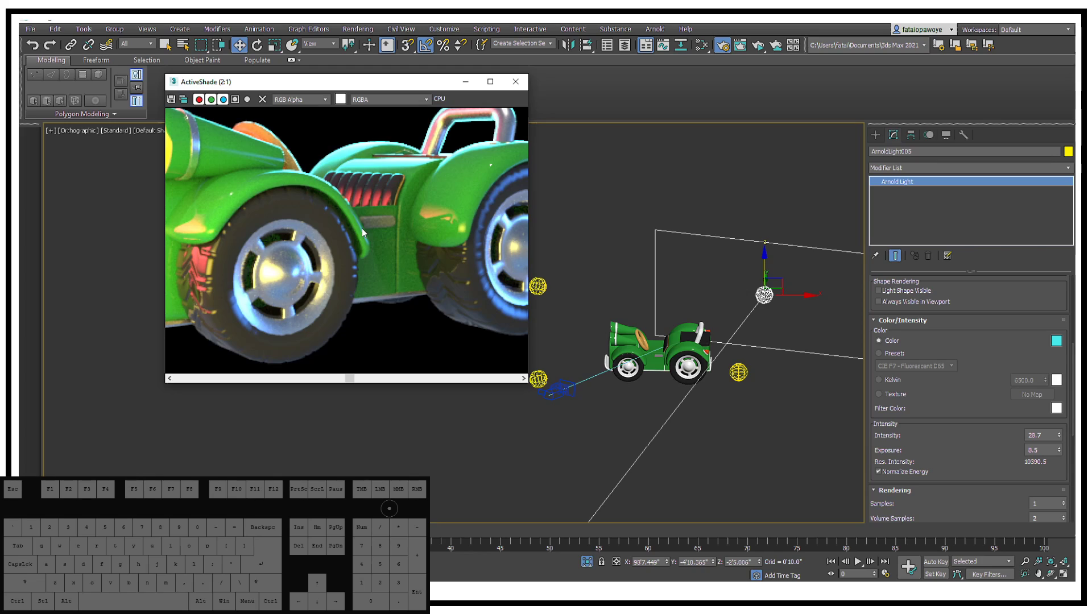
pyautogui.middleClick(364, 231)
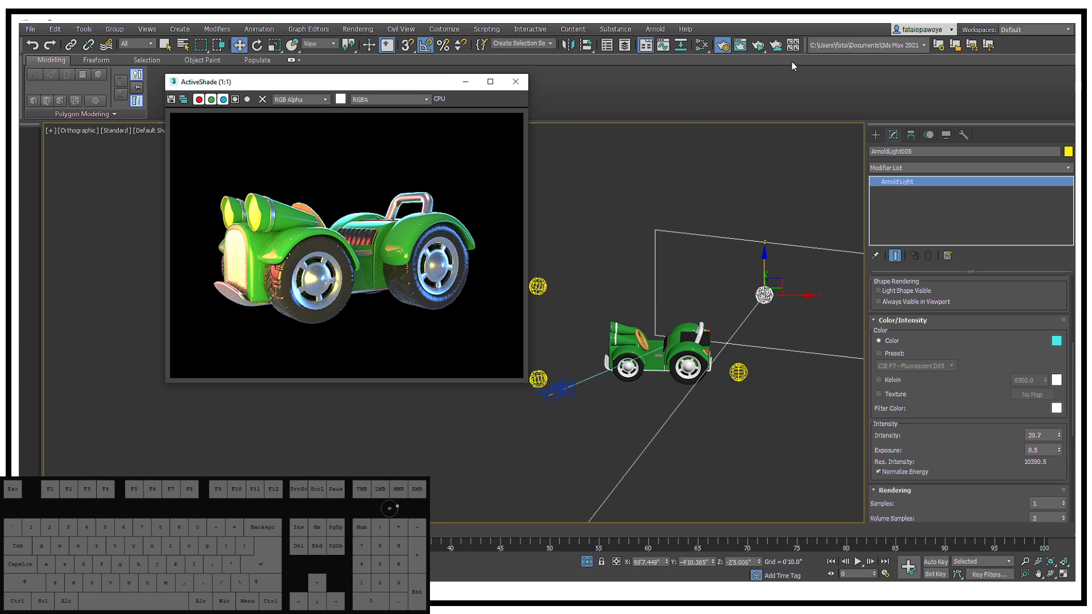
pyautogui.click(705, 225)
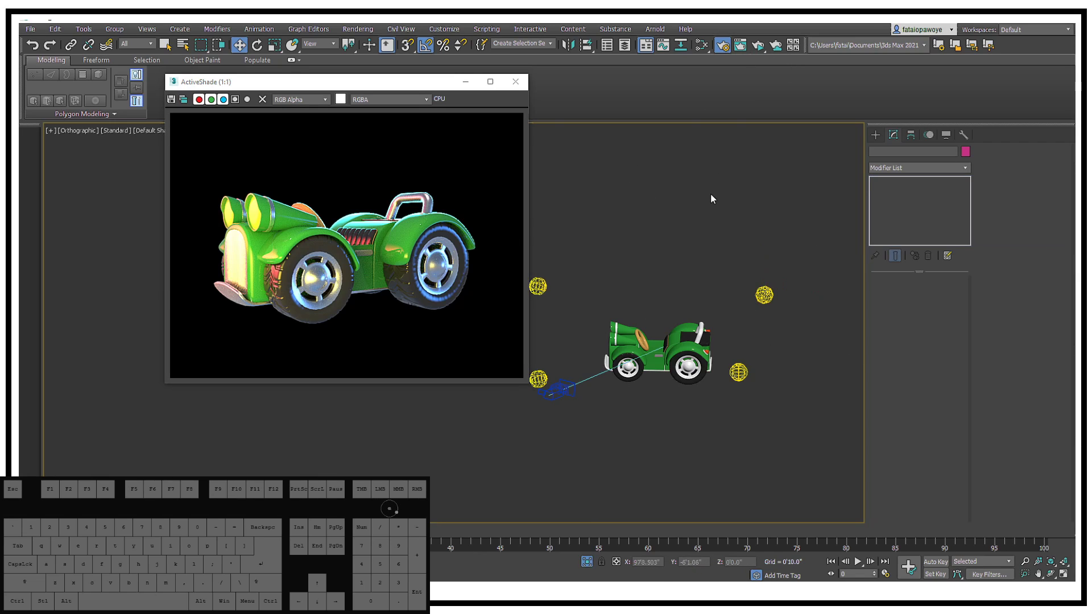
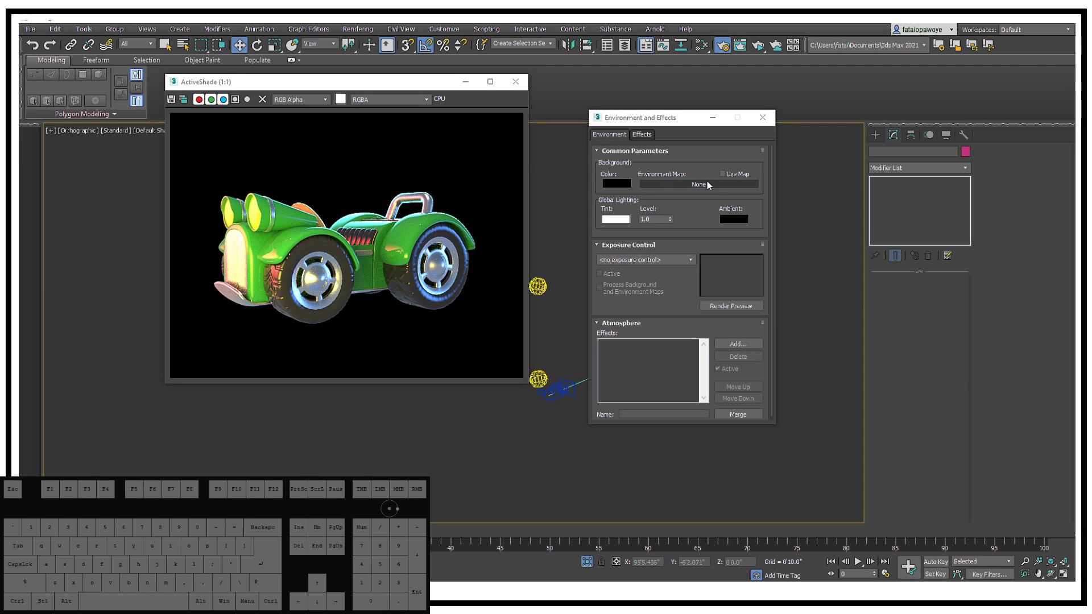
# Set the environment Background Color to a medium grey of about 94
pyautogui.click(617, 186)
pyautogui.click(673, 271)
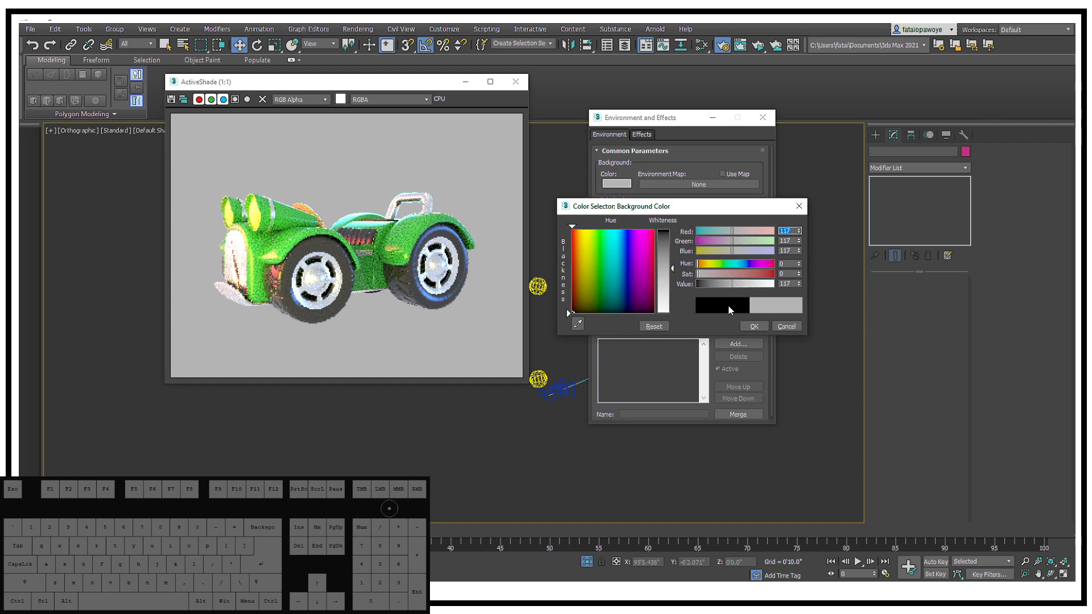
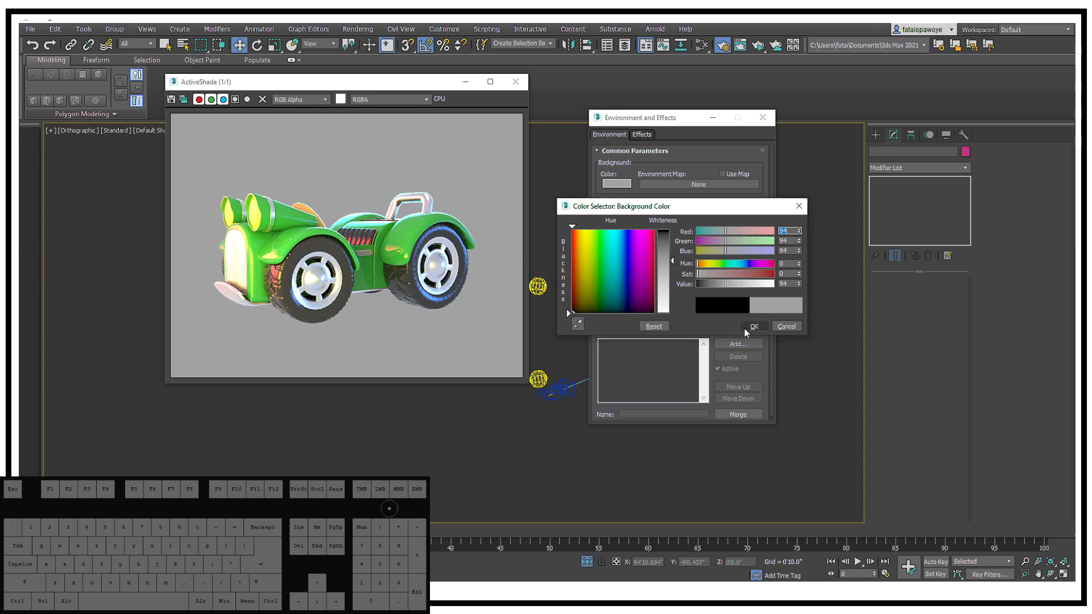
pyautogui.click(748, 332)
# Toggle Use Map on and off, leaving the environment map switched off
pyautogui.click(732, 178)
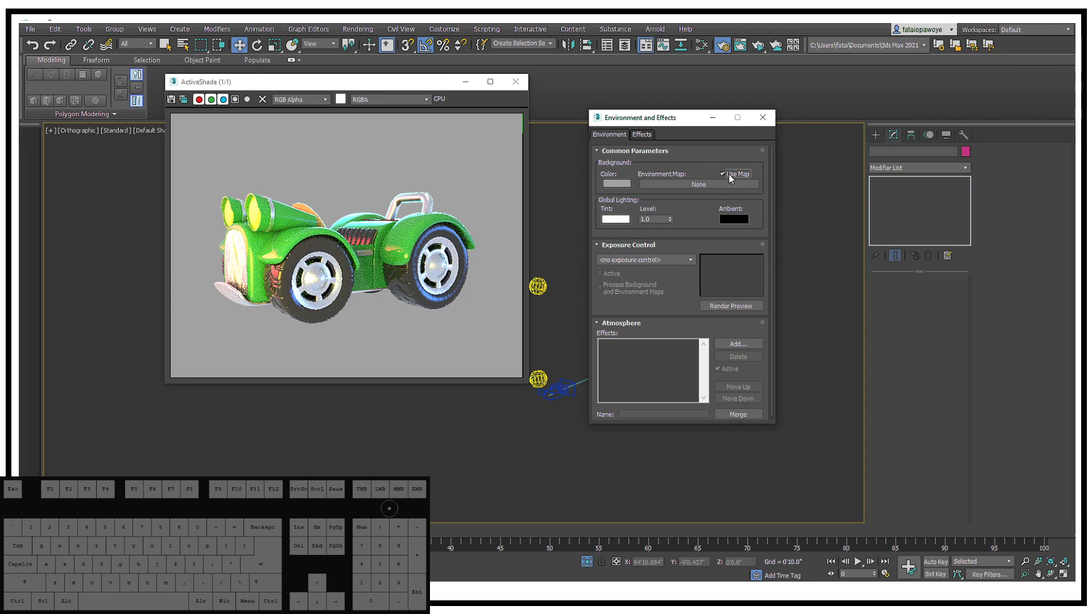
pyautogui.click(731, 178)
pyautogui.click(731, 178)
pyautogui.click(731, 178)
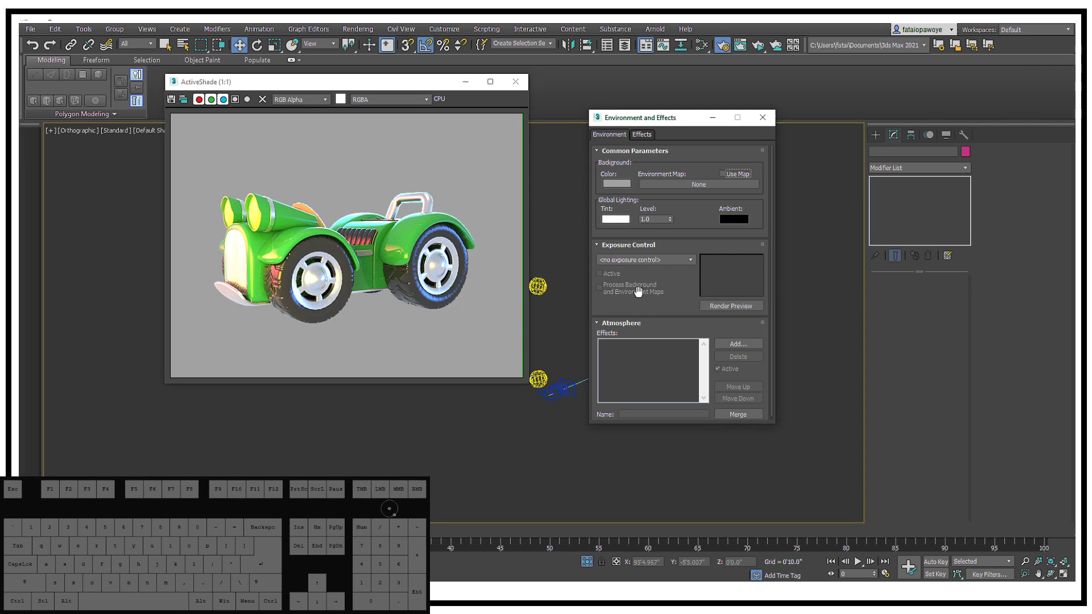
pyautogui.click(674, 264)
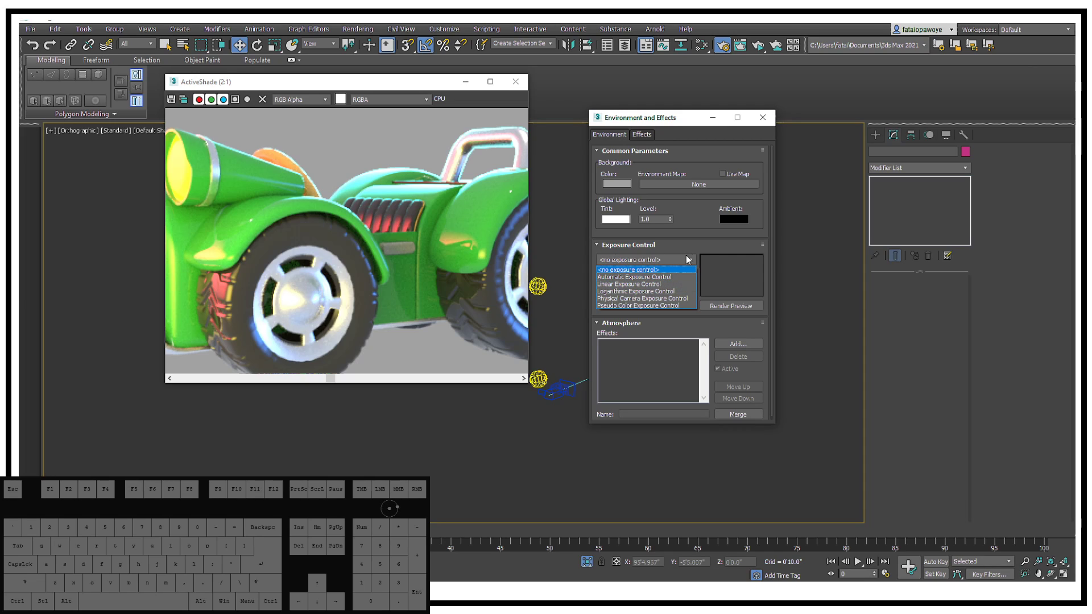
pyautogui.click(697, 249)
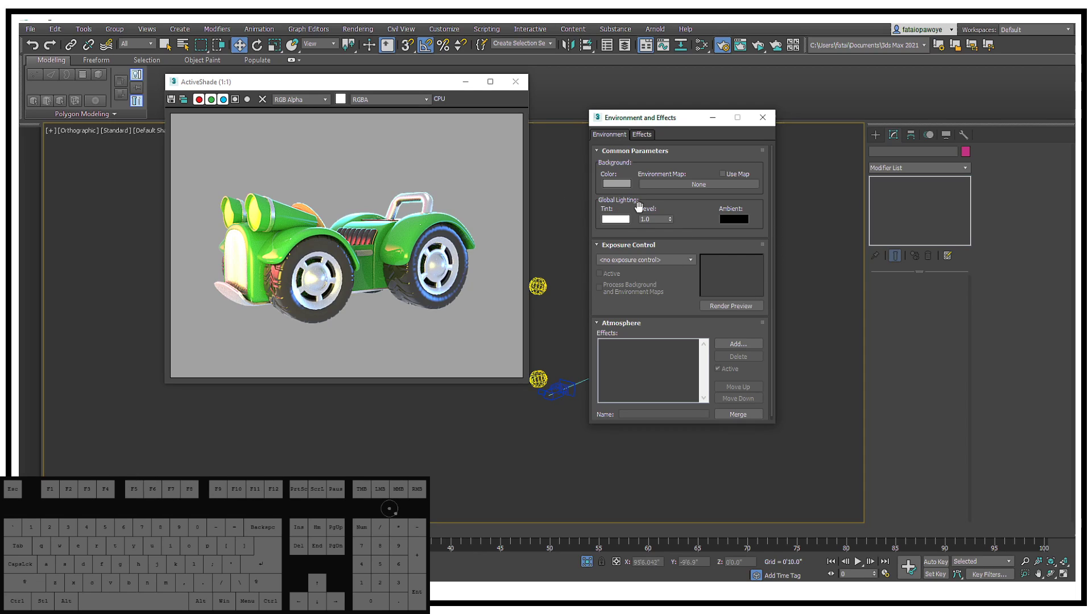
pyautogui.click(637, 136)
# Check the background colour swatch and close the Environment and Effects dialog
pyautogui.click(618, 132)
pyautogui.click(613, 142)
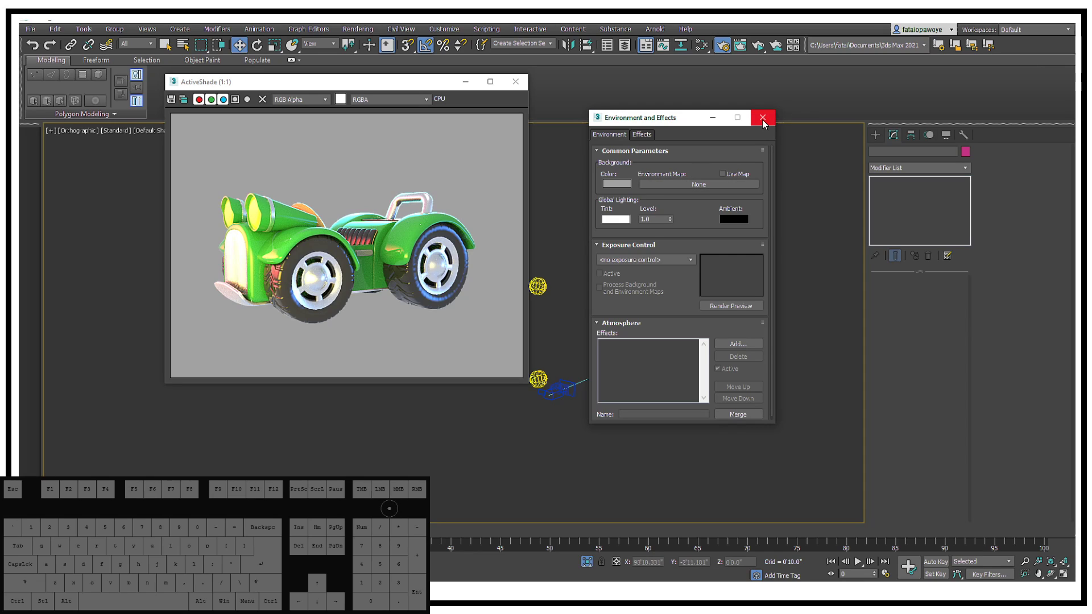
pyautogui.click(766, 124)
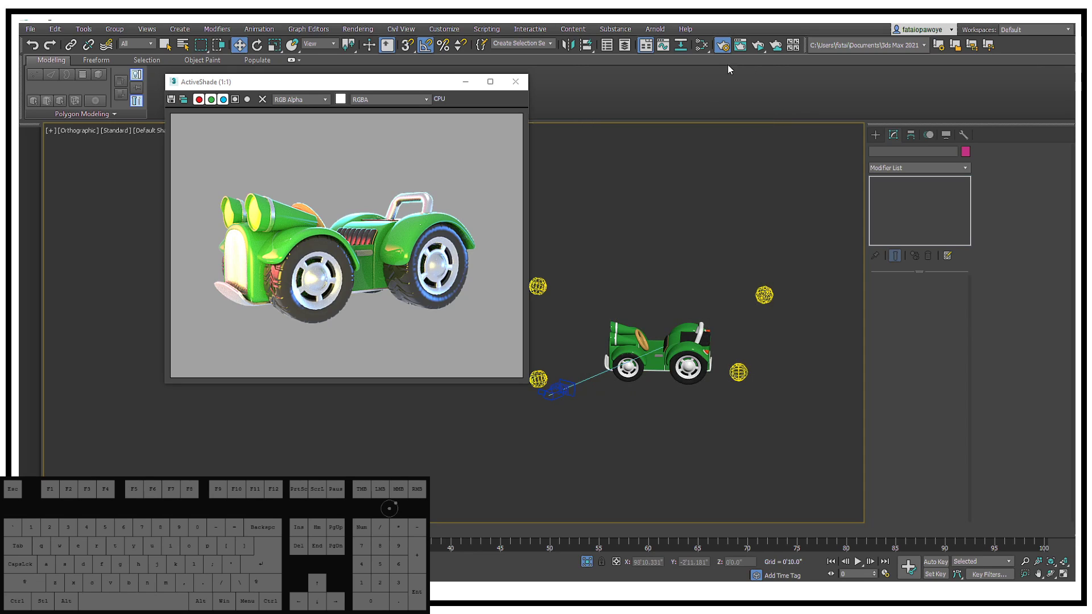
# Stop the ActiveShade preview render and close its window
pyautogui.click(516, 88)
pyautogui.click(770, 49)
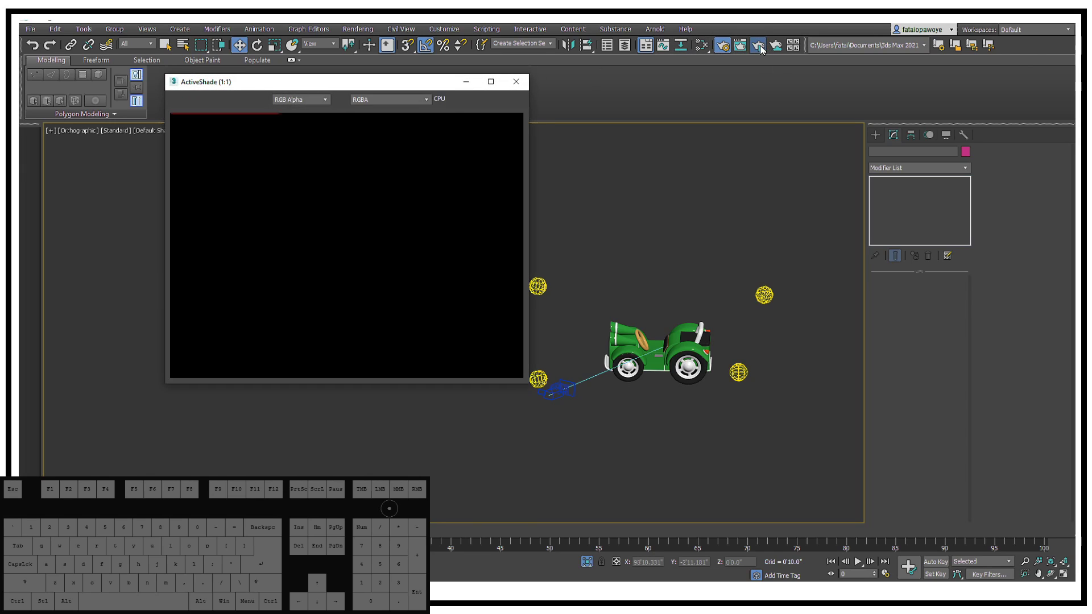
pyautogui.click(526, 85)
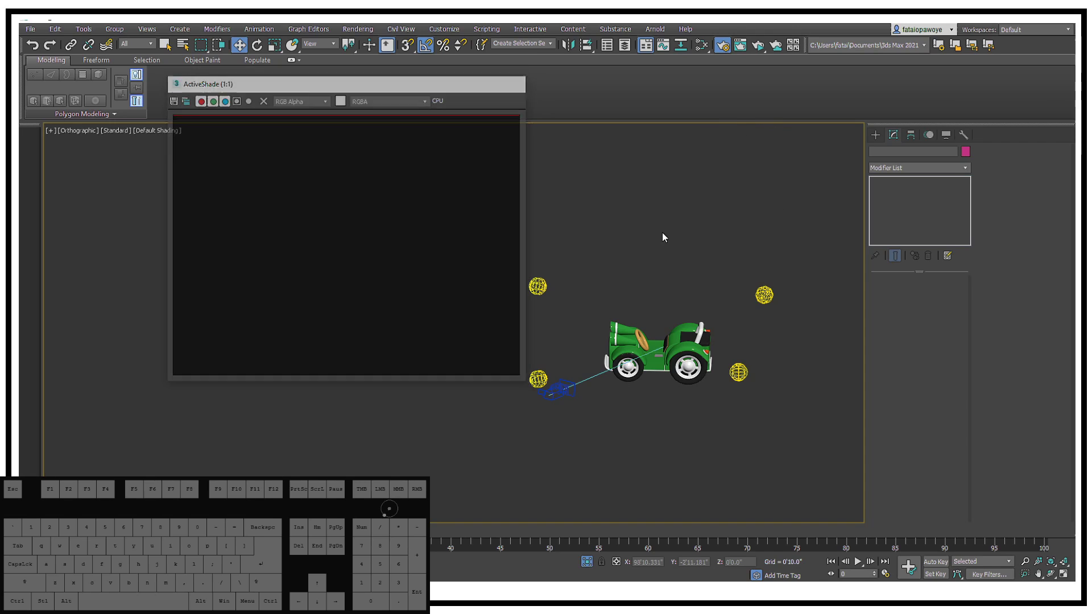
pyautogui.click(724, 46)
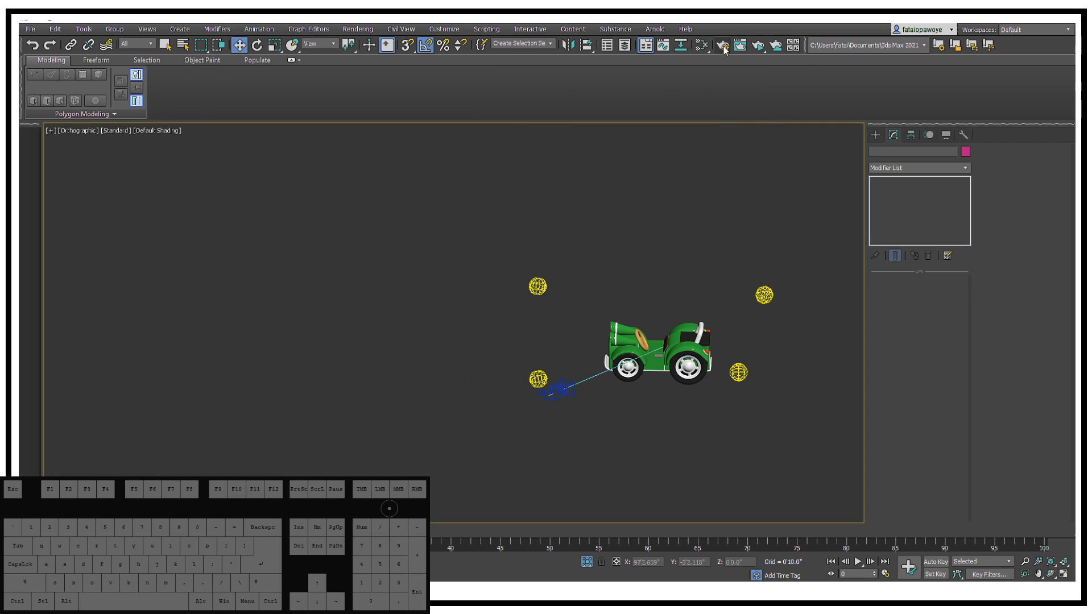
# Render the car from PhysCamera002 via the render flyout and close the frame window
pyautogui.moveTo(767, 52); pyautogui.dragTo(766, 61)
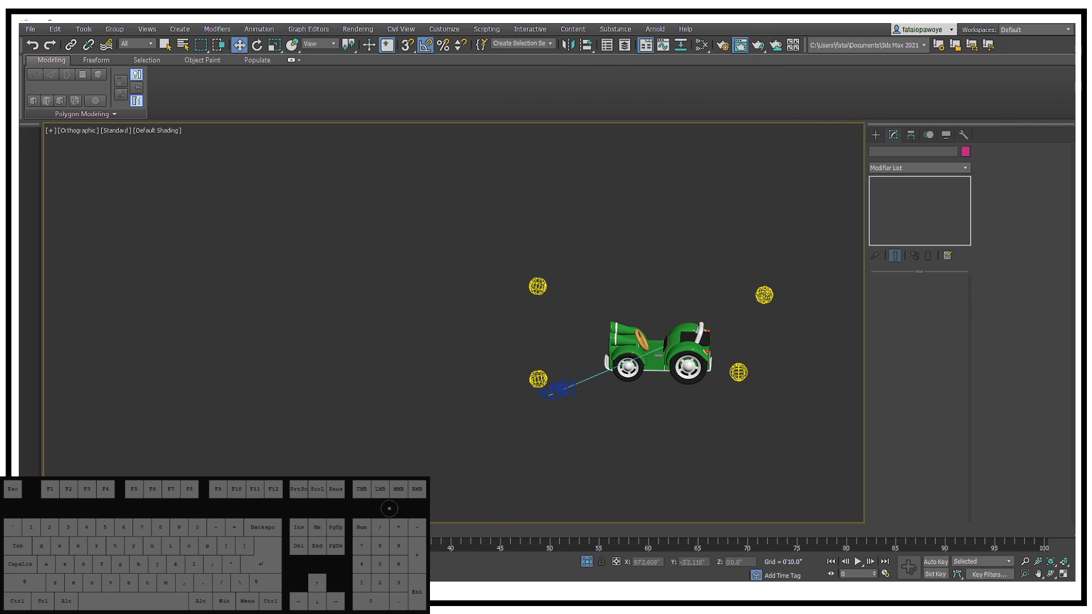
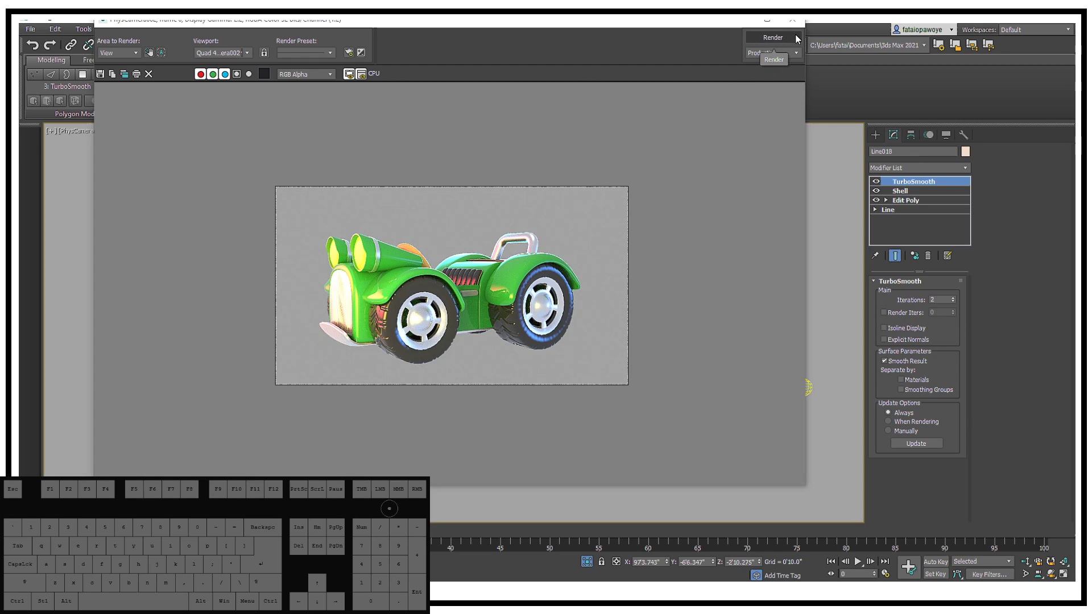
pyautogui.doubleClick(801, 25)
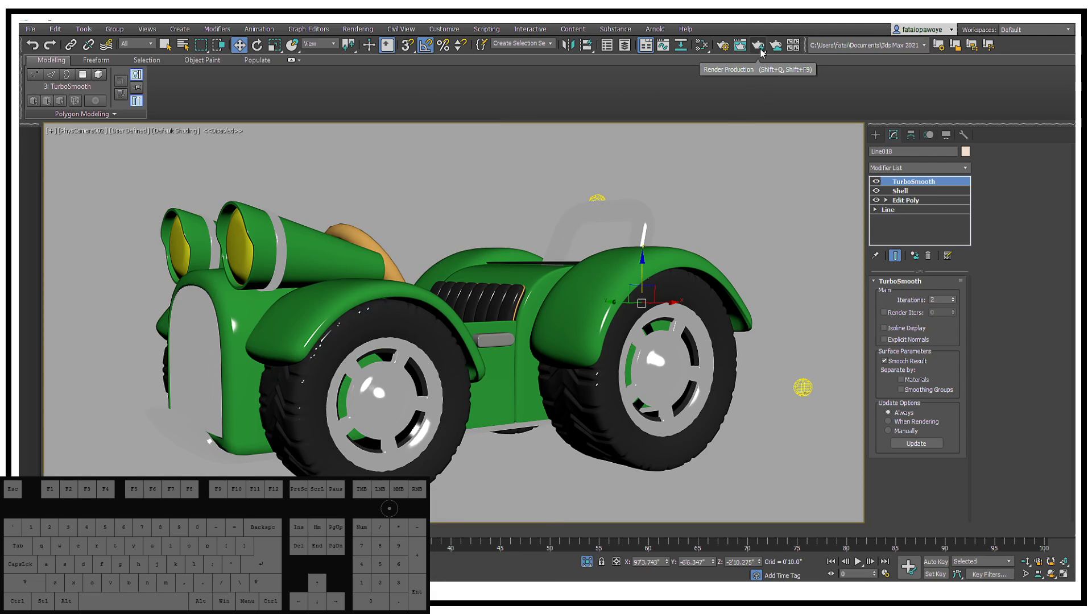
# Check the render target stays A360 Cloud Rendering, then launch a production render
pyautogui.click(769, 57)
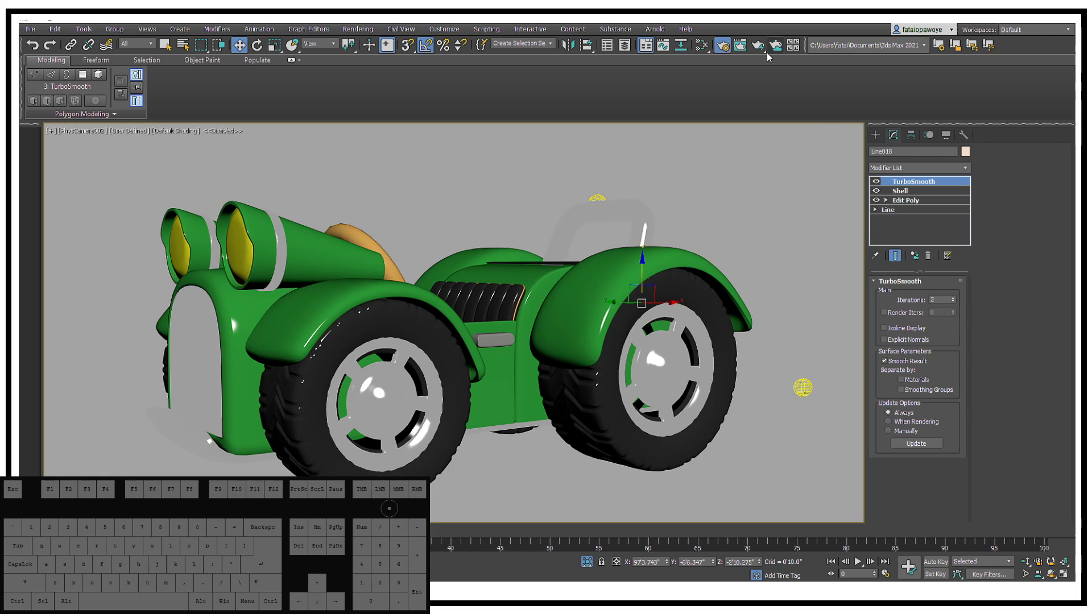
pyautogui.click(768, 56)
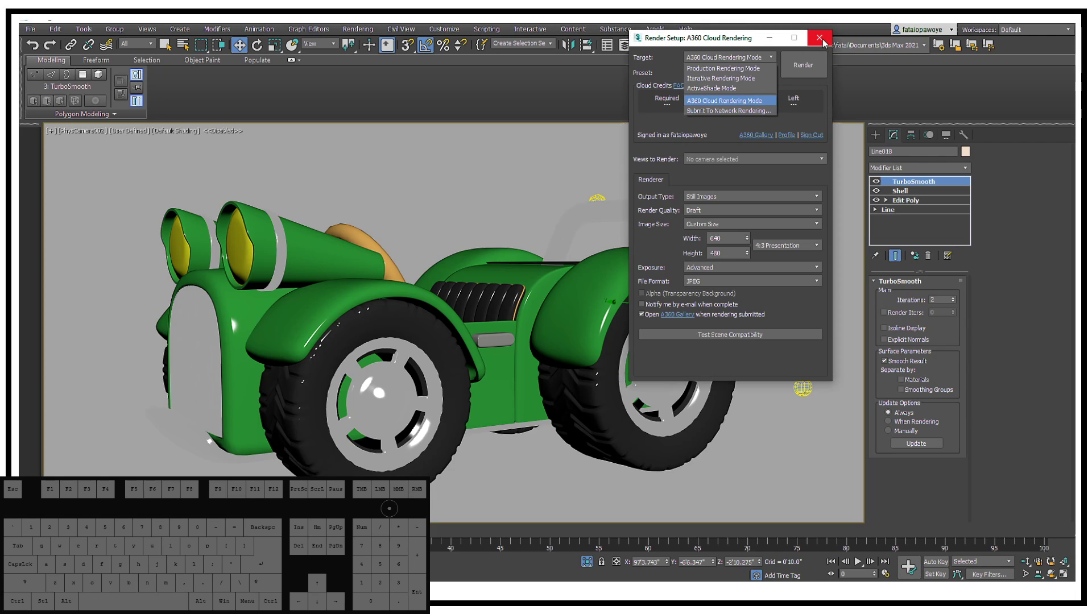
pyautogui.click(825, 42)
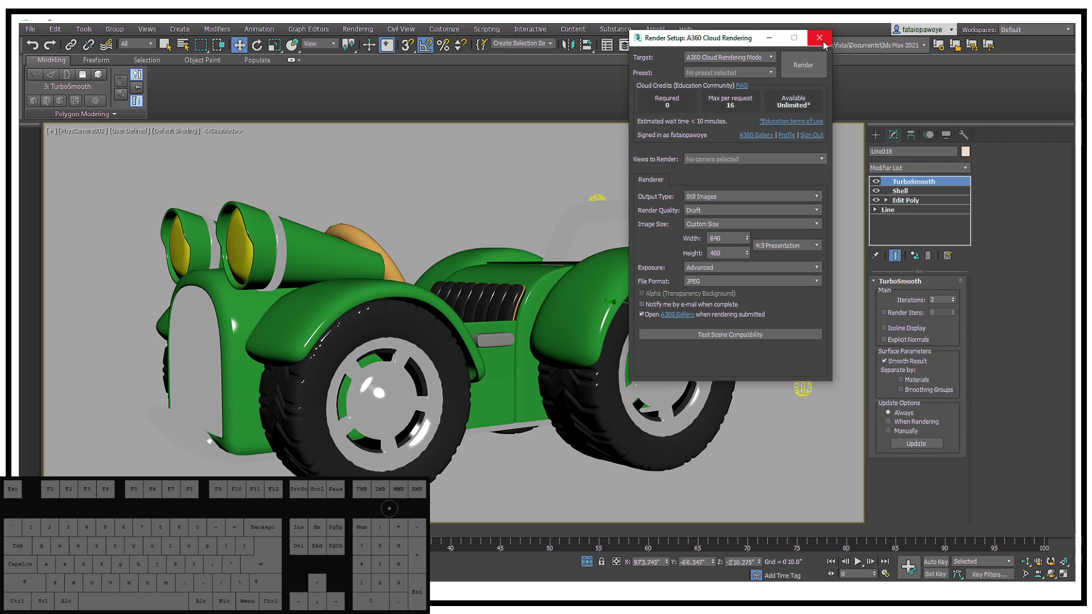
pyautogui.click(826, 44)
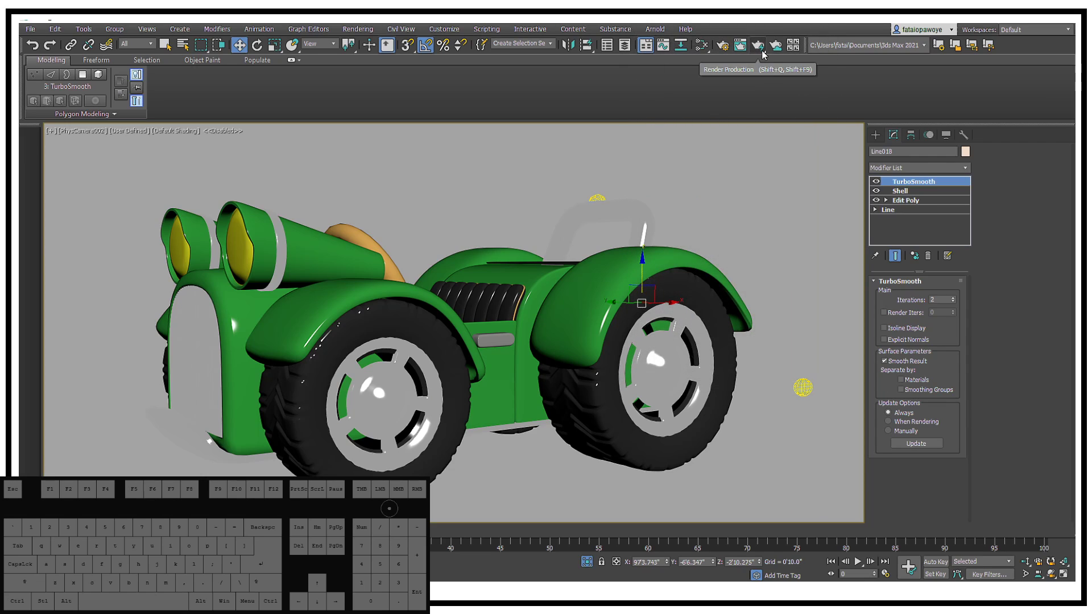
pyautogui.click(740, 51)
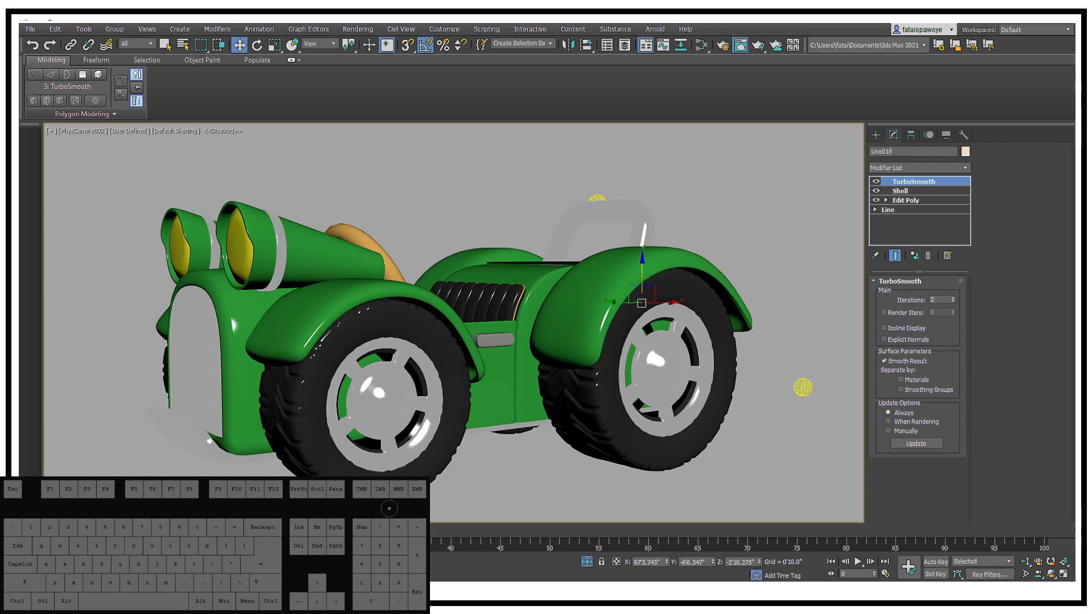
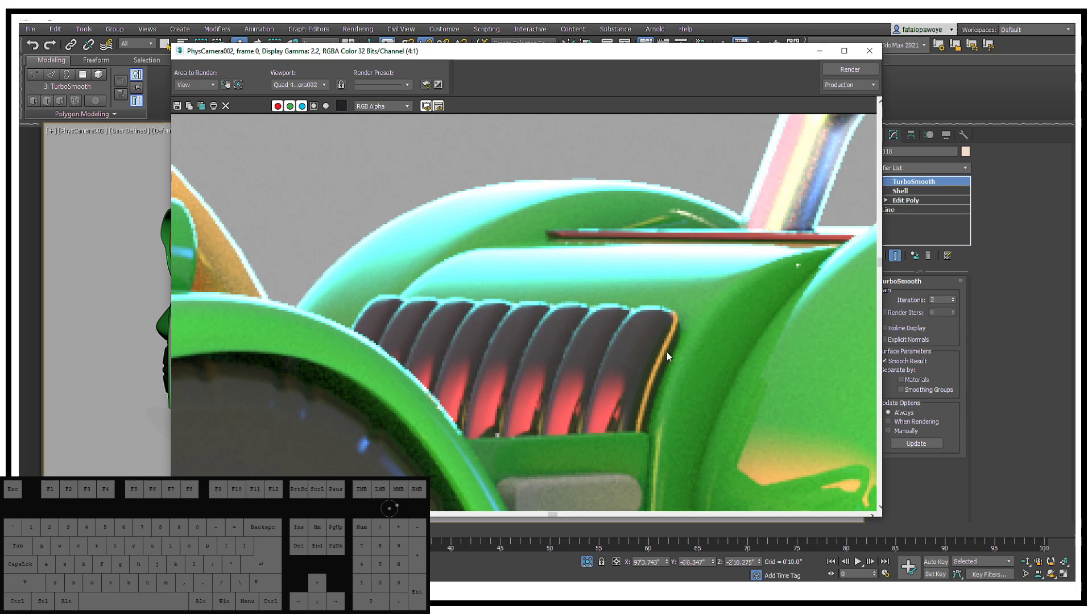
# Zoom into the render toward the grille and front fender, then move the frame window
pyautogui.middleClick(744, 333)
pyautogui.moveTo(580, 334); pyautogui.dragTo(607, 345)
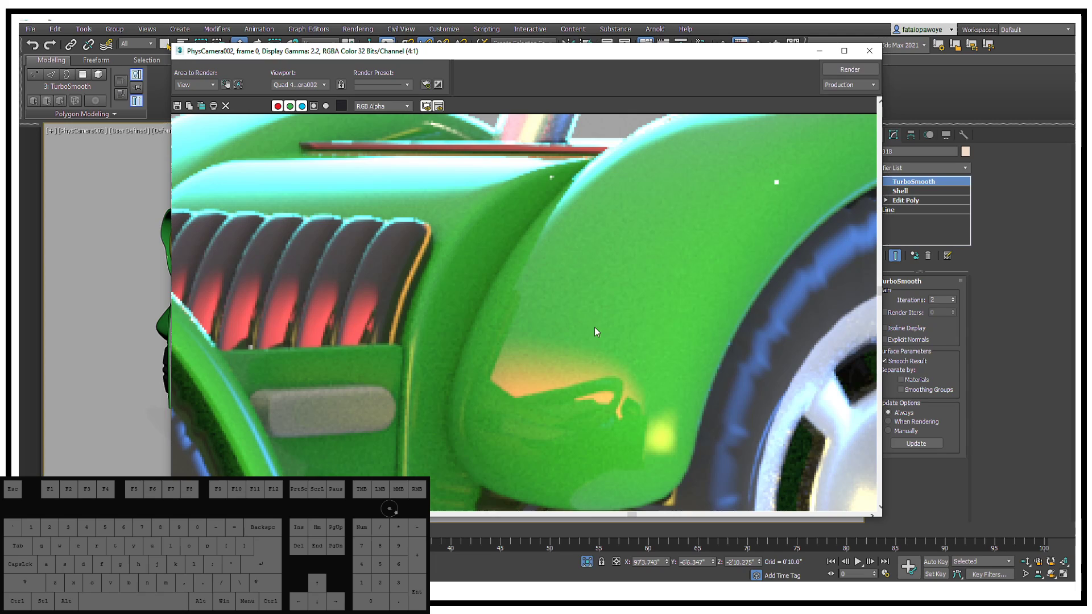
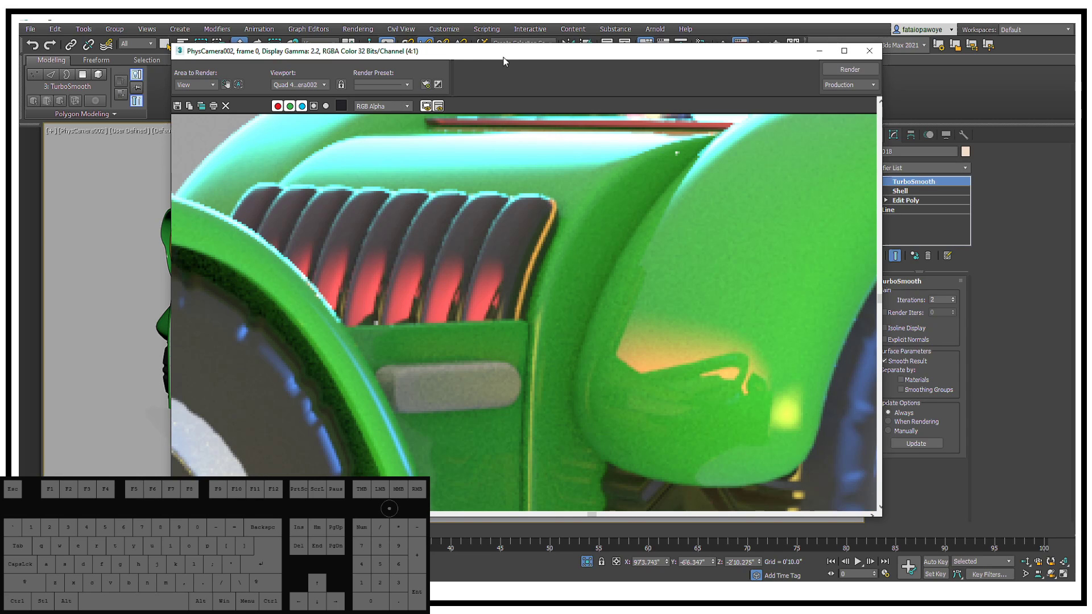
pyautogui.moveTo(523, 59); pyautogui.dragTo(501, 88)
# Set the Render Setup target to Production Rendering Mode and close the dialog
pyautogui.click(726, 49)
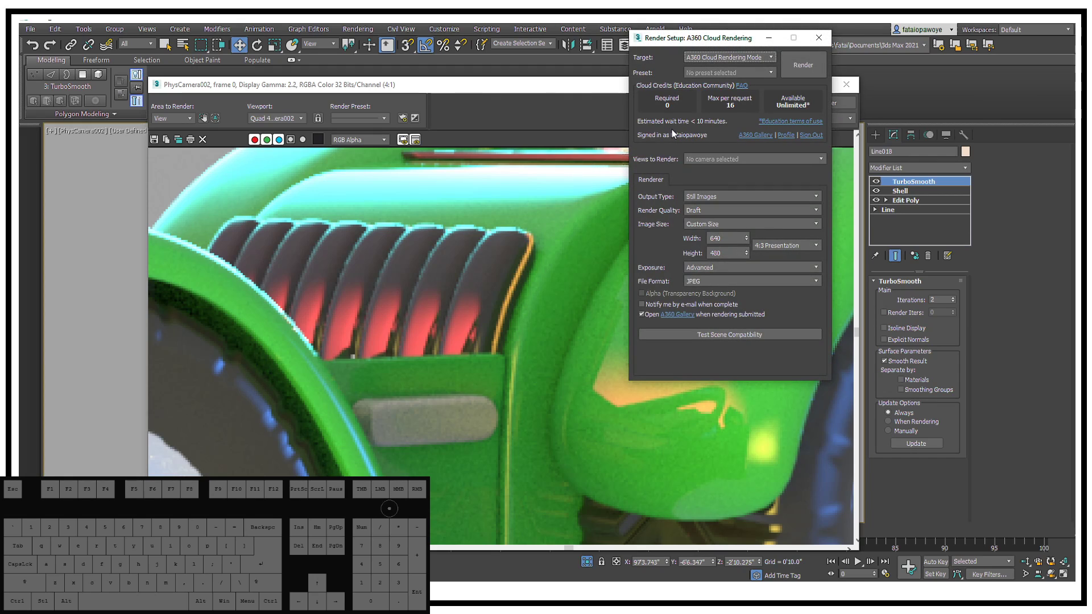
pyautogui.click(728, 57)
pyautogui.click(724, 72)
pyautogui.moveTo(738, 46); pyautogui.dragTo(672, 109)
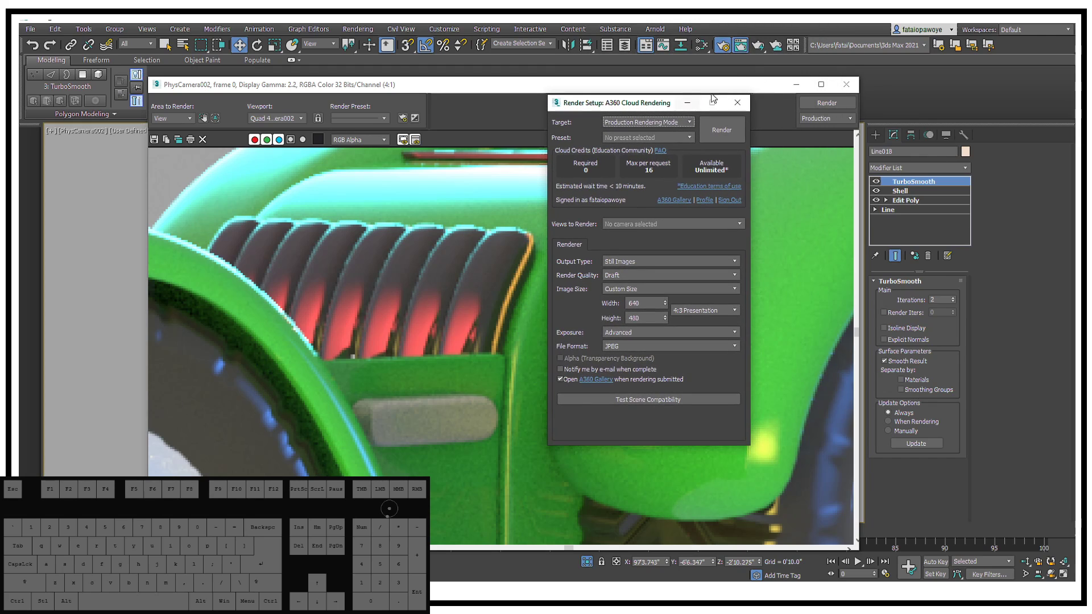
pyautogui.click(741, 103)
pyautogui.moveTo(761, 56); pyautogui.dragTo(829, 70)
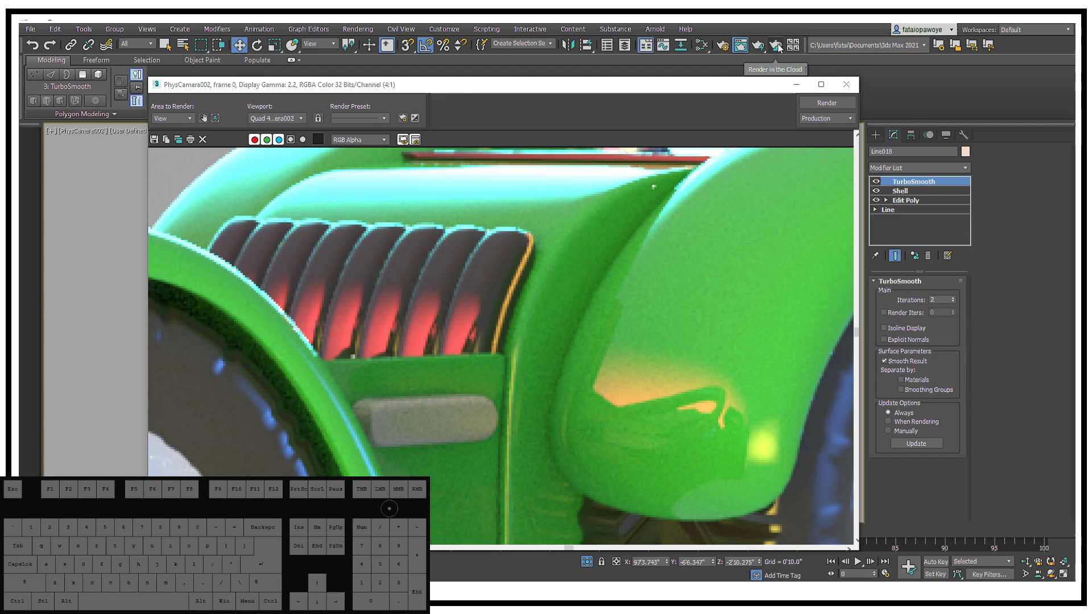
# Reopen Render Setup and choose Production Rendering Mode as the target again
pyautogui.click(723, 51)
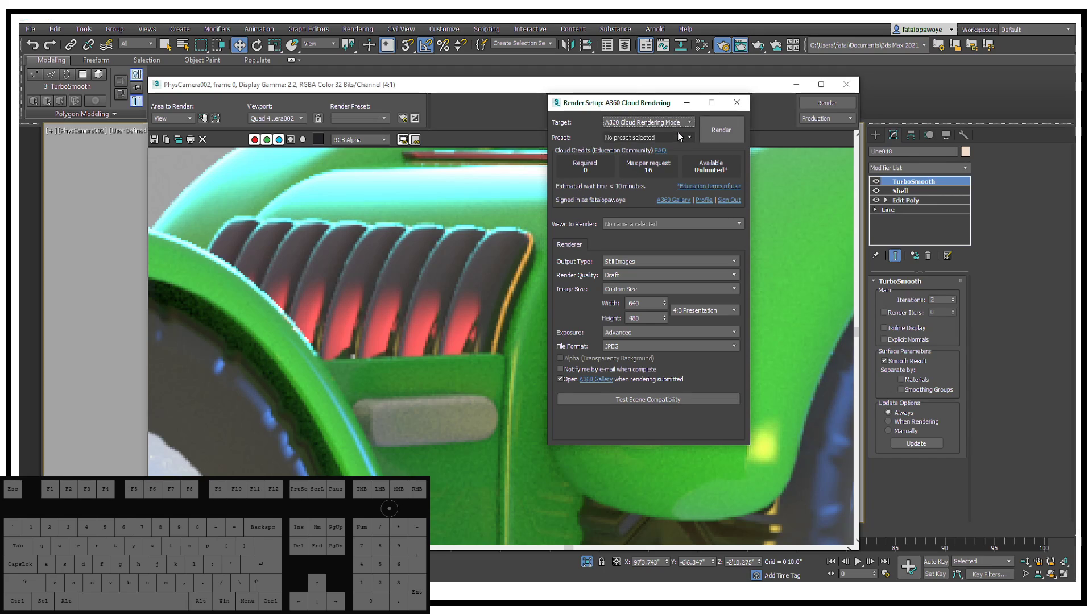
pyautogui.click(684, 125)
pyautogui.click(662, 138)
pyautogui.click(717, 132)
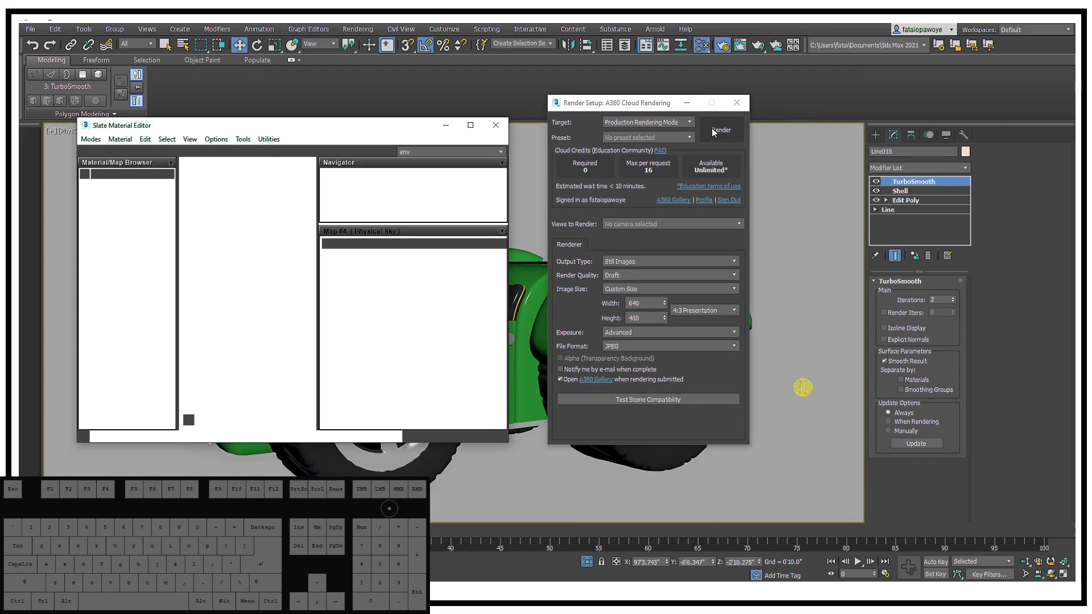
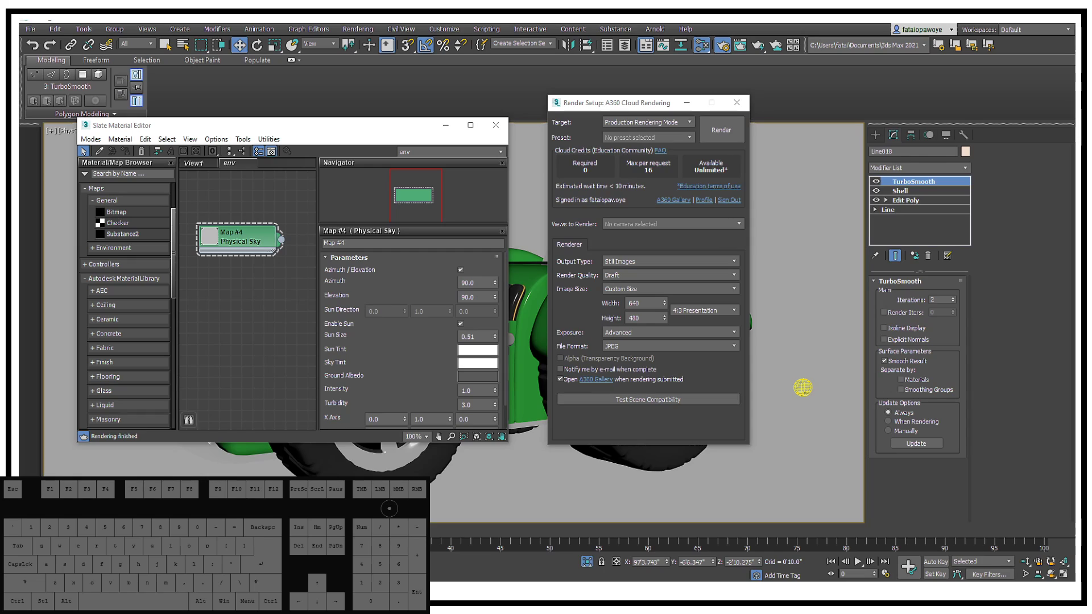
# Keep Production Rendering Mode and try the Quicksilver hardware preset, then close Render Setup
pyautogui.click(656, 124)
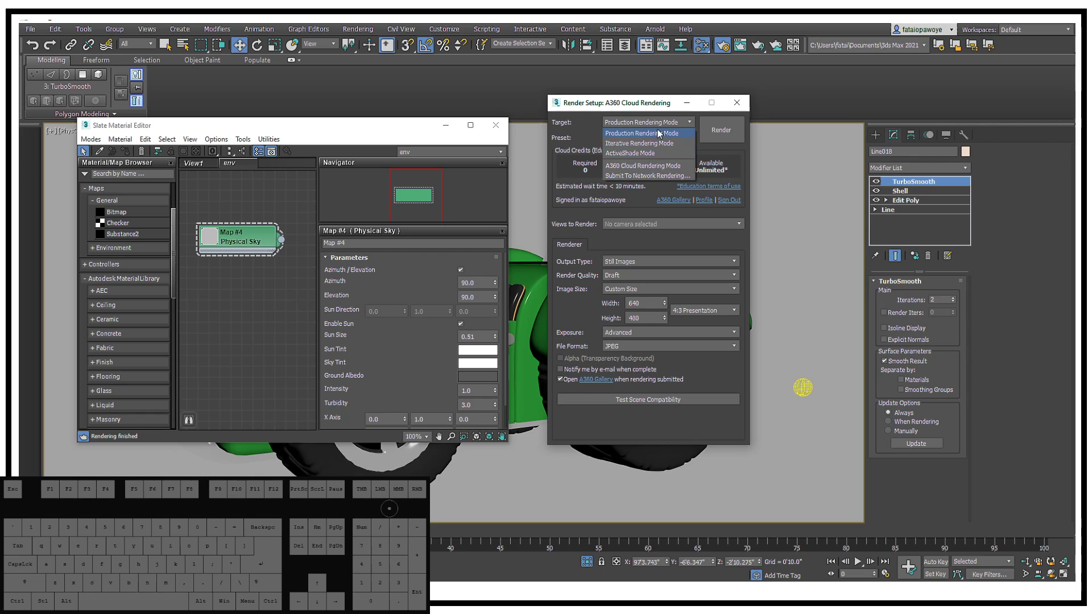
pyautogui.click(660, 135)
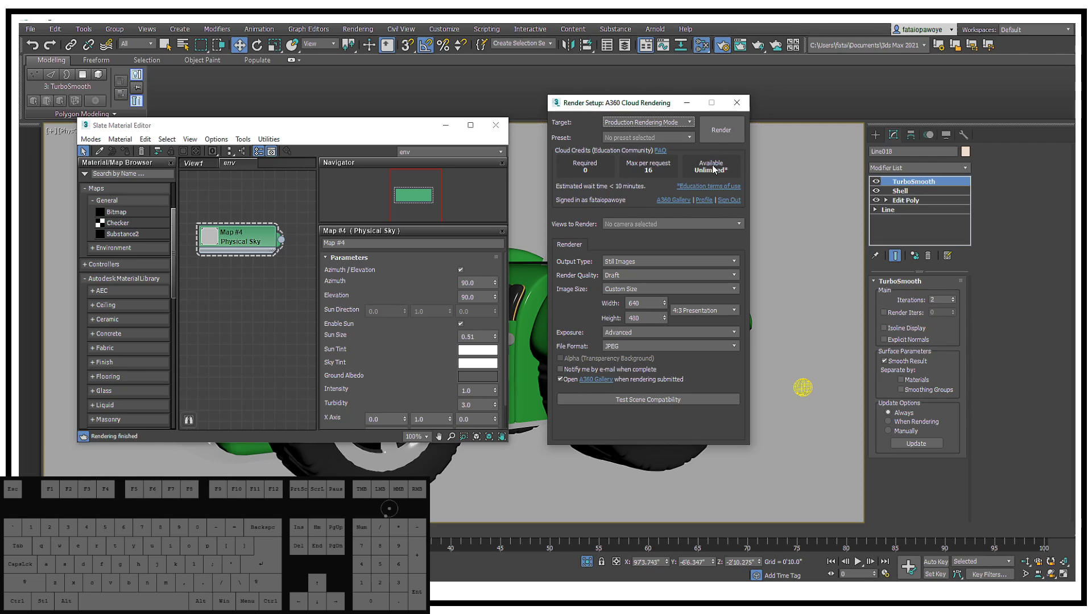
pyautogui.click(638, 140)
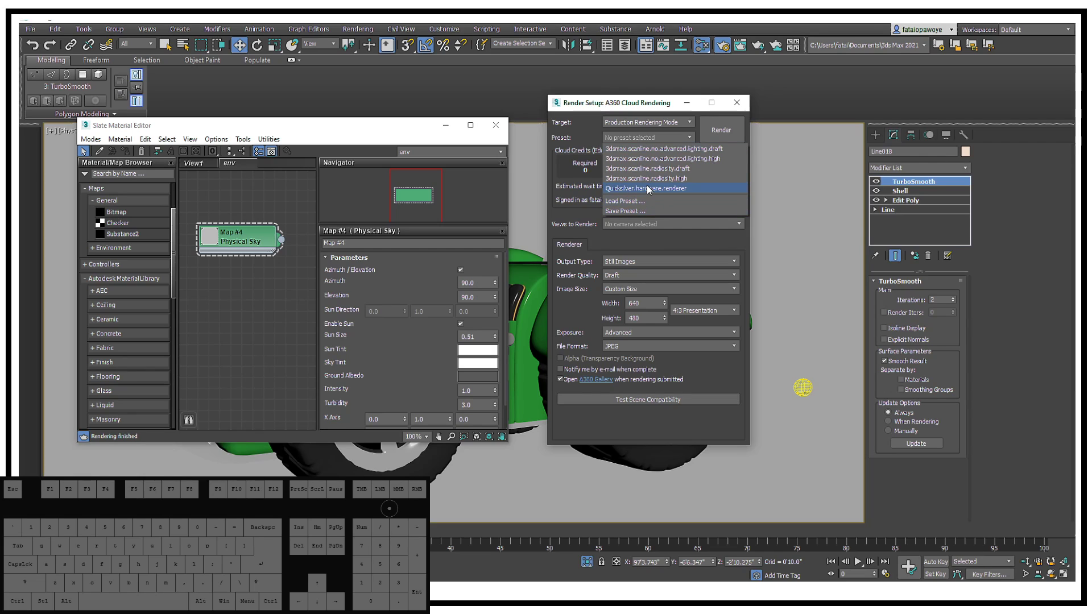
pyautogui.click(652, 190)
pyautogui.click(691, 135)
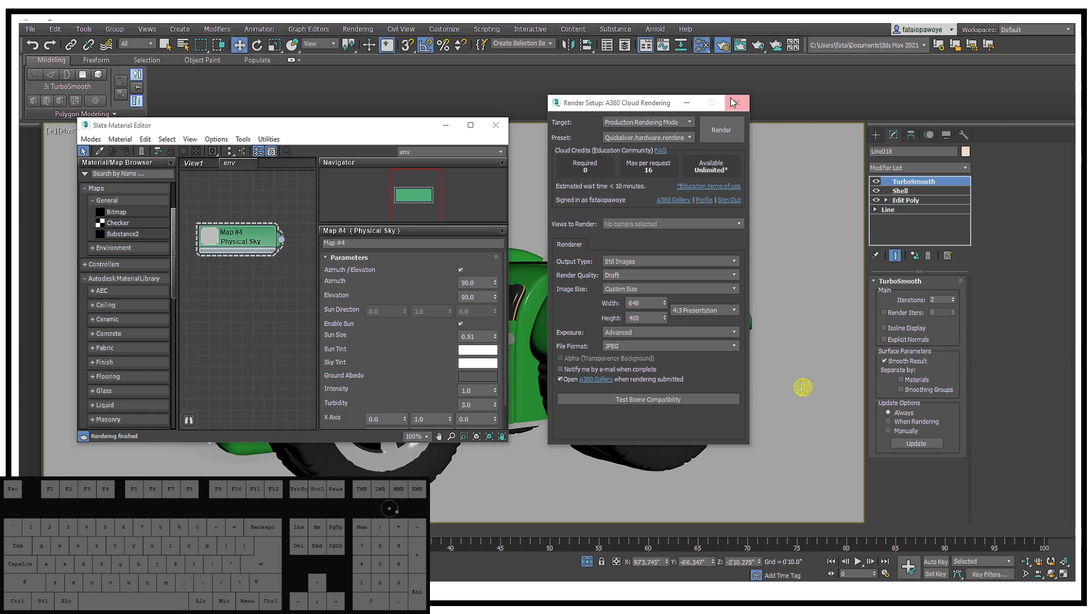
pyautogui.click(741, 105)
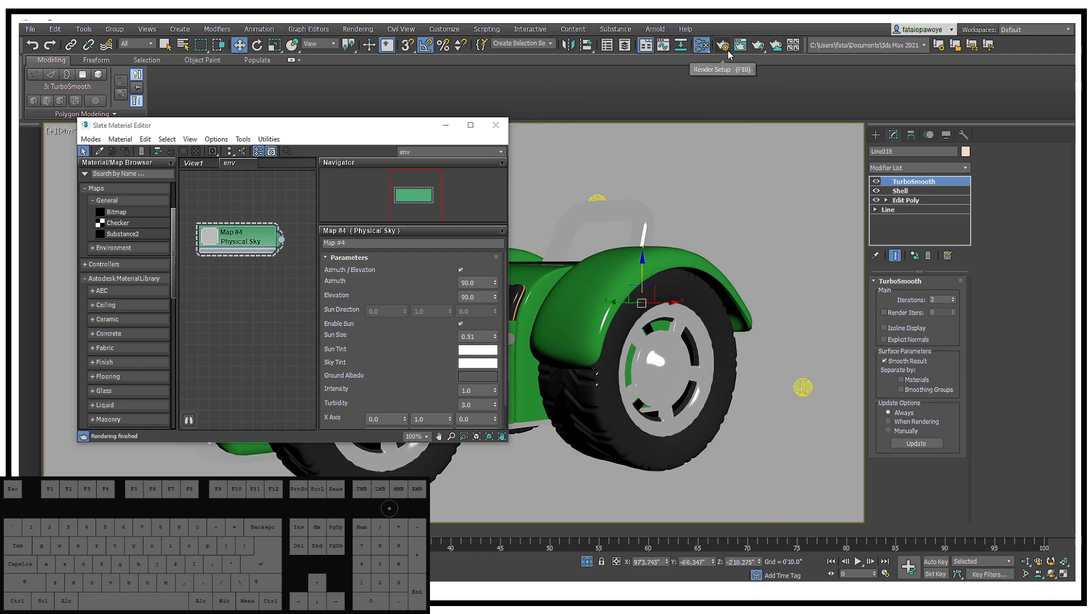
# Reopen Render Setup and apply the 3dsmax.scanline.no.advanced.lighting.draft preset under production rendering
pyautogui.click(733, 55)
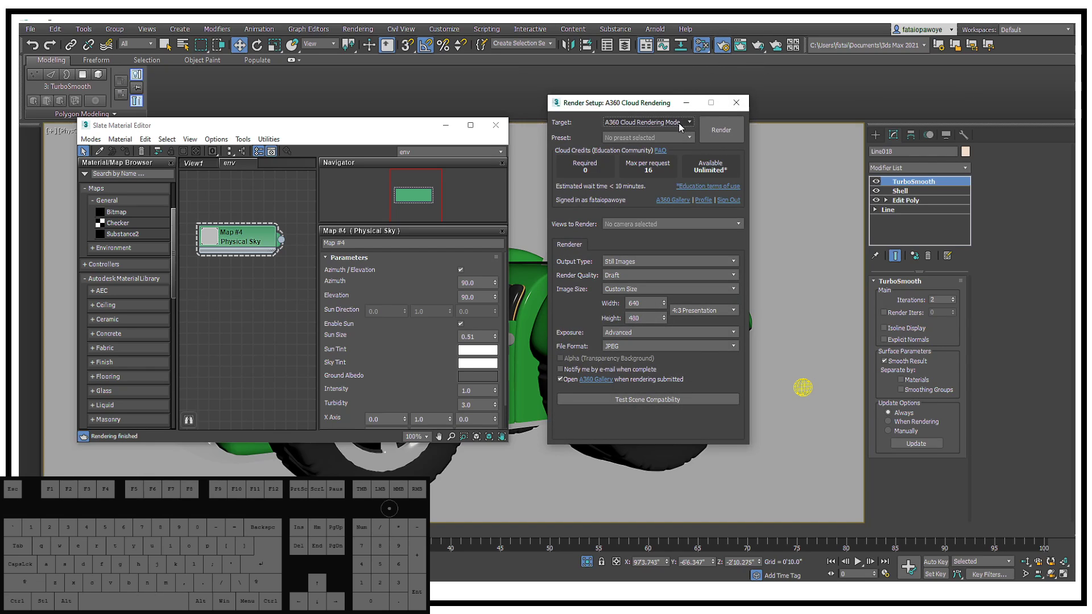
pyautogui.click(681, 127)
pyautogui.doubleClick(652, 136)
pyautogui.click(661, 118)
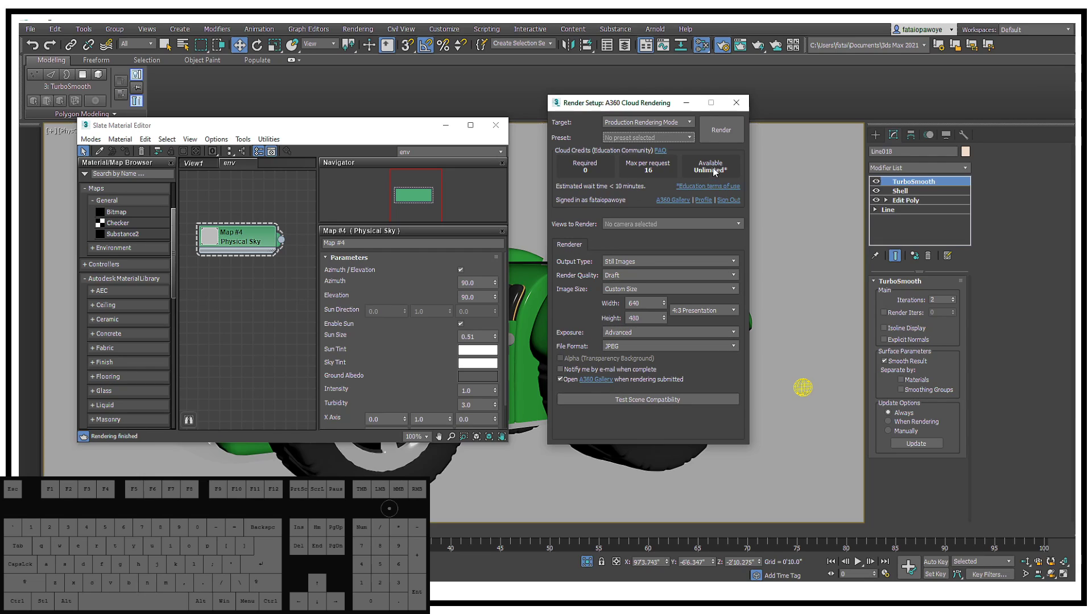
pyautogui.click(682, 142)
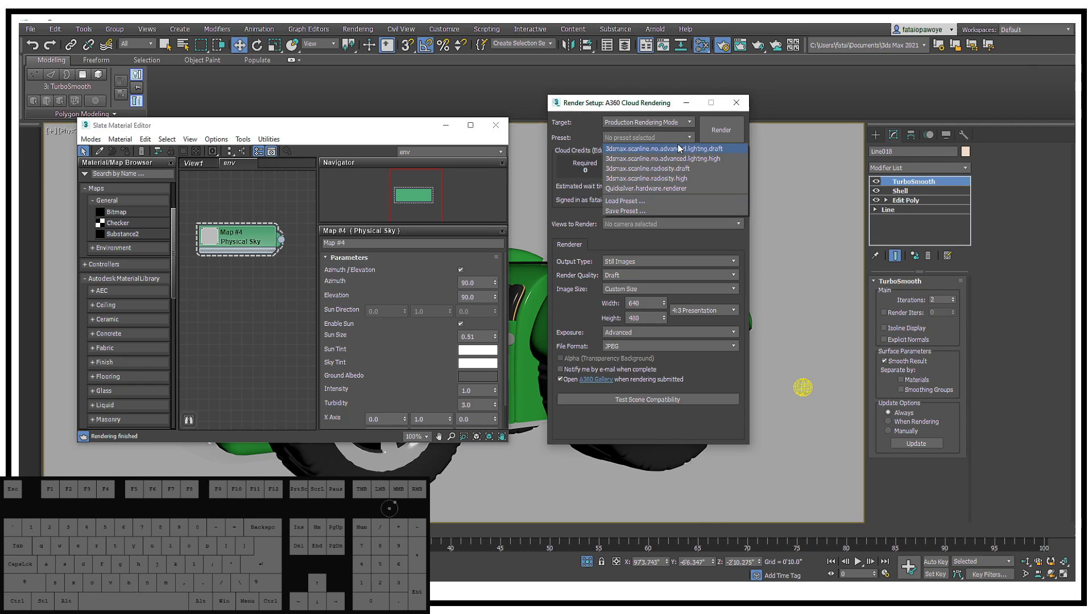
pyautogui.click(674, 152)
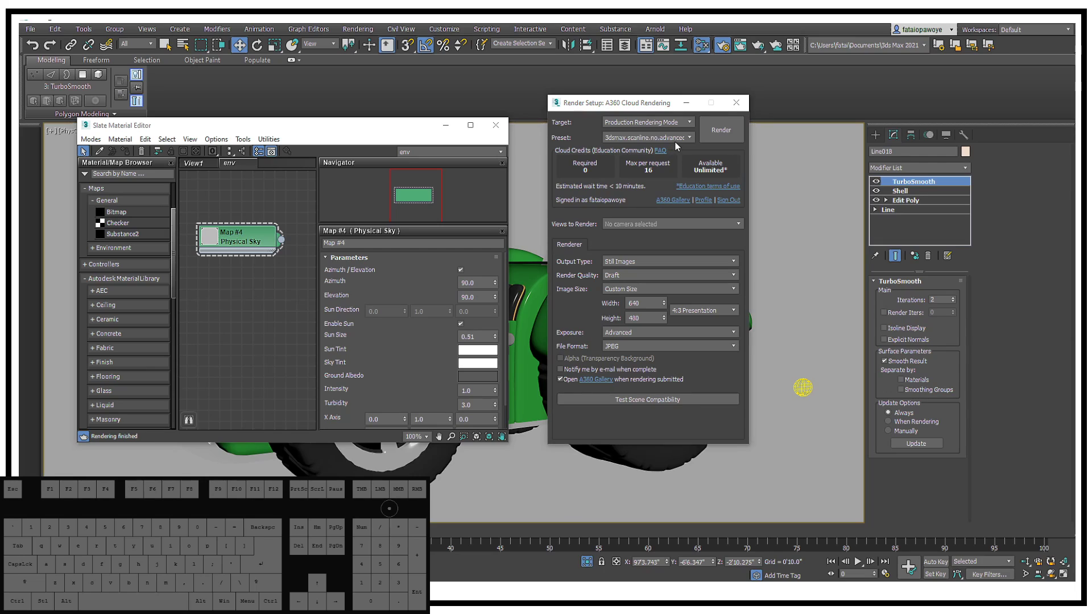
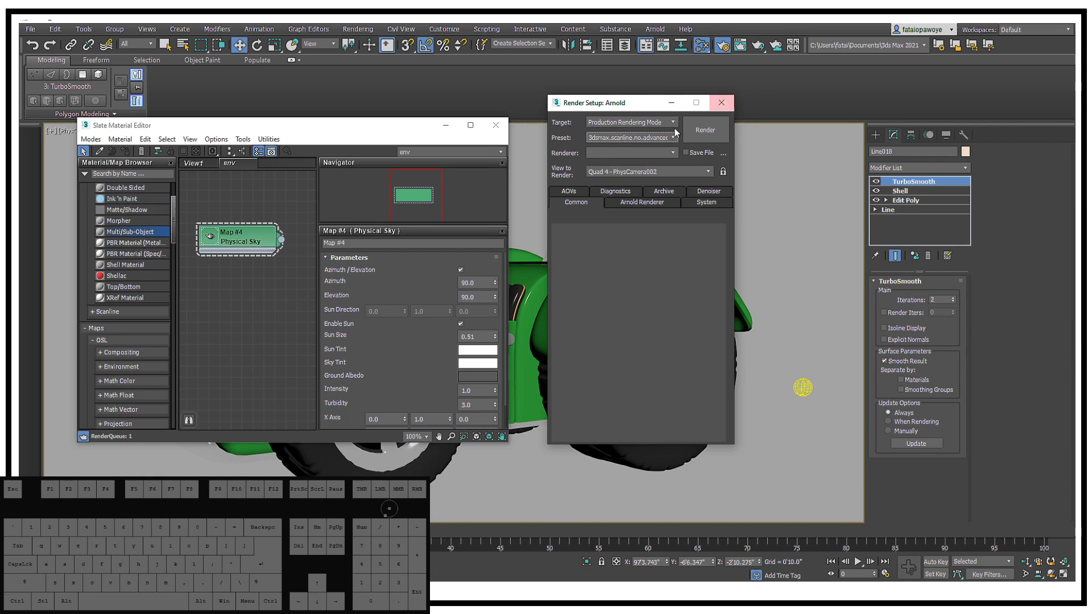
# Switch the active renderer from a scanline preset to Arnold
pyautogui.click(672, 141)
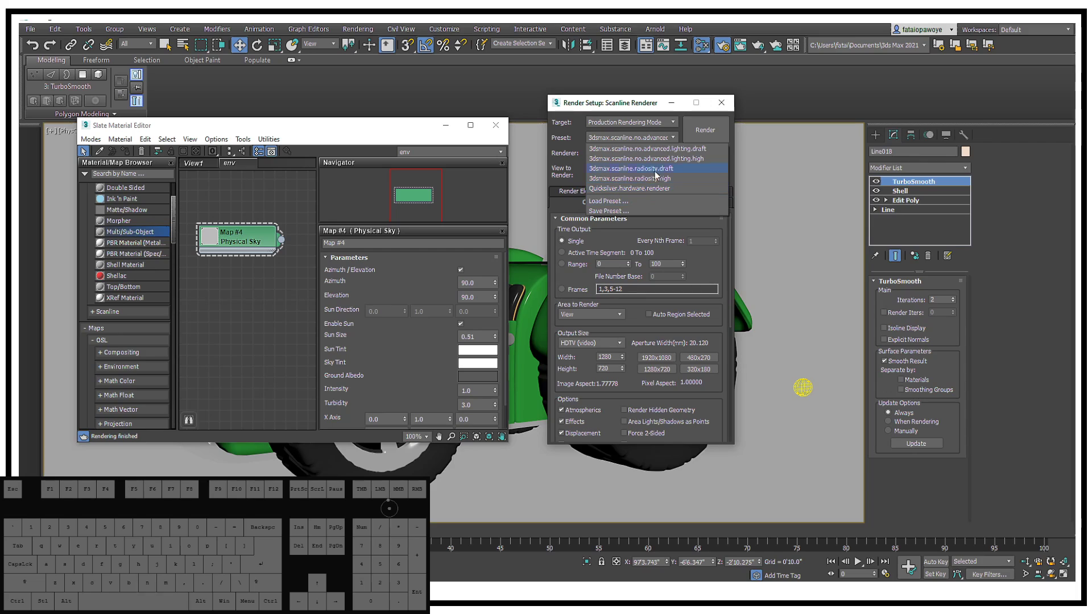
pyautogui.click(571, 163)
pyautogui.click(625, 126)
pyautogui.click(631, 135)
pyautogui.click(636, 157)
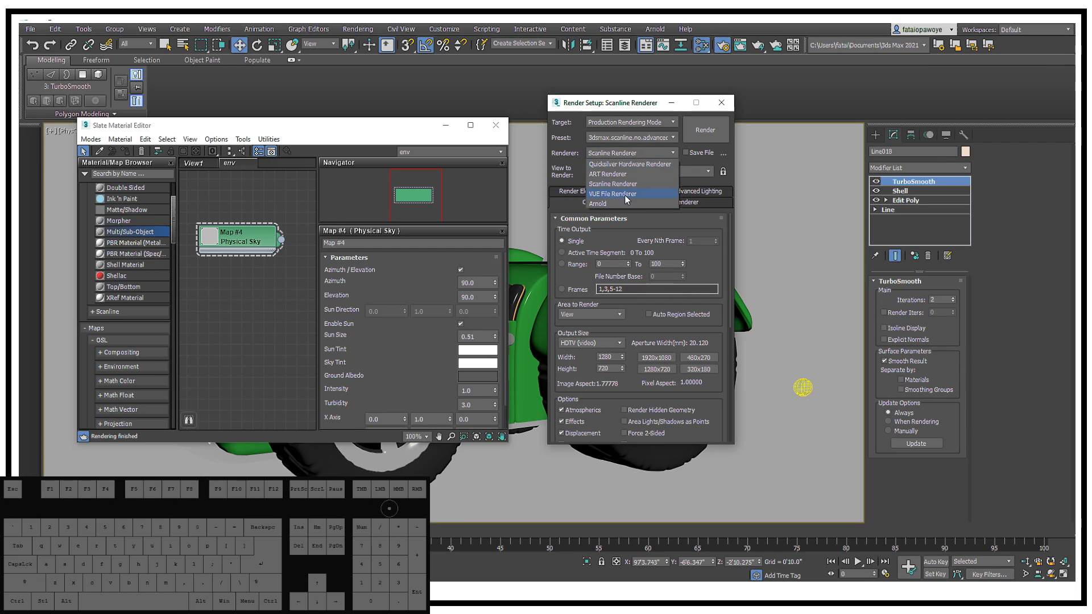
pyautogui.click(626, 209)
# Apply the Quicksilver hardware renderer preset and show Arnold's System and renderer settings
pyautogui.click(662, 145)
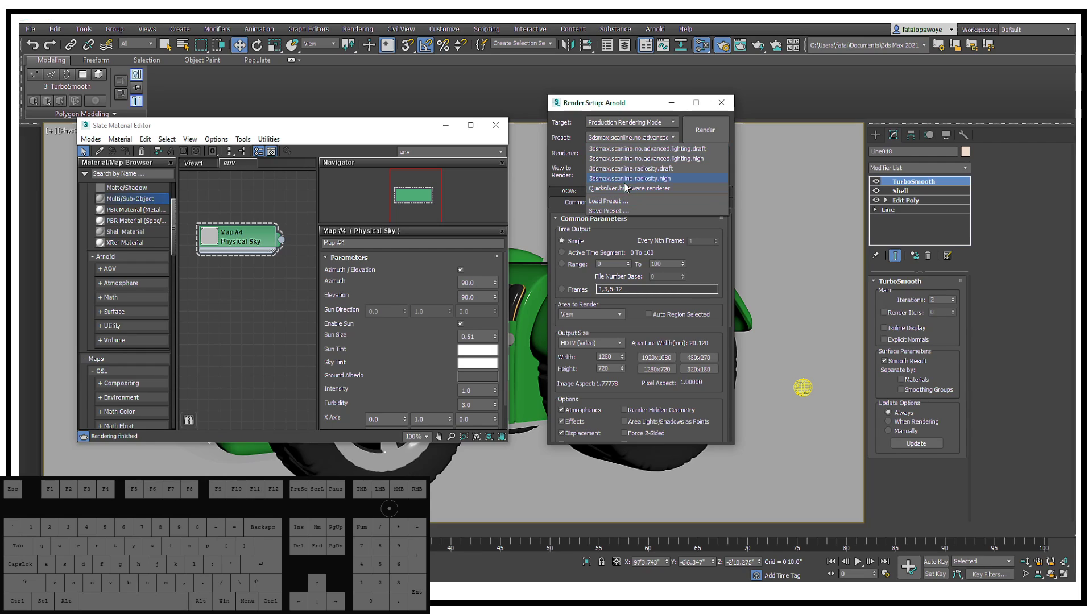
pyautogui.click(628, 187)
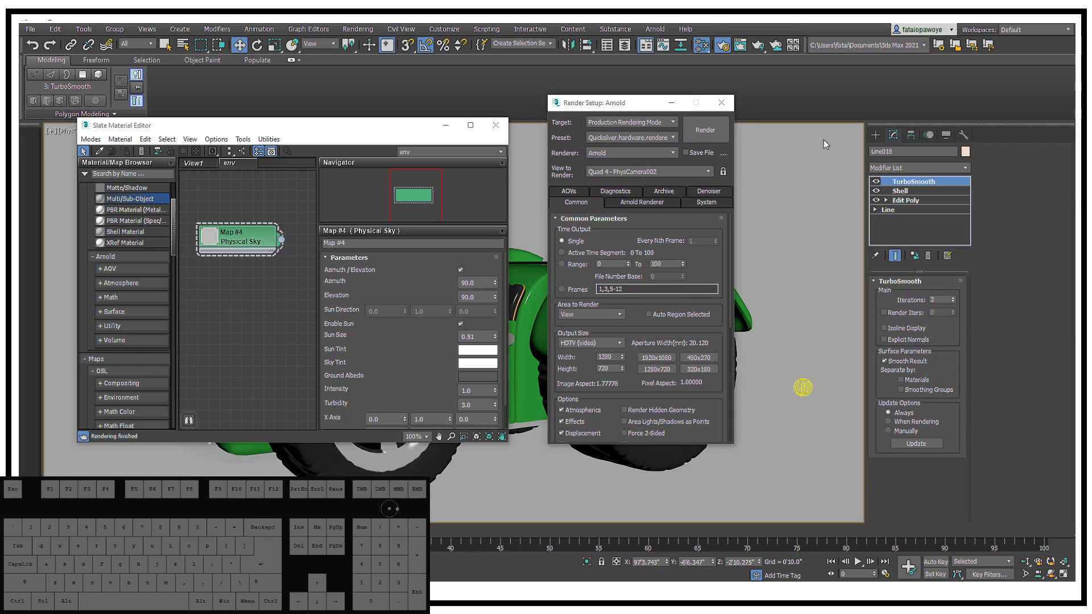
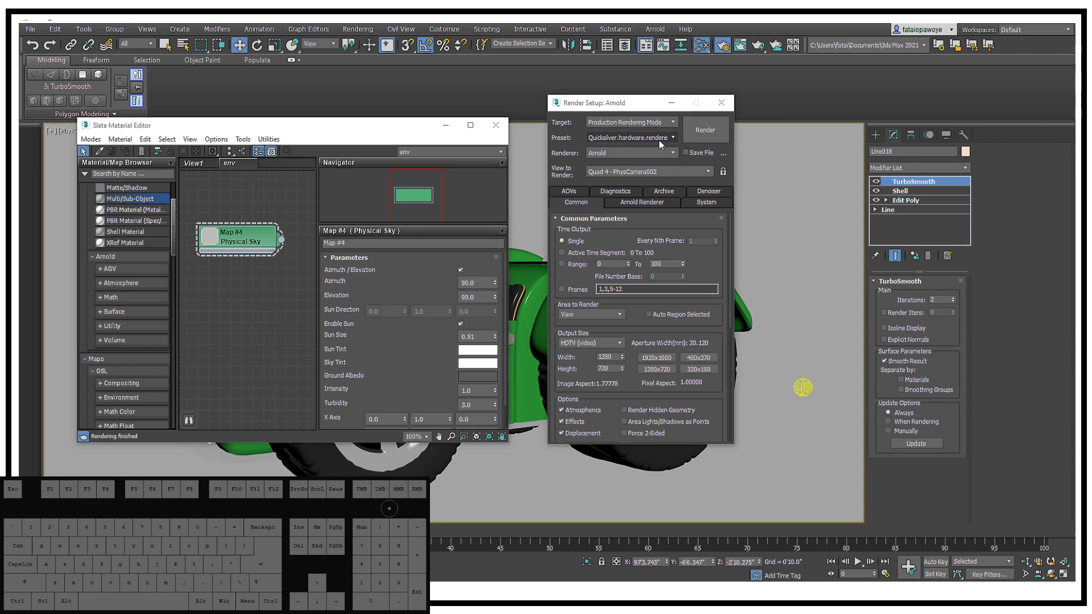
pyautogui.click(663, 144)
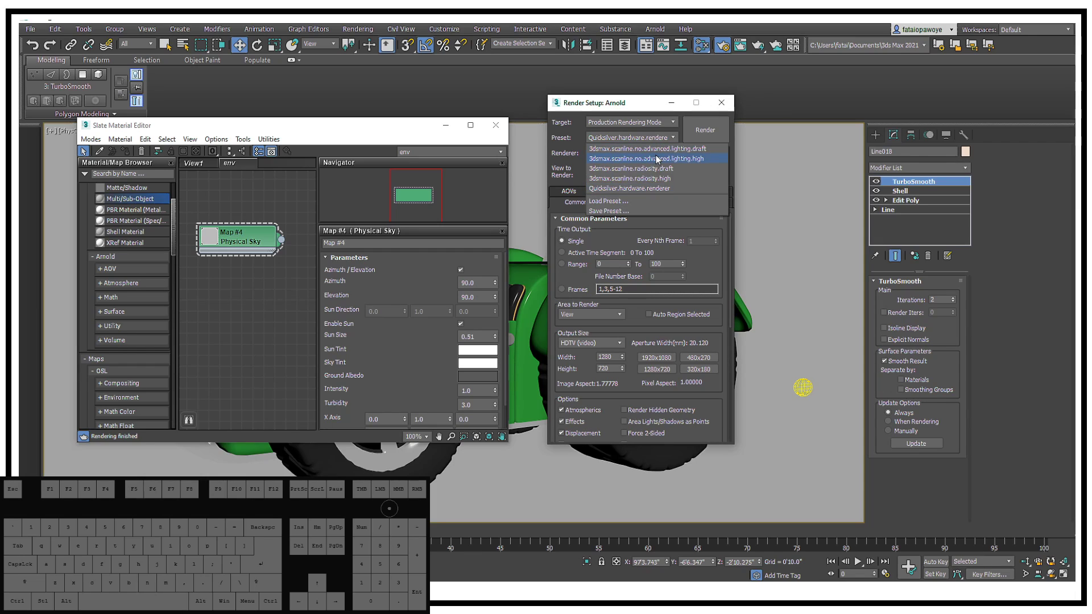
pyautogui.click(568, 150)
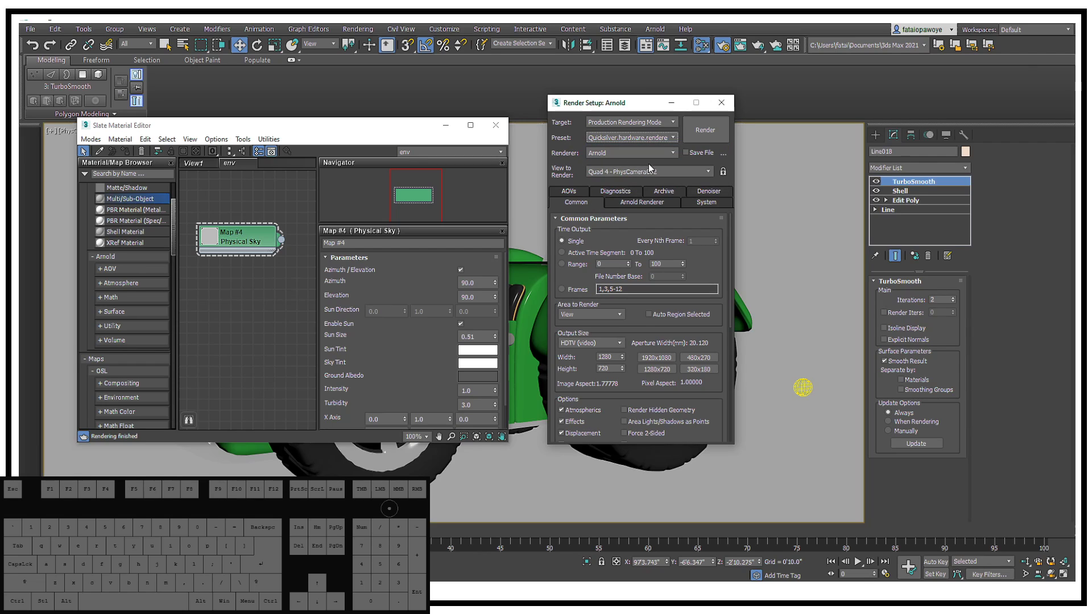
pyautogui.click(651, 209)
pyautogui.click(696, 205)
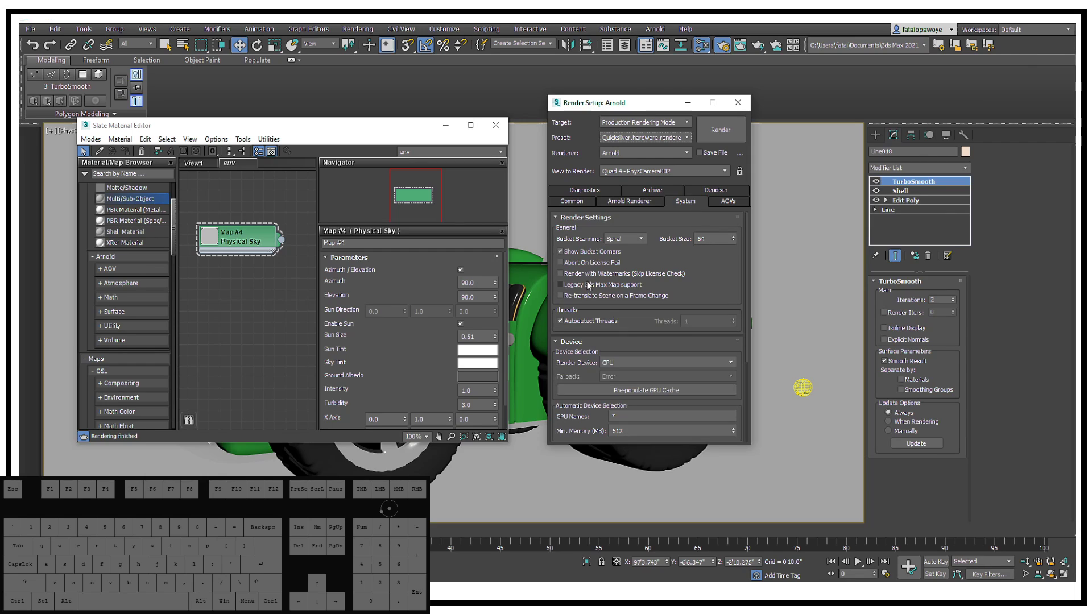
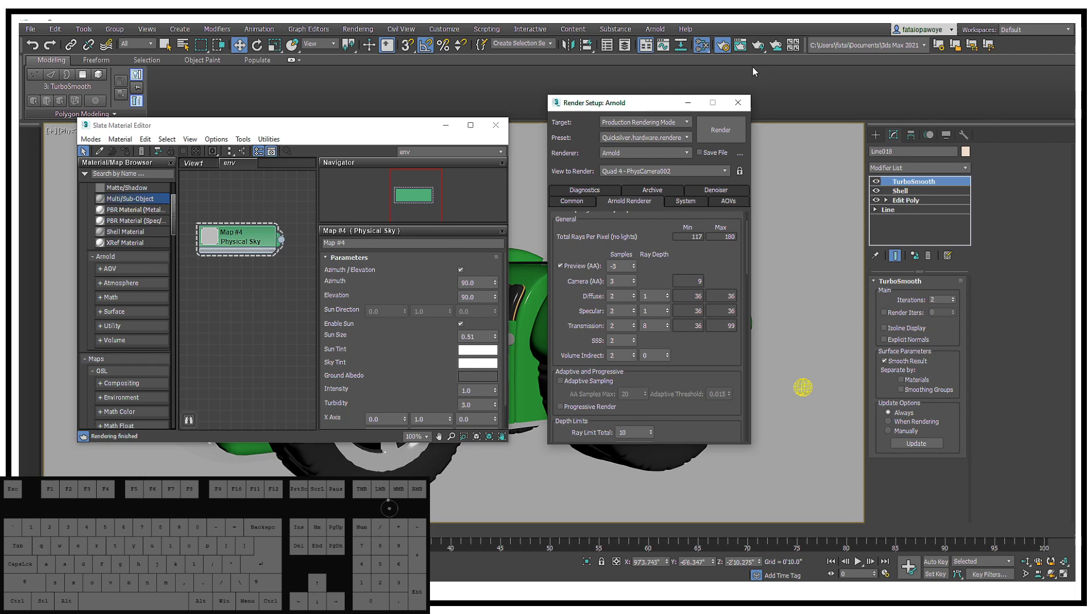
# Render the green car with Arnold and move the rendered frame window lower on screen
pyautogui.click(747, 51)
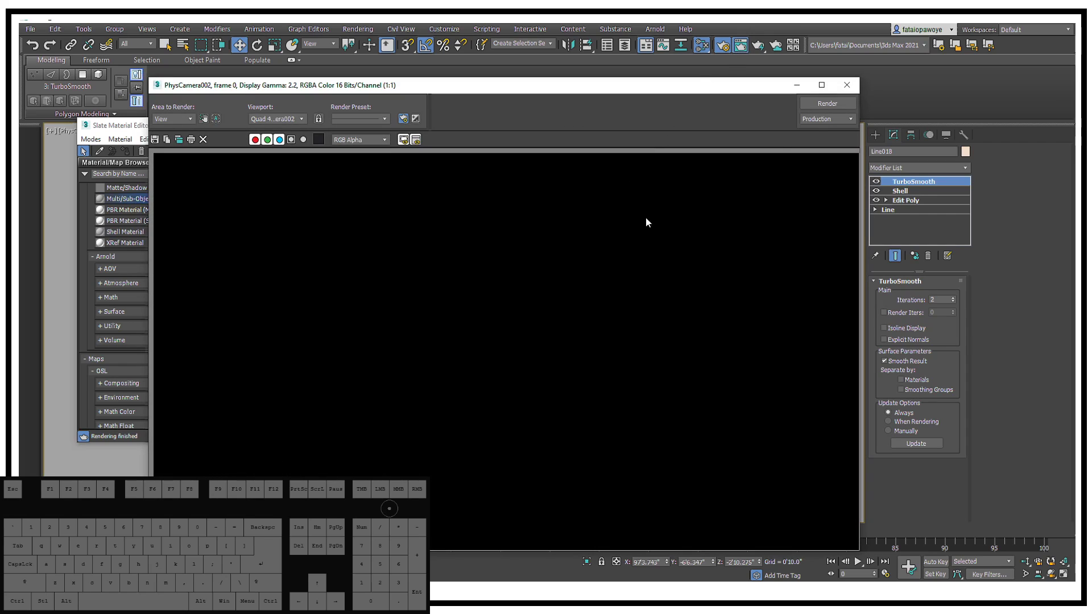
pyautogui.click(826, 107)
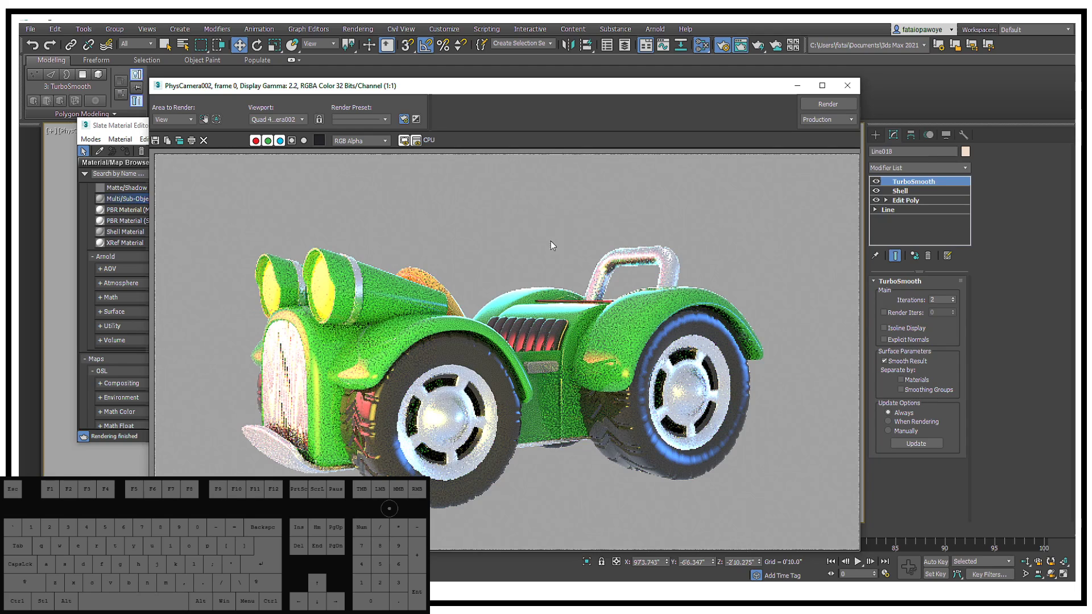
pyautogui.moveTo(620, 87); pyautogui.dragTo(602, 293)
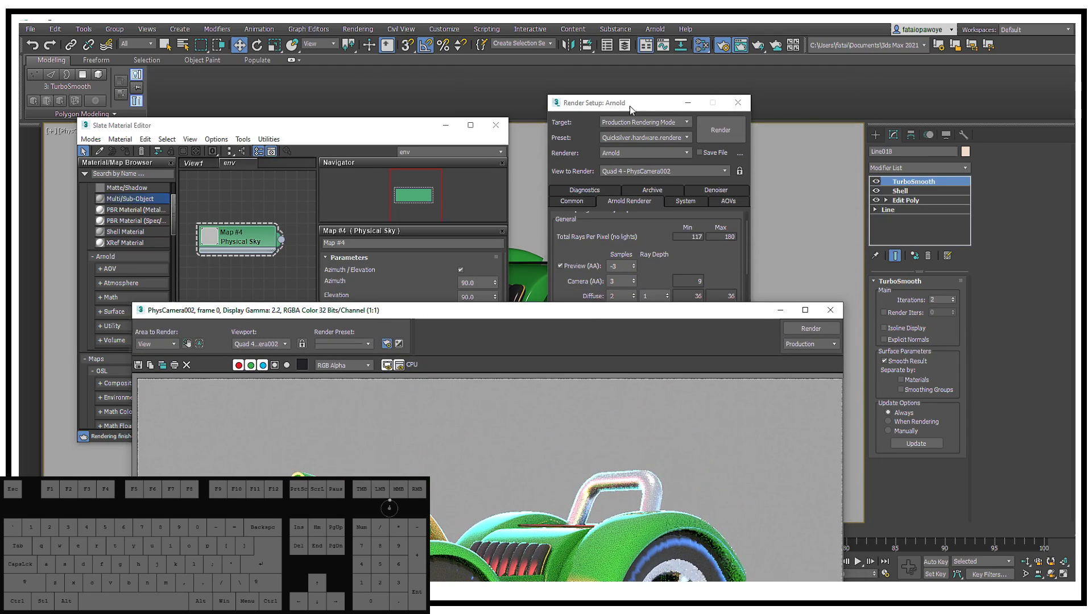
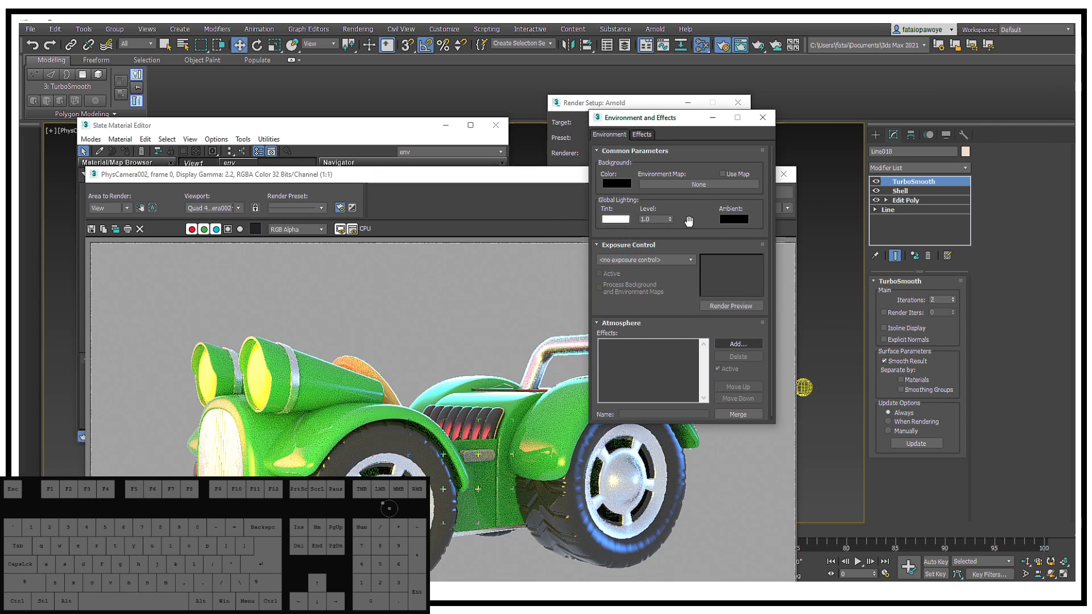
# Re-render the car on a black background, inspect the wheel arch zoomed in, then reset and move the window aside
pyautogui.click(445, 198)
pyautogui.click(765, 194)
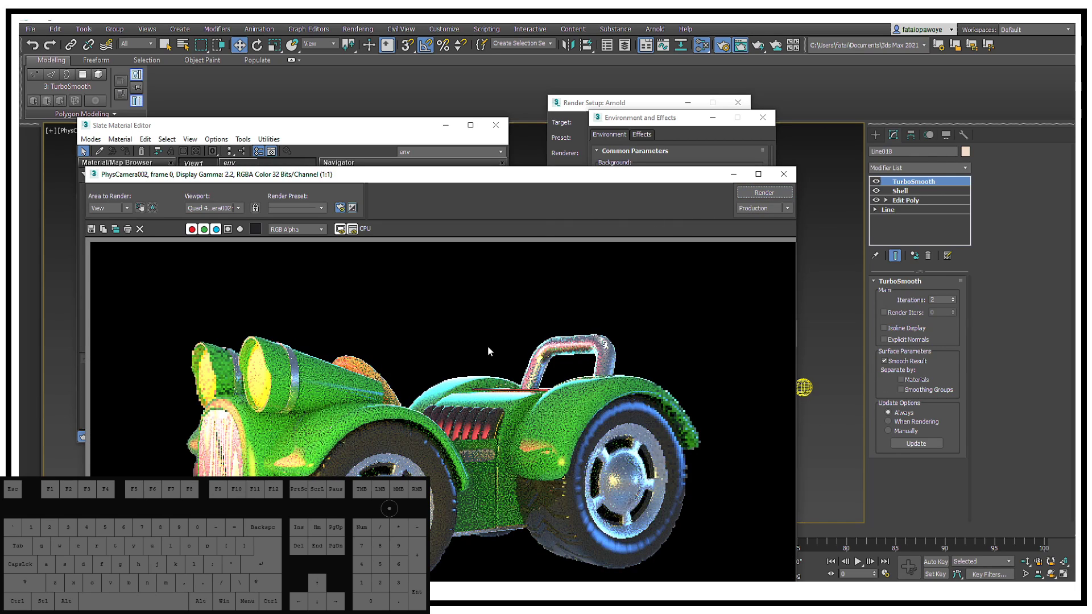
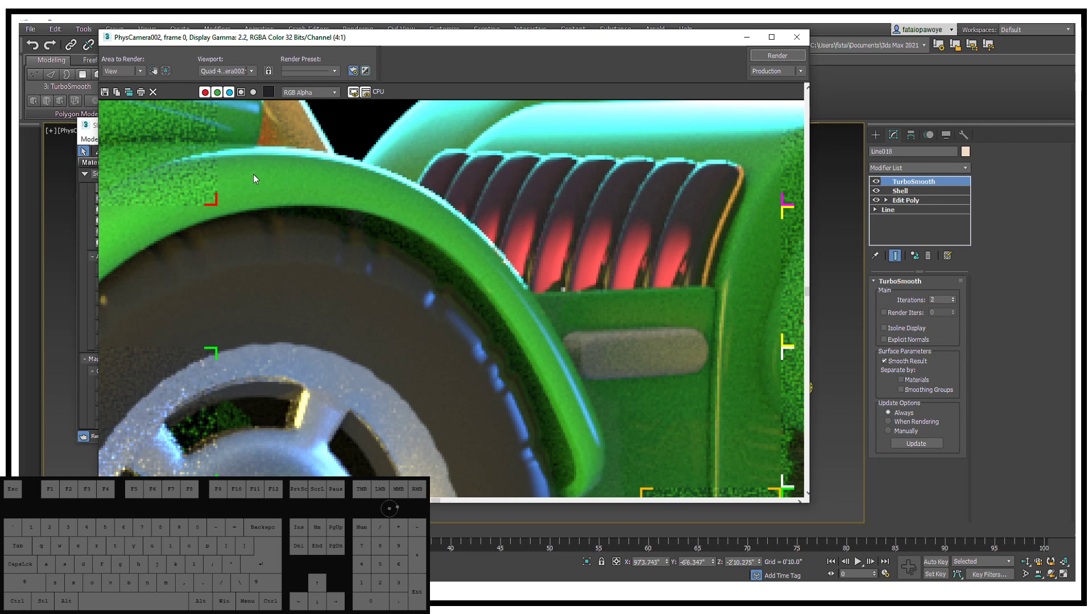
pyautogui.moveTo(229, 174); pyautogui.dragTo(384, 168)
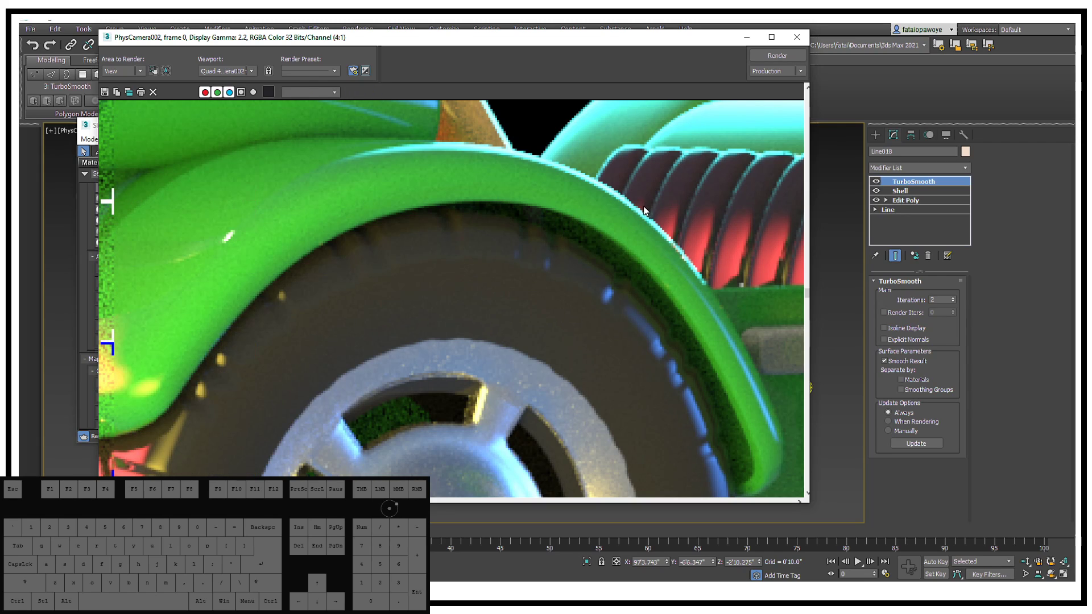
pyautogui.middleClick(614, 196)
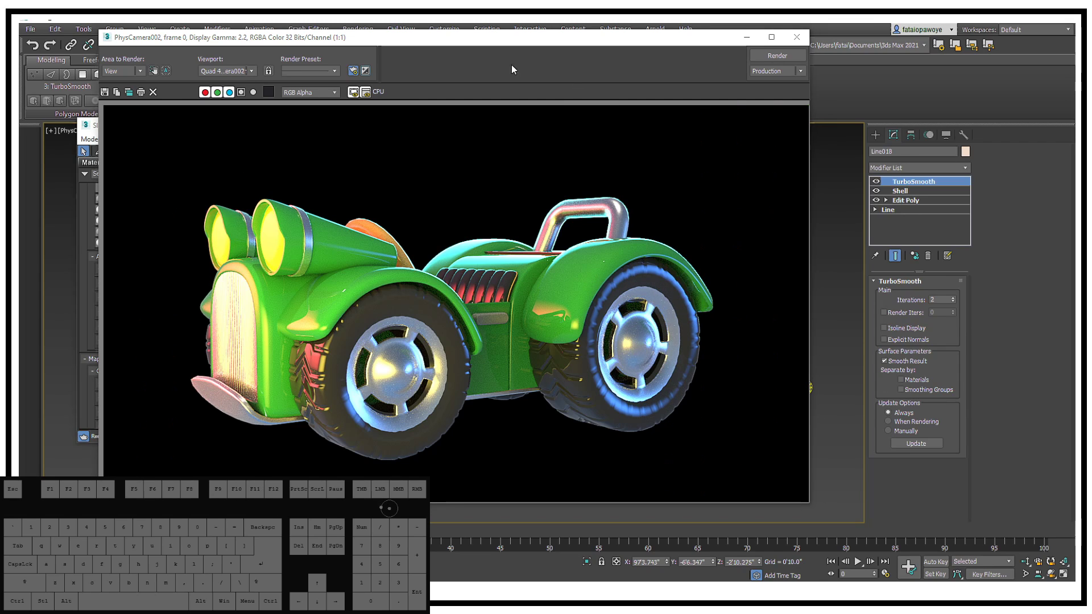
pyautogui.moveTo(470, 43); pyautogui.dragTo(603, 47)
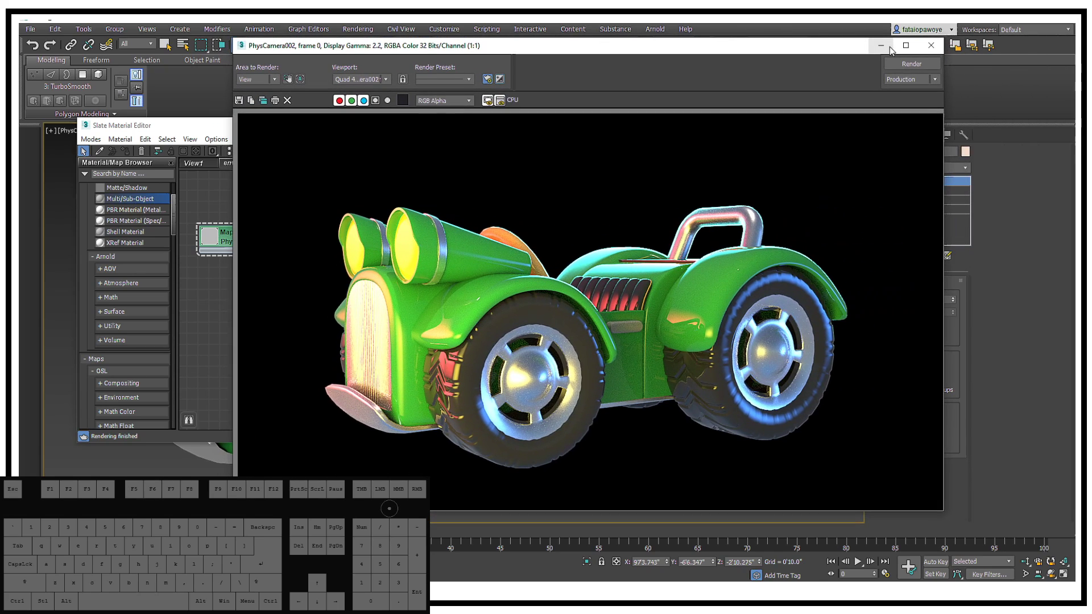
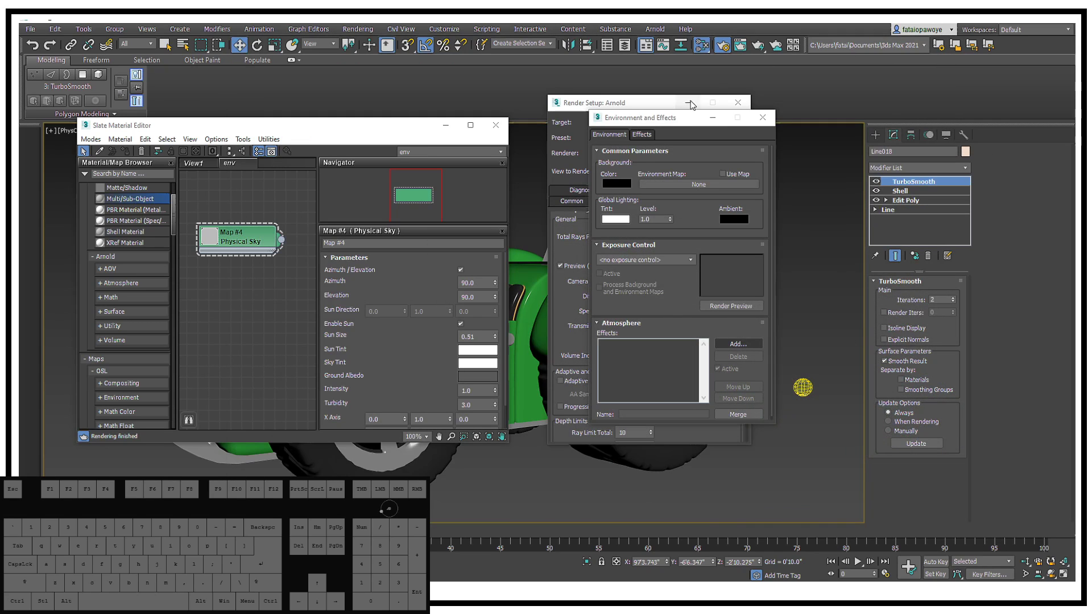
# Close the environment settings and browse Arnold's System and AOVs pages in Render Setup
pyautogui.click(769, 124)
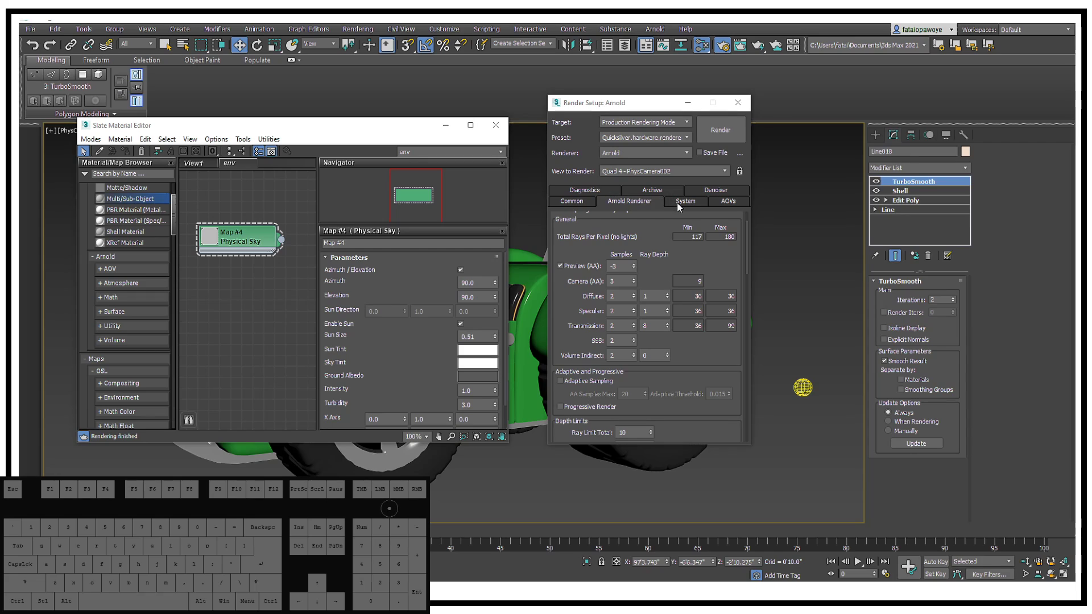
pyautogui.click(679, 207)
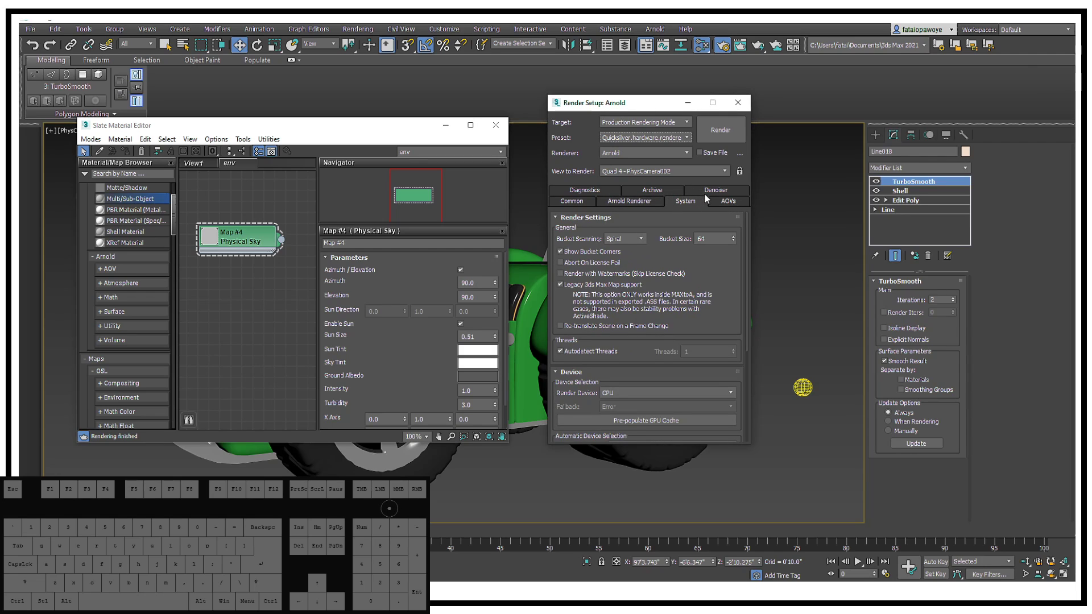
pyautogui.click(717, 205)
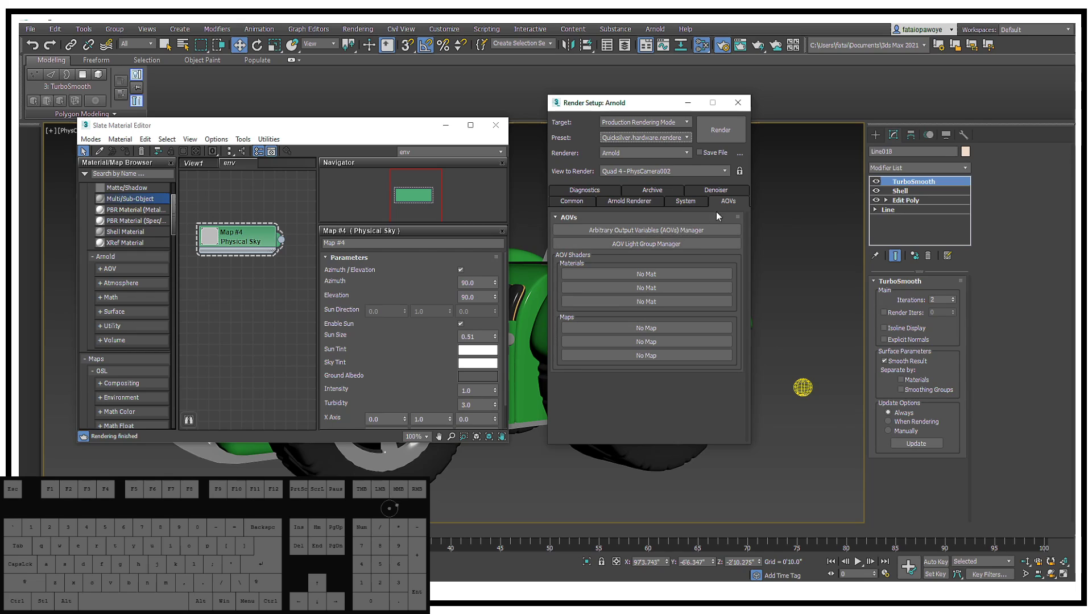
pyautogui.click(684, 205)
pyautogui.click(713, 195)
pyautogui.click(656, 195)
pyautogui.click(583, 205)
pyautogui.click(721, 204)
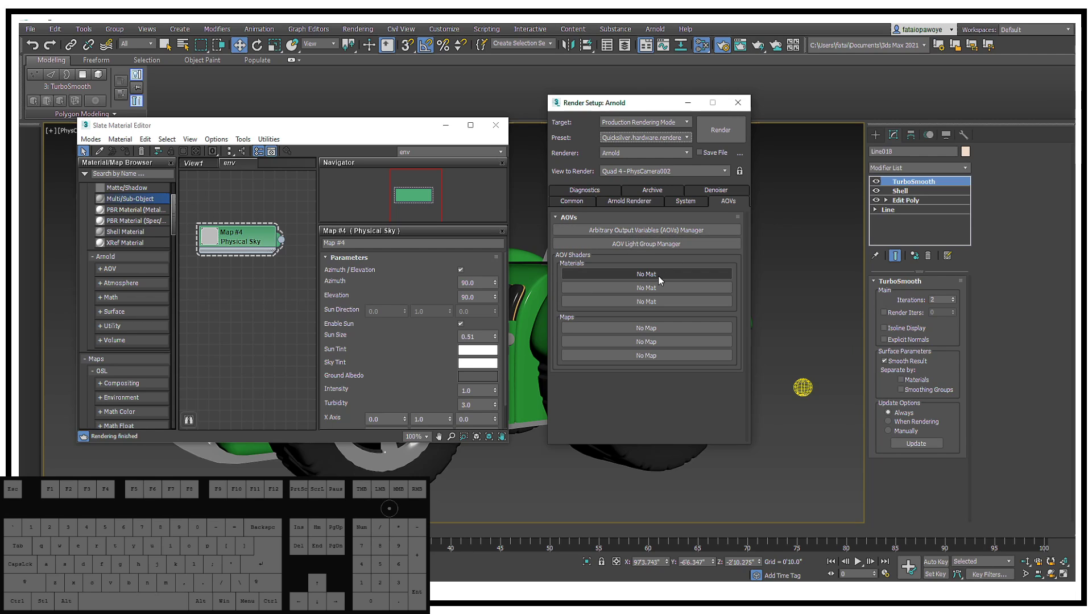
# Cancel the AOV material browser without choosing, check Diagnostics, and return to the AOVs page
pyautogui.click(662, 280)
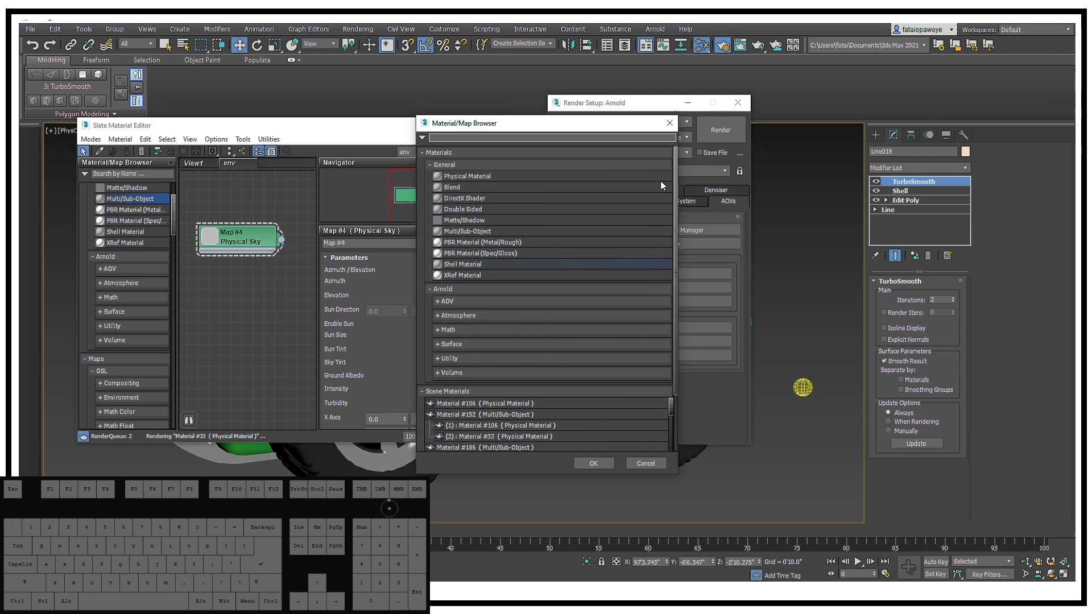
pyautogui.click(668, 122)
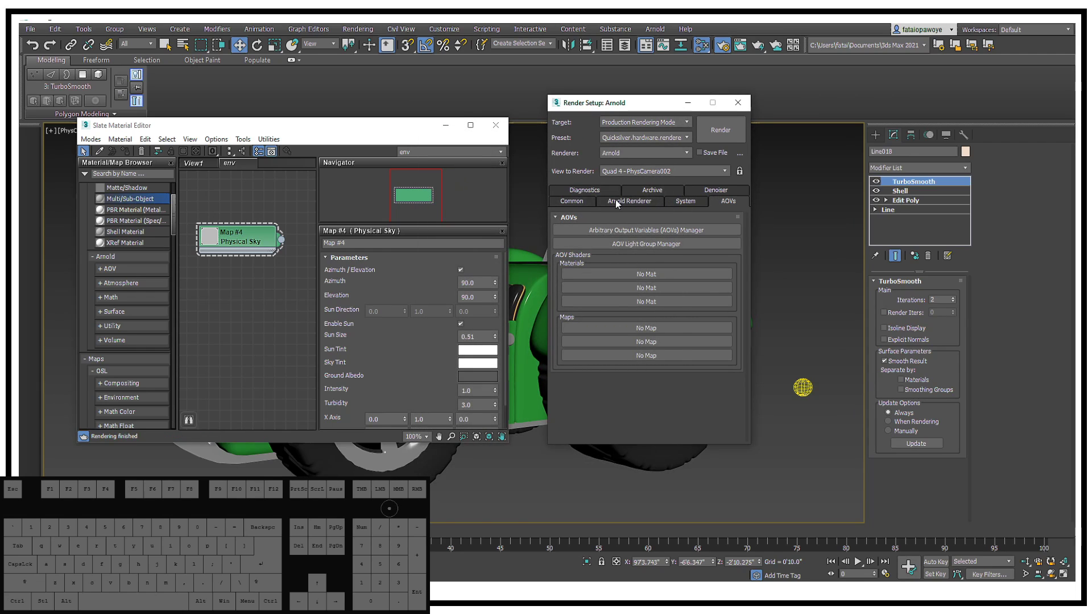
pyautogui.click(571, 202)
pyautogui.rightClick(571, 202)
pyautogui.click(587, 196)
pyautogui.click(669, 144)
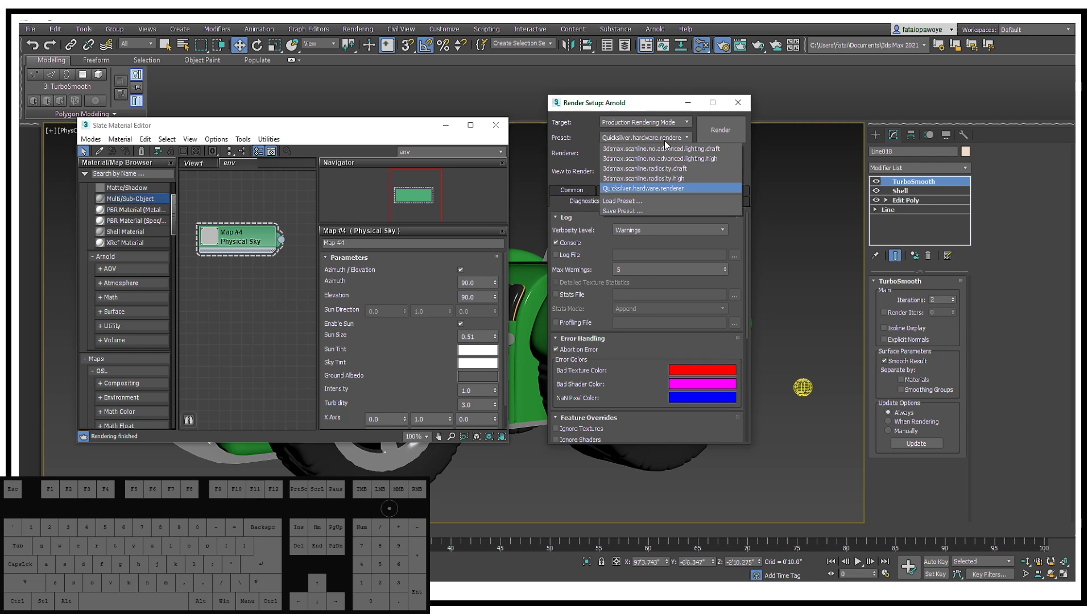
pyautogui.click(667, 145)
pyautogui.click(707, 198)
pyautogui.click(675, 203)
pyautogui.click(744, 194)
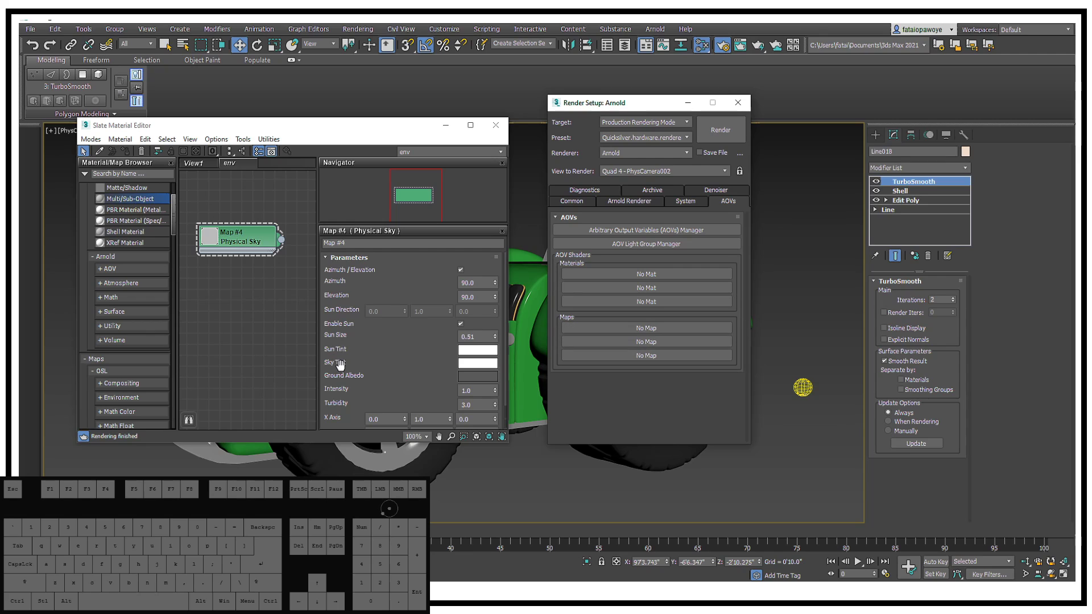
# In the AOV Manager, expand main > diffuse and add diffuse_albedo as a new EXR AOV file
pyautogui.click(684, 229)
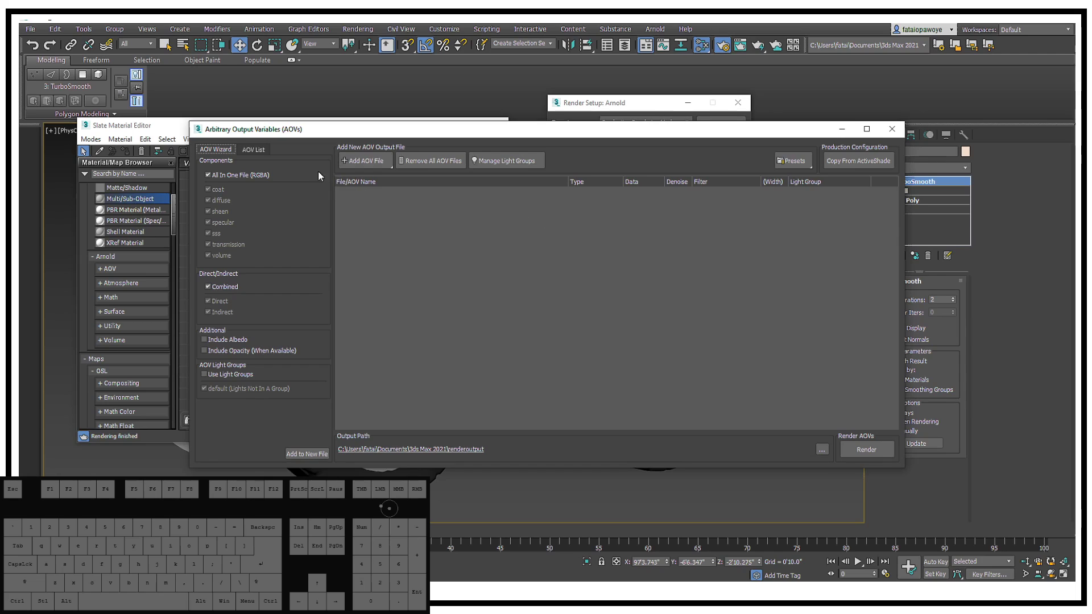
pyautogui.click(263, 157)
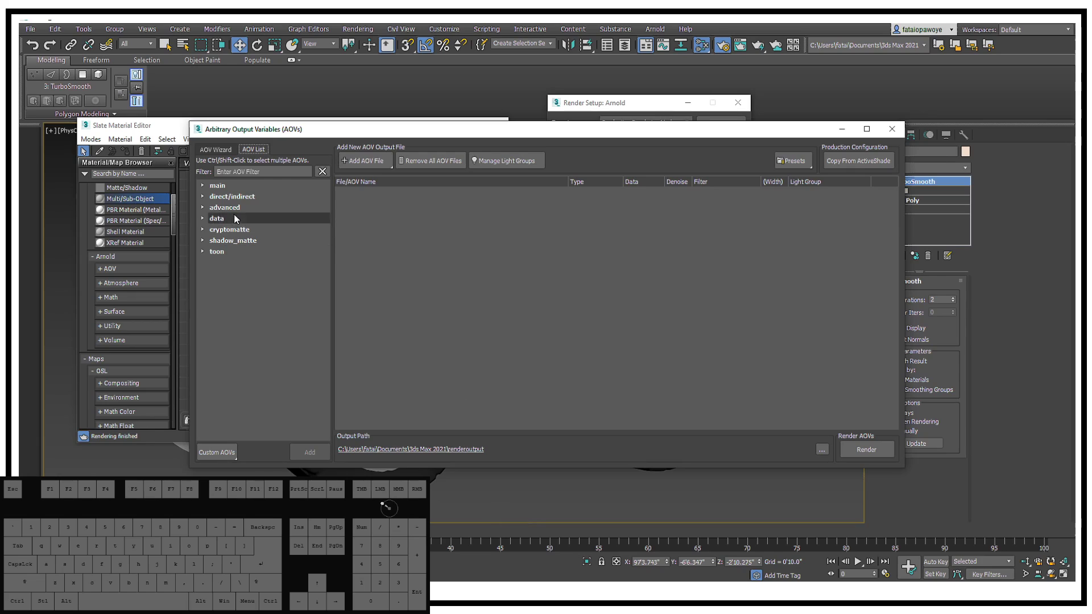
pyautogui.click(207, 189)
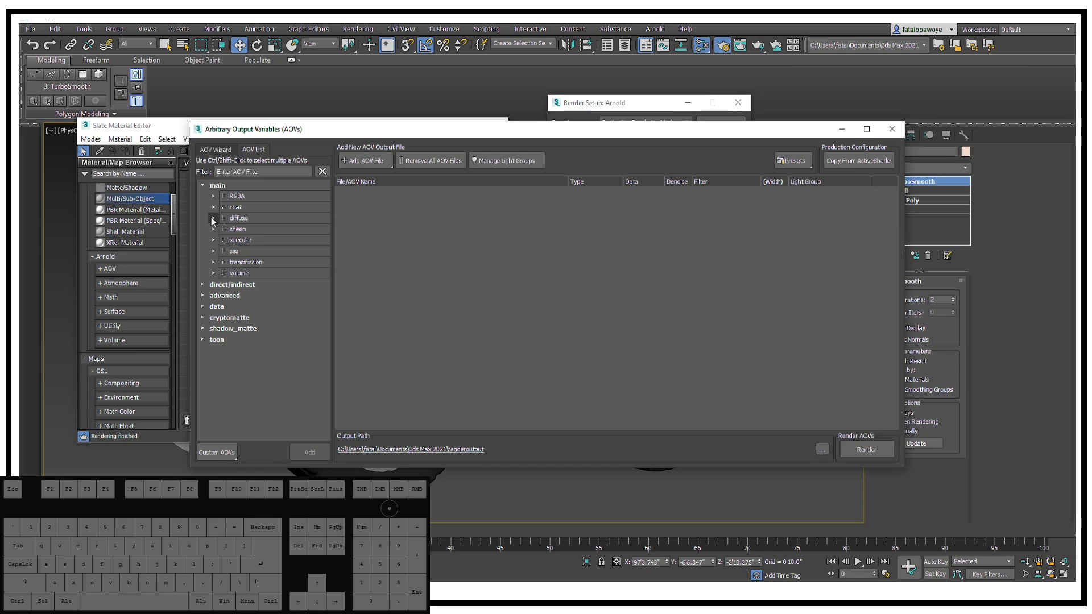
pyautogui.click(213, 220)
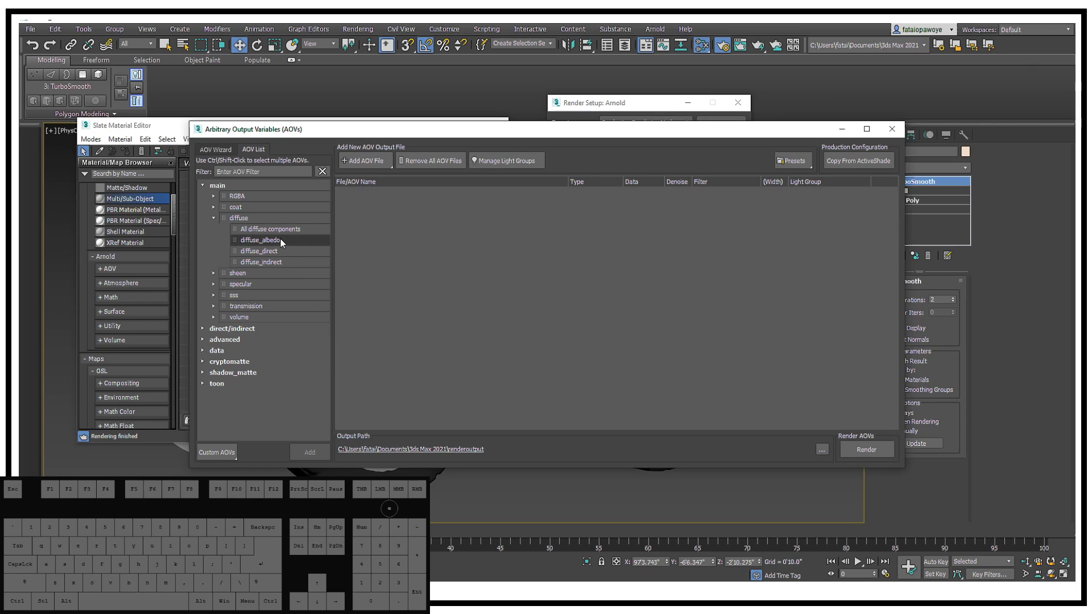
pyautogui.moveTo(265, 230); pyautogui.dragTo(266, 234)
pyautogui.moveTo(264, 246); pyautogui.dragTo(406, 238)
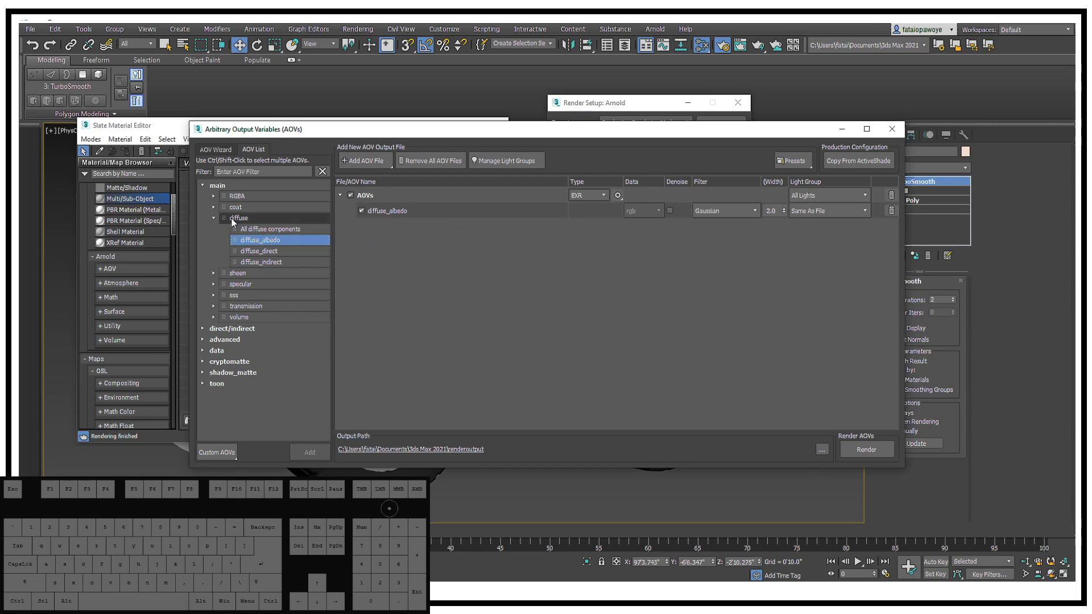
# Add specular_albedo, specular_direct and specular_indirect as separate AOV files
pyautogui.click(214, 223)
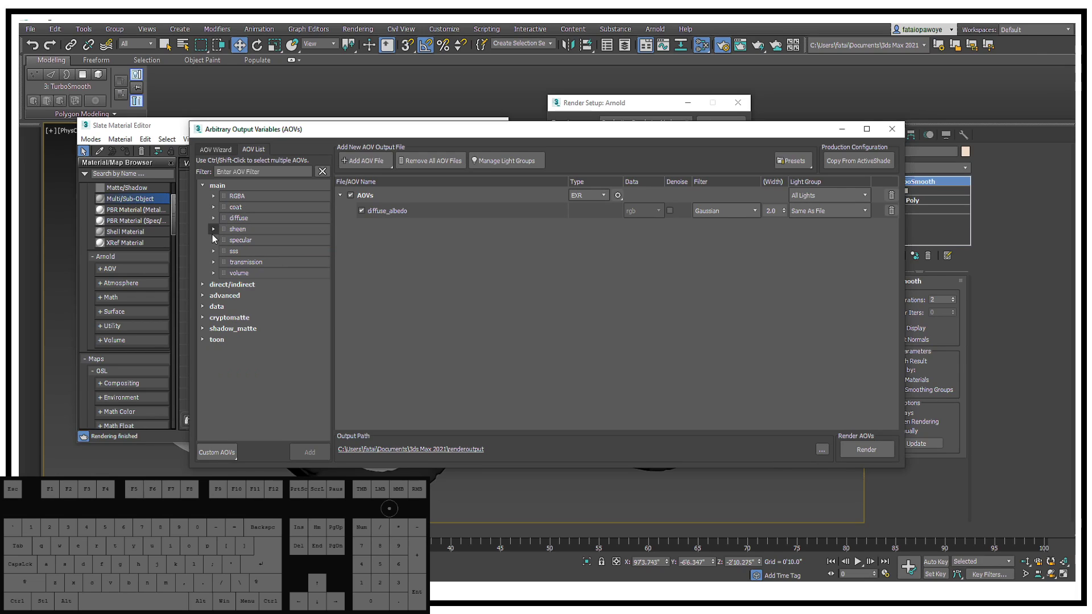
pyautogui.click(214, 237)
pyautogui.click(214, 237)
pyautogui.click(215, 243)
pyautogui.click(283, 264)
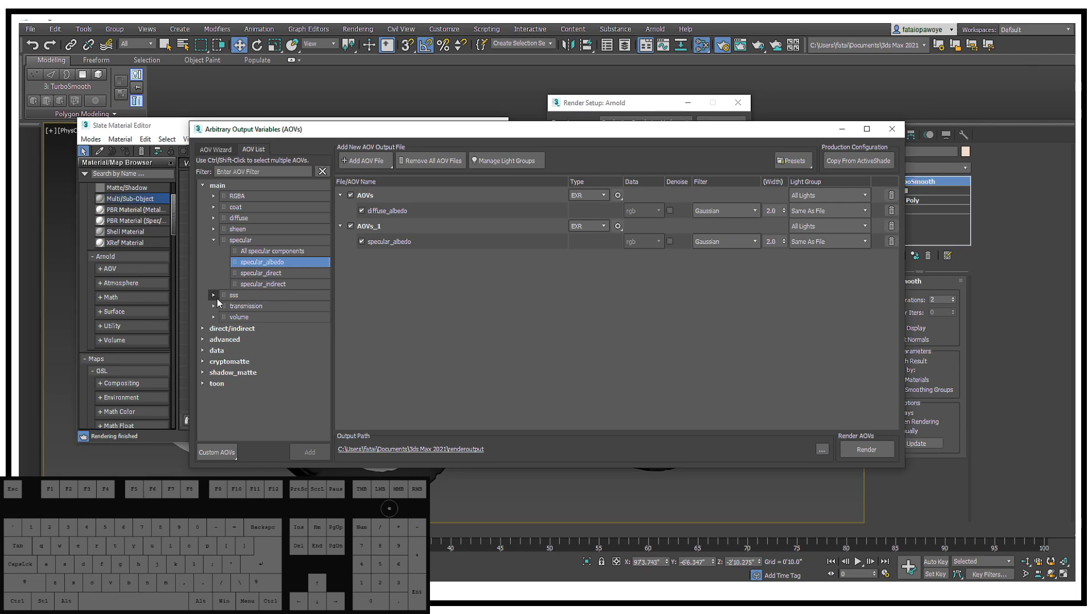
pyautogui.click(263, 275)
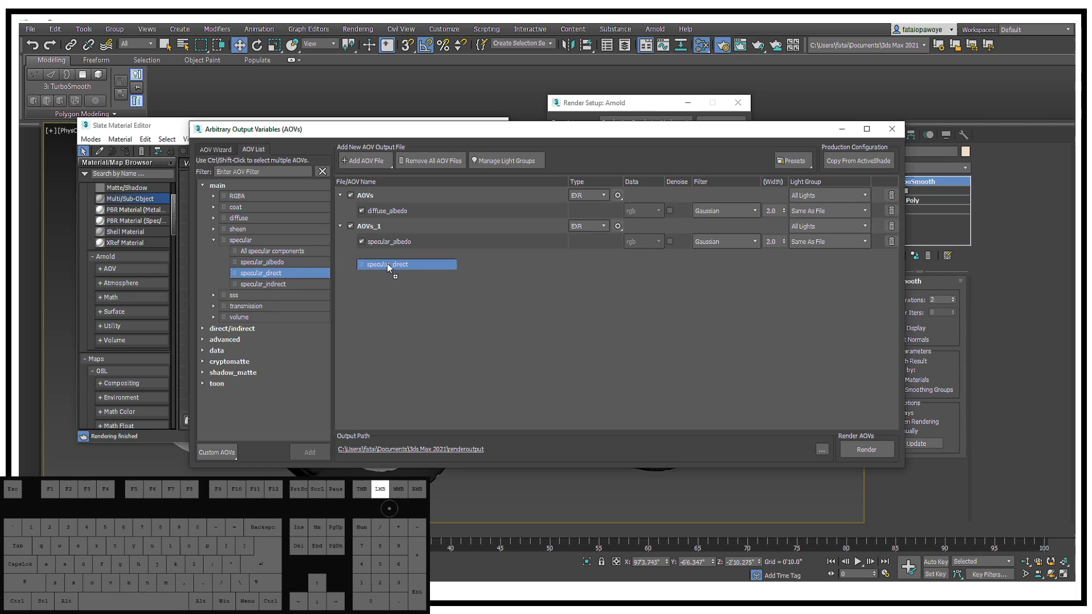
pyautogui.click(281, 290)
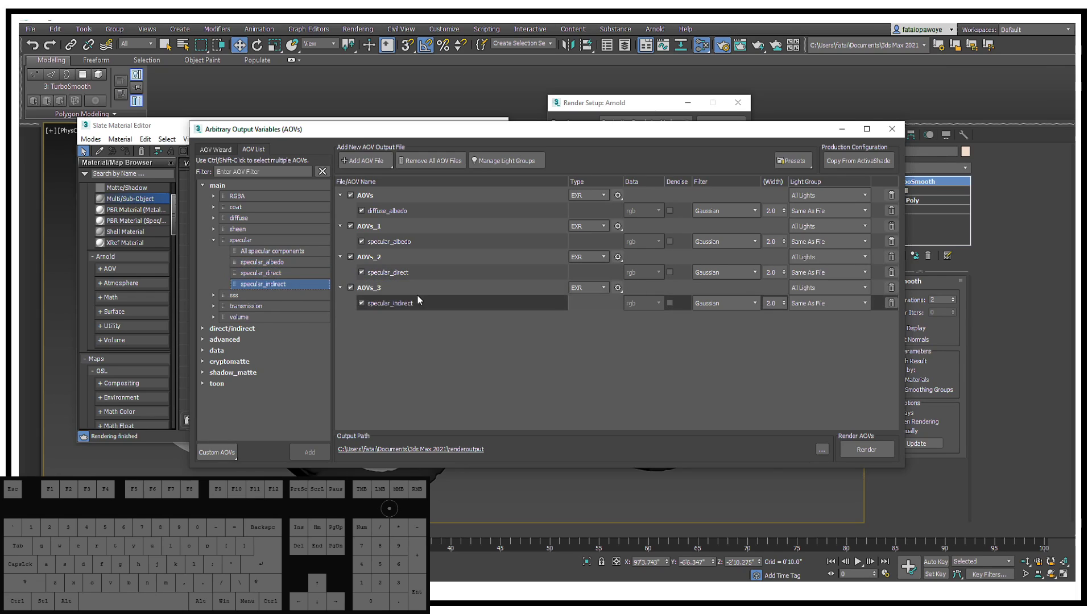
pyautogui.click(221, 300)
pyautogui.click(221, 300)
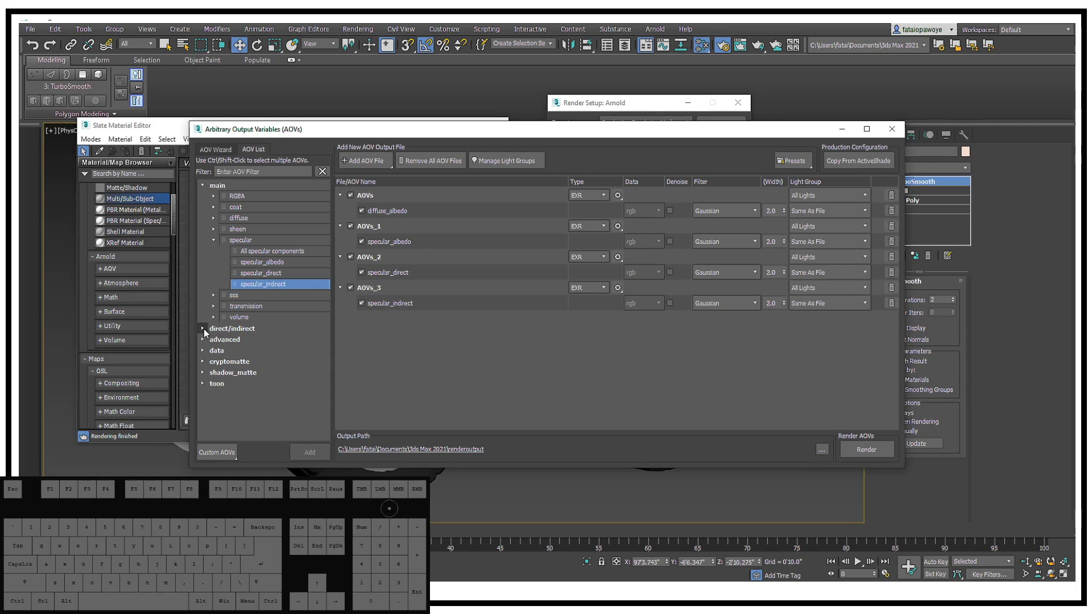
# Browse the remaining AOV groups and add shadow from shadow_matte as a fifth AOV file
pyautogui.click(215, 333)
pyautogui.click(208, 331)
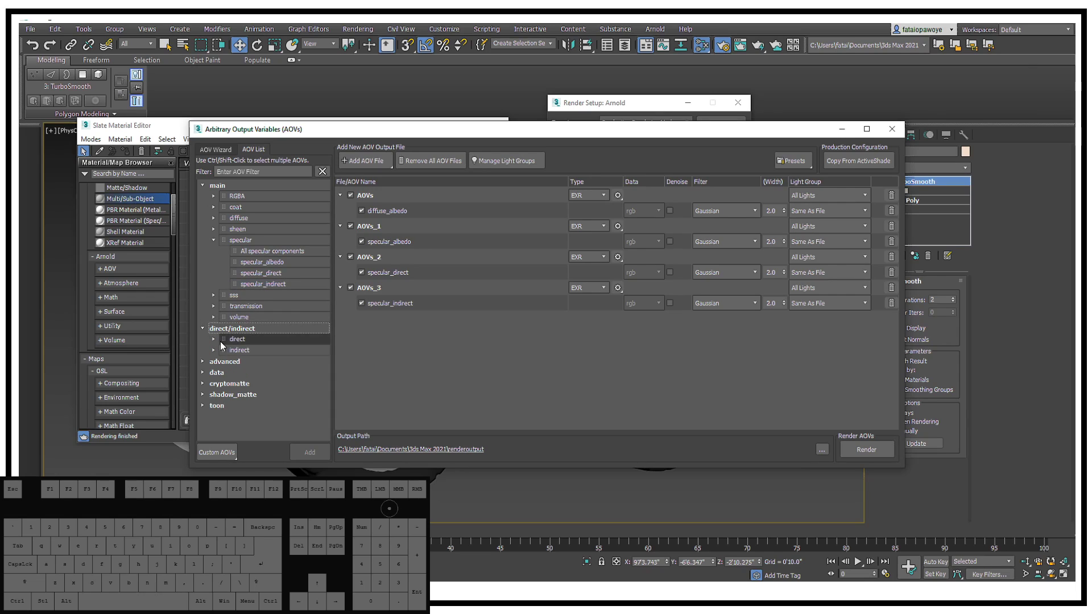
pyautogui.click(213, 338)
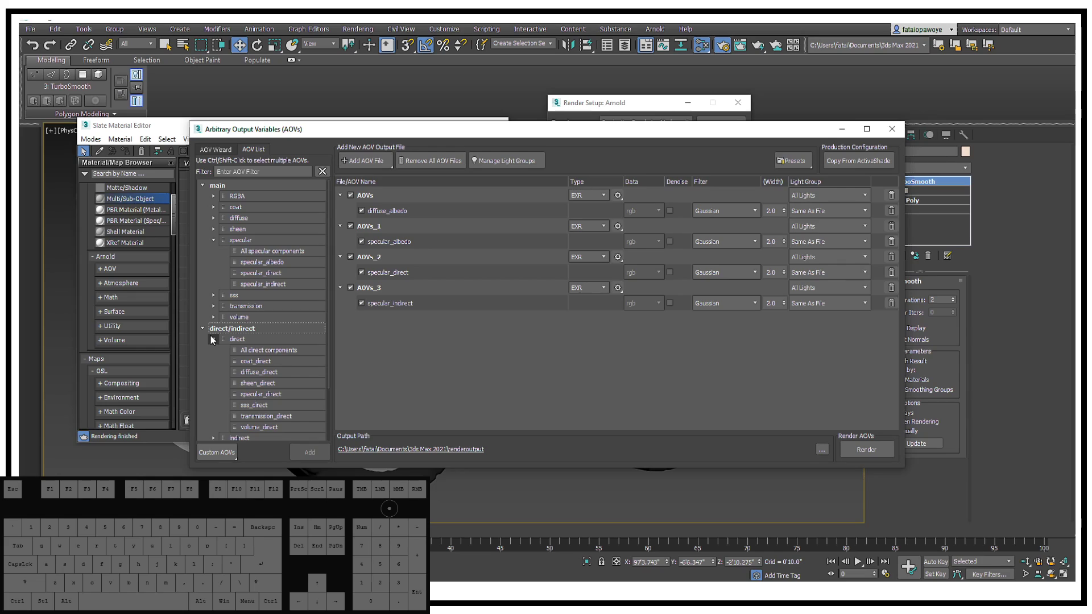
pyautogui.click(213, 338)
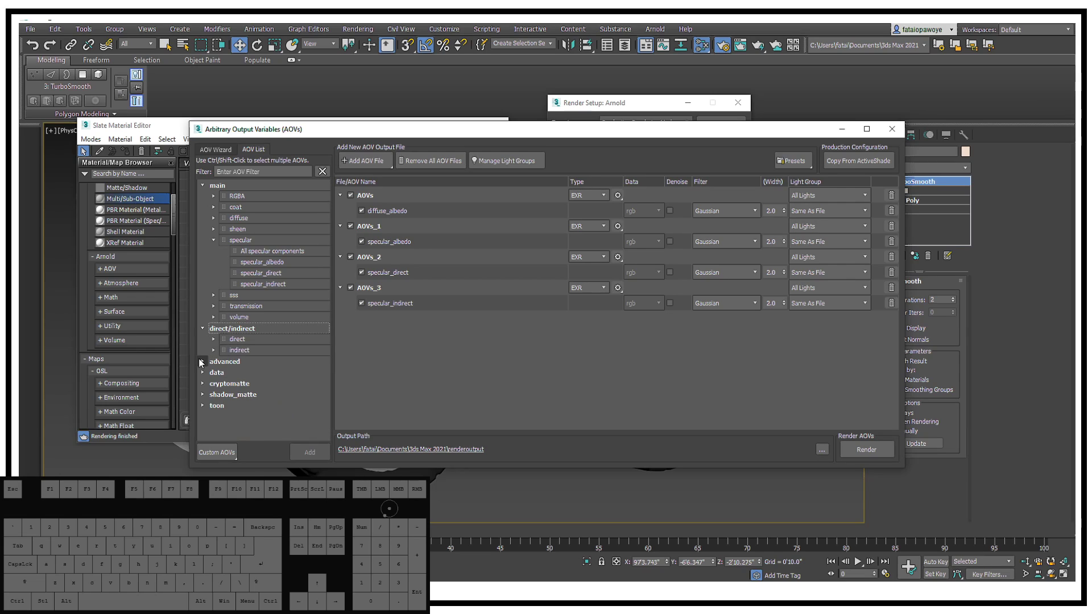
pyautogui.click(201, 362)
pyautogui.click(202, 363)
pyautogui.doubleClick(199, 379)
pyautogui.click(207, 378)
pyautogui.click(207, 389)
pyautogui.click(207, 388)
pyautogui.click(208, 400)
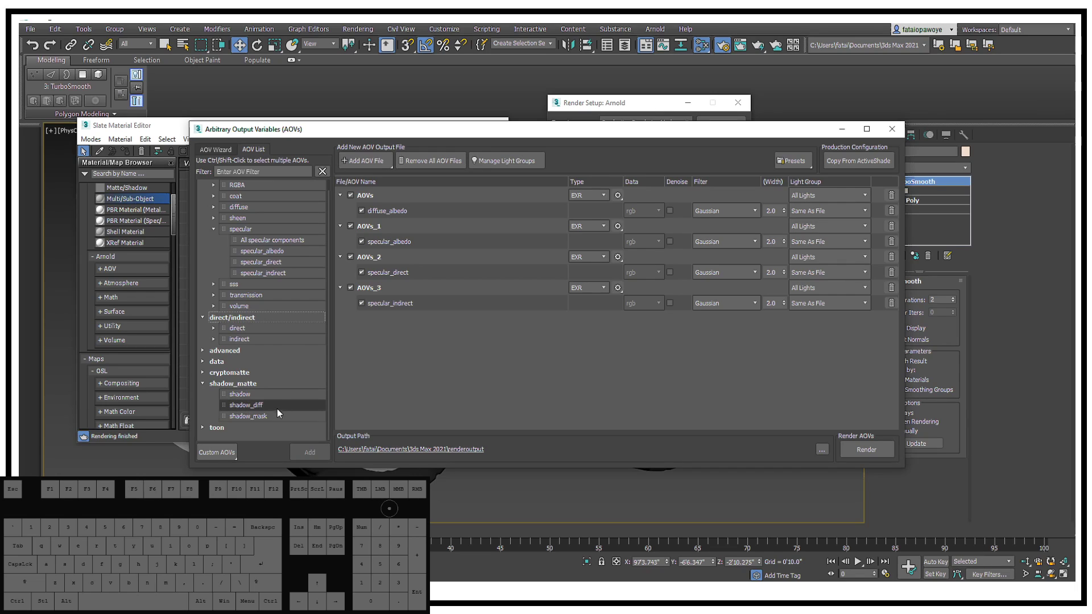
pyautogui.click(244, 399)
pyautogui.click(207, 433)
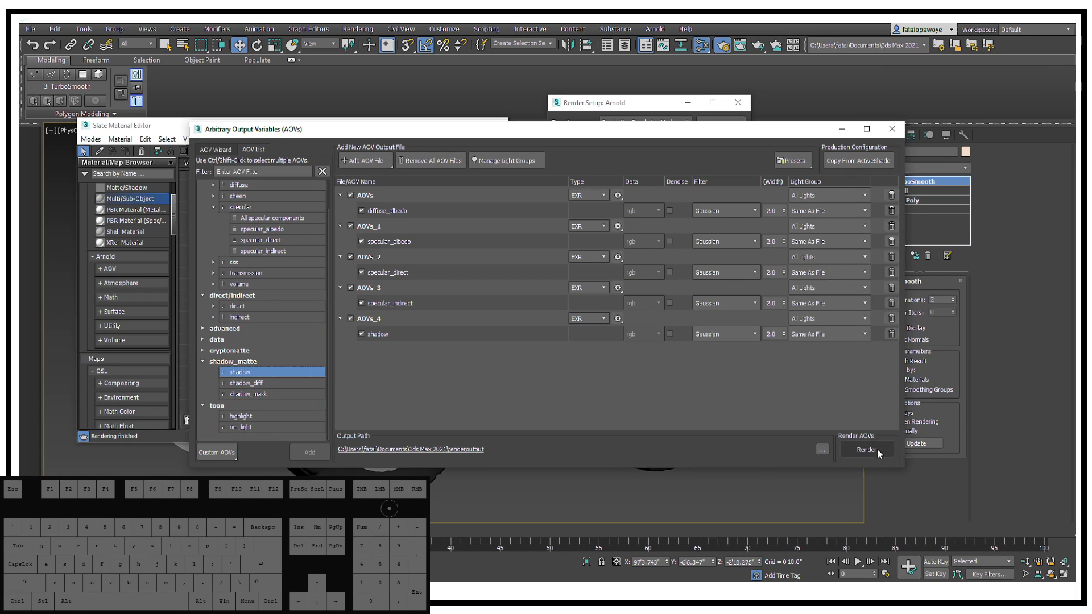
# Render the car with the AOV outputs and check the channel list in the frame window
pyautogui.click(877, 457)
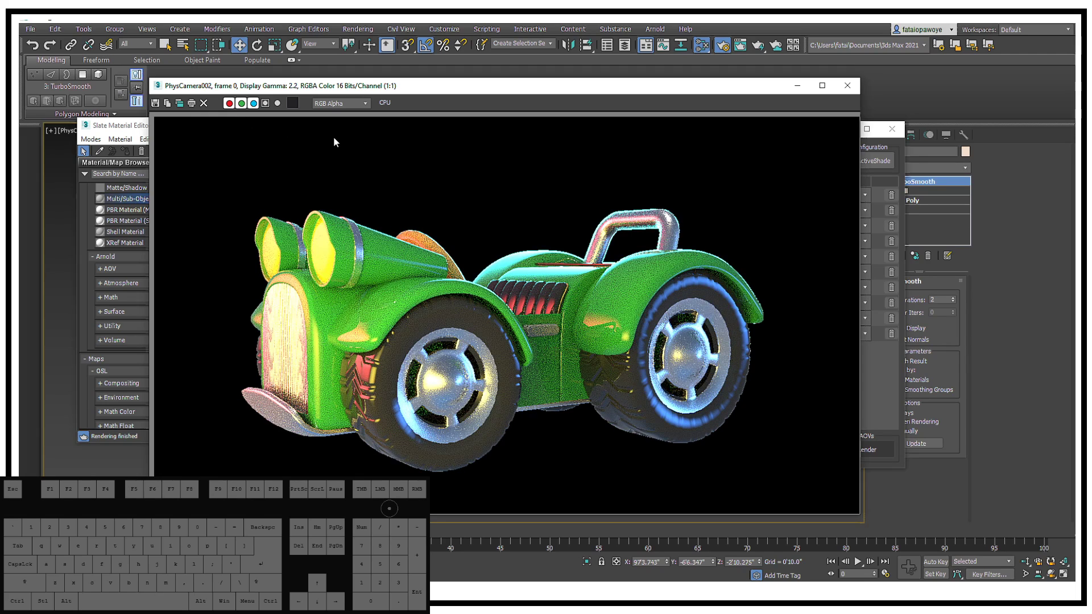
pyautogui.click(369, 109)
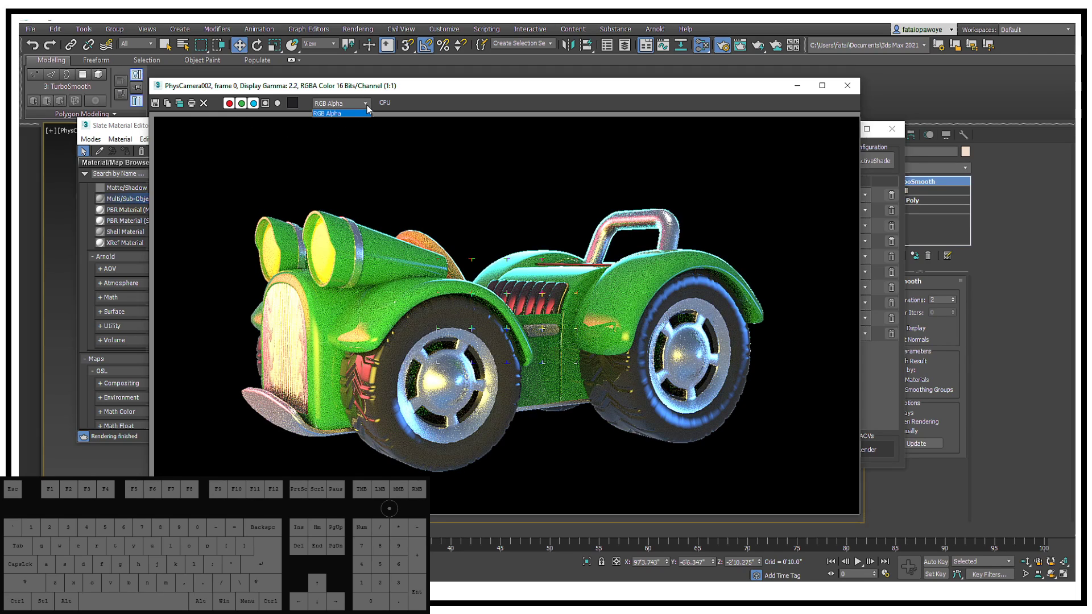
pyautogui.click(369, 108)
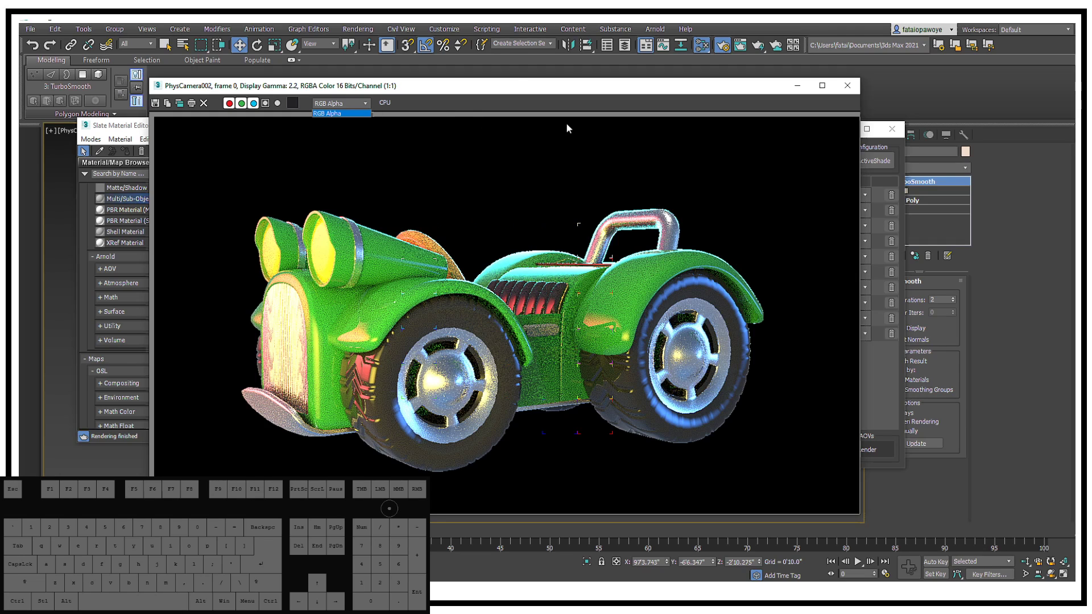
# Close the rendered frame and collapse the specular group in the AOV Manager
pyautogui.click(522, 91)
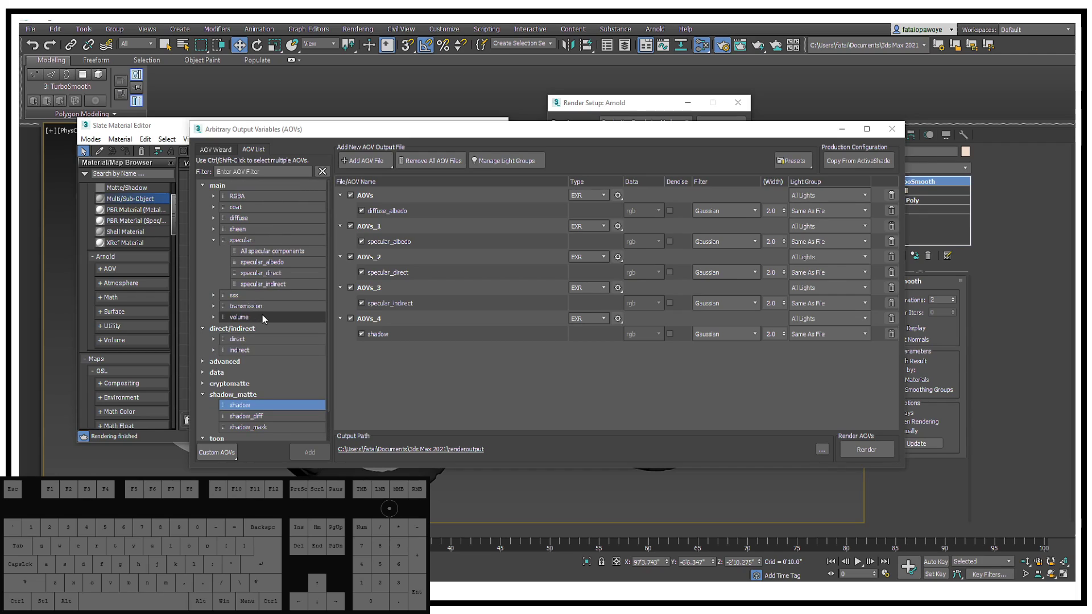
pyautogui.click(216, 241)
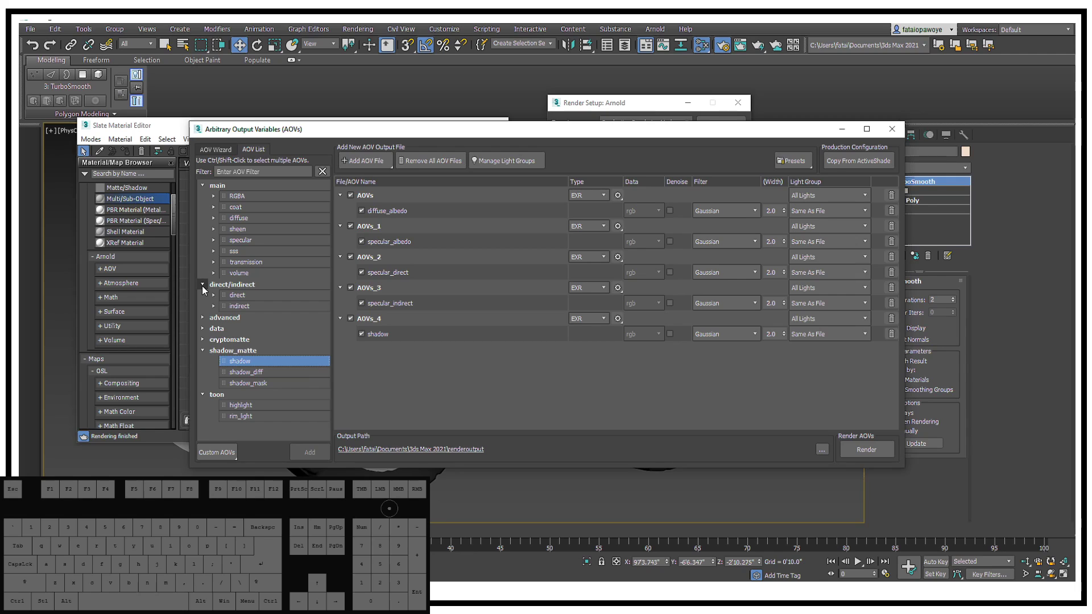
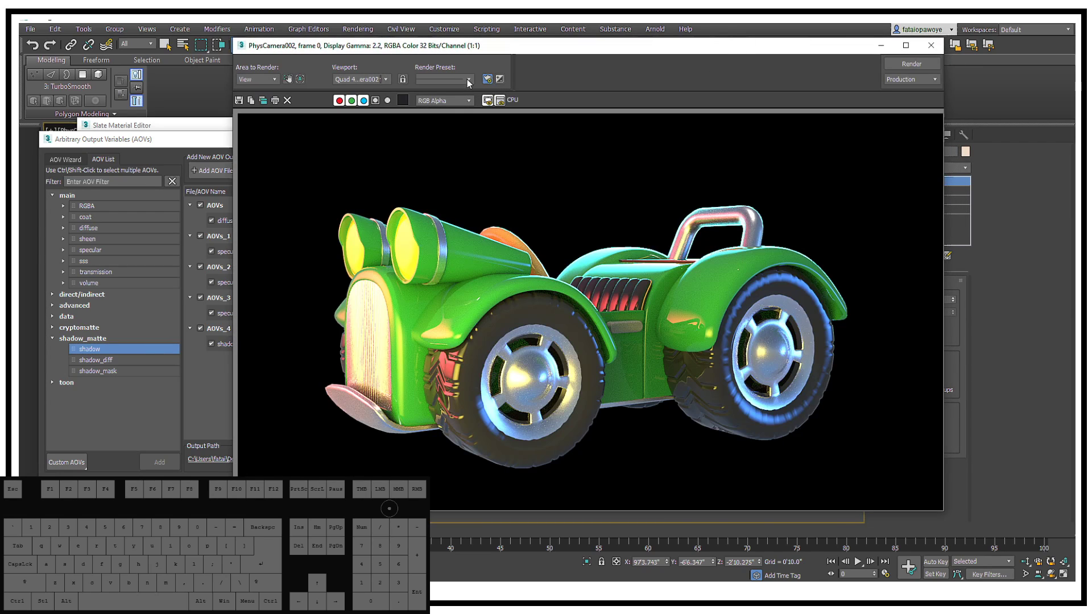
# Reopen the render frame, keep Area to Render on View and the camera viewport, and bring the AOV Manager forward
pyautogui.click(468, 82)
pyautogui.click(468, 82)
pyautogui.click(464, 107)
pyautogui.click(464, 106)
pyautogui.click(277, 83)
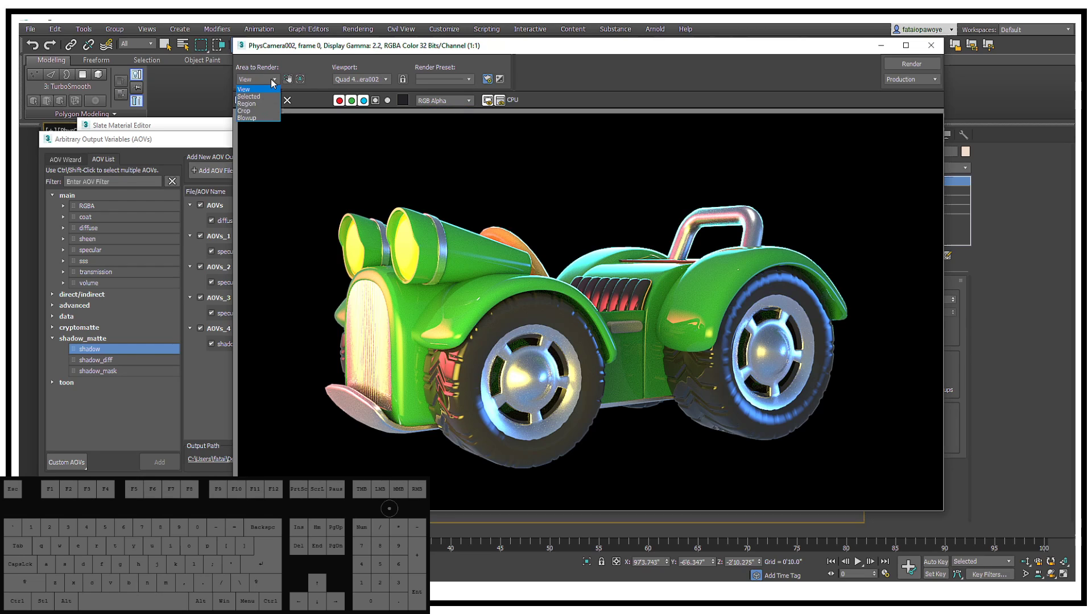
pyautogui.click(276, 83)
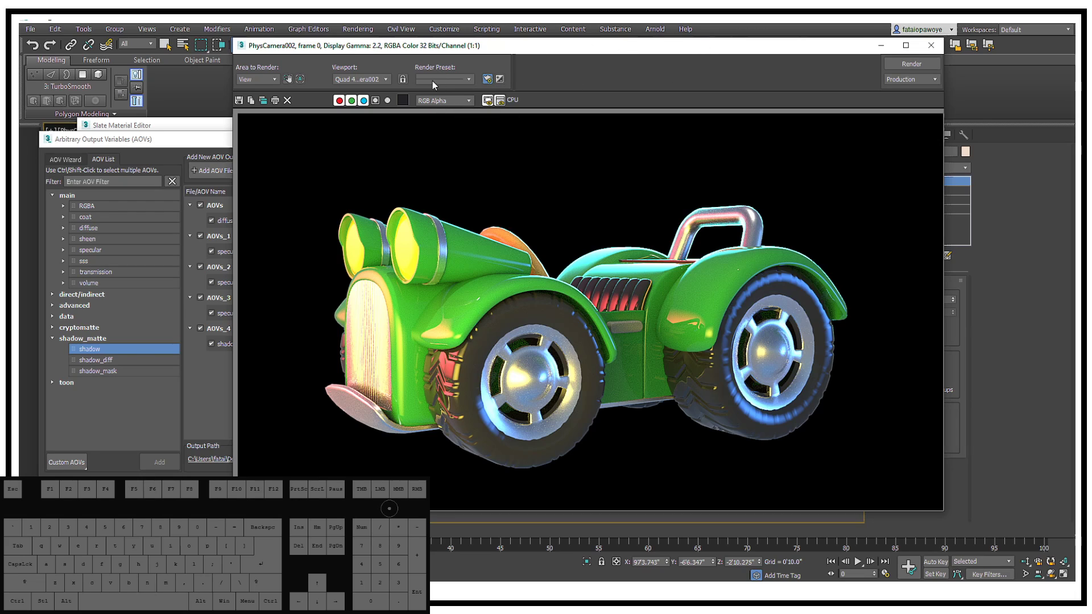
pyautogui.click(377, 84)
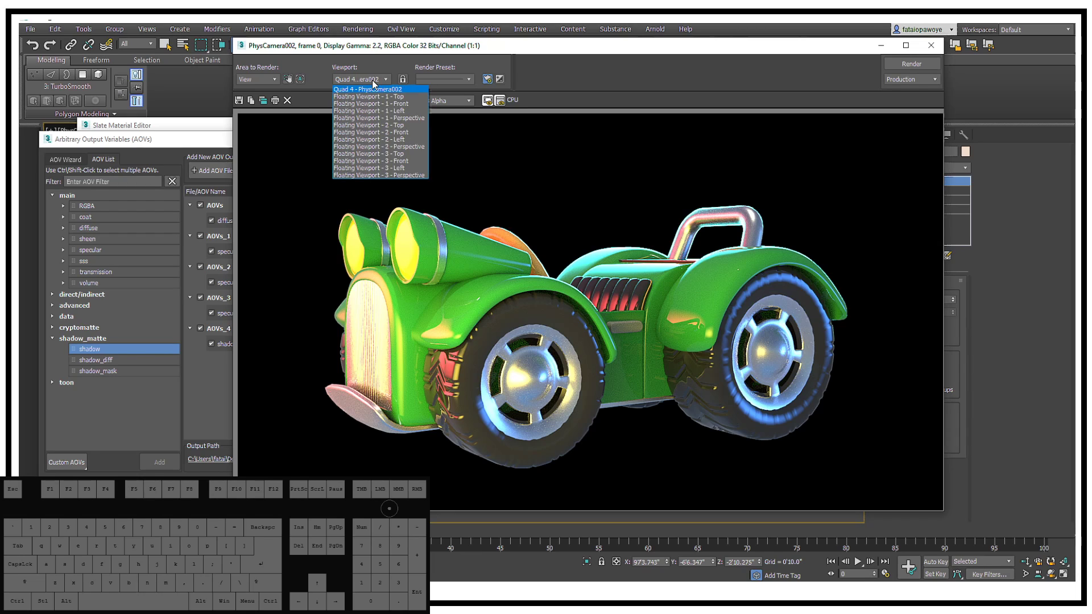
pyautogui.click(377, 84)
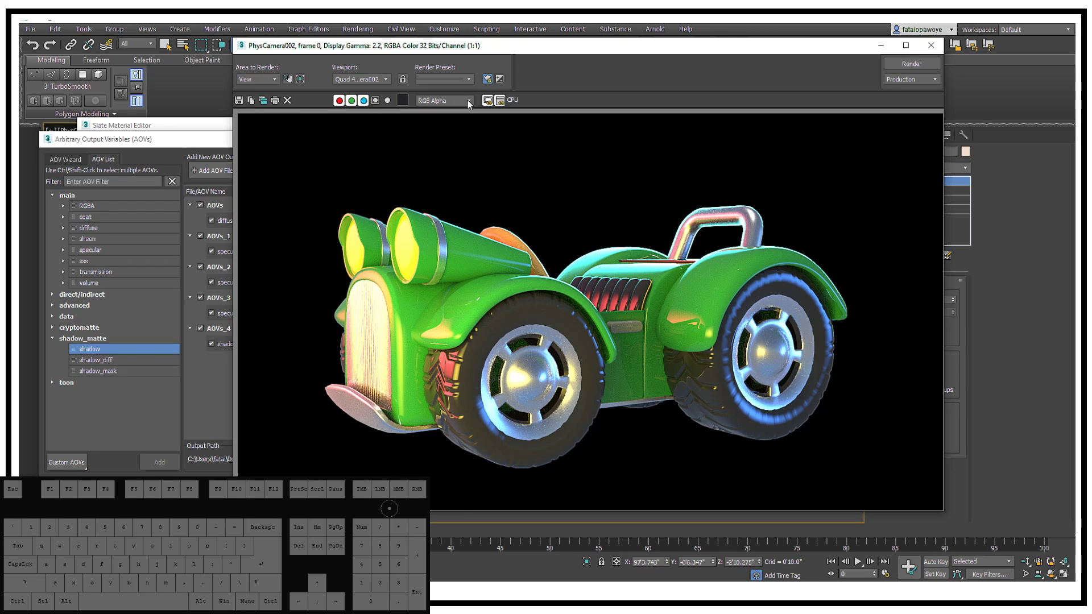
pyautogui.click(707, 216)
pyautogui.click(174, 149)
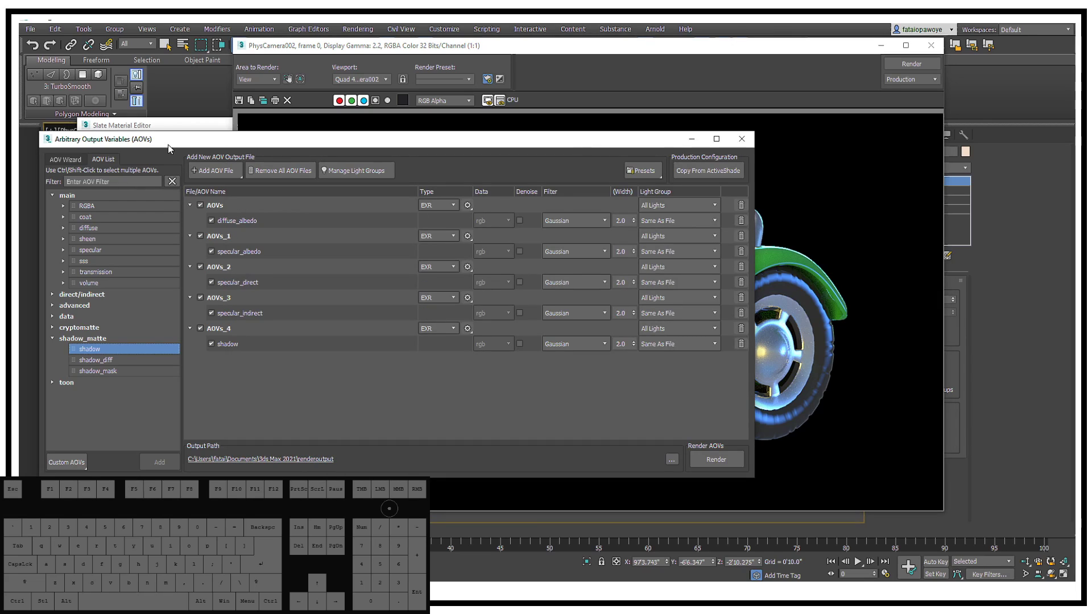
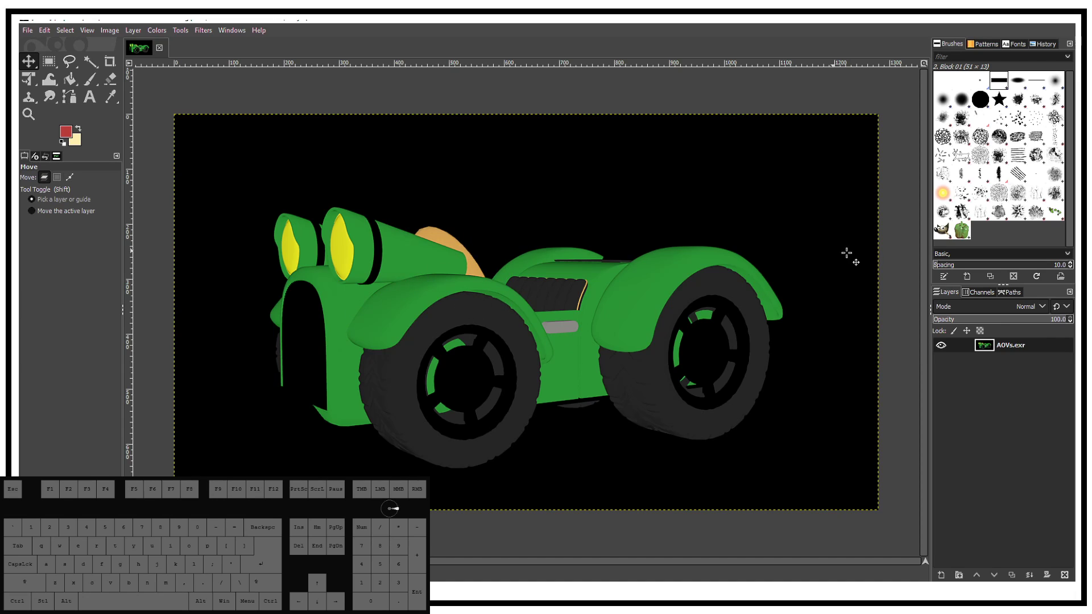
# Zoom into the stacked AOV passes in GIMP and start opening the remaining EXR files as layers
pyautogui.press('ctrl+=')
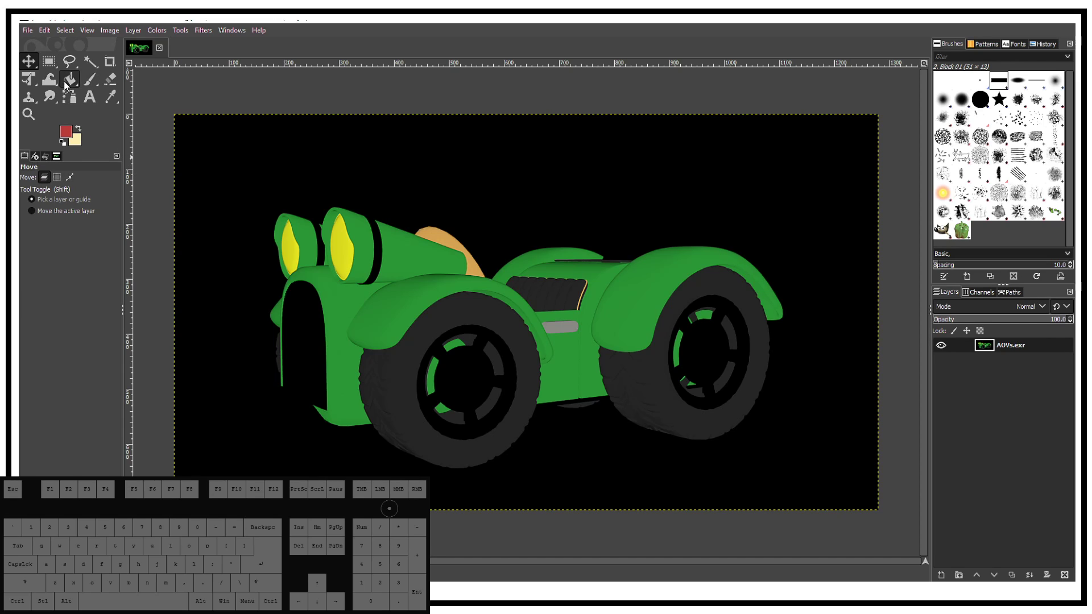
pyautogui.click(29, 117)
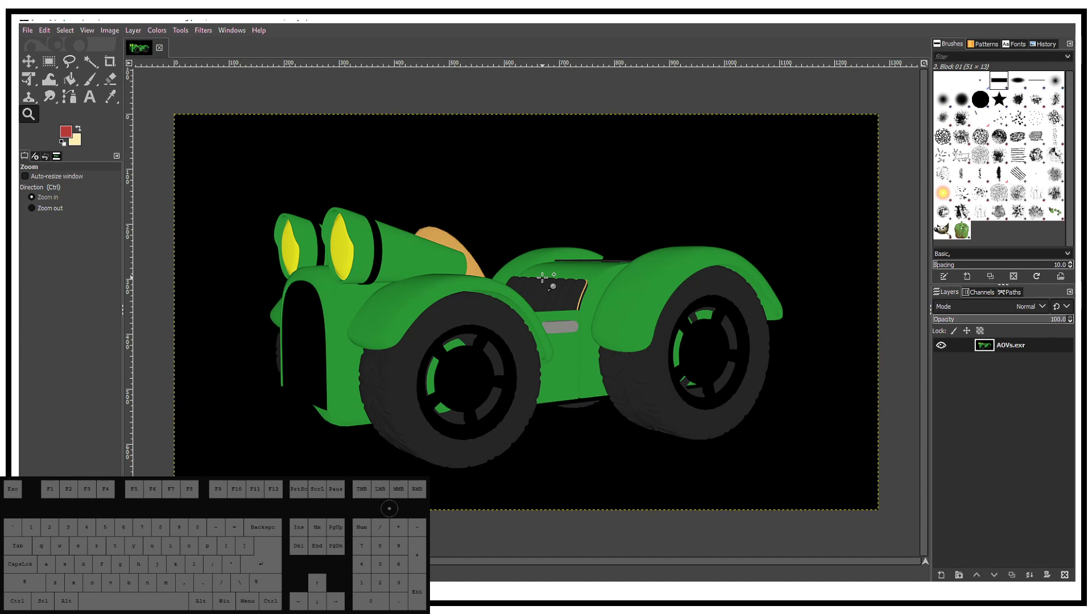
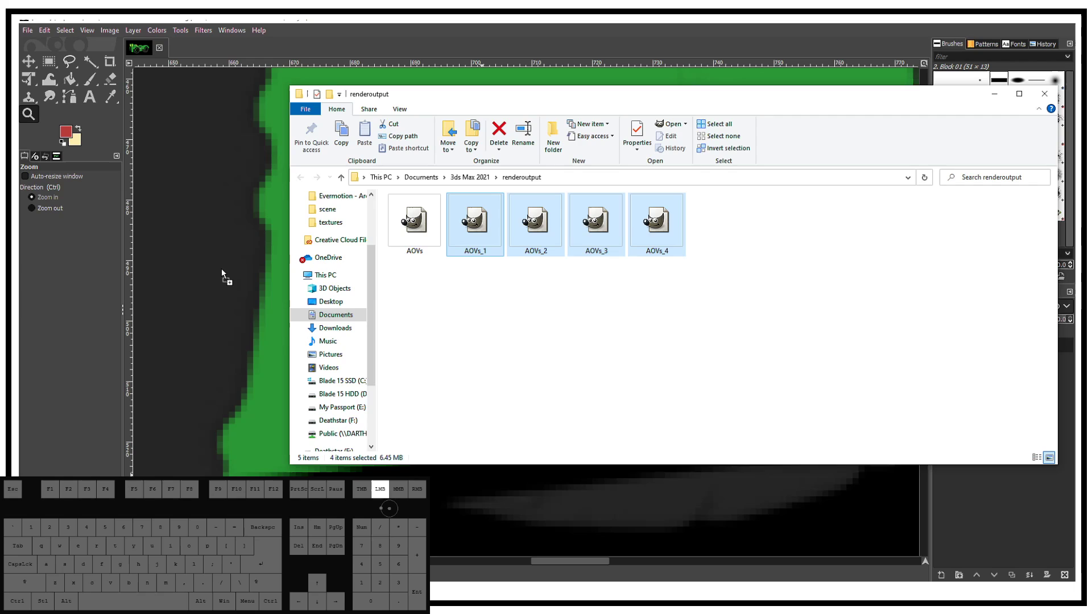
pyautogui.click(398, 20)
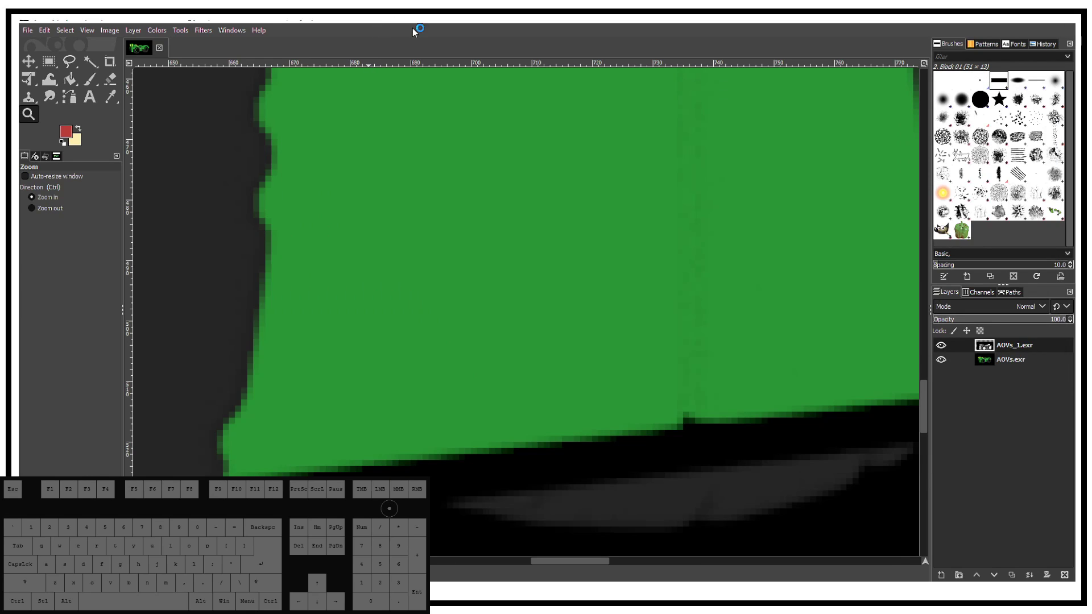
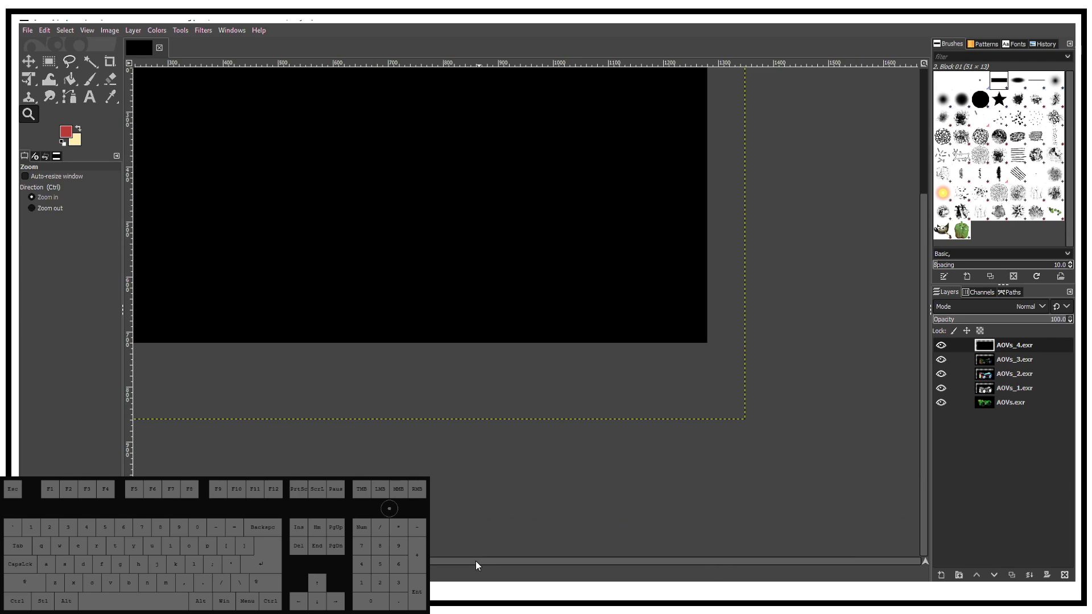
# Hide the AOVs_4, AOVs_3, AOVs_2 and AOVs_1 layers in turn to reveal the base AOVs pass
pyautogui.click(476, 565)
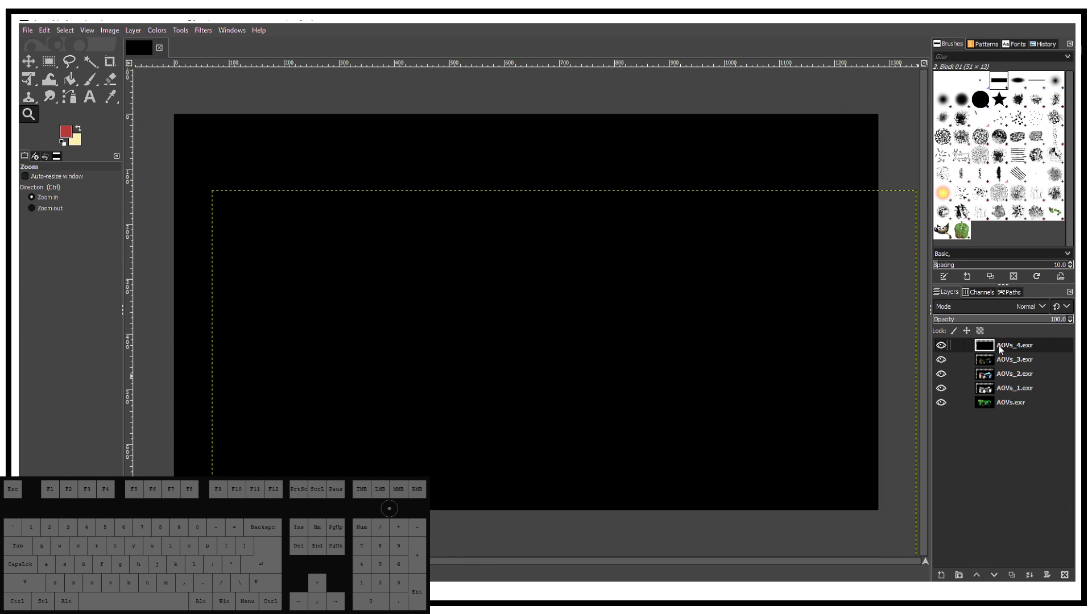
pyautogui.click(940, 350)
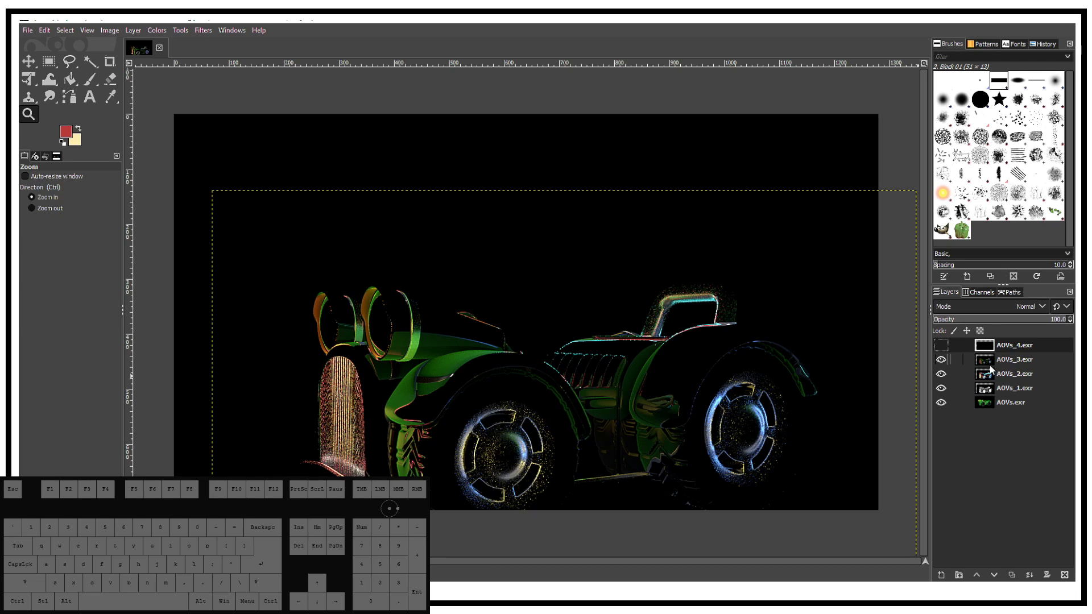
pyautogui.click(995, 368)
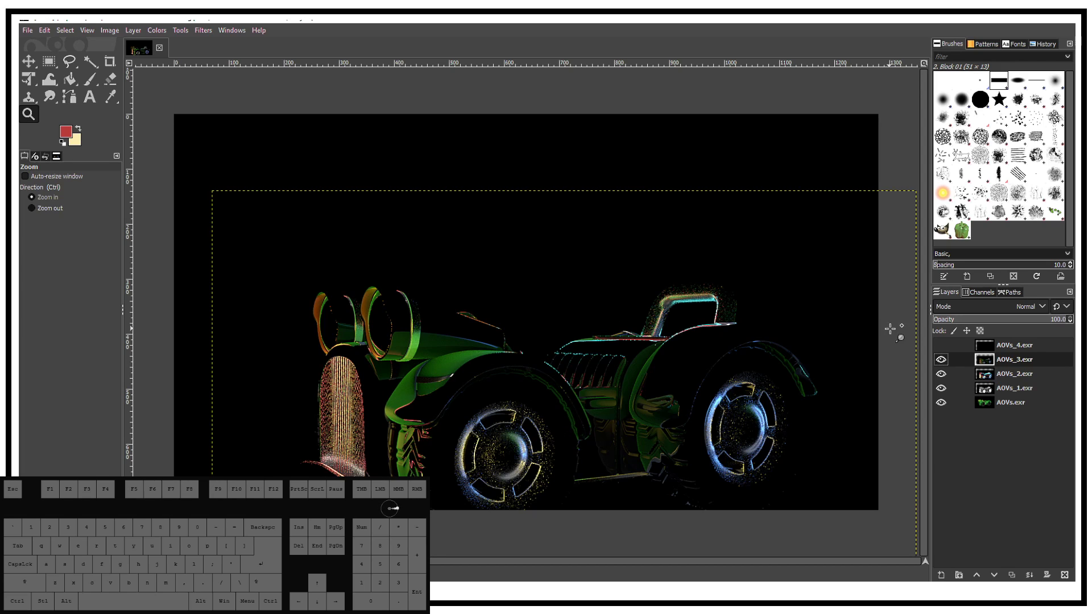
pyautogui.click(939, 365)
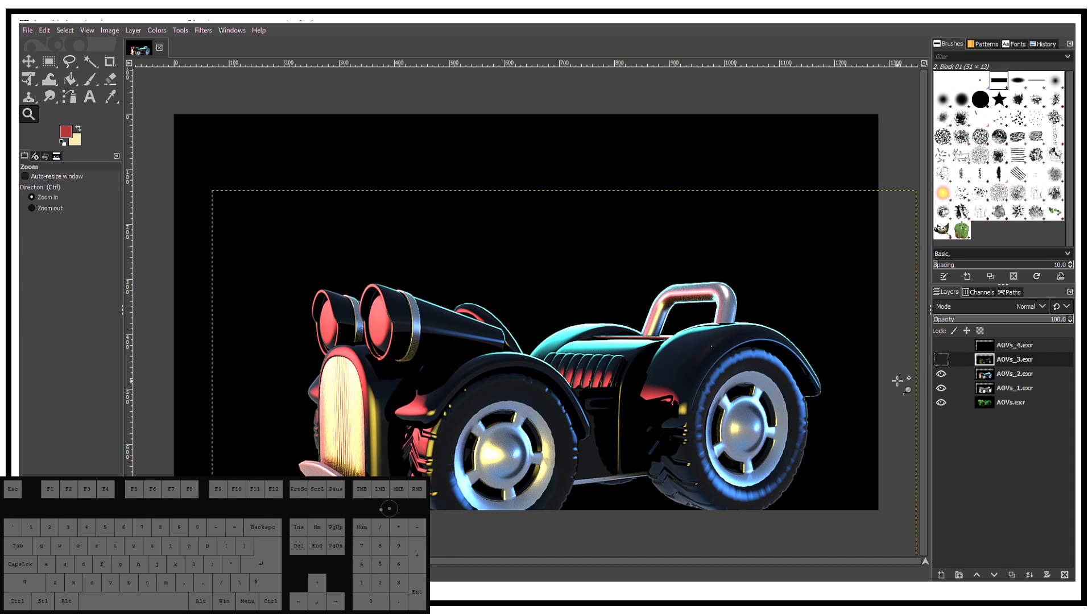
pyautogui.click(945, 379)
pyautogui.click(943, 392)
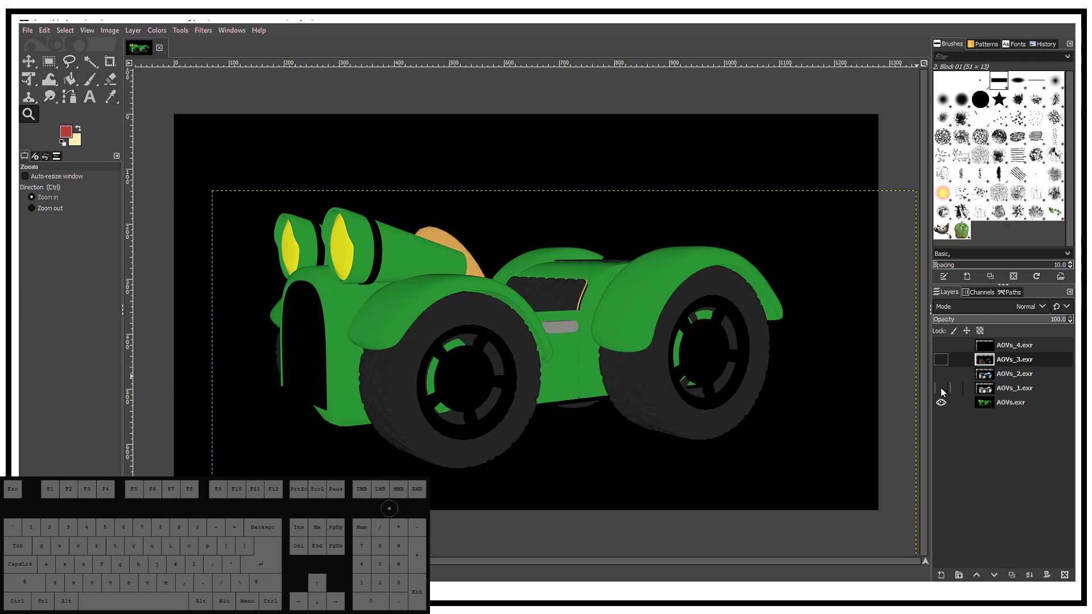
# Flick the pass layers' visibility on and off to compare them, leaving AOVs_4 and AOVs_3 hidden
pyautogui.click(943, 367)
pyautogui.click(945, 381)
pyautogui.click(945, 381)
pyautogui.click(1031, 394)
pyautogui.click(1013, 376)
pyautogui.click(1016, 390)
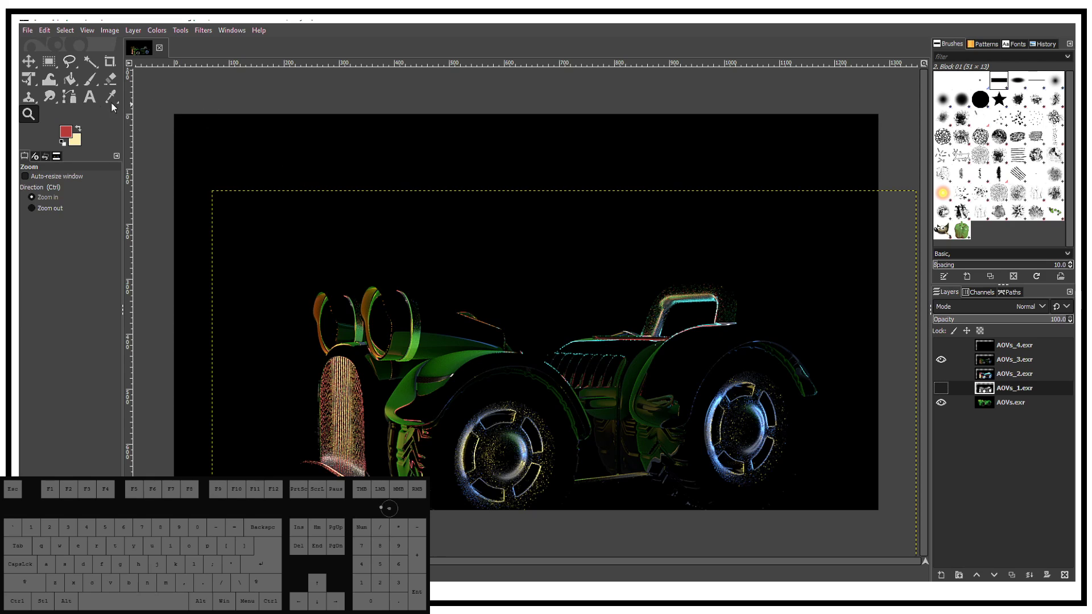
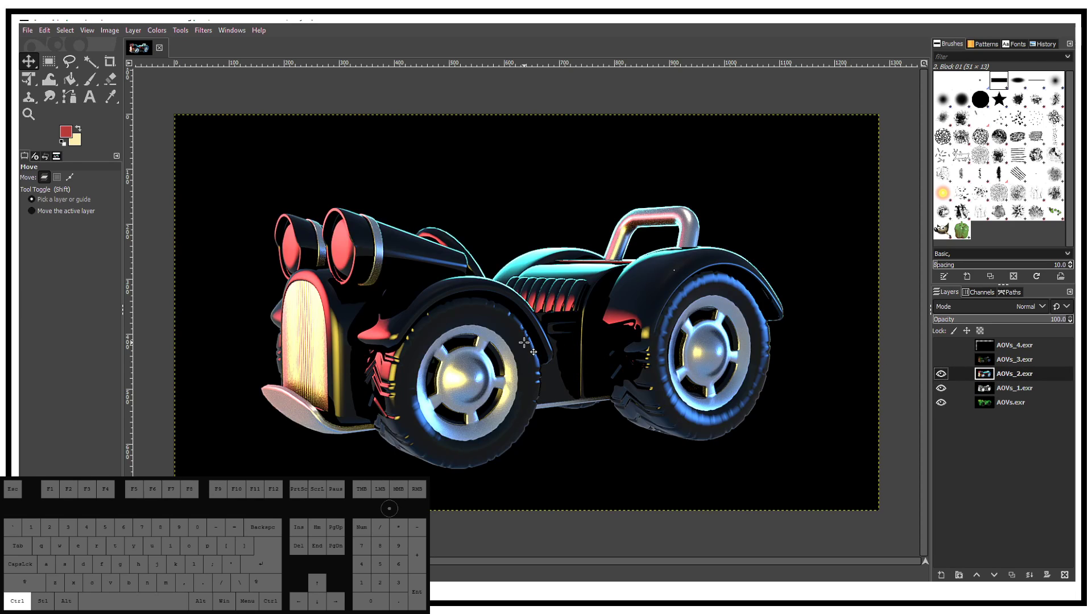
# Zoom into the car's front wheel and fender to examine grain in the passes
pyautogui.press('ctrl+=')
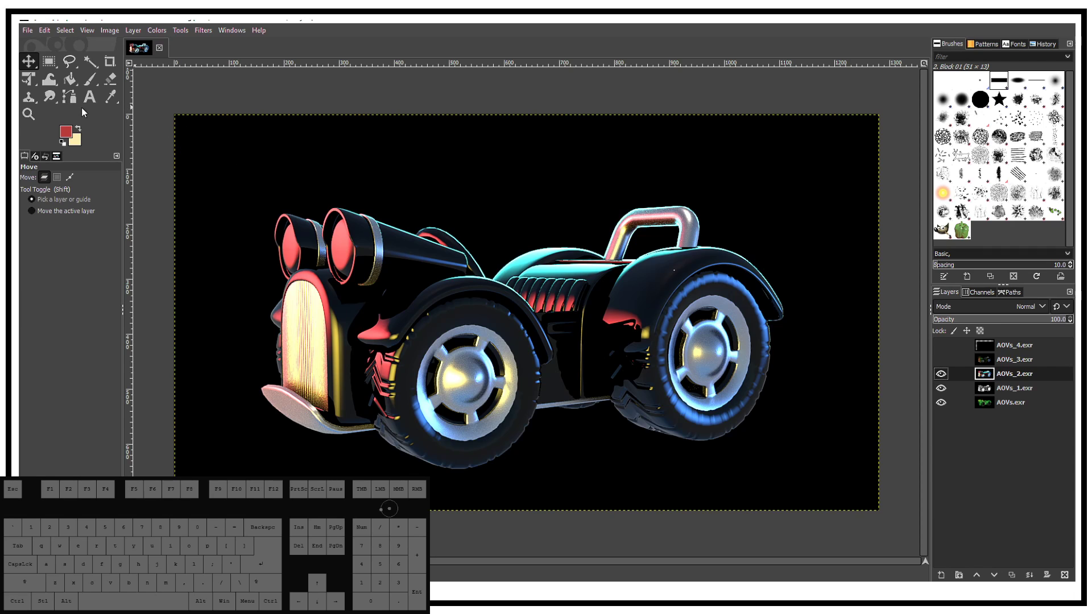
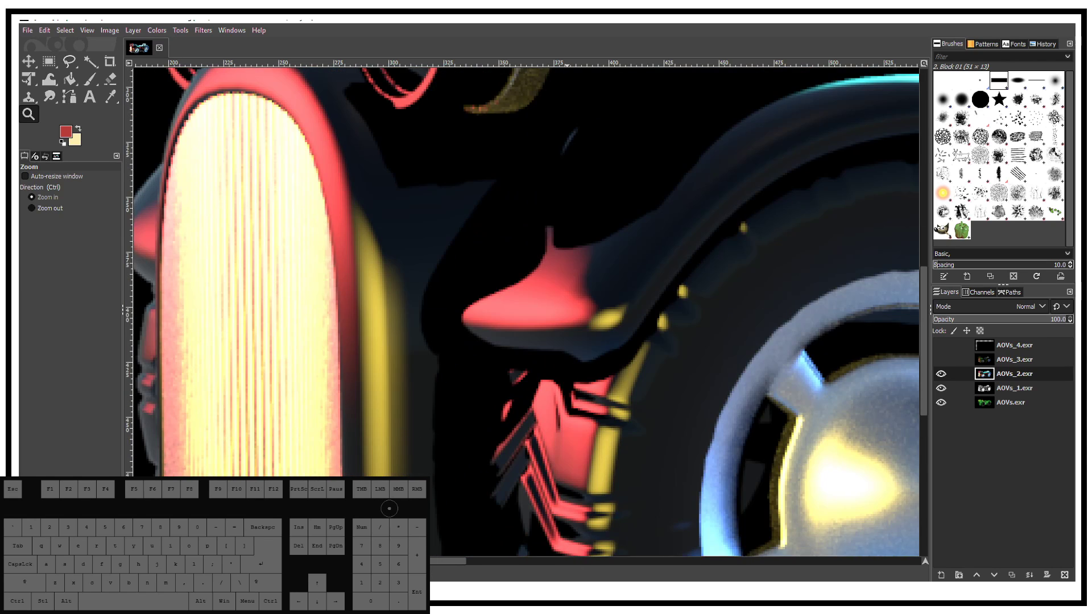
pyautogui.moveTo(441, 568); pyautogui.dragTo(534, 523)
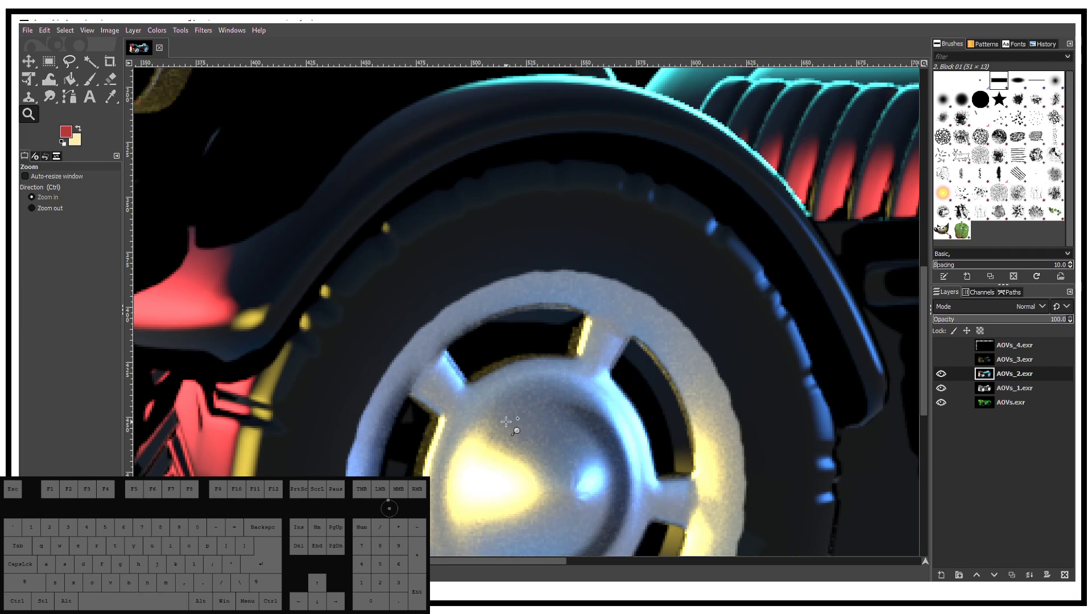
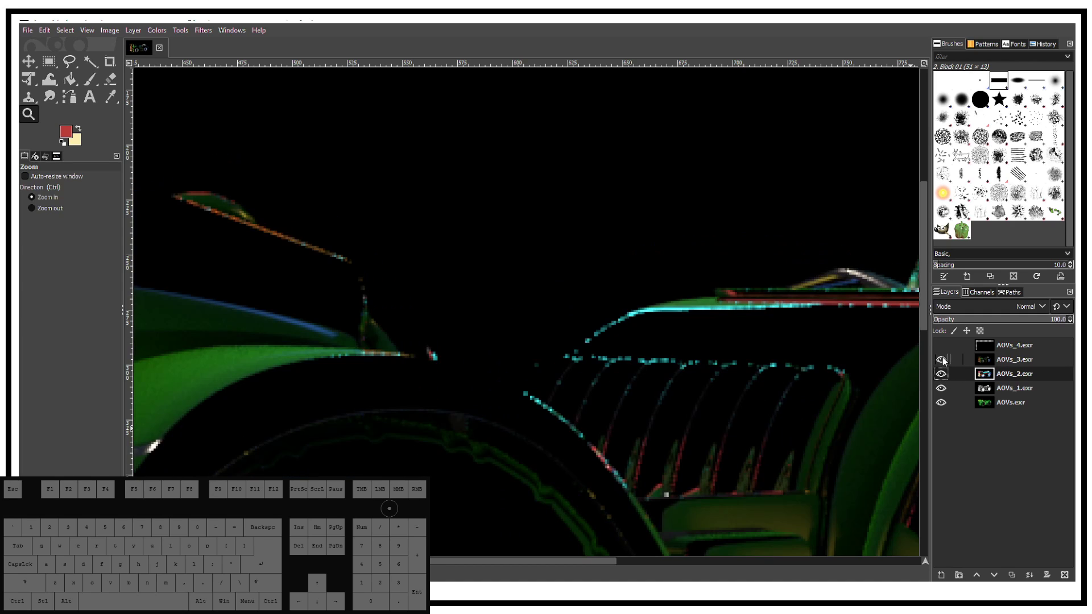
# Hide AOVs_3 and flicker the AOVs_2 highlight pass over the grey AOVs_1 pass to compare them
pyautogui.click(944, 376)
pyautogui.click(945, 365)
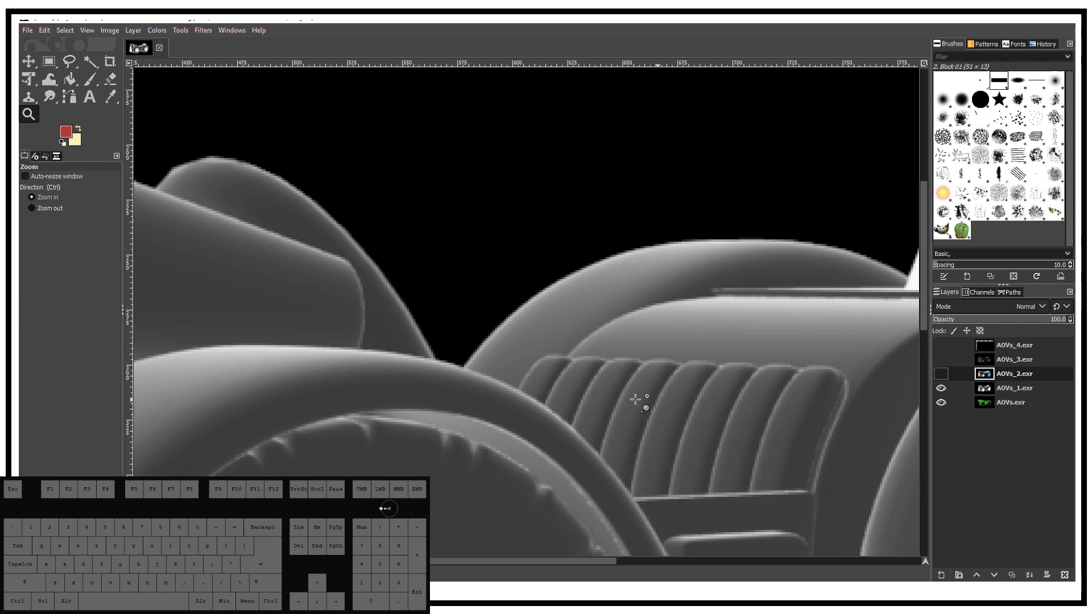
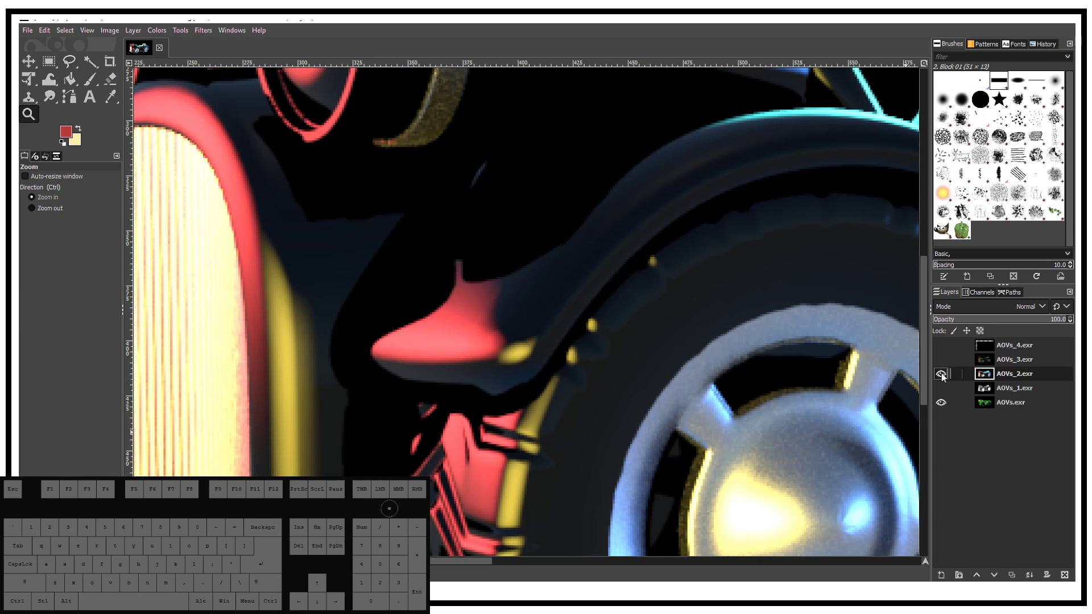
pyautogui.click(943, 379)
pyautogui.click(943, 379)
pyautogui.click(941, 363)
pyautogui.click(944, 373)
pyautogui.click(944, 367)
# Keep flickering the AOVs_2 pass, then magnify the radiator grille further
pyautogui.click(945, 382)
pyautogui.click(943, 362)
pyautogui.click(943, 376)
pyautogui.click(943, 361)
pyautogui.click(944, 375)
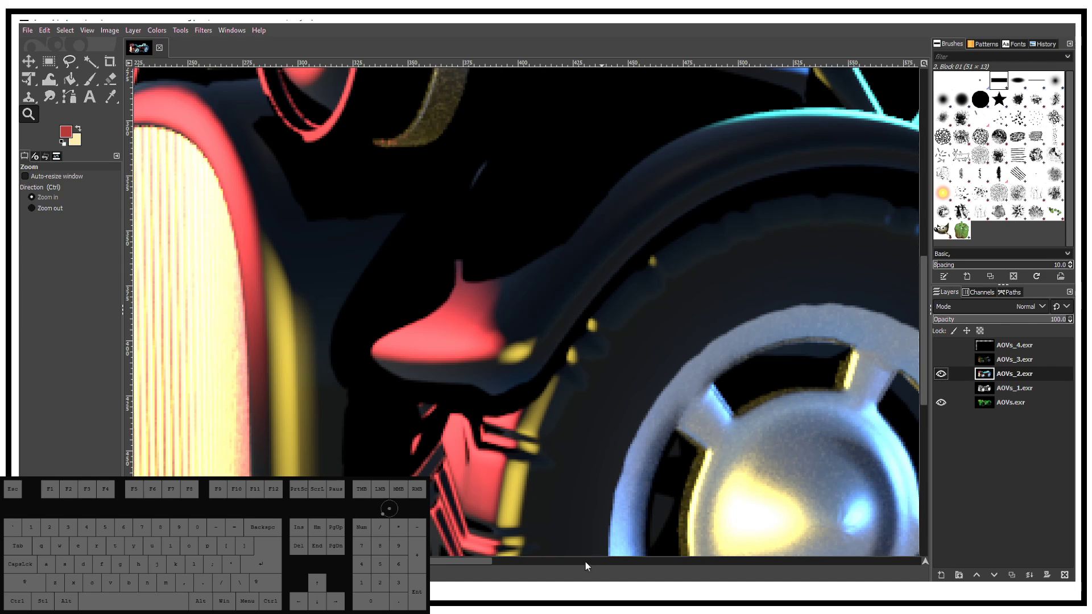
pyautogui.click(433, 564)
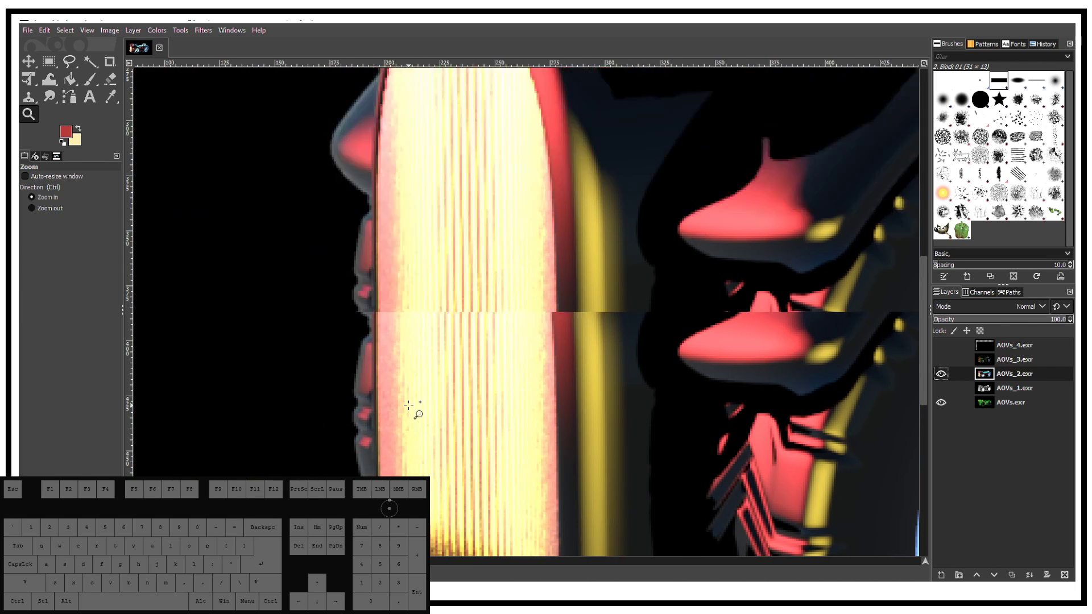
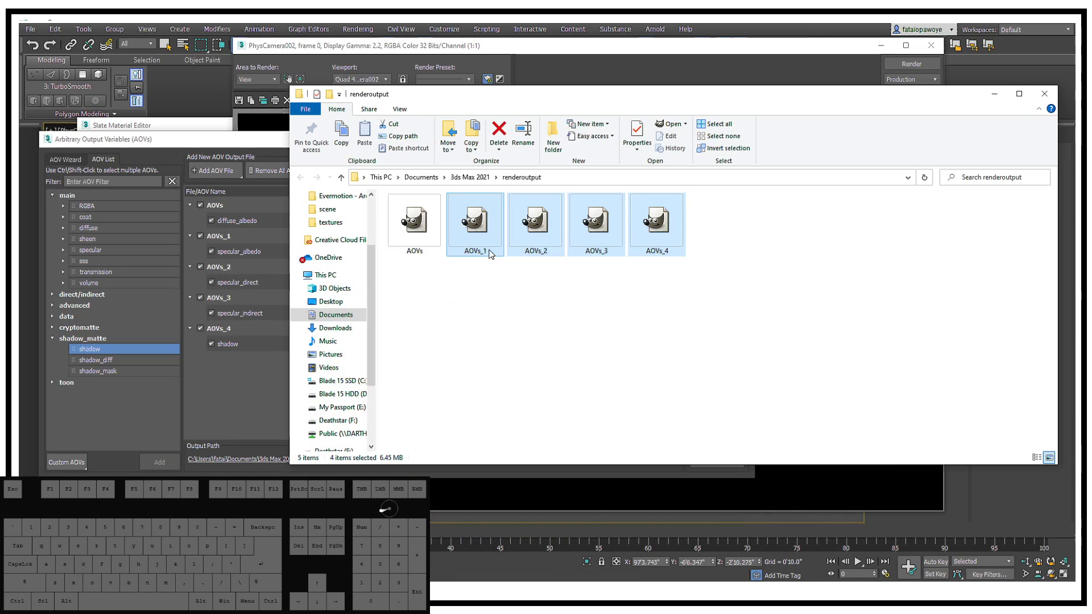
# Pan the close-up car render over the wheels, then show the Arnold renderer settings in Render Setup
pyautogui.click(617, 55)
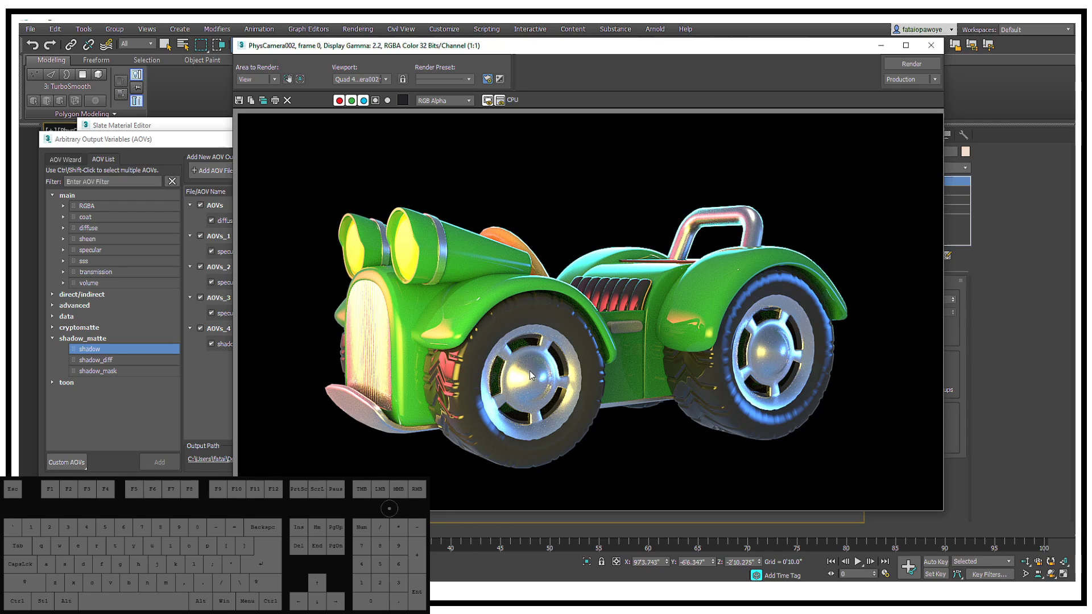
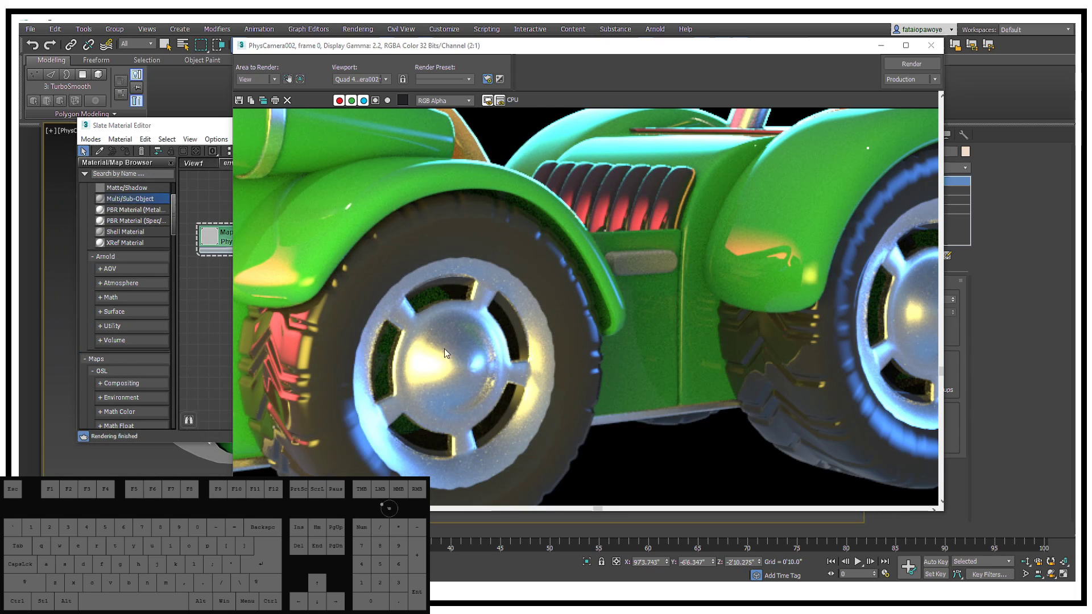
pyautogui.moveTo(779, 51); pyautogui.dragTo(803, 218)
pyautogui.click(638, 111)
pyautogui.click(617, 202)
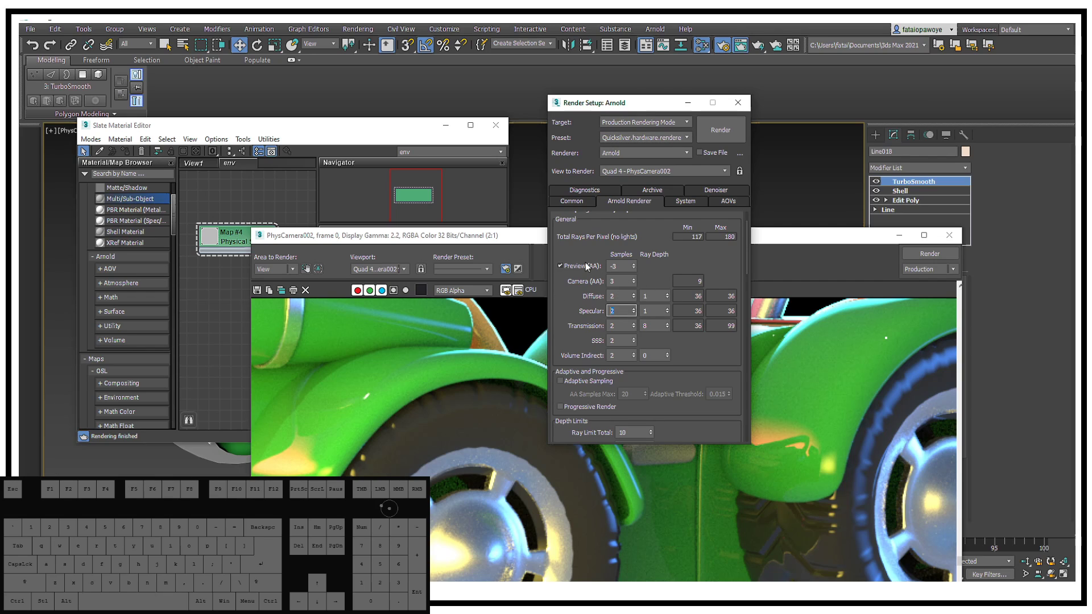
# Raise the Arnold specular samples to 3 and start a re-render, moving the frame window higher
pyautogui.press('3')
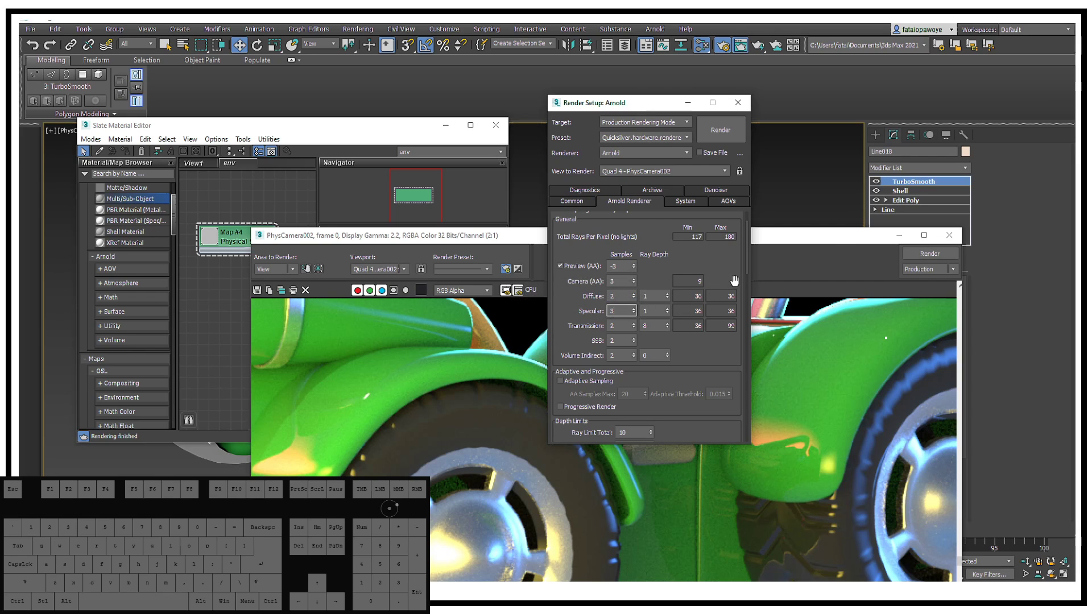
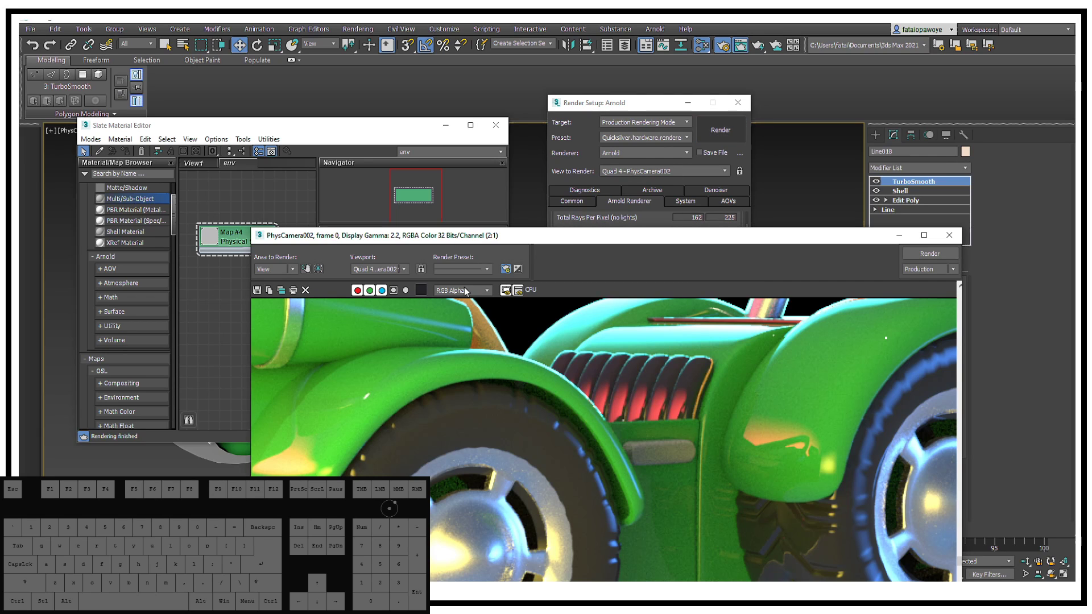
pyautogui.click(275, 294)
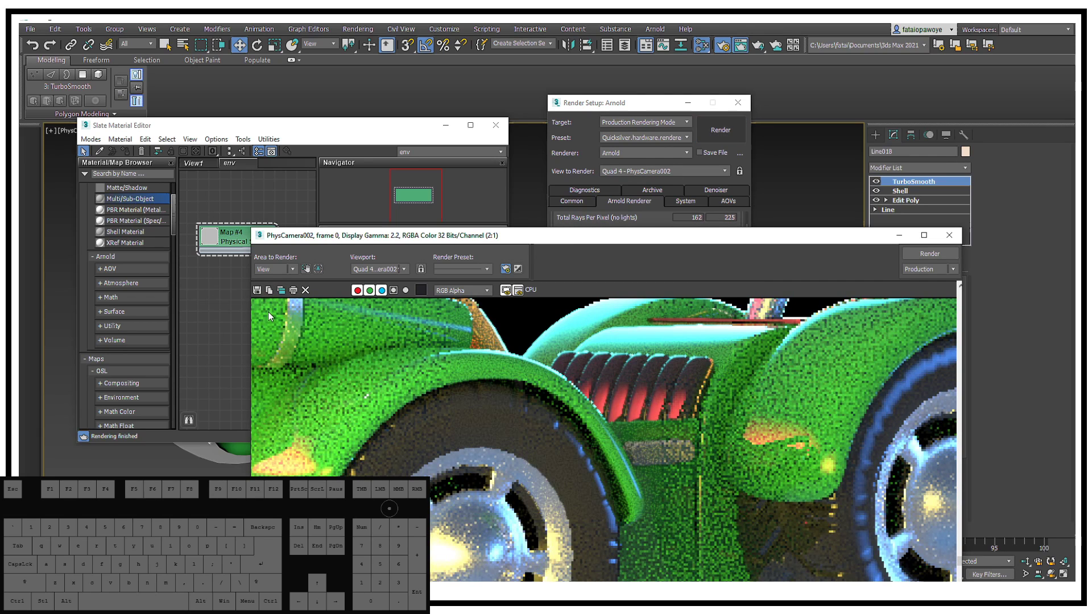
pyautogui.moveTo(390, 239); pyautogui.dragTo(348, 115)
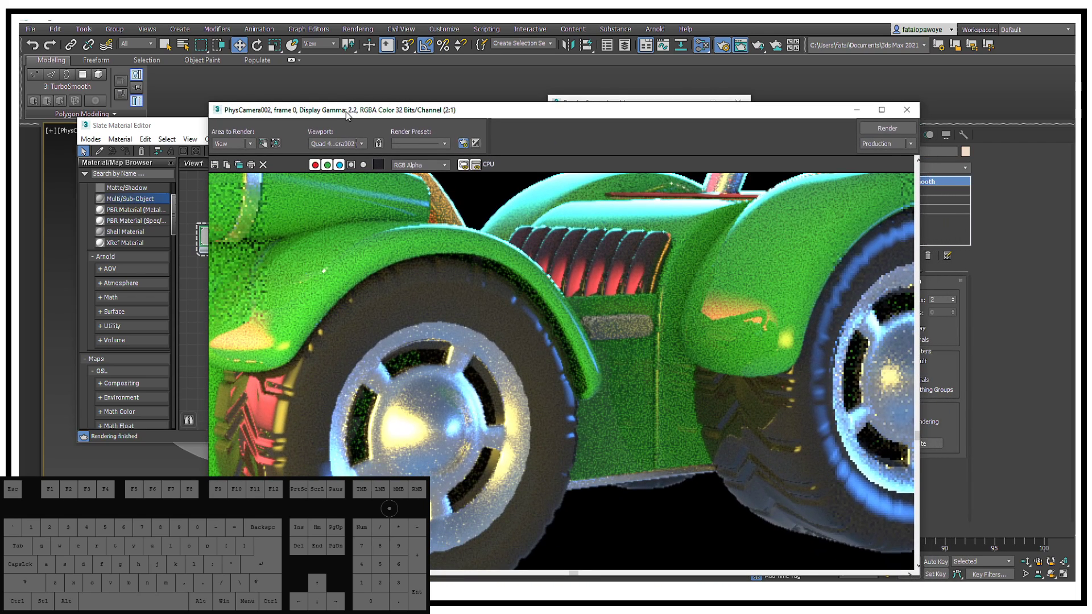
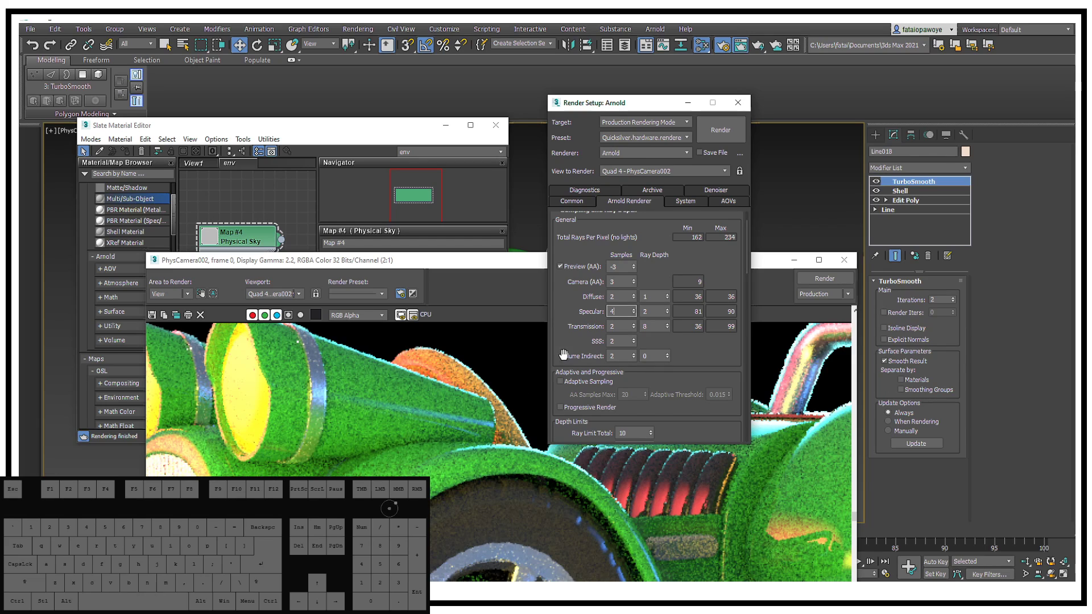
# Render the car with the raised specular samples and keep the rendering progress in front
pyautogui.click(725, 127)
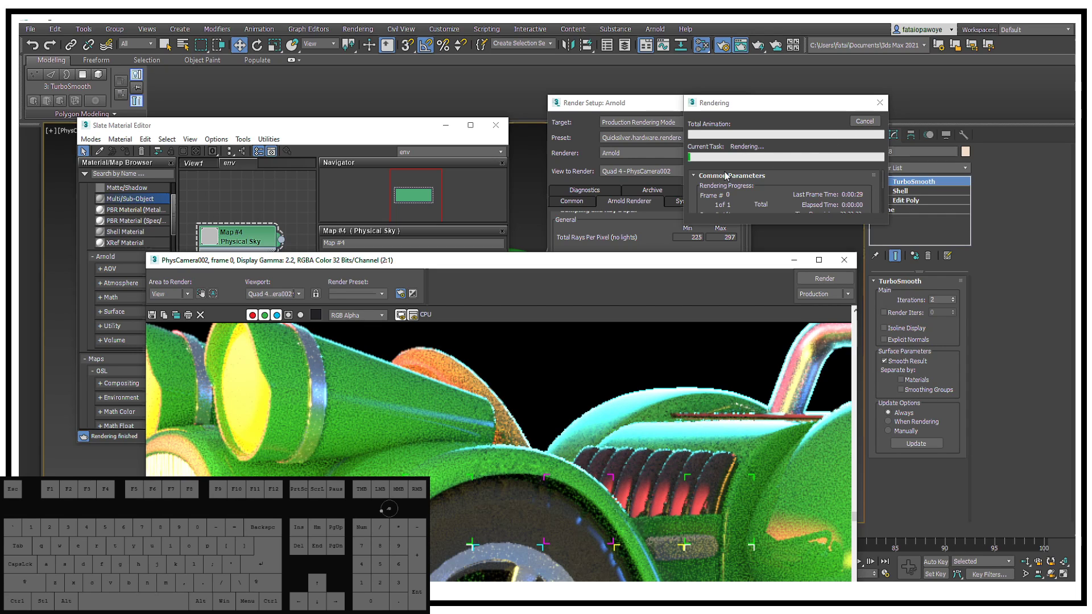
pyautogui.click(535, 271)
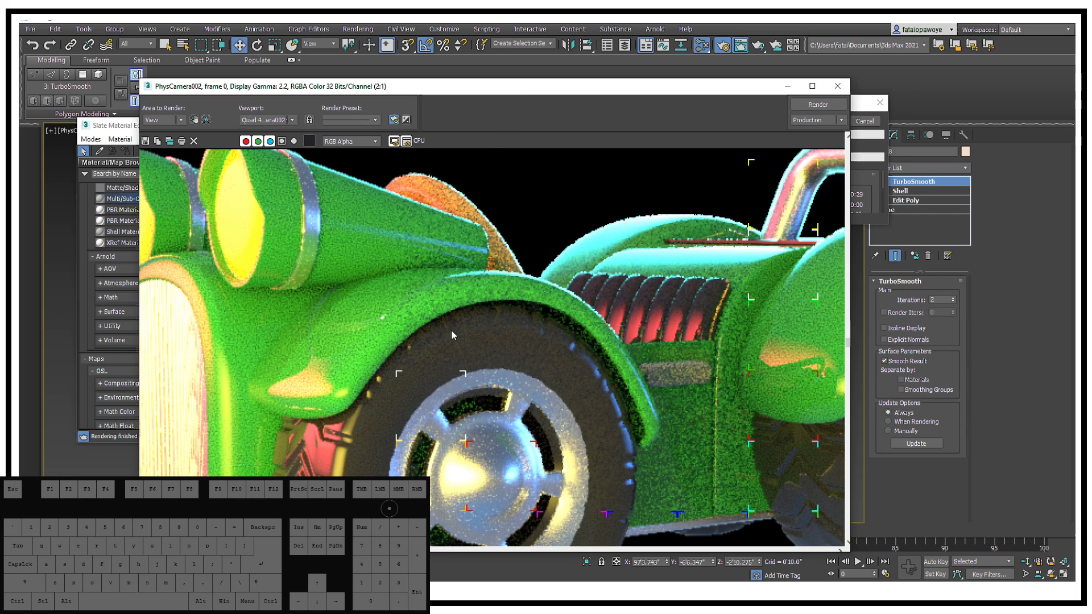
pyautogui.click(868, 169)
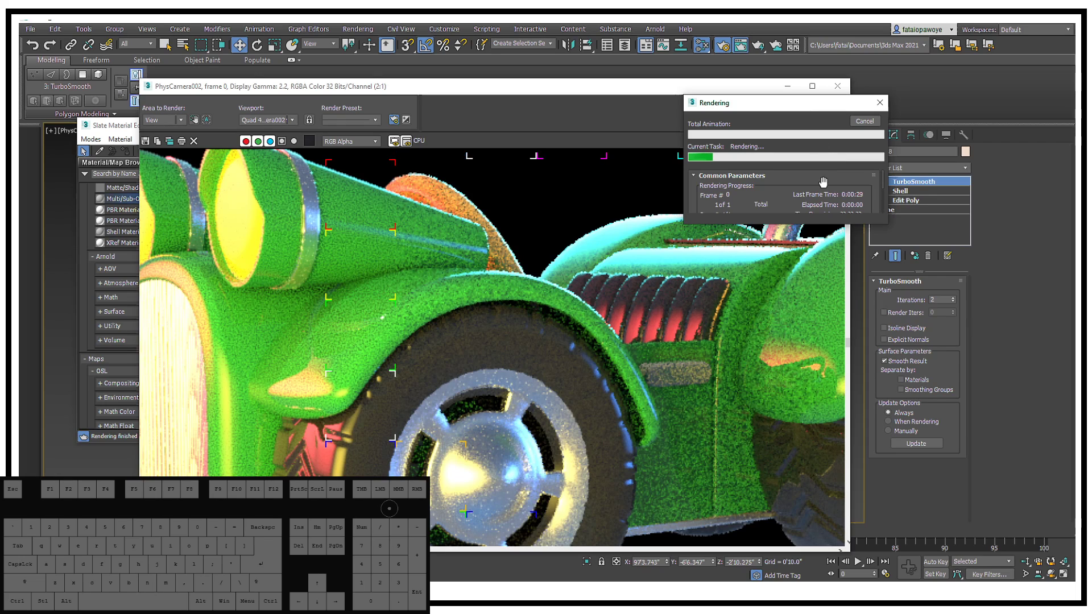
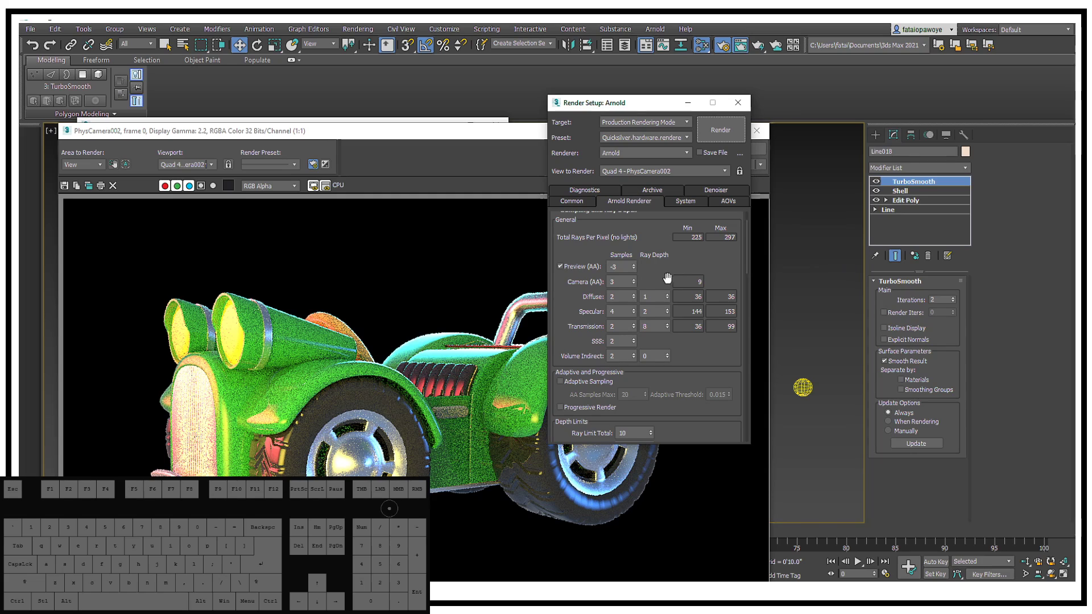
pyautogui.moveTo(679, 265); pyautogui.dragTo(689, 304)
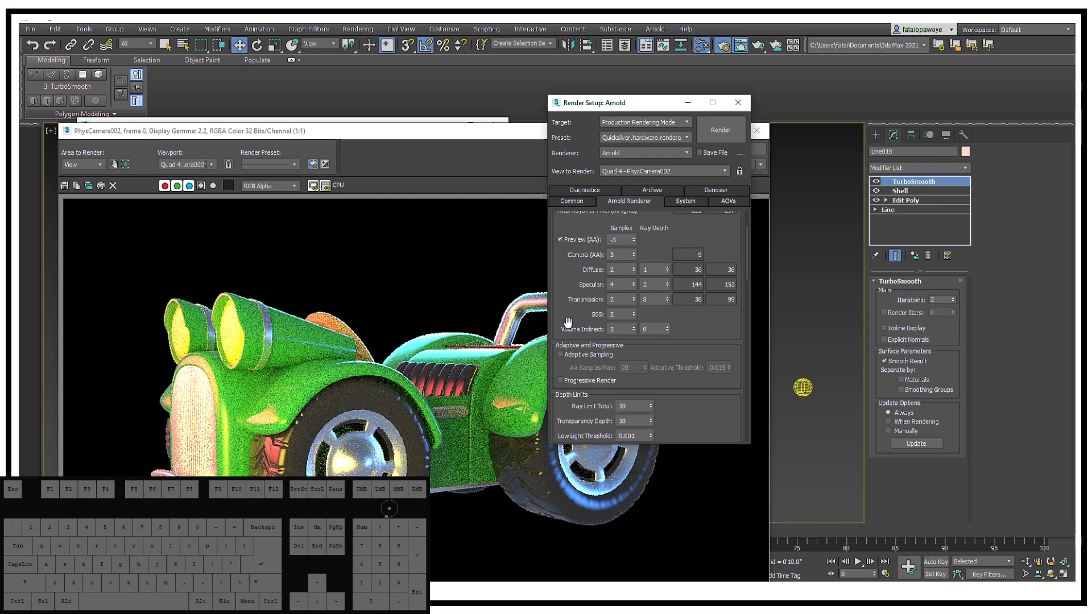
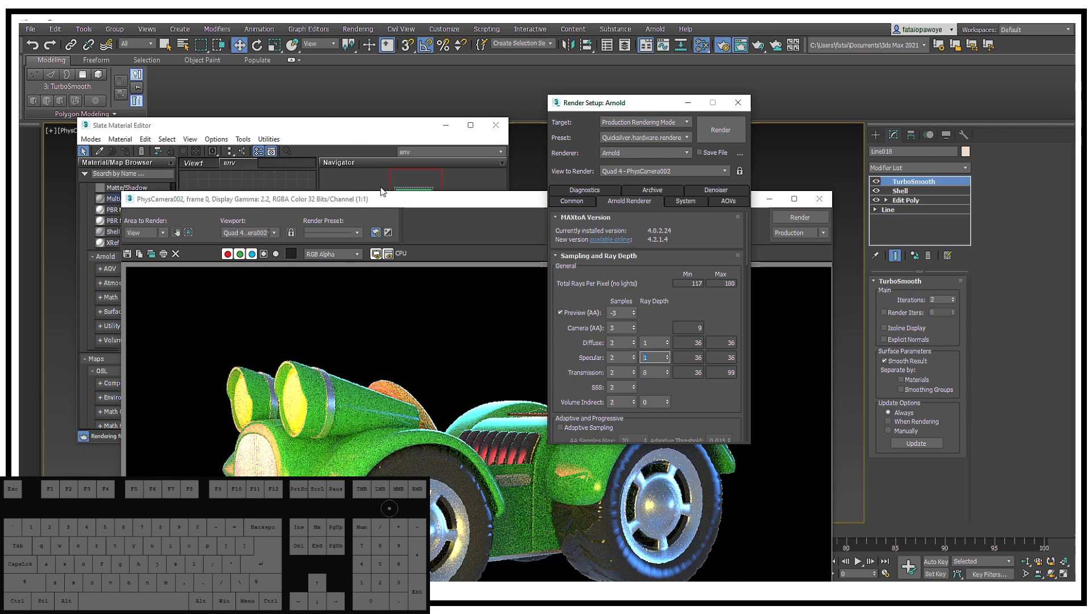
# Clone the finished render for comparison, render again and zoom in on the headlights
pyautogui.click(377, 208)
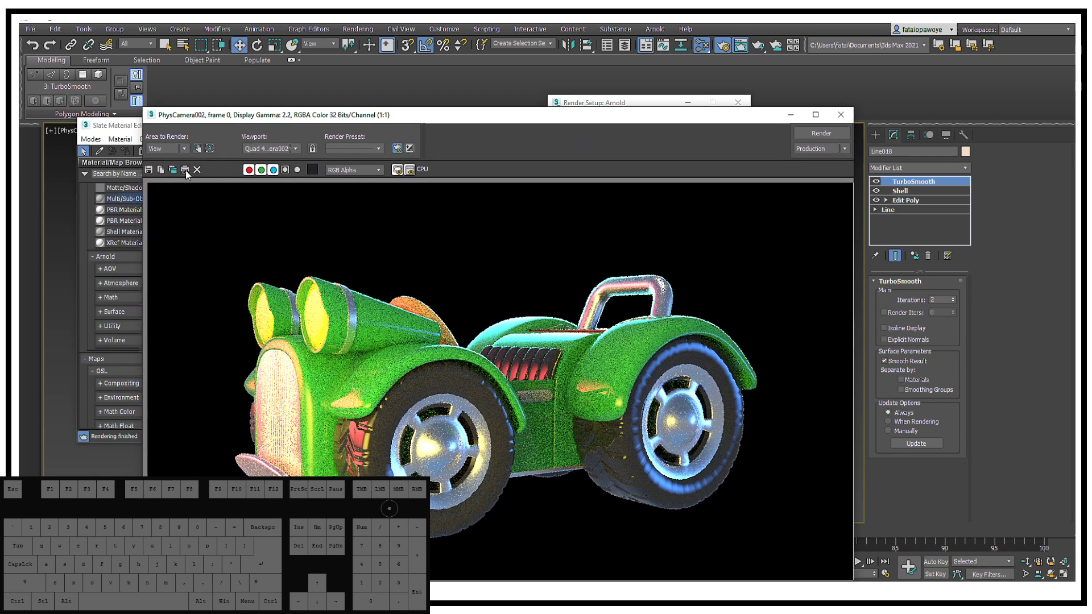
pyautogui.click(175, 171)
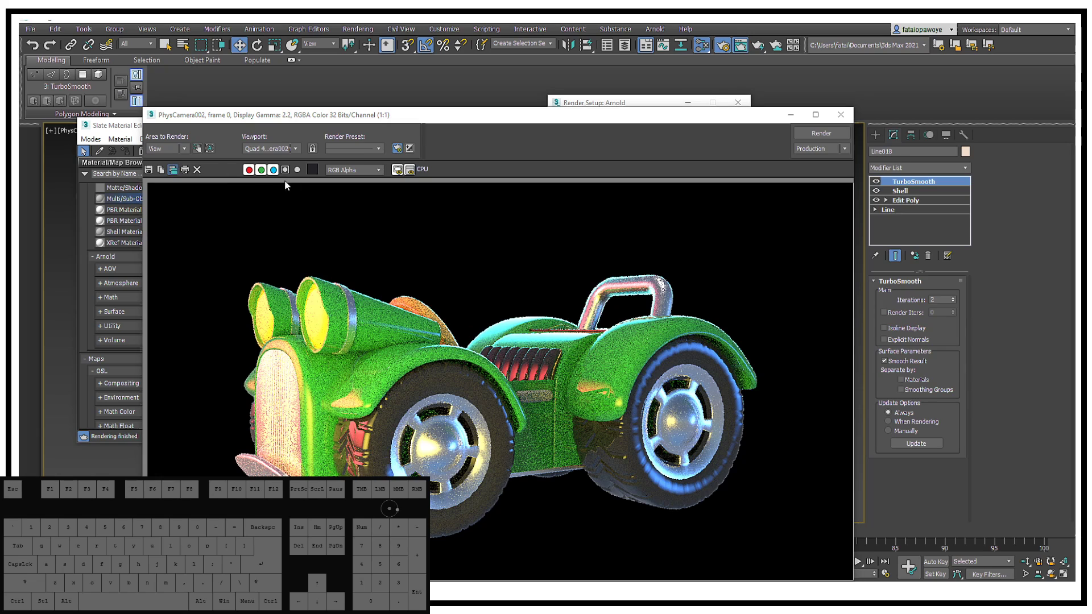
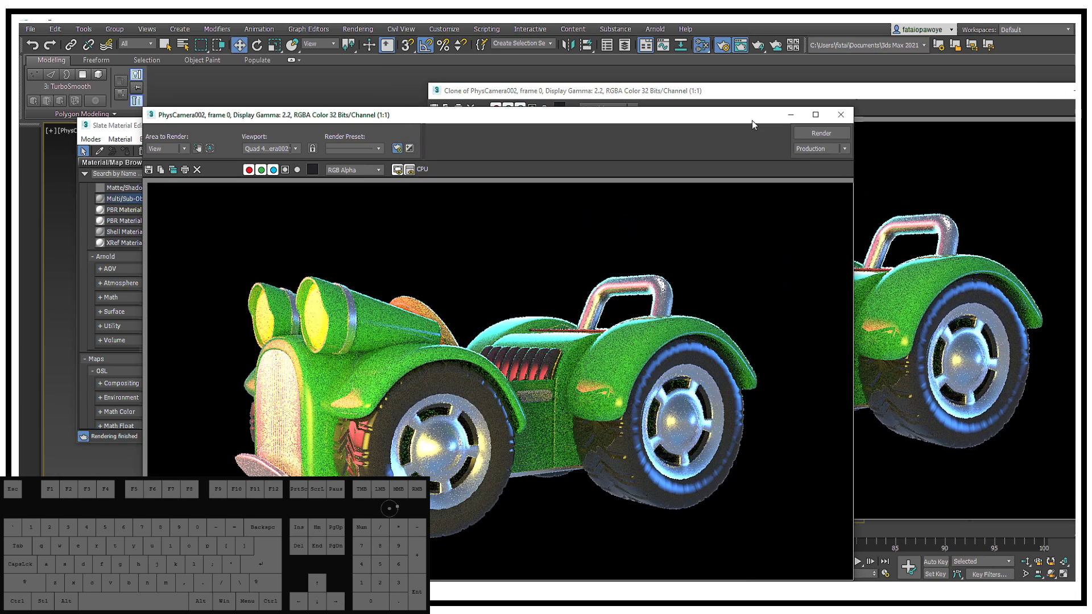
pyautogui.click(803, 128)
pyautogui.click(803, 135)
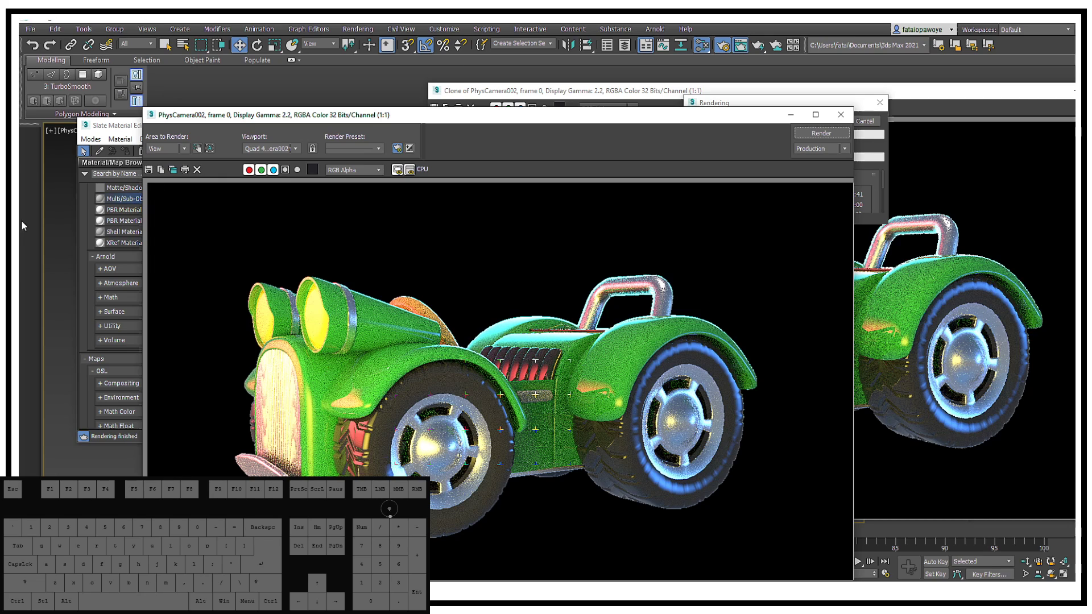
pyautogui.click(916, 282)
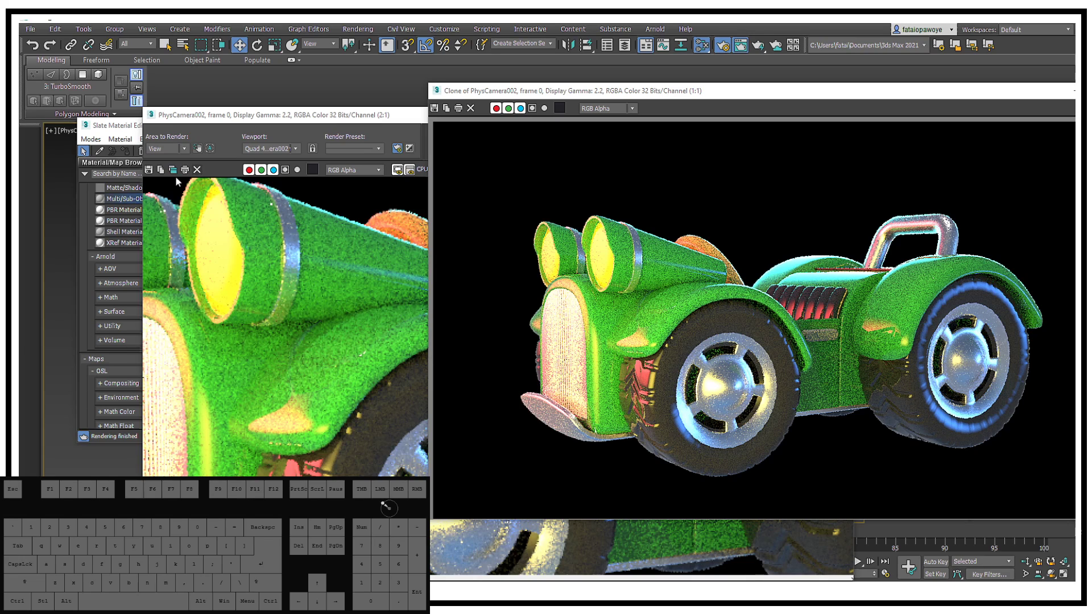
# Move the render window aside and browse Render Setup's Common, Arnold Renderer and System settings
pyautogui.click(255, 339)
pyautogui.click(490, 129)
pyautogui.moveTo(613, 124); pyautogui.dragTo(574, 83)
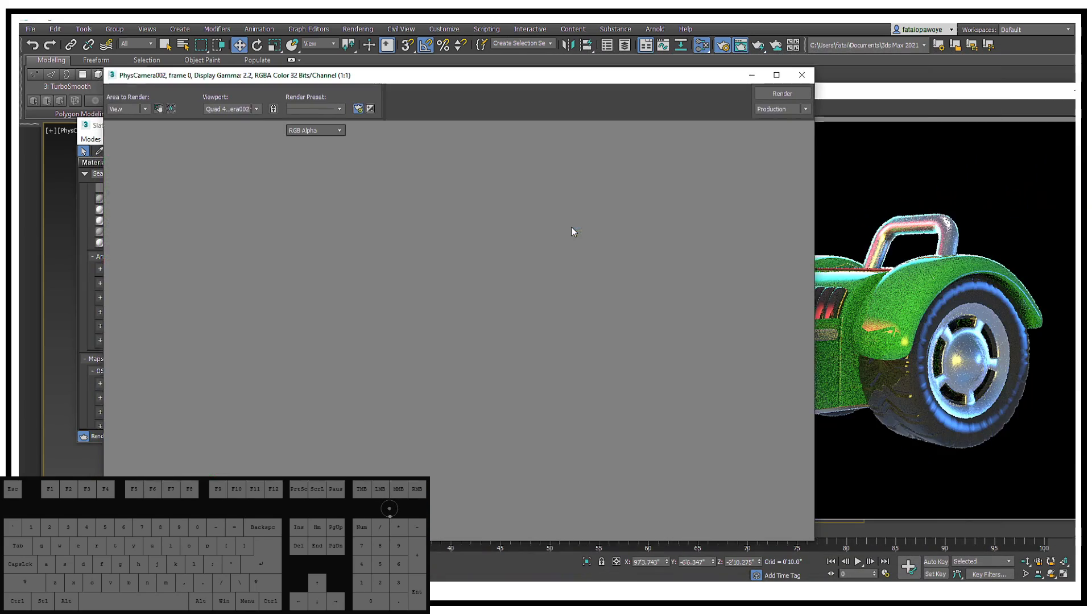
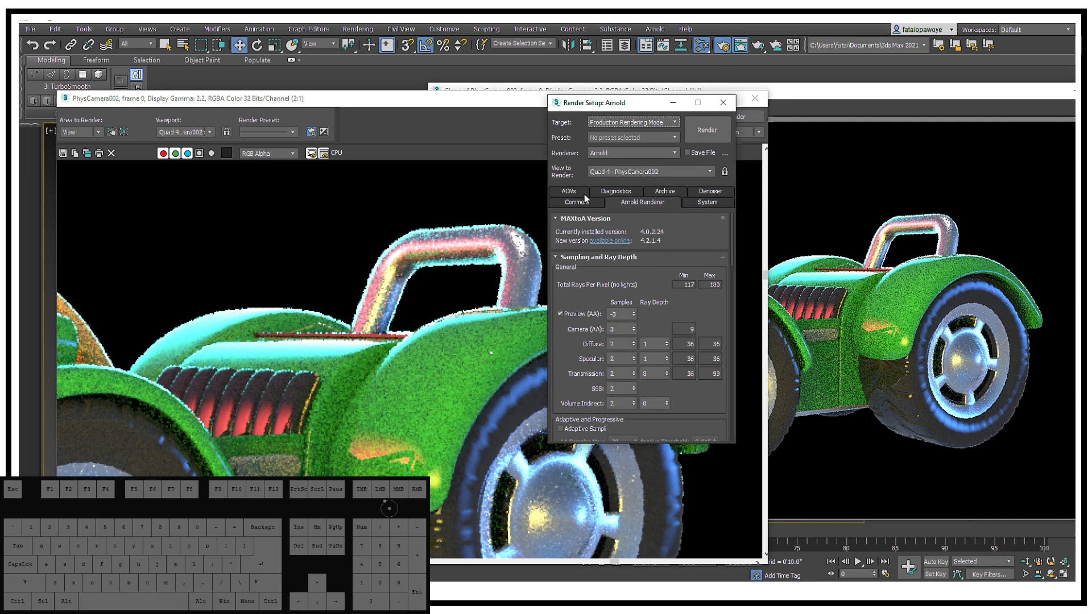
pyautogui.click(582, 207)
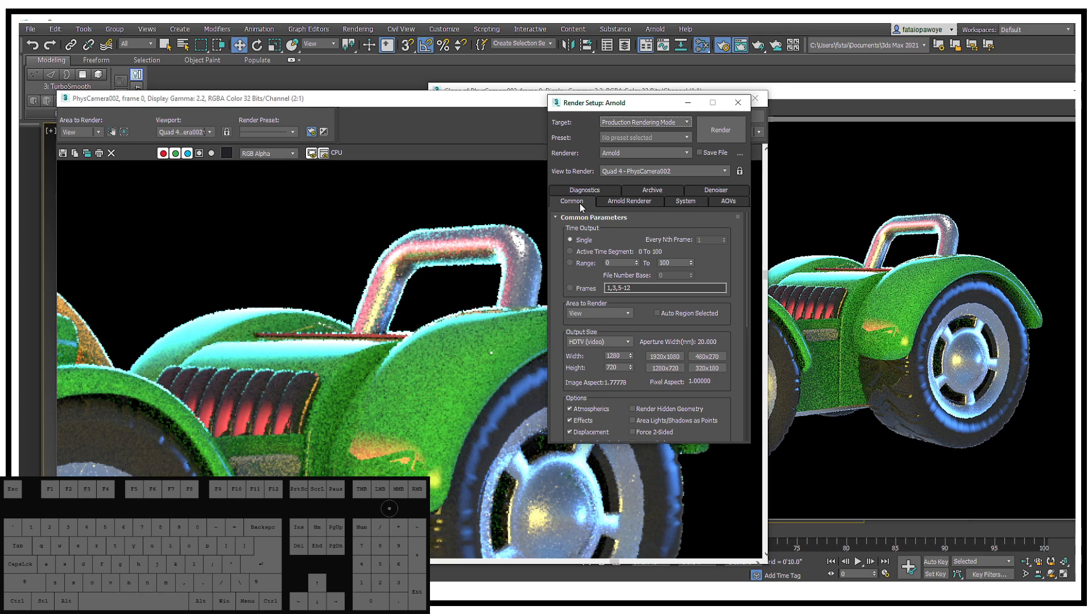
pyautogui.click(646, 204)
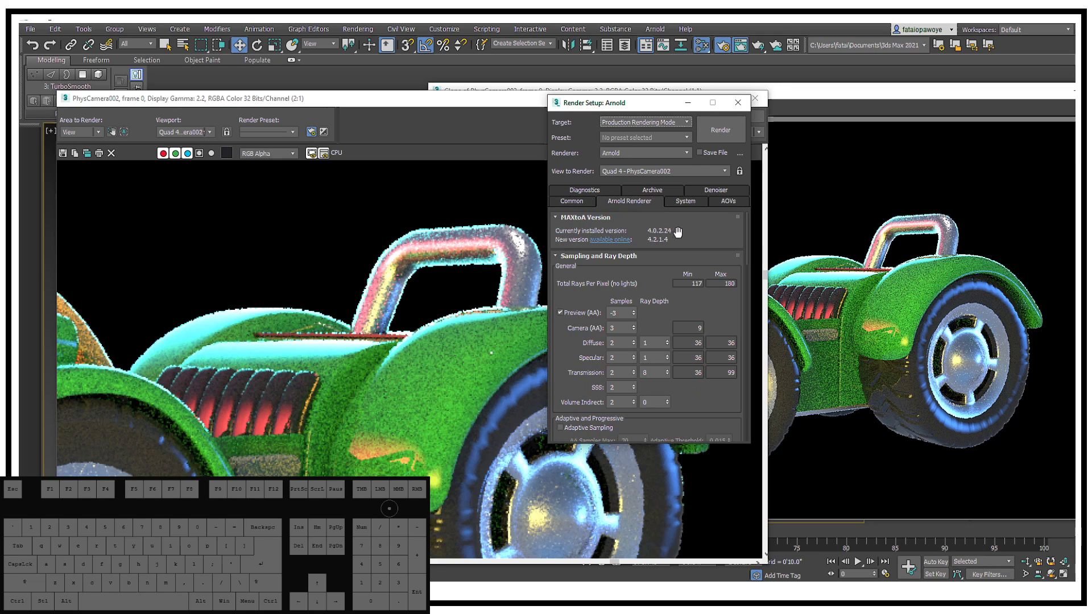
pyautogui.click(696, 209)
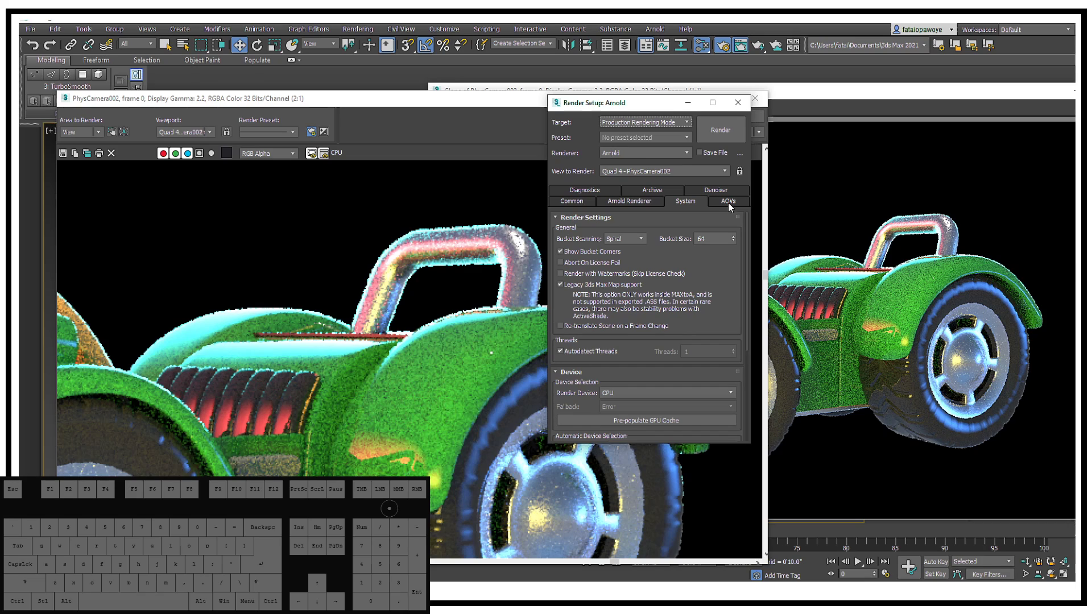
# In the AOV manager, switch off all five AOV output files
pyautogui.click(727, 203)
pyautogui.click(669, 234)
pyautogui.click(356, 198)
pyautogui.click(359, 230)
pyautogui.click(358, 261)
pyautogui.click(357, 229)
pyautogui.click(356, 291)
pyautogui.click(353, 321)
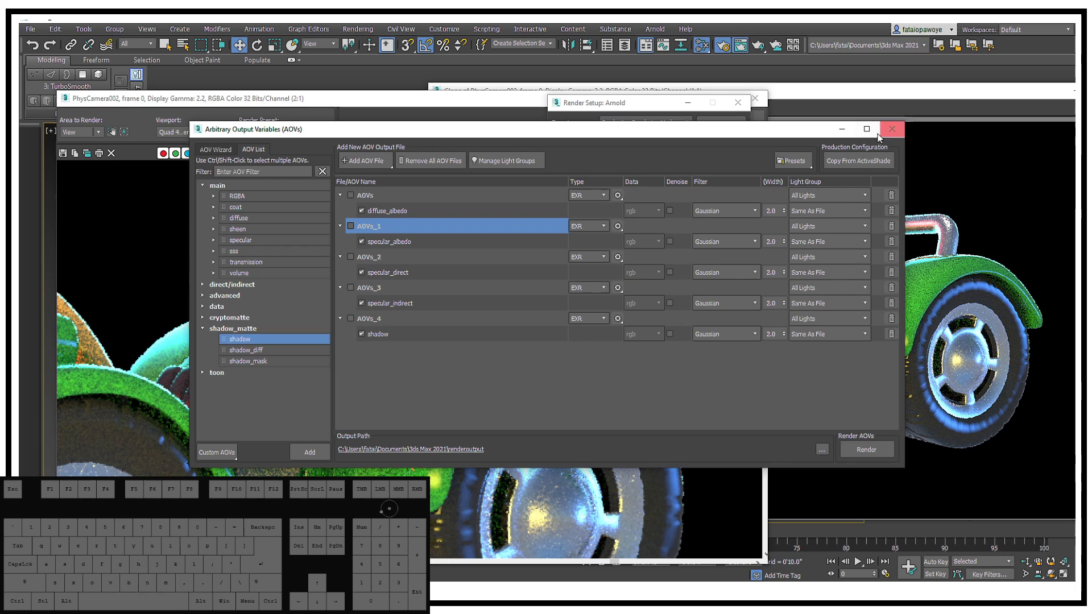
# Close the AOV manager and start rendering the car again
pyautogui.click(893, 132)
pyautogui.click(723, 134)
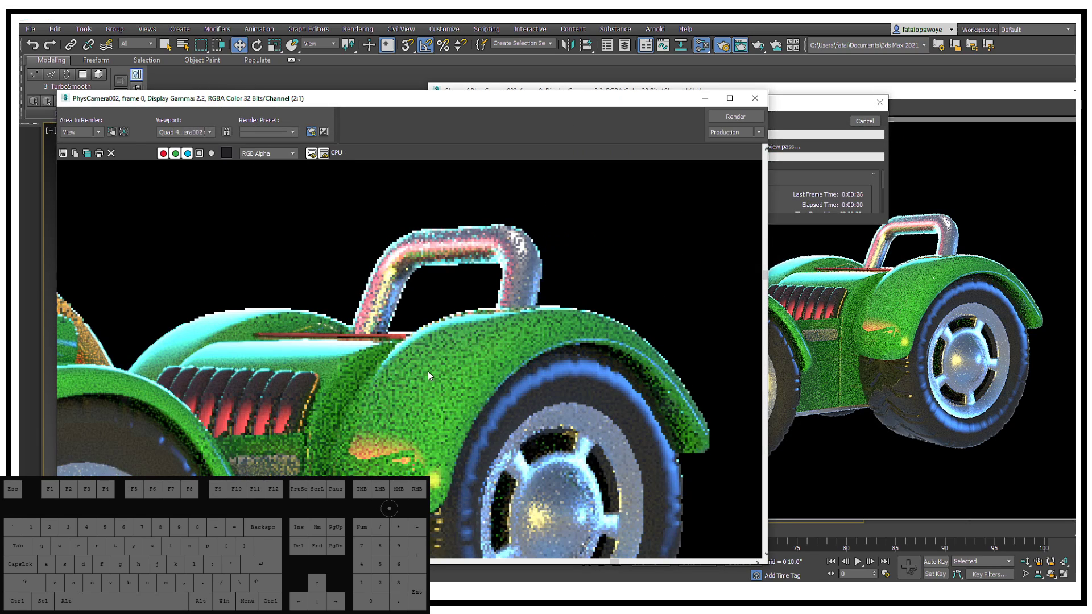
# Clone the finished render, arrange both windows side by side and launch another render
pyautogui.moveTo(411, 102); pyautogui.dragTo(478, 103)
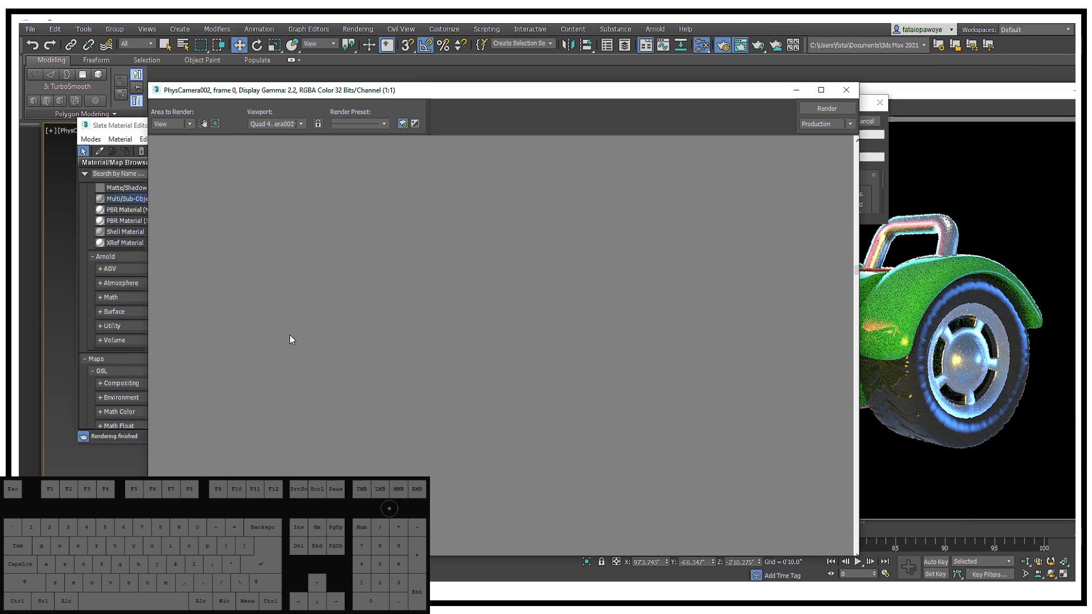
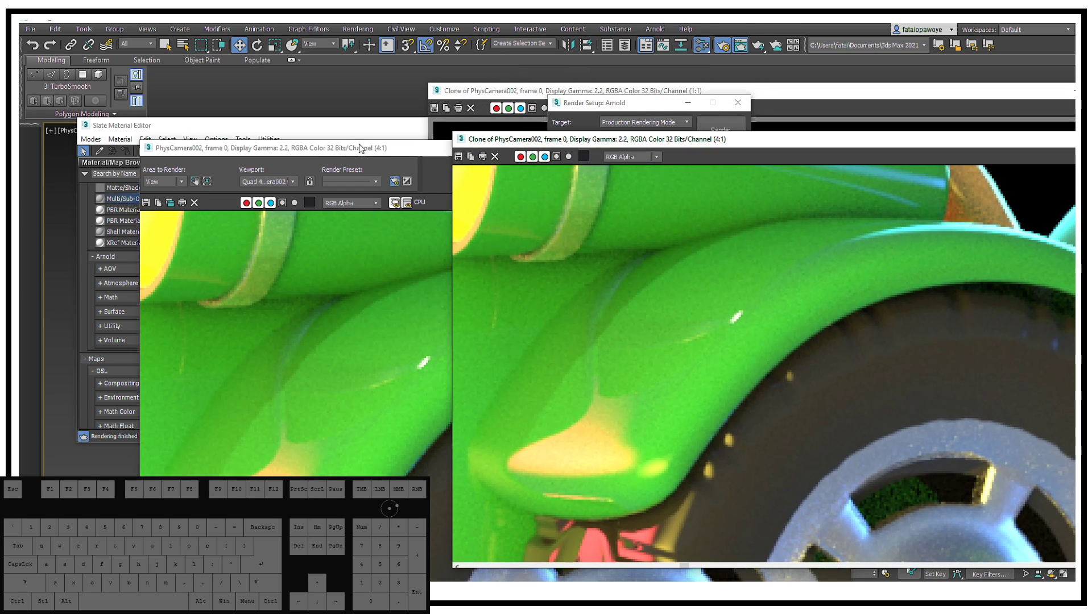
pyautogui.click(364, 154)
pyautogui.moveTo(469, 152); pyautogui.dragTo(419, 118)
pyautogui.click(768, 130)
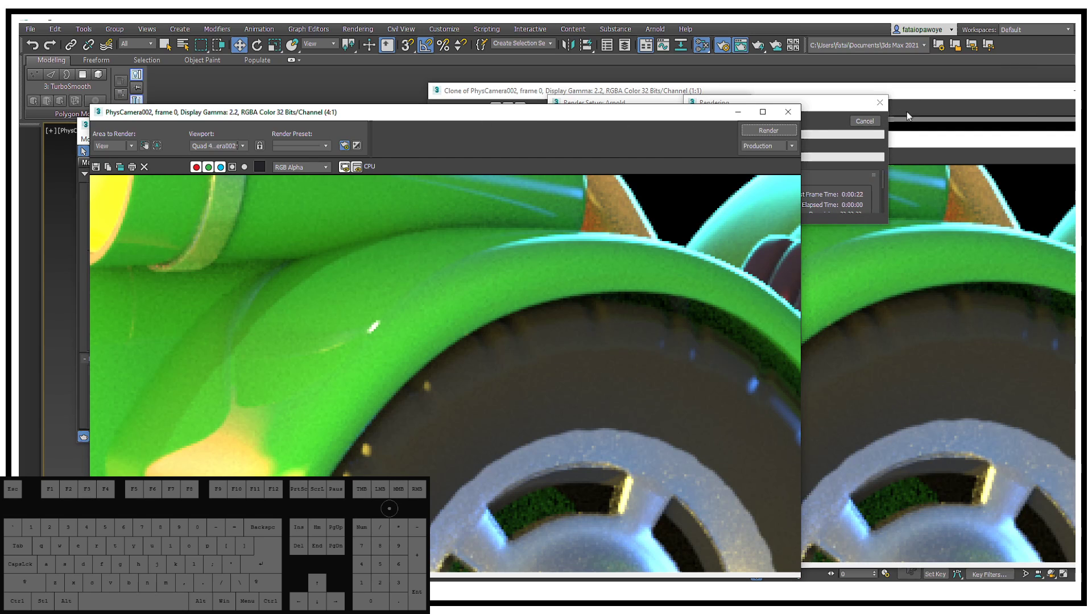
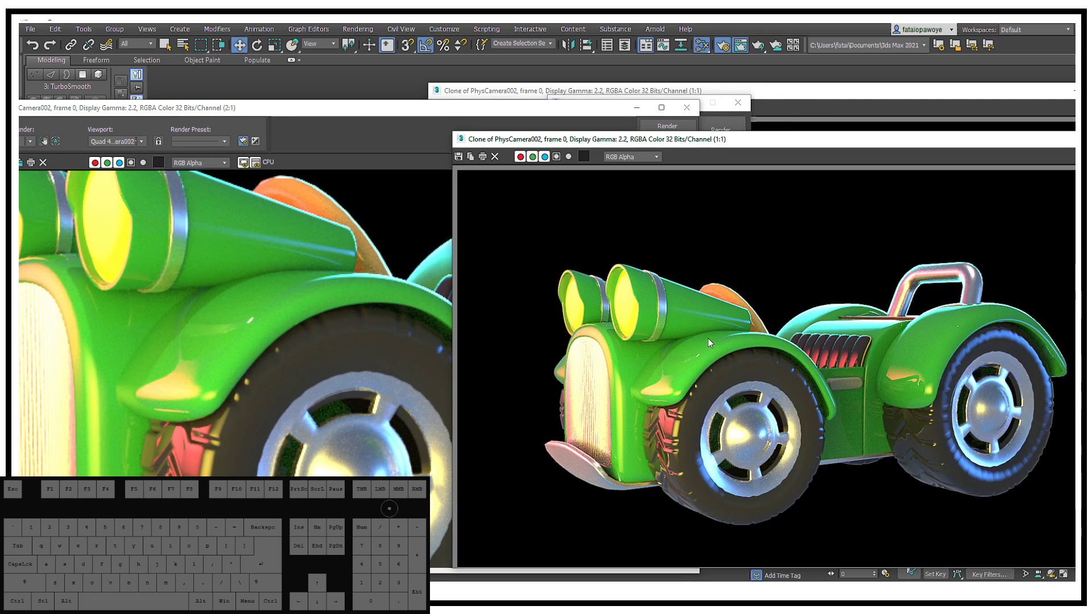
# Zoom into the copied render and pan over the headlight and fender to check for grain
pyautogui.moveTo(197, 315); pyautogui.dragTo(275, 316)
pyautogui.middleClick(209, 310)
pyautogui.moveTo(719, 351); pyautogui.dragTo(791, 341)
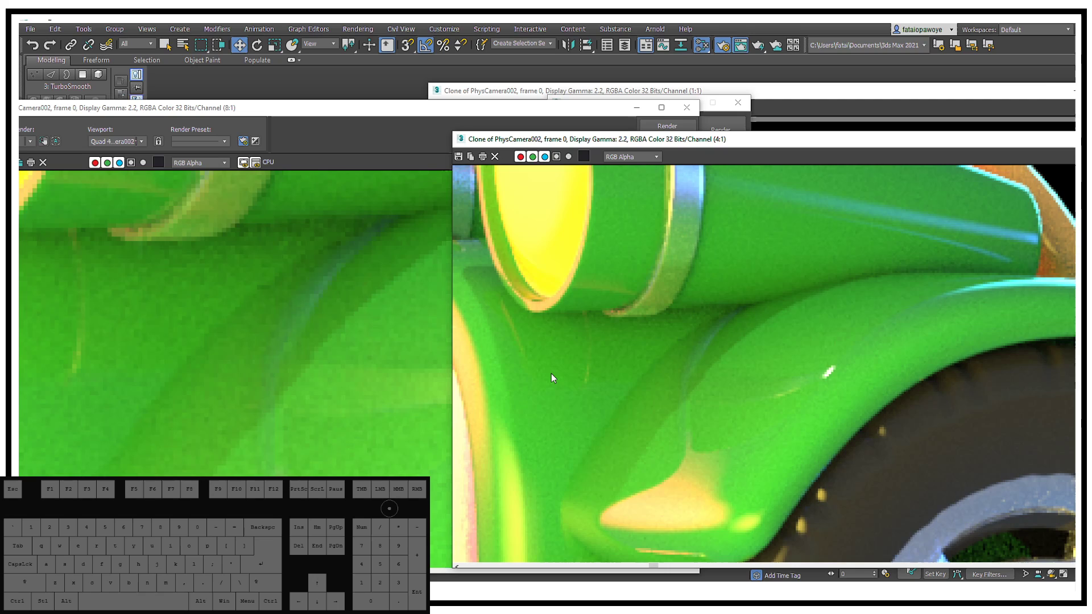
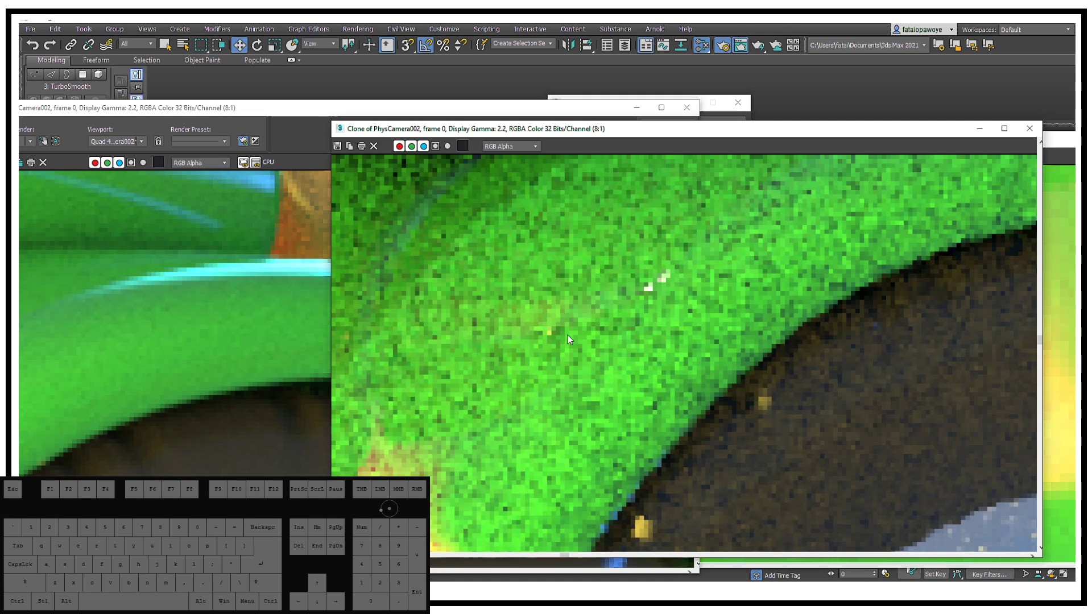
pyautogui.click(797, 209)
# Close the original frame window, move the copy over it and zoom further into the wheel
pyautogui.click(1028, 130)
pyautogui.moveTo(826, 149); pyautogui.dragTo(643, 135)
pyautogui.click(645, 138)
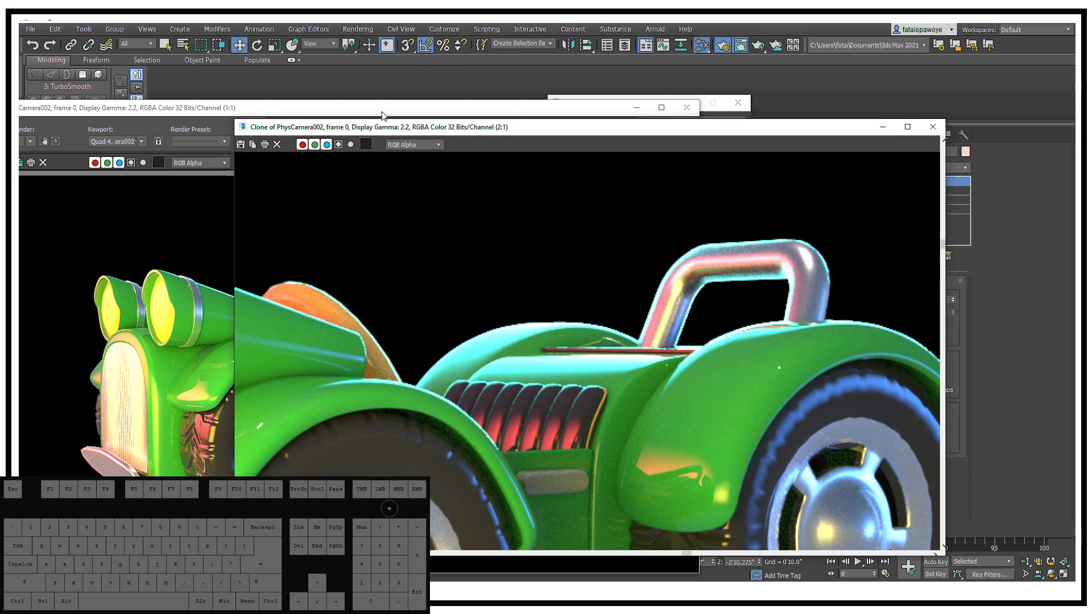
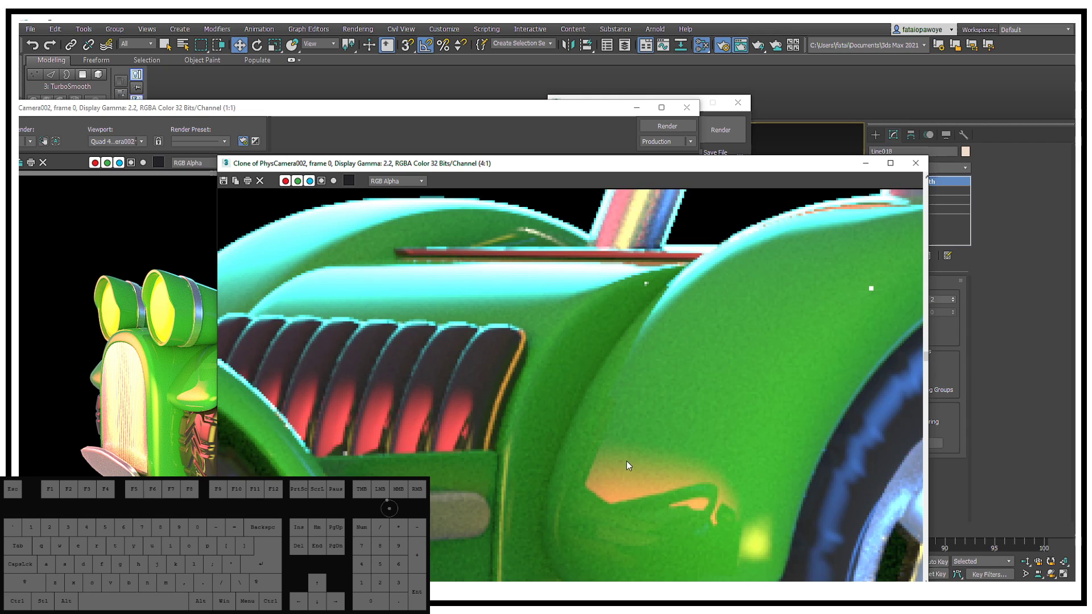
pyautogui.moveTo(471, 448); pyautogui.dragTo(562, 372)
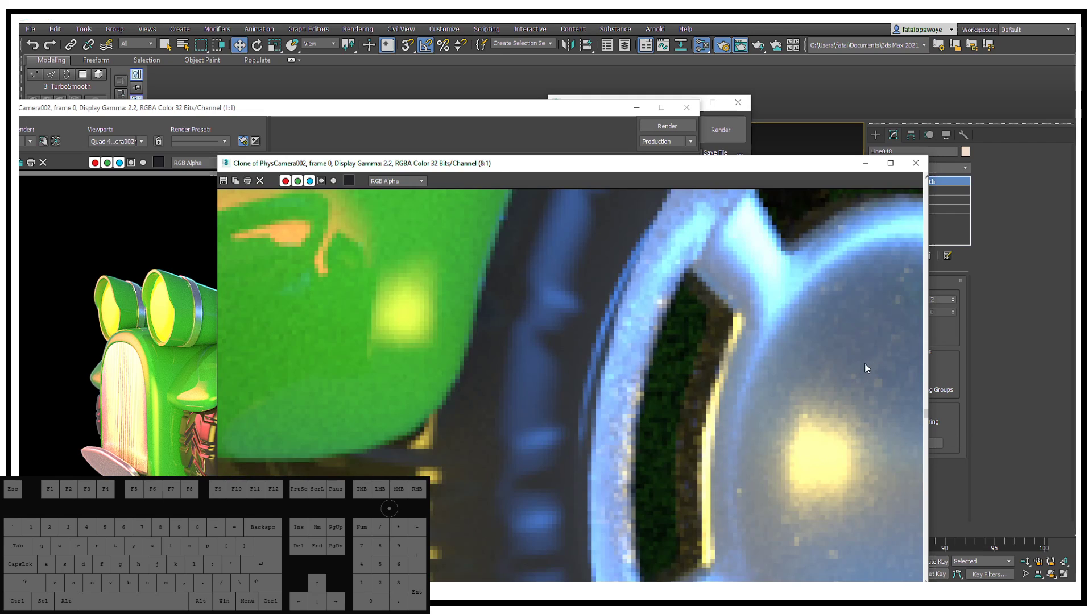
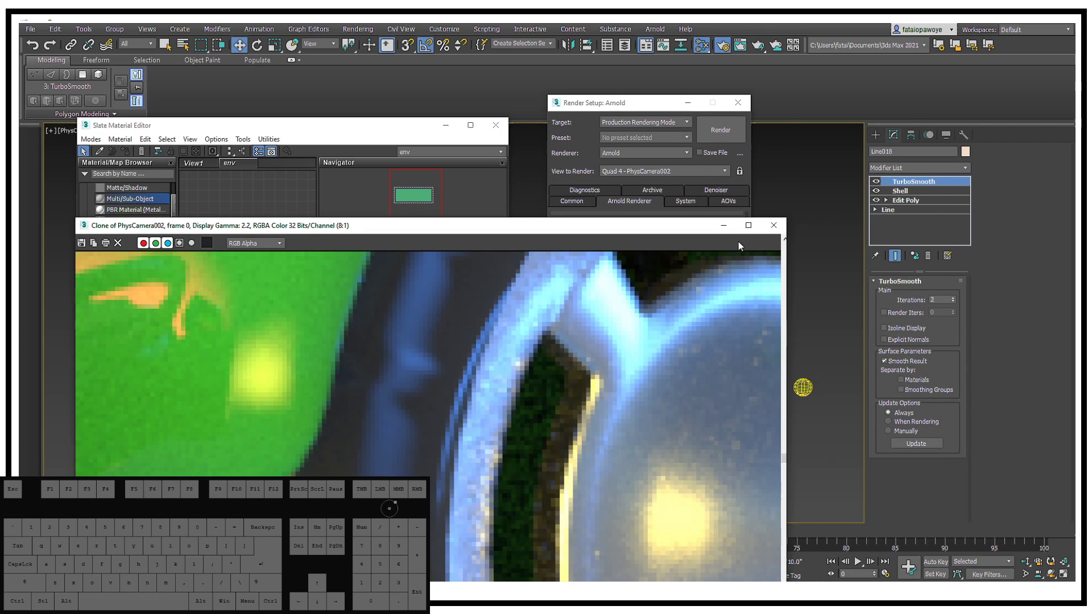
pyautogui.click(721, 232)
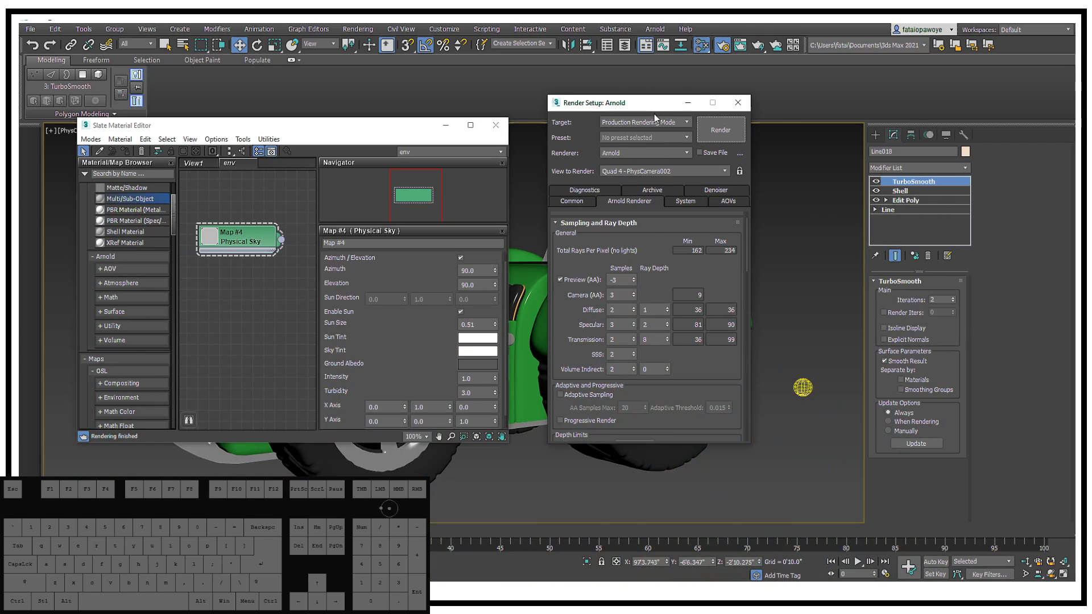
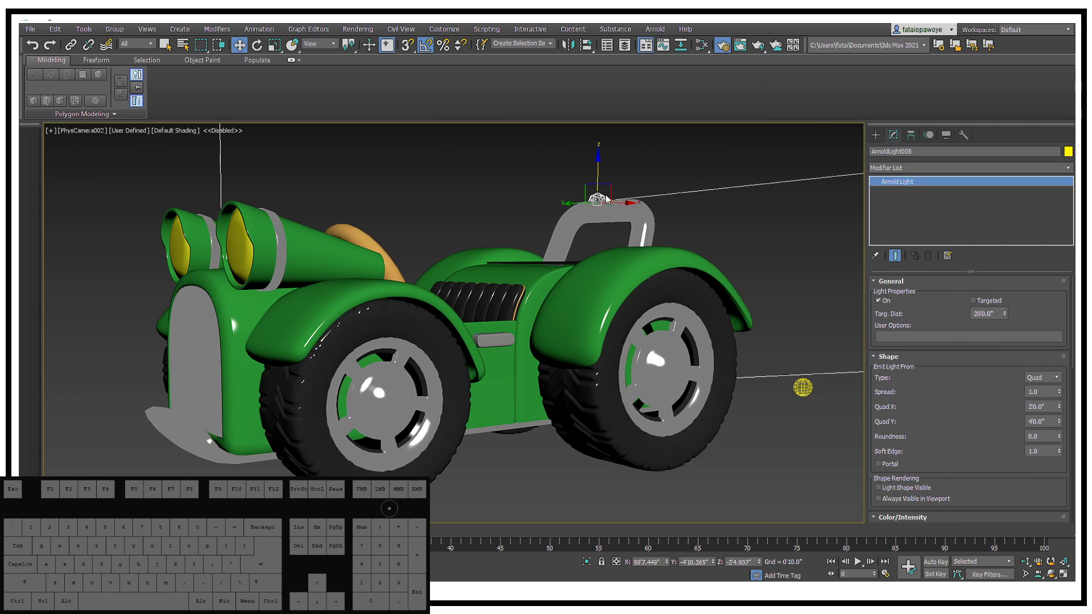
pyautogui.press('ctrl+z')
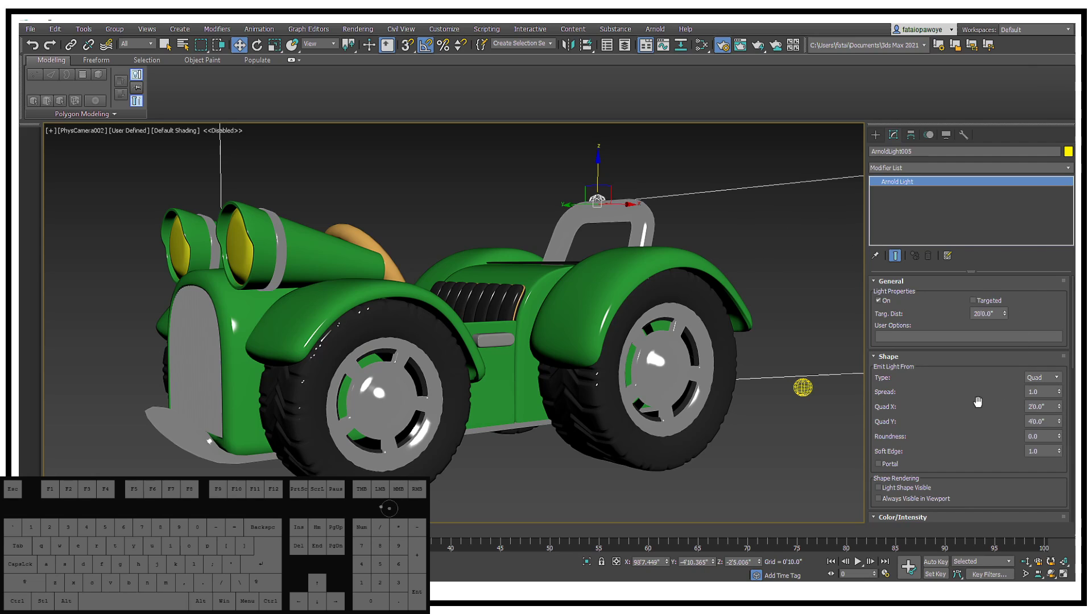
pyautogui.moveTo(978, 401); pyautogui.dragTo(988, 243)
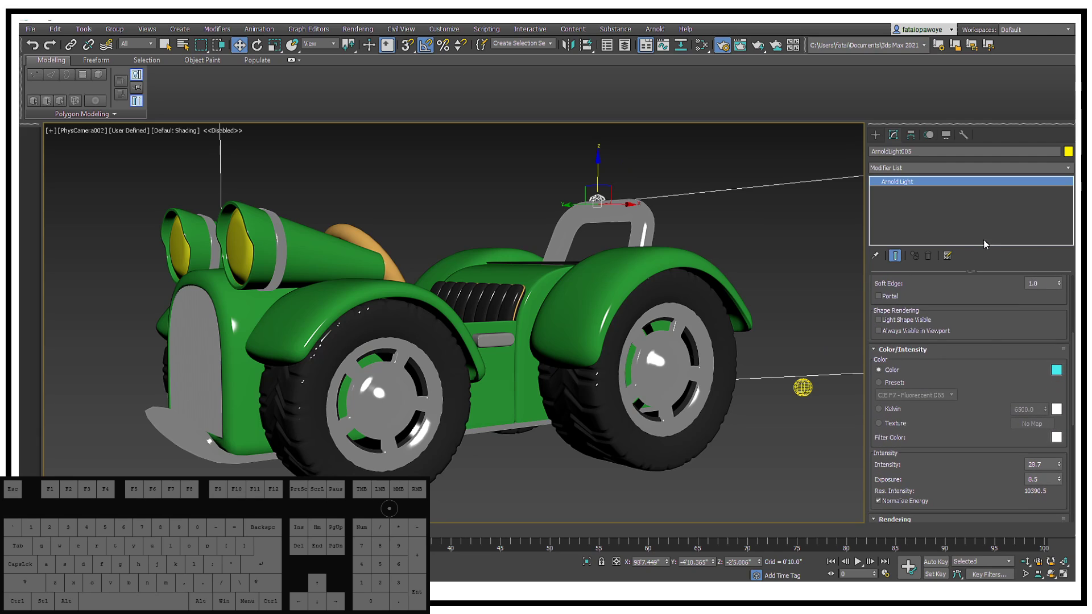
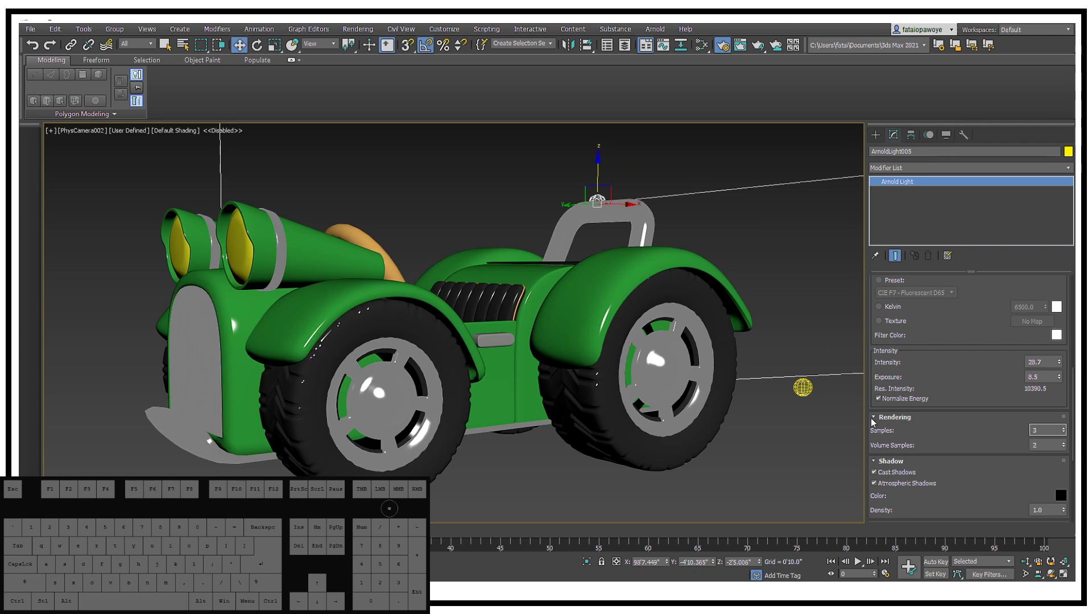
pyautogui.click(753, 225)
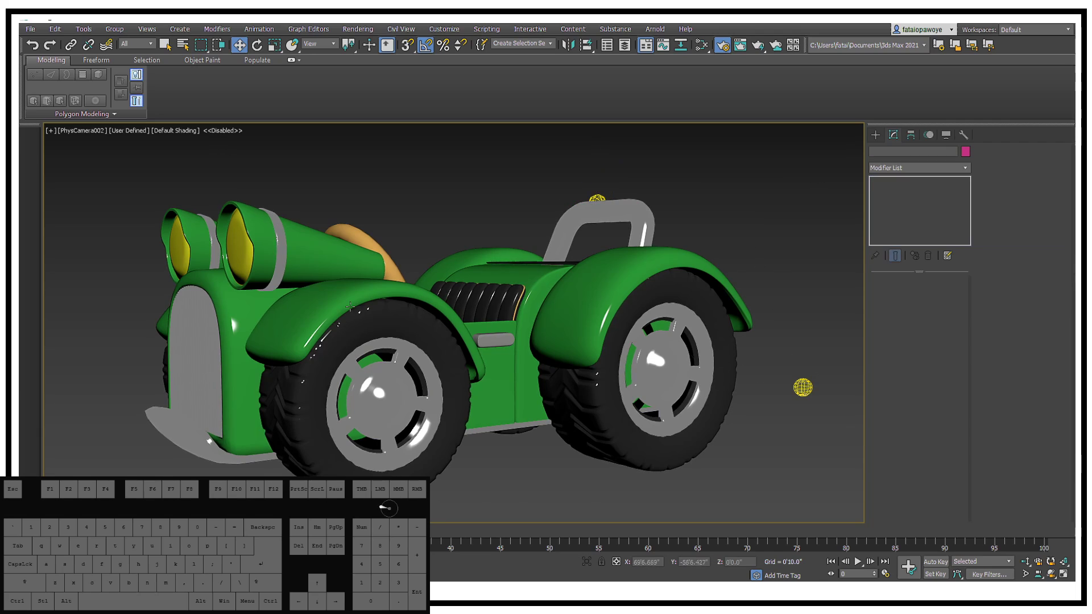
pyautogui.click(101, 194)
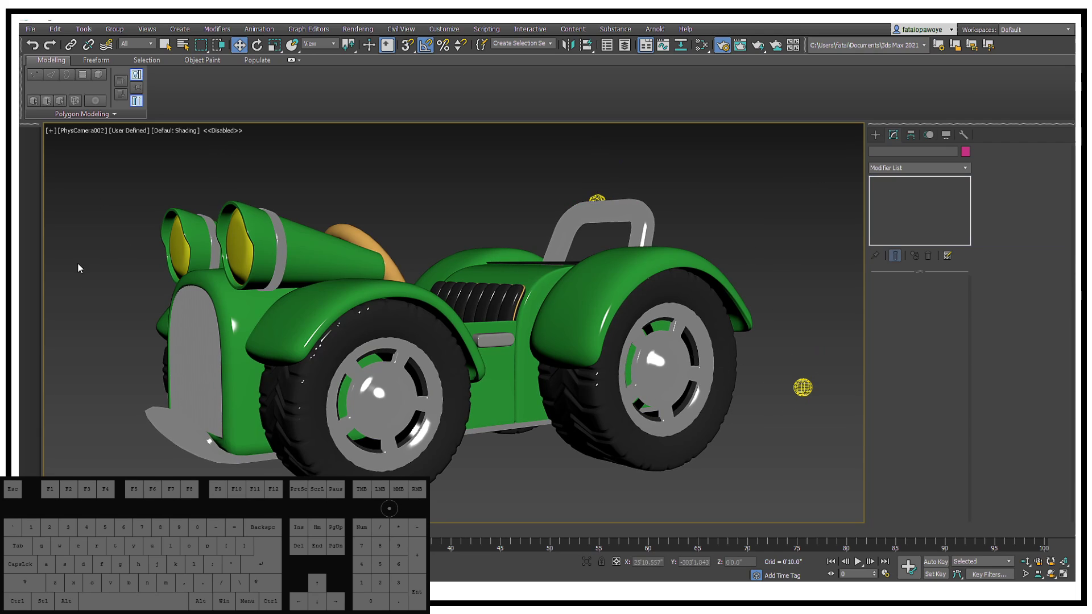
# Review the Arnold lights' sample counts in the Light Lister, then start a fresh render
pyautogui.click(80, 33)
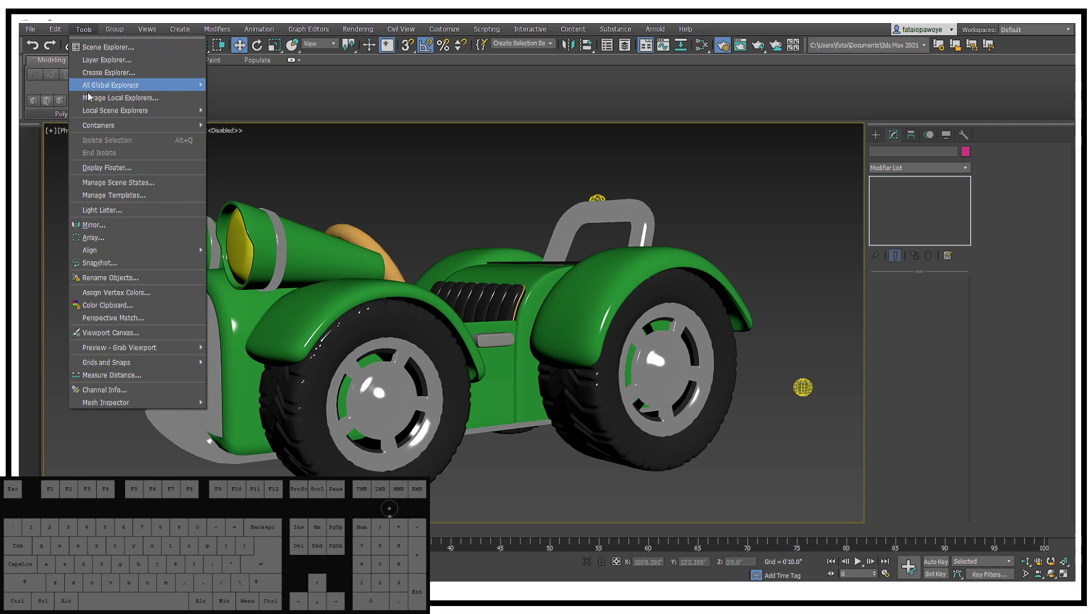
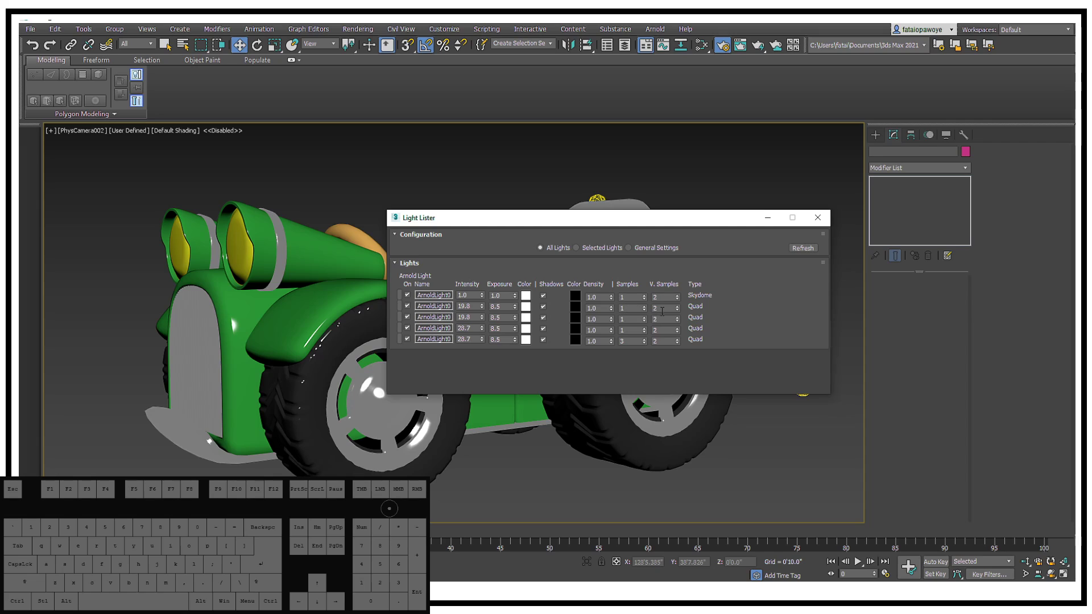
pyautogui.click(742, 310)
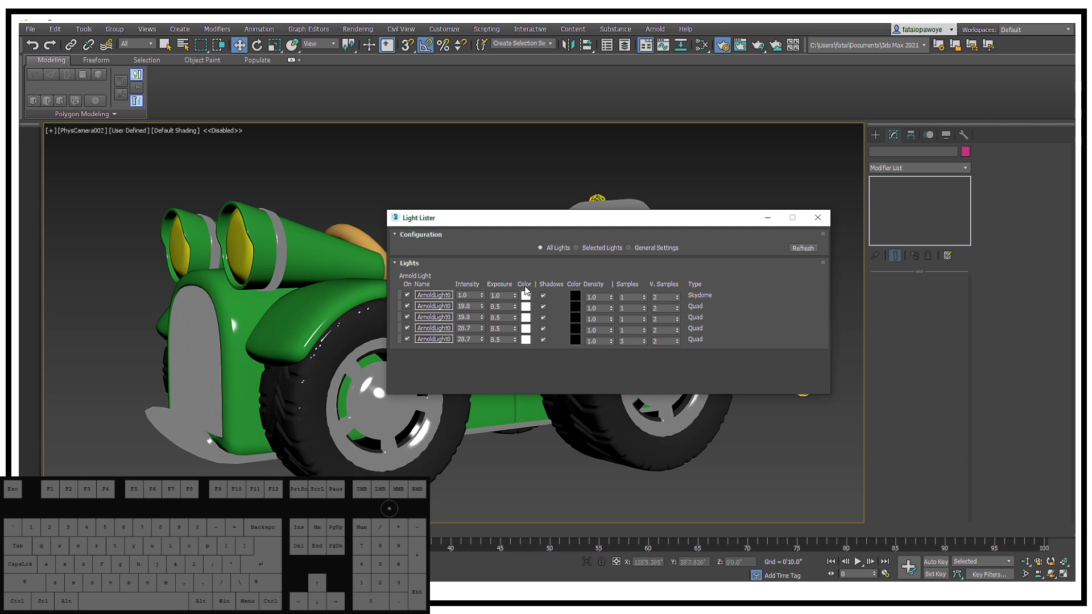
pyautogui.click(803, 250)
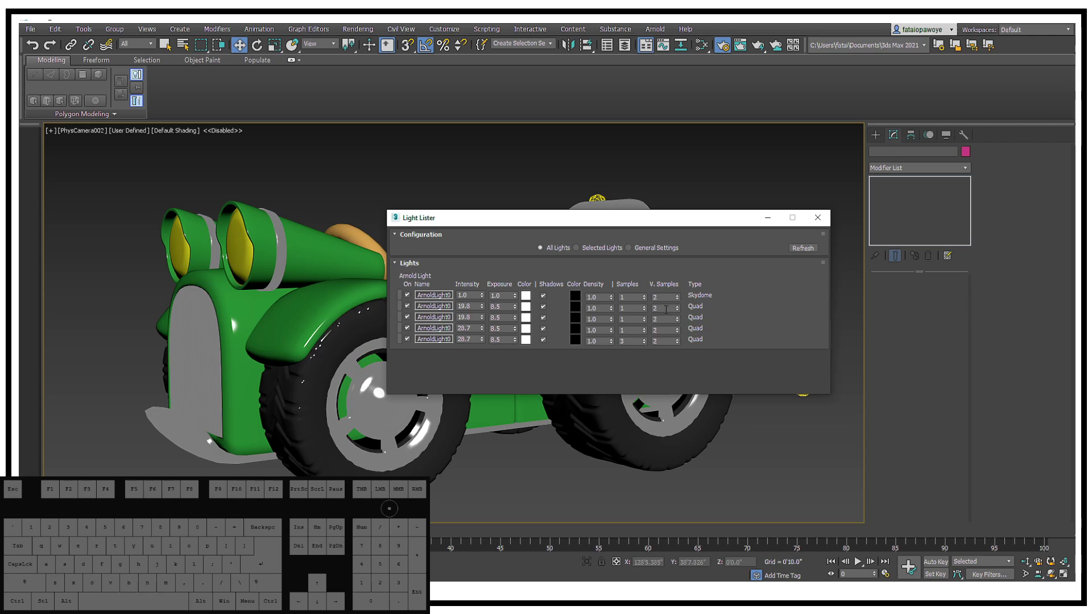
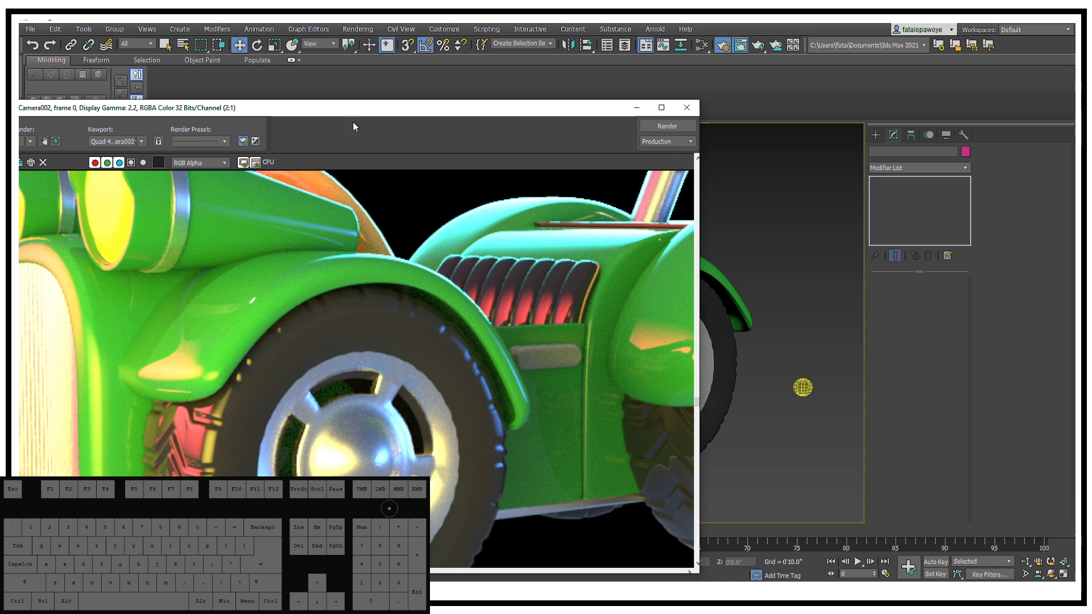
# Clone the rendered frame for comparison and bring the original render back in front
pyautogui.moveTo(375, 112); pyautogui.dragTo(459, 100)
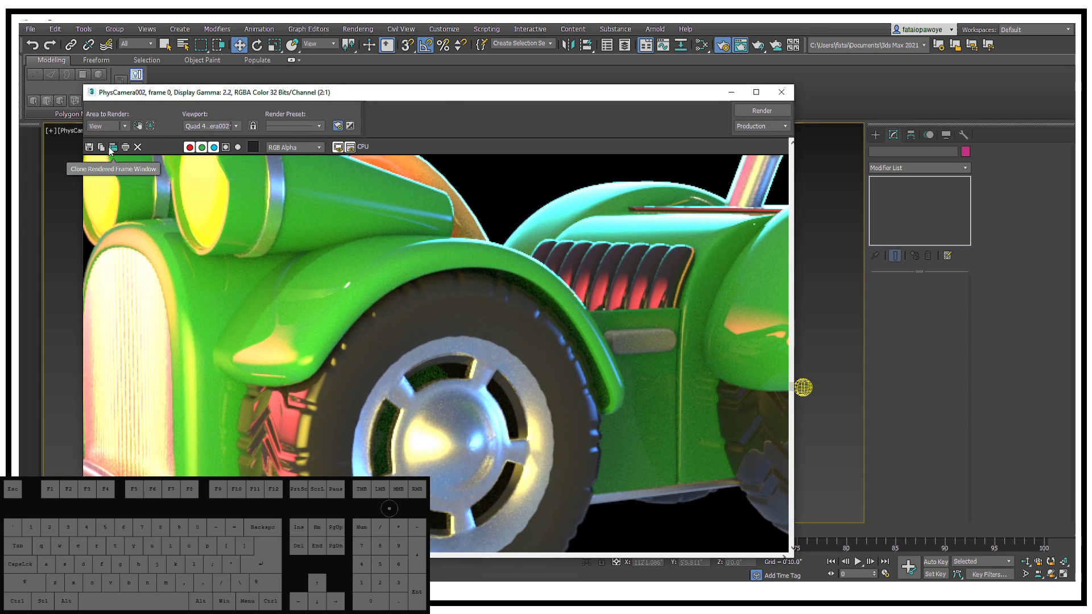
pyautogui.click(120, 152)
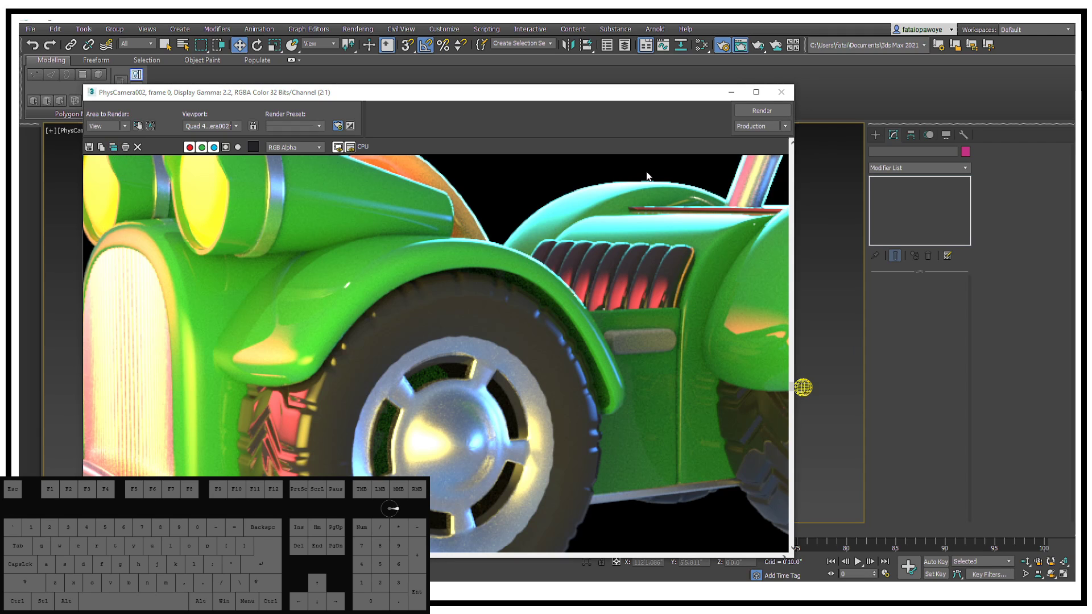
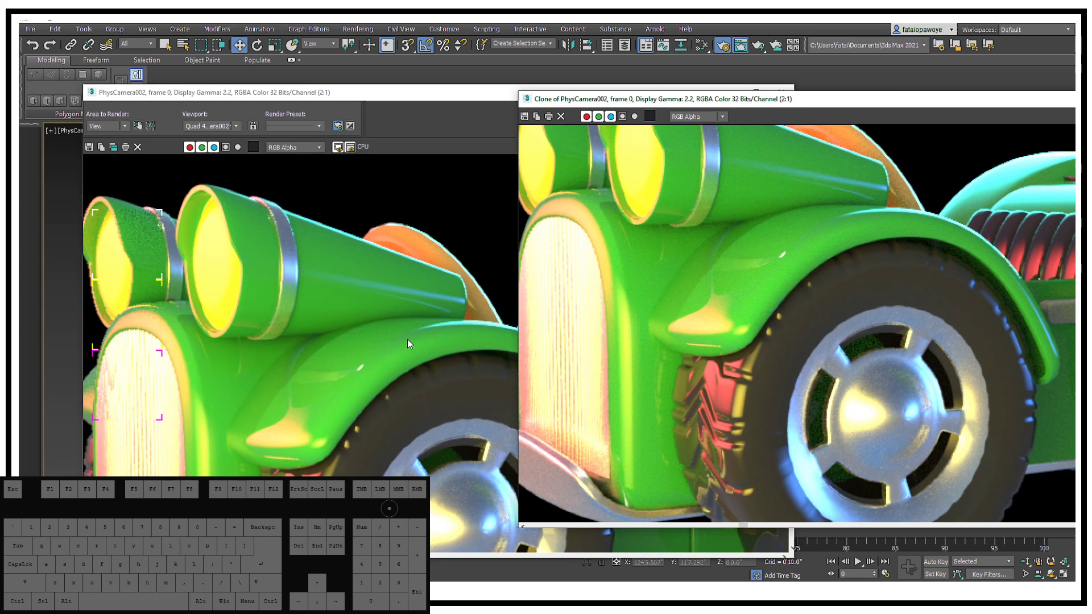
pyautogui.click(412, 343)
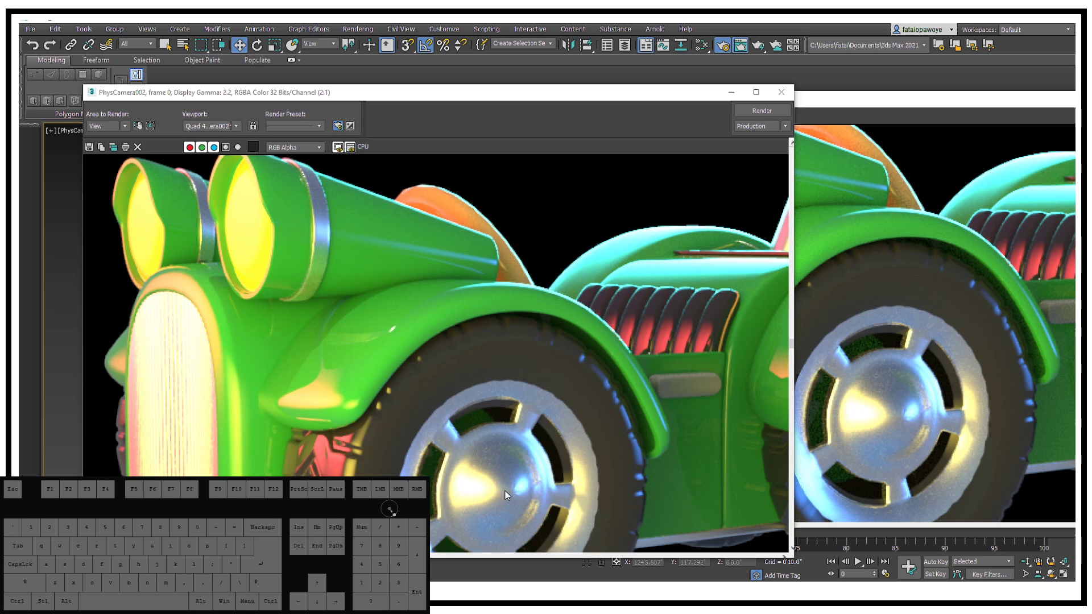
# Zoom in on the wheel hub's noise, then bring up Arnold's render settings
pyautogui.moveTo(473, 416); pyautogui.dragTo(461, 349)
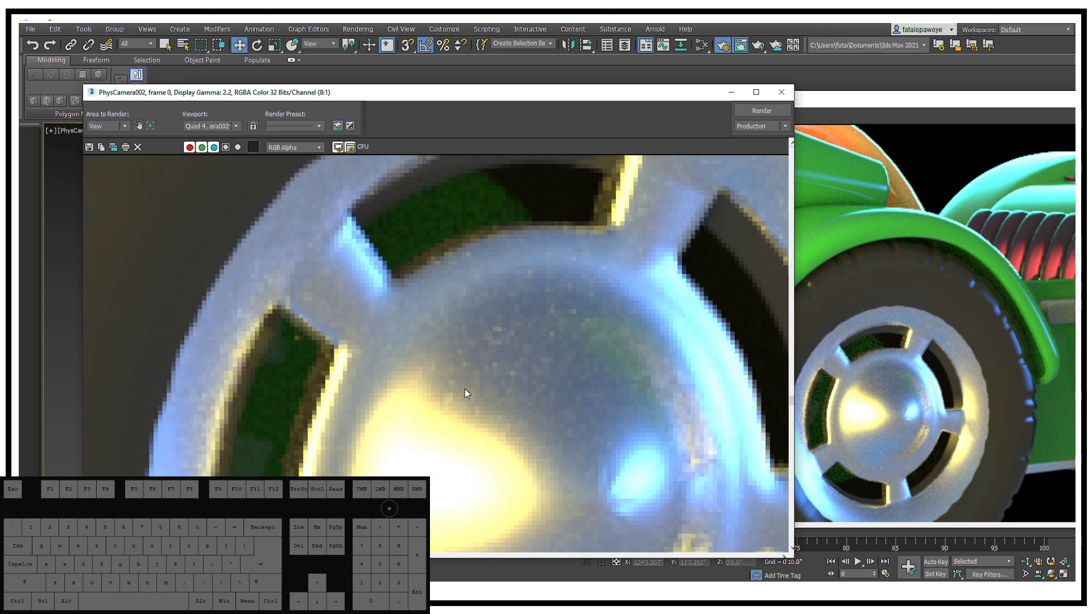
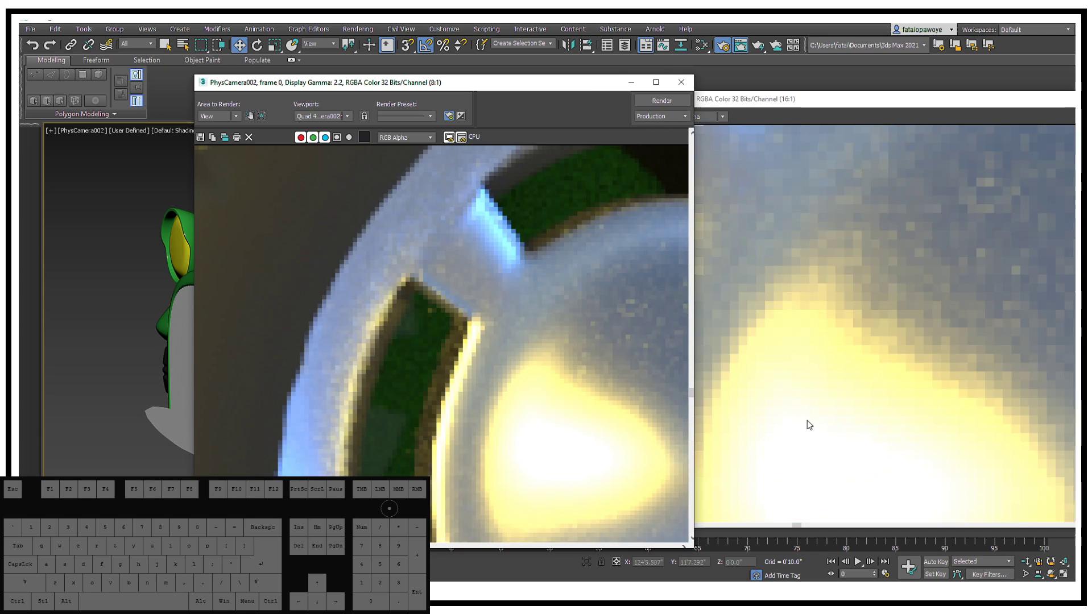
pyautogui.moveTo(620, 332); pyautogui.dragTo(601, 298)
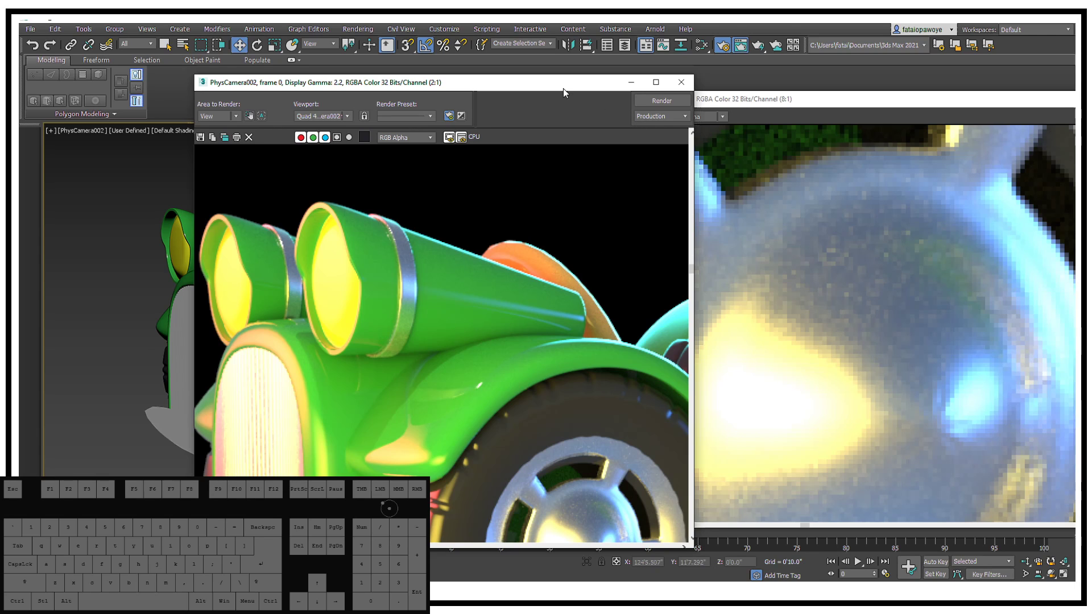
pyautogui.moveTo(555, 92); pyautogui.dragTo(501, 96)
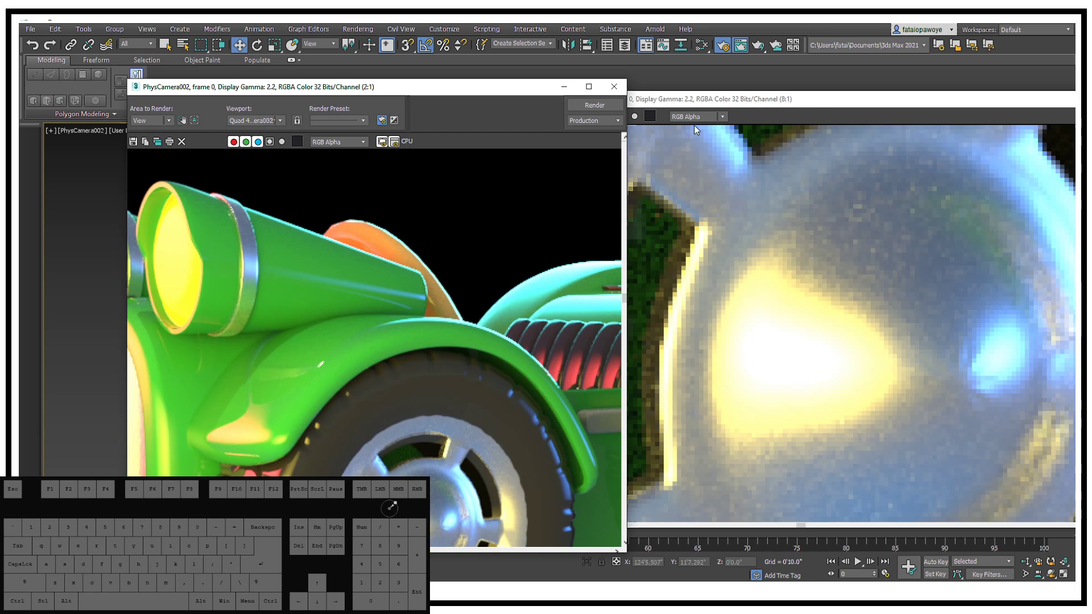
pyautogui.click(719, 53)
# Scroll the Sampling and Ray Depth rollout down to the Volume Indirect and Depth Limits fields
pyautogui.click(732, 47)
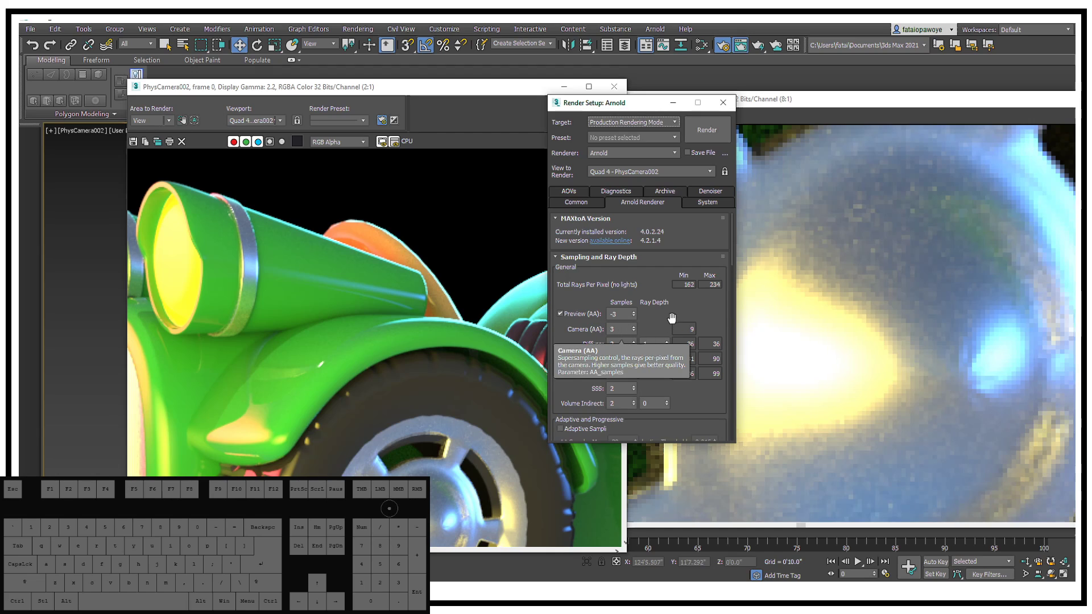
pyautogui.moveTo(669, 310); pyautogui.dragTo(668, 295)
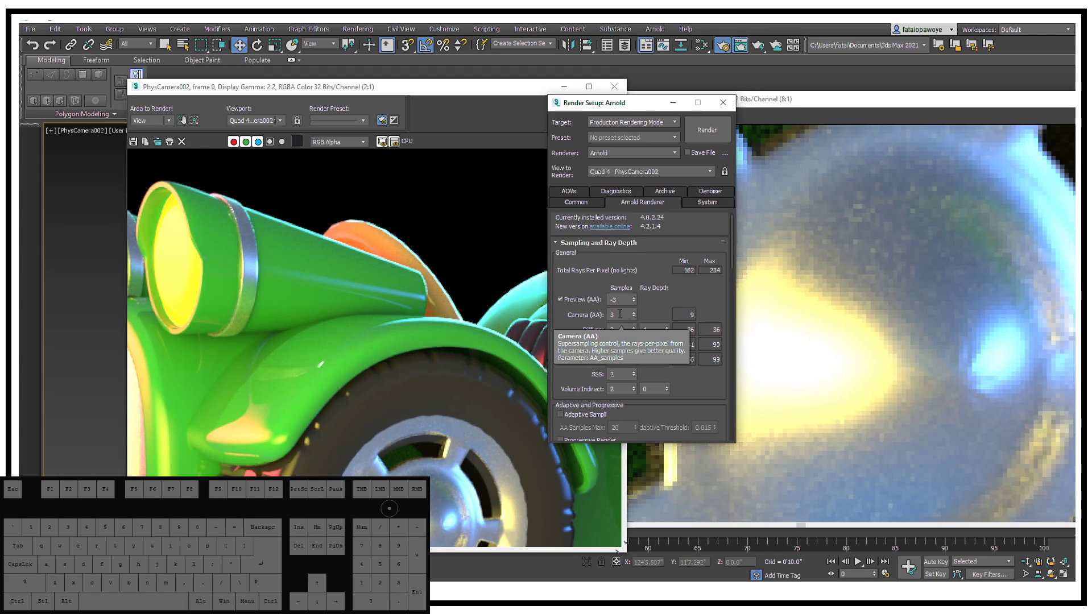
pyautogui.moveTo(668, 304); pyautogui.dragTo(670, 221)
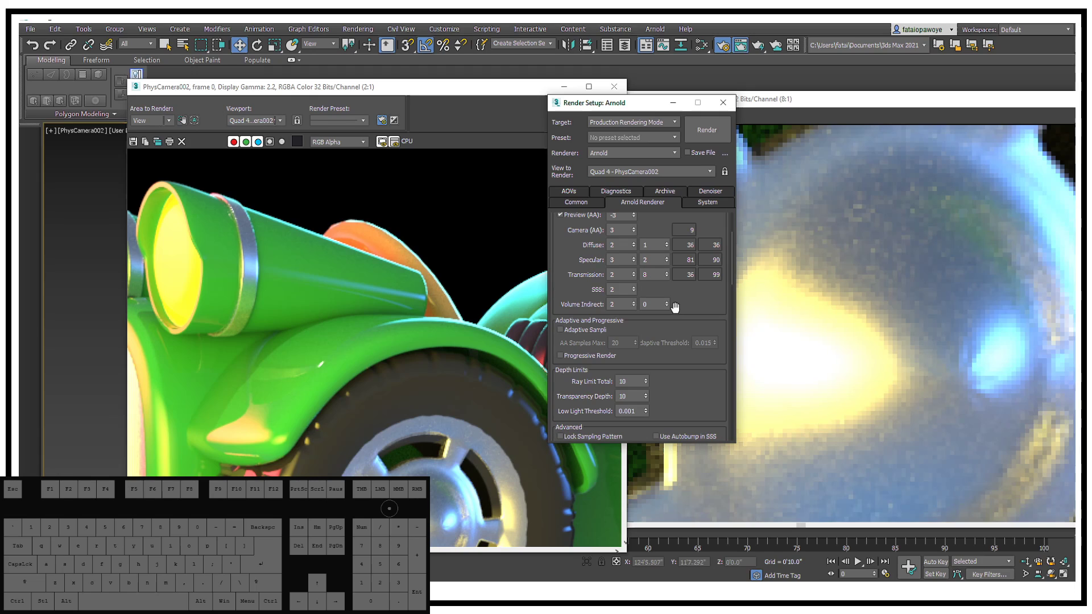
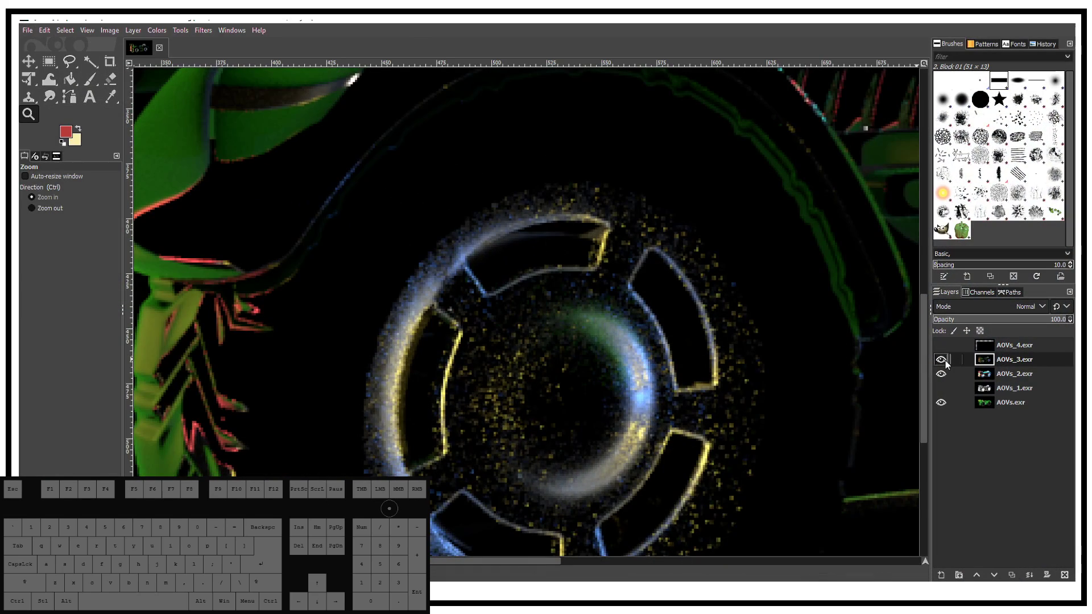
# Flick the AOVs_3.exr layer's visibility off and on repeatedly to compare it with the passes below
pyautogui.click(938, 364)
pyautogui.click(941, 363)
pyautogui.click(941, 363)
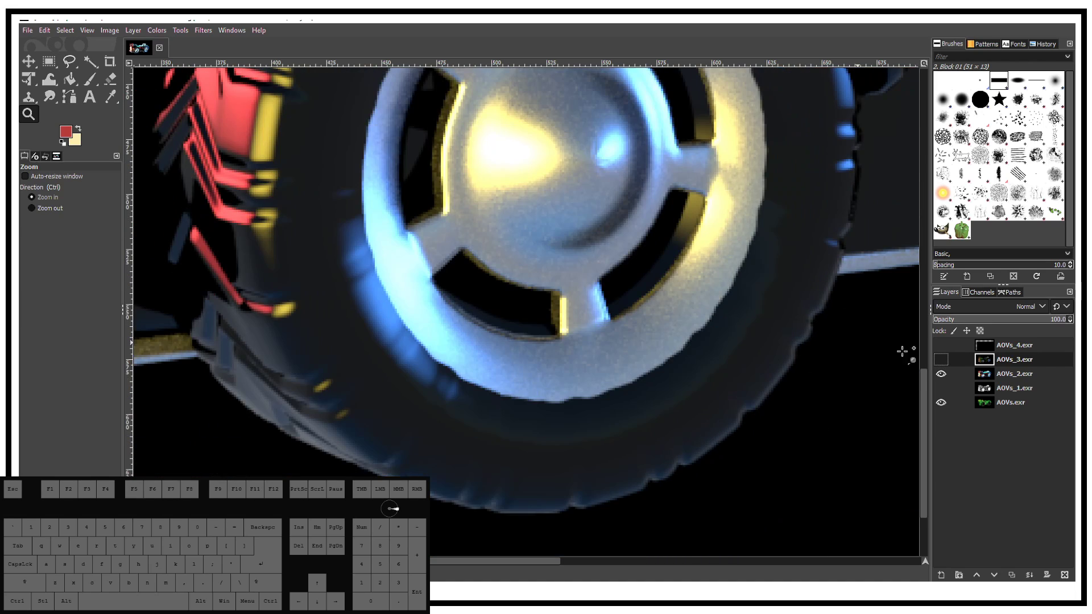
pyautogui.click(942, 361)
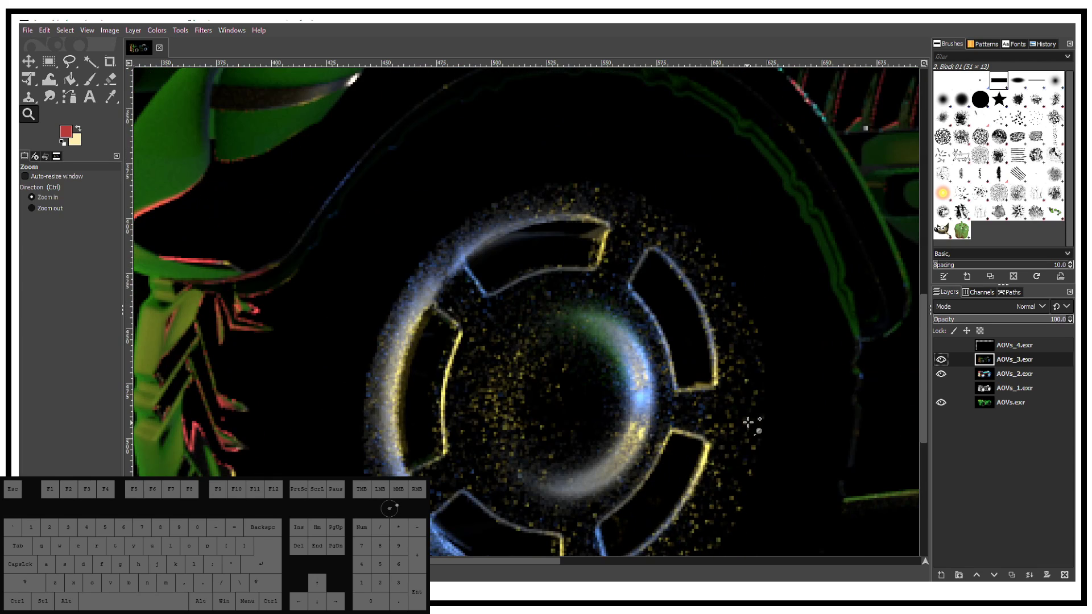
pyautogui.click(942, 362)
pyautogui.click(943, 361)
pyautogui.click(946, 381)
pyautogui.click(945, 377)
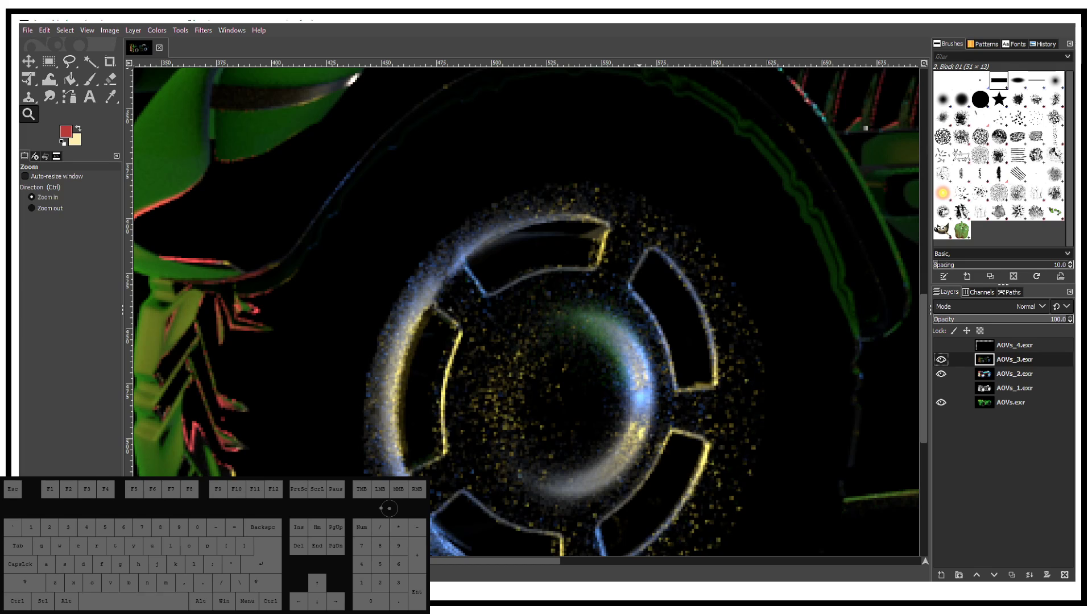
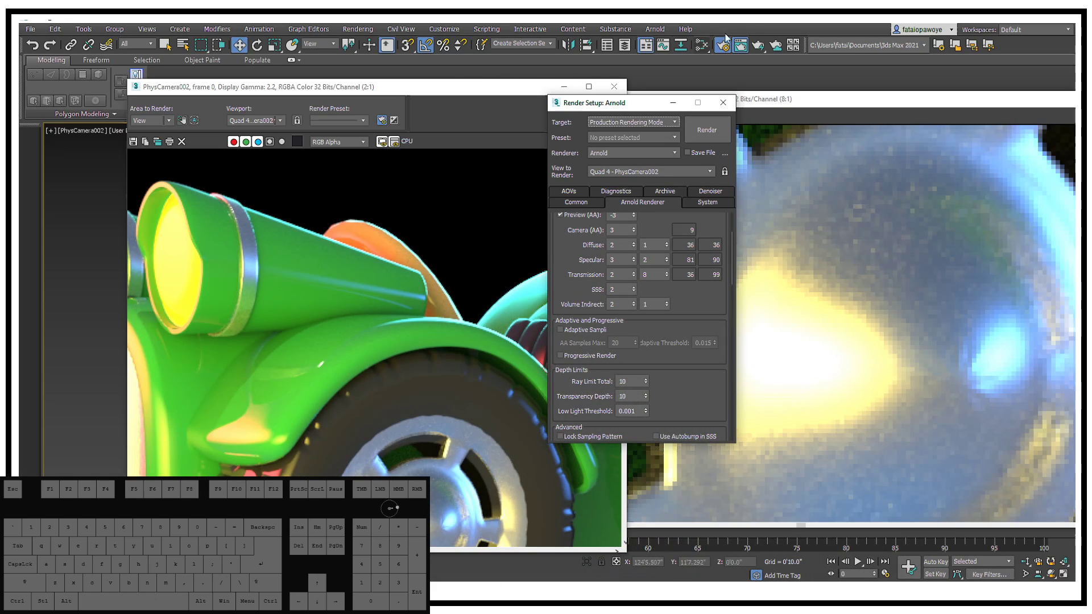
# Open the AOV Manager from Render Setup's AOVs tab, listing the five EXR passes
pyautogui.doubleClick(724, 46)
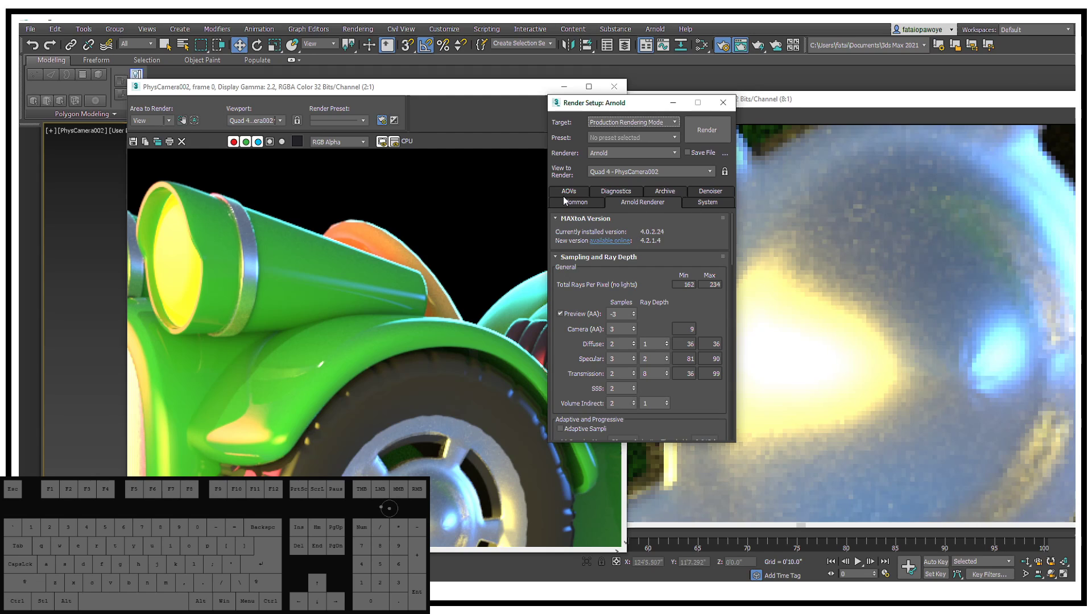
pyautogui.click(566, 194)
pyautogui.click(622, 233)
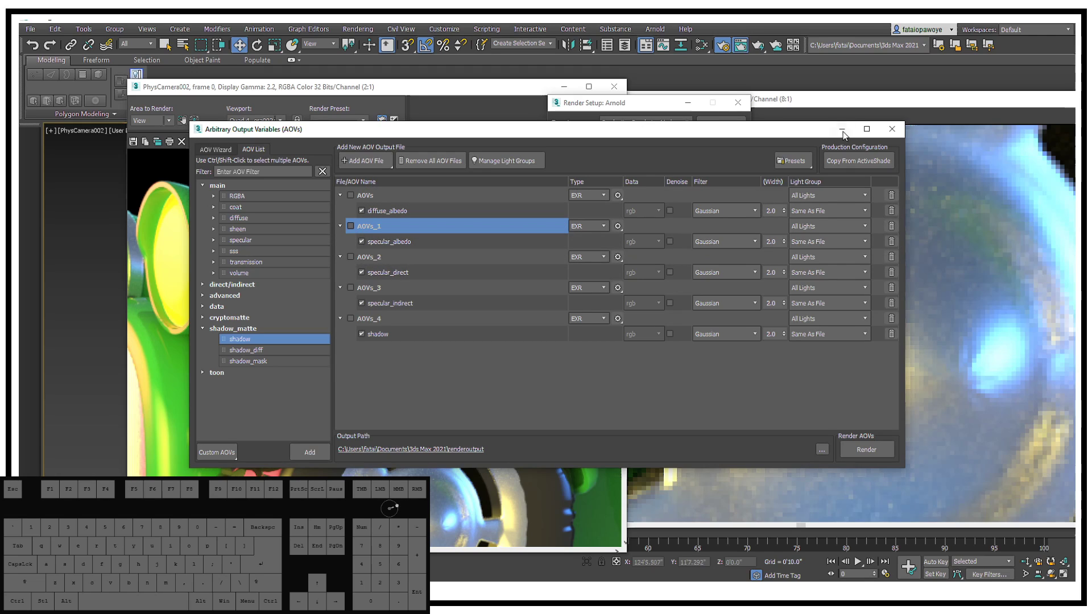
pyautogui.rightClick(897, 130)
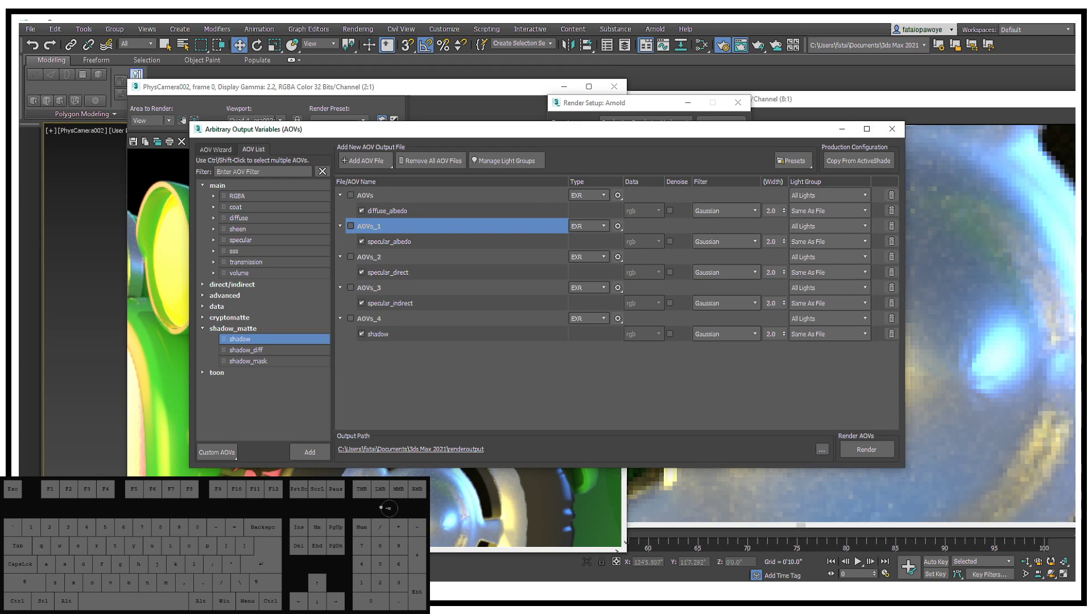
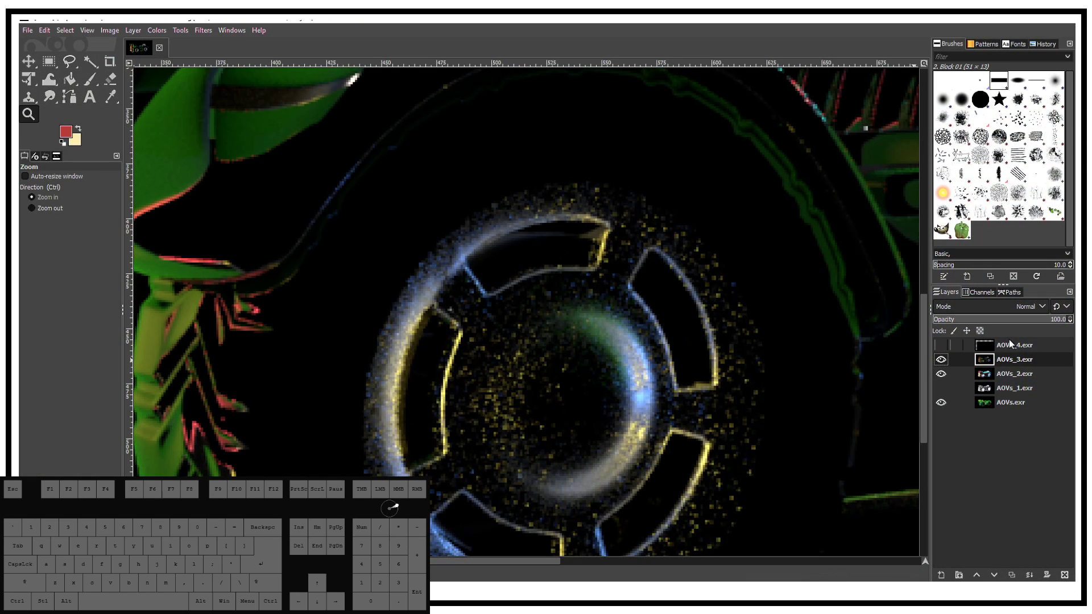
# Hide the AOVs_3.exr layer so the smoother AOVs_2 highlight pass shows over the hub
pyautogui.click(1027, 379)
pyautogui.click(946, 364)
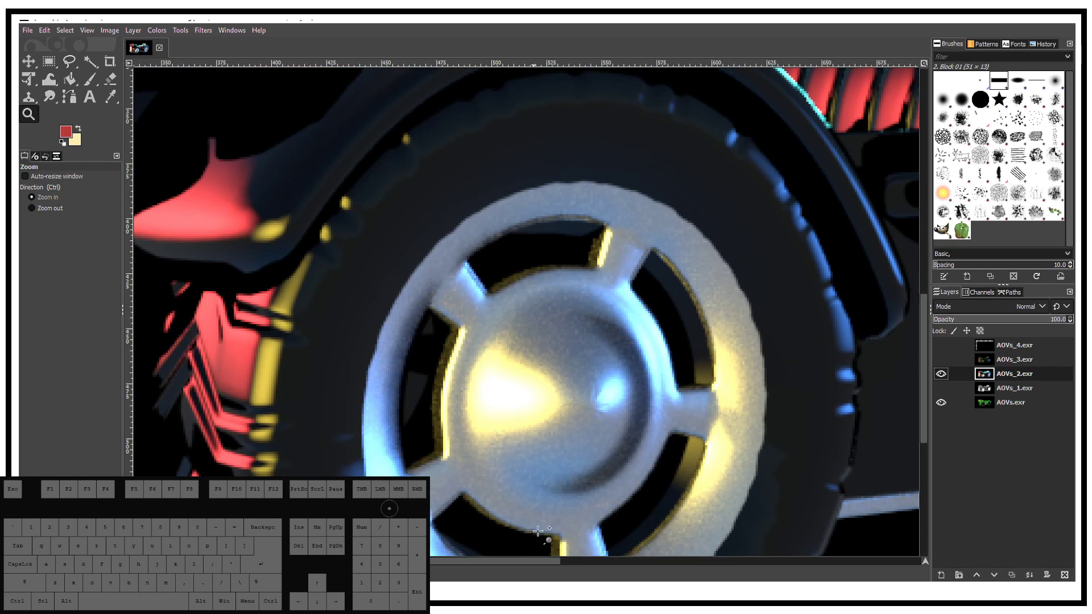
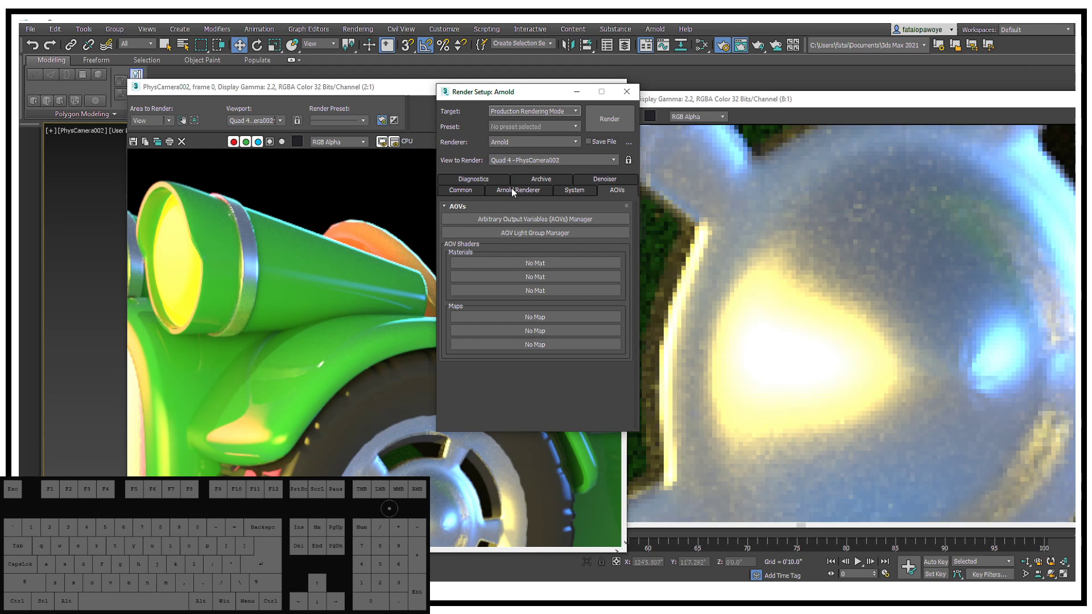
# While Arnold renders, pan over the fender and wheel close-ups, then return the frame to 1:1
pyautogui.click(514, 191)
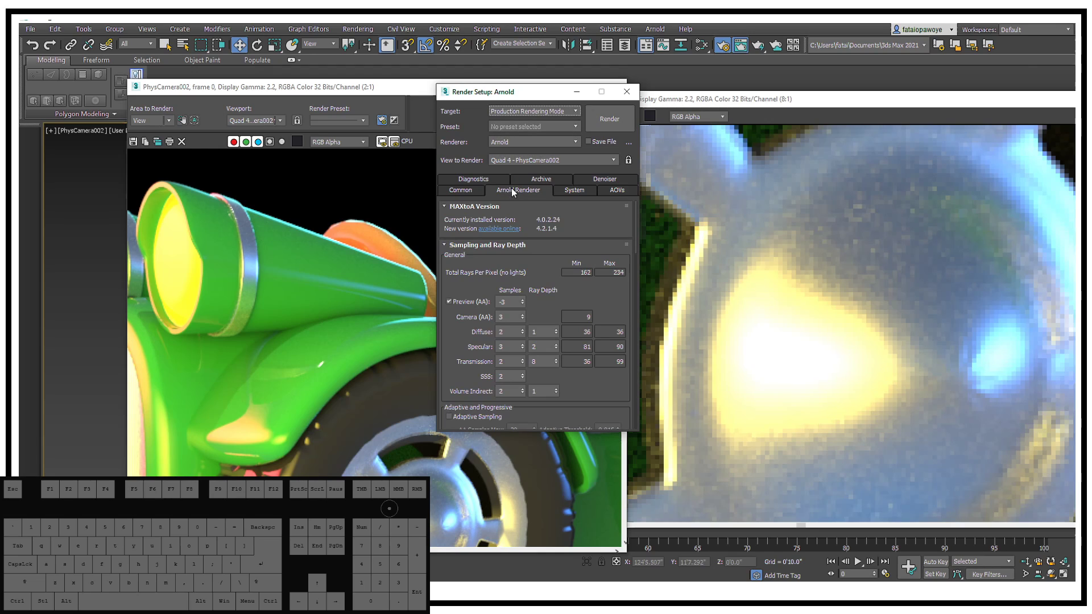
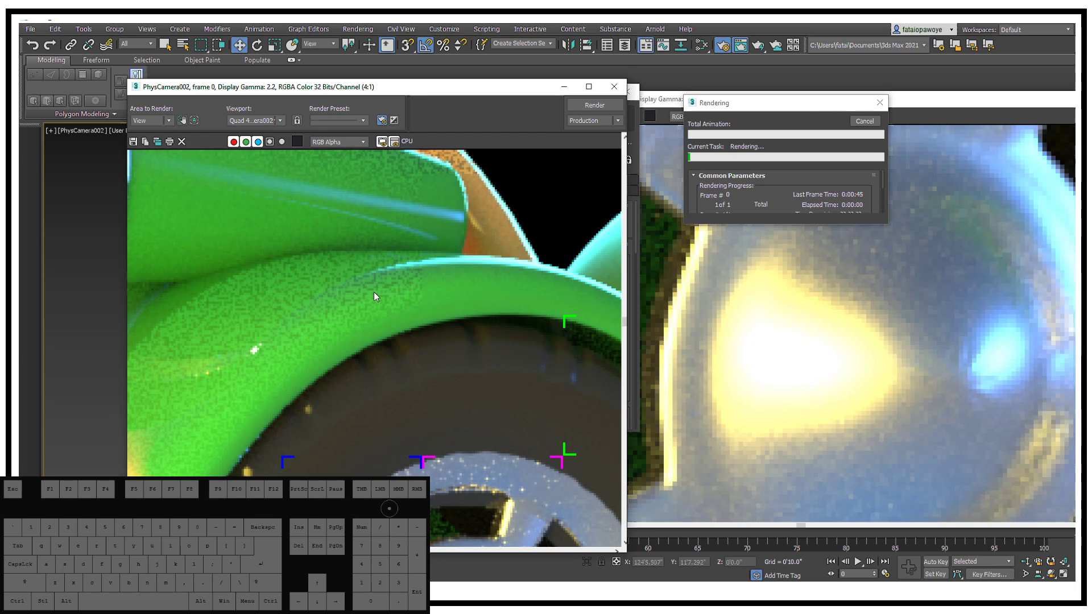
pyautogui.moveTo(479, 515); pyautogui.dragTo(458, 258)
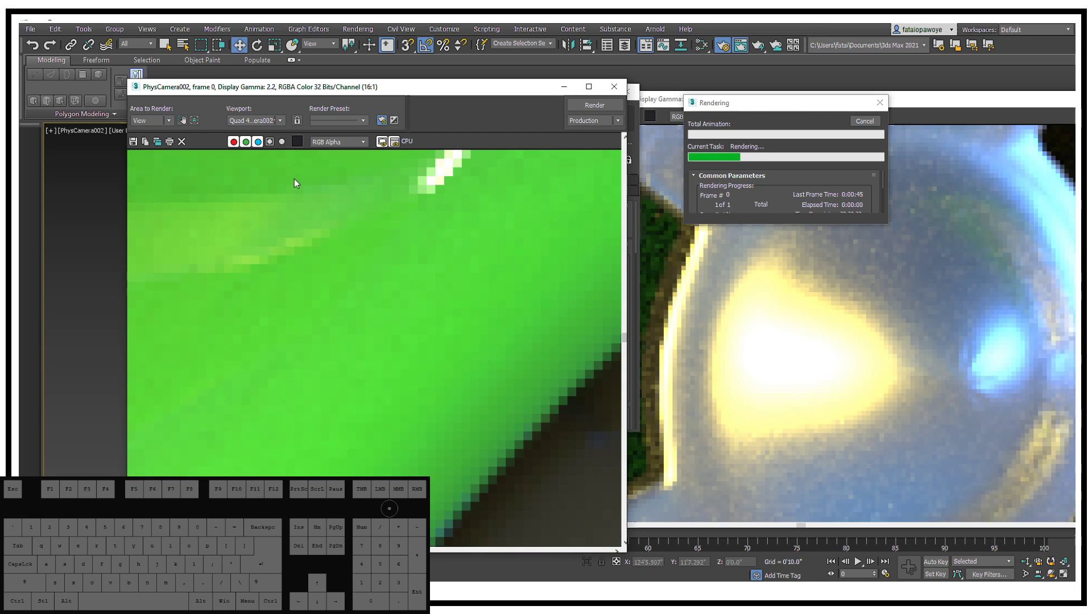
pyautogui.moveTo(329, 212); pyautogui.dragTo(361, 326)
pyautogui.moveTo(397, 258); pyautogui.dragTo(417, 389)
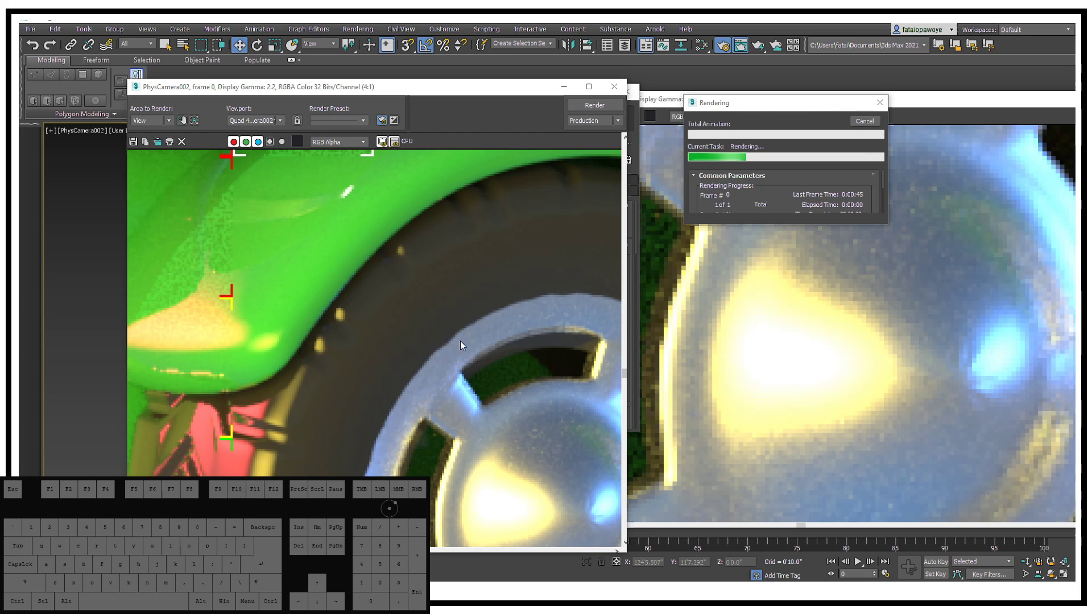
pyautogui.click(465, 318)
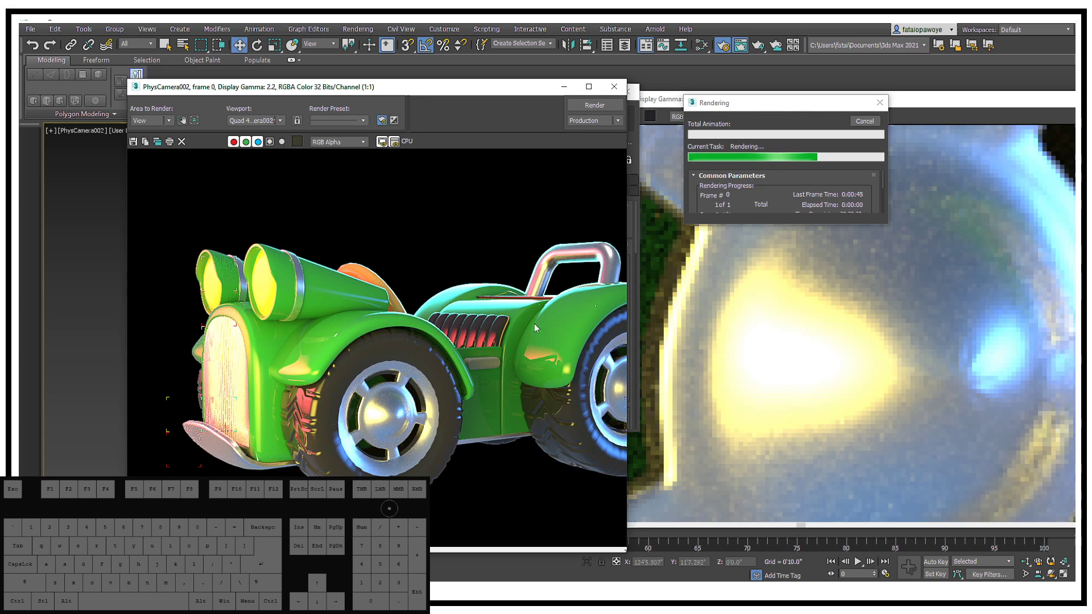
pyautogui.middleClick(601, 371)
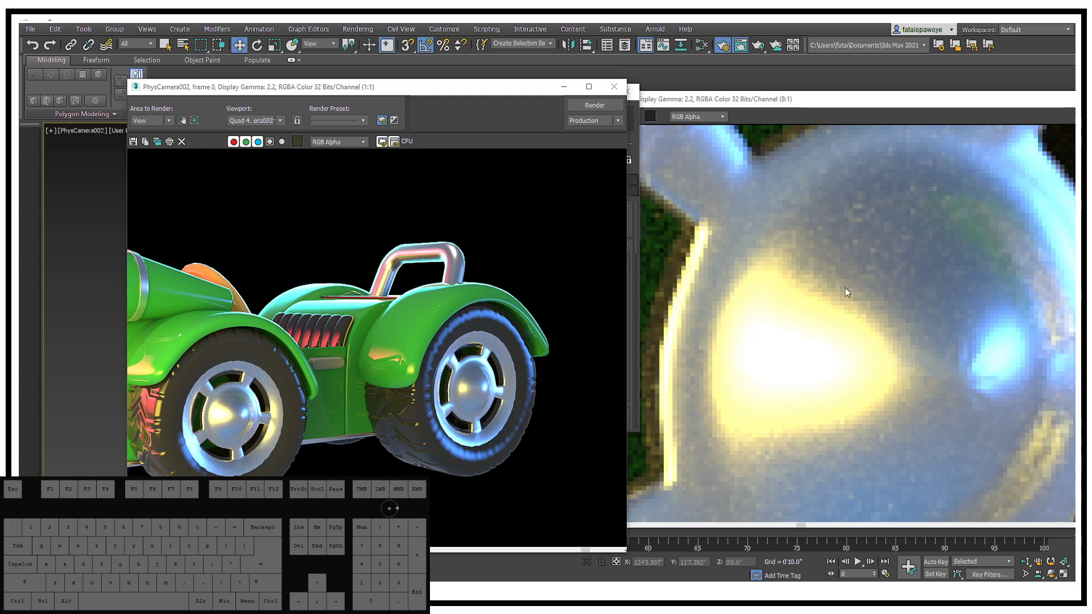
# Zoom the cloned render out to the whole car and pan to its rear wheel
pyautogui.middleClick(865, 290)
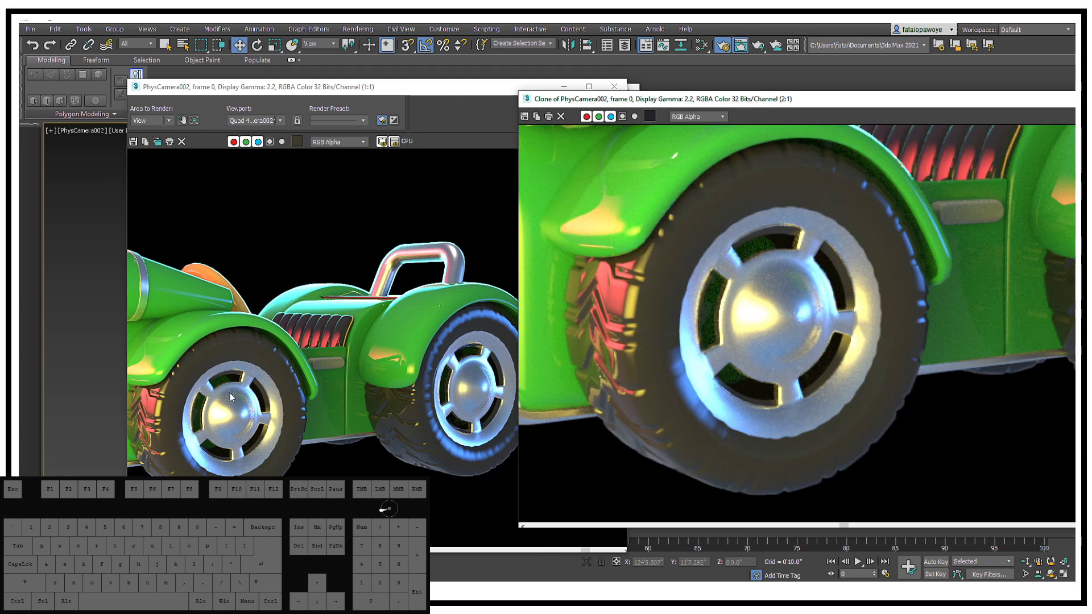
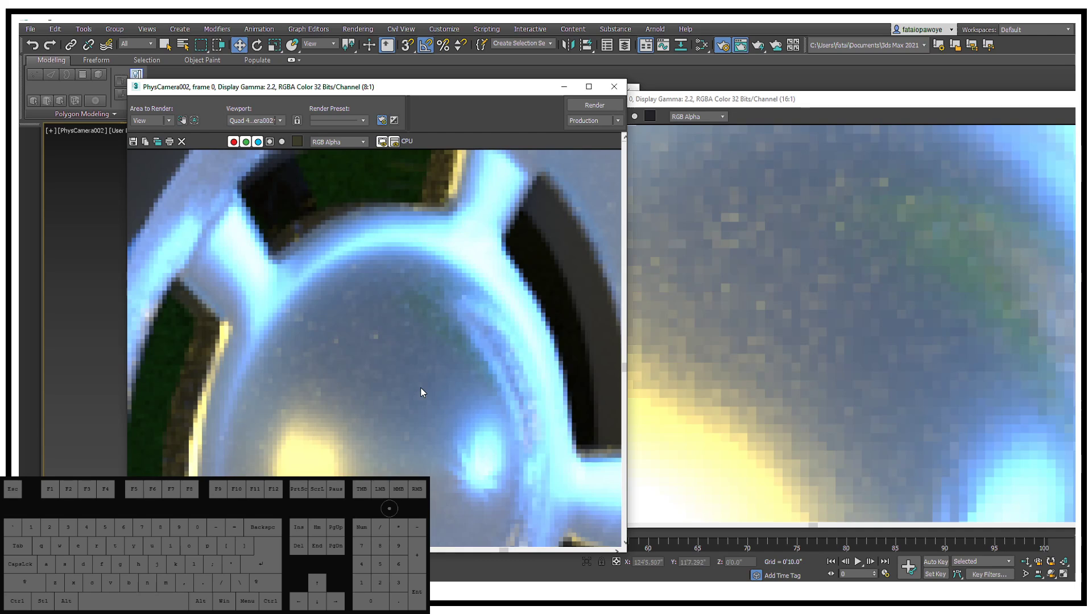
pyautogui.moveTo(778, 317); pyautogui.dragTo(656, 342)
pyautogui.middleClick(918, 346)
pyautogui.middleClick(1021, 362)
pyautogui.middleClick(1006, 369)
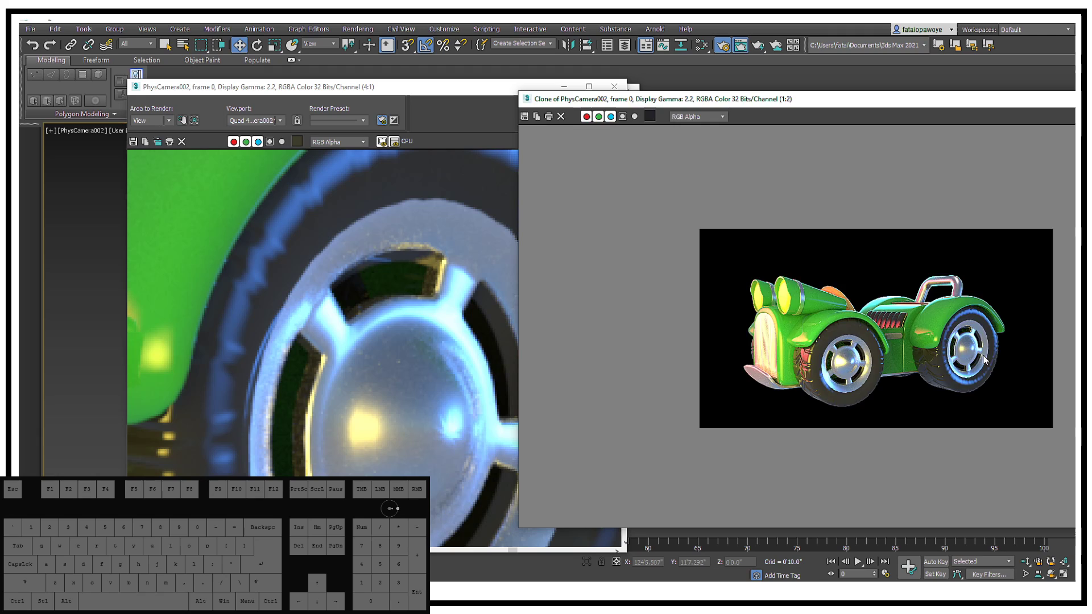
pyautogui.moveTo(1012, 345); pyautogui.dragTo(850, 325)
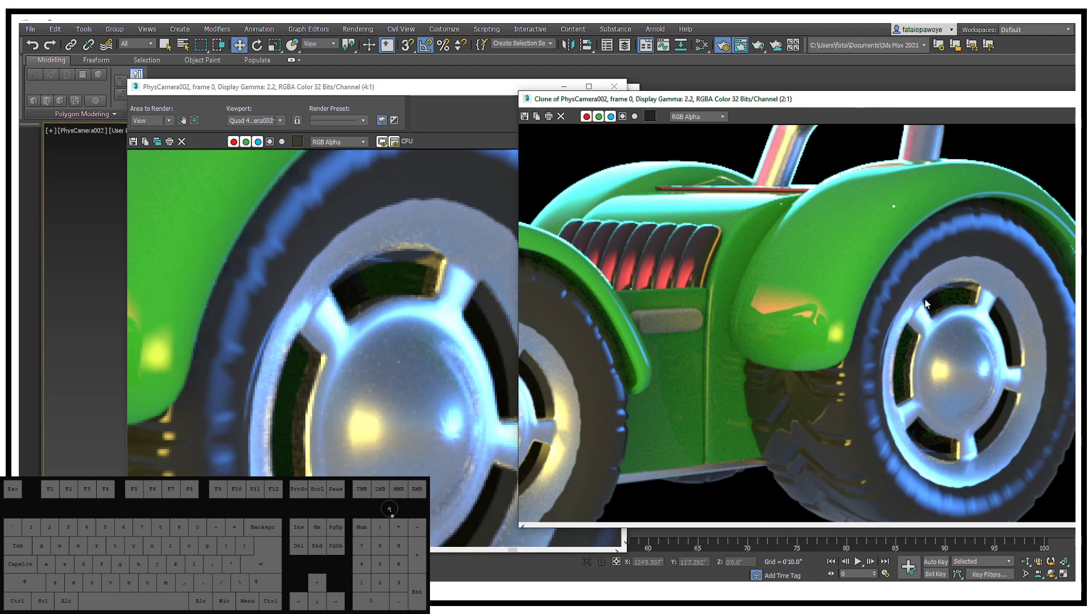
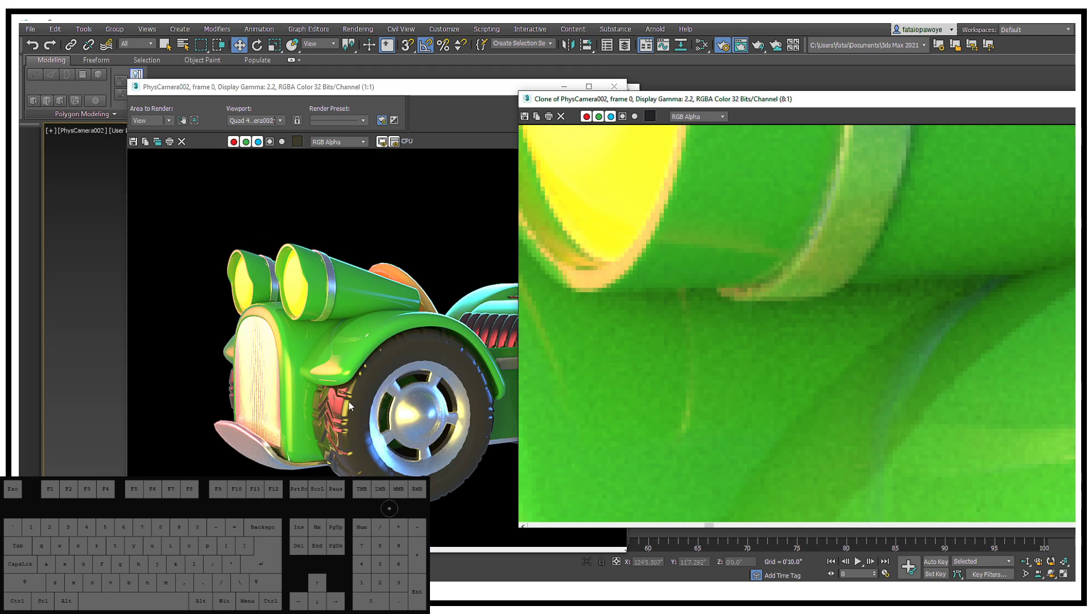
# Bring the new render forward, frame the whole car and zoom into the red grille
pyautogui.moveTo(368, 398); pyautogui.dragTo(316, 401)
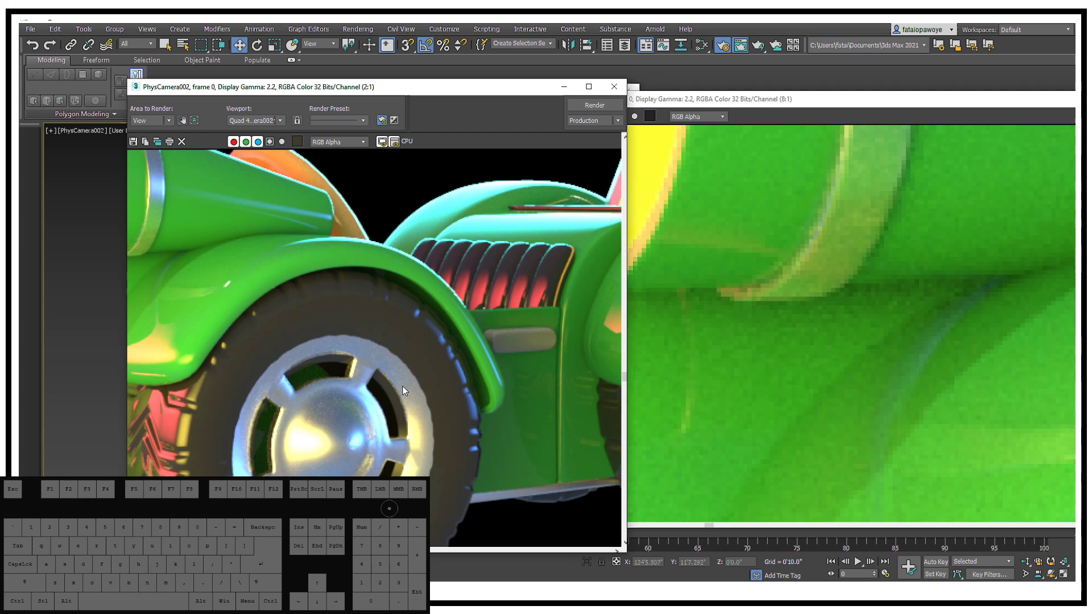
pyautogui.middleClick(406, 389)
pyautogui.moveTo(521, 332); pyautogui.dragTo(492, 348)
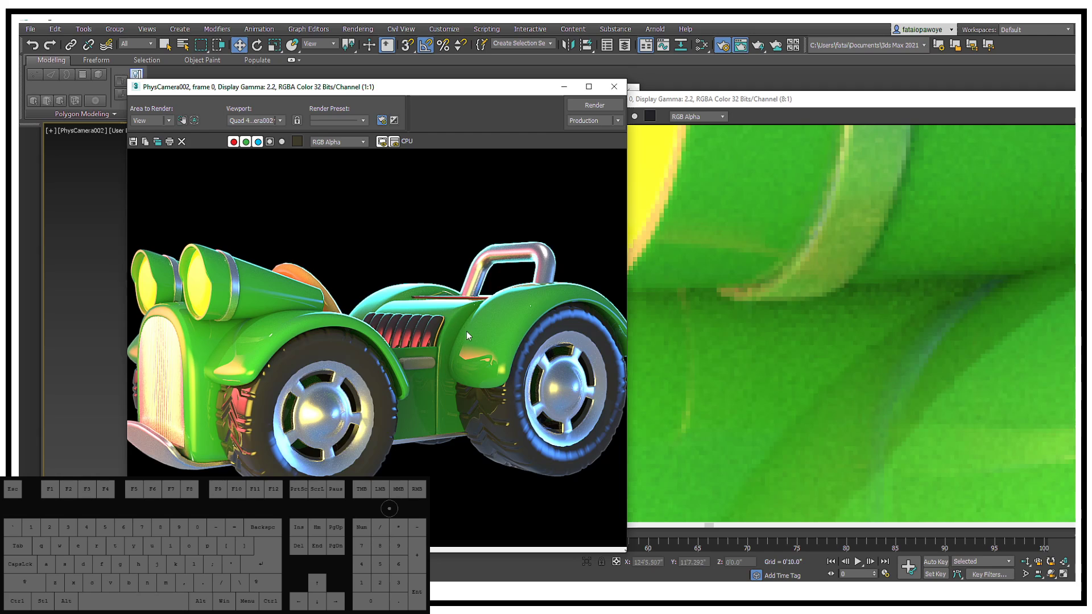
pyautogui.middleClick(444, 255)
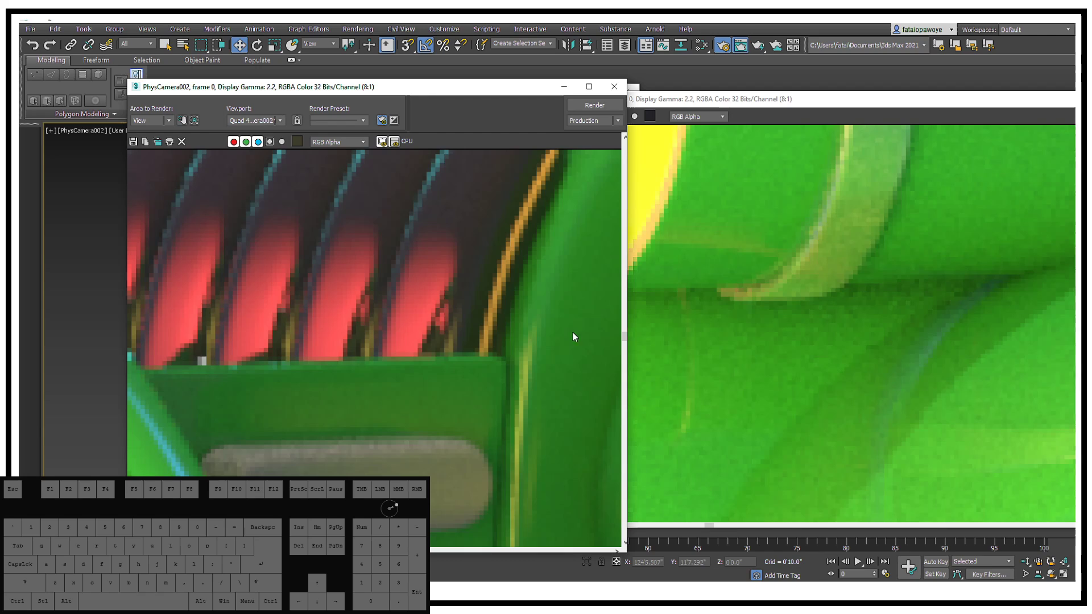
pyautogui.moveTo(769, 292); pyautogui.dragTo(826, 305)
pyautogui.moveTo(341, 324); pyautogui.dragTo(427, 367)
# Pan the new render over to the headlights and down to the front bumper
pyautogui.middleClick(348, 312)
pyautogui.moveTo(292, 281); pyautogui.dragTo(501, 362)
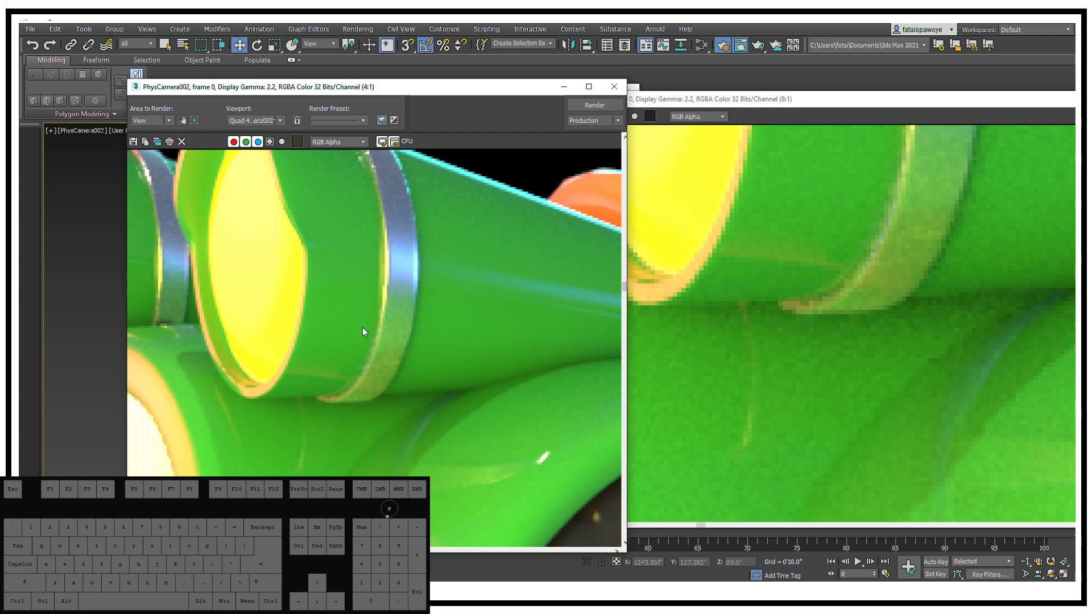
pyautogui.middleClick(588, 333)
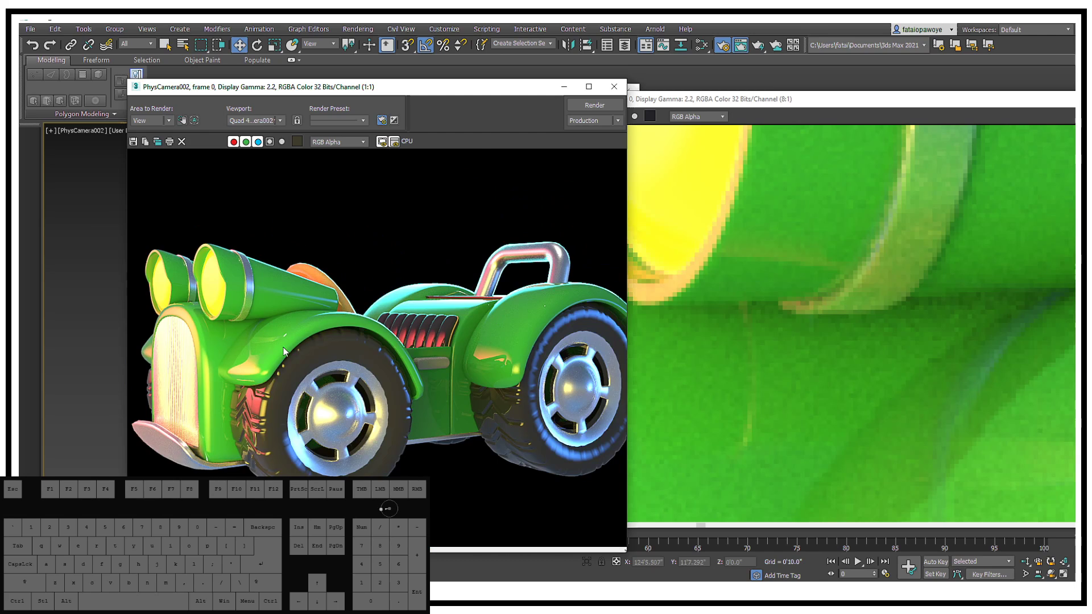
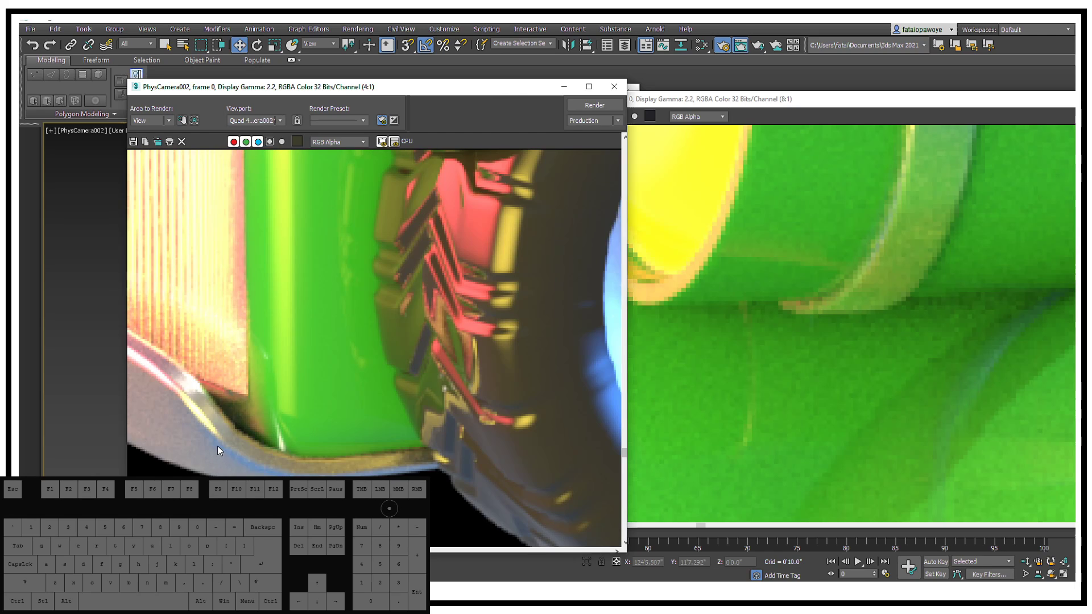
pyautogui.moveTo(515, 442); pyautogui.dragTo(567, 398)
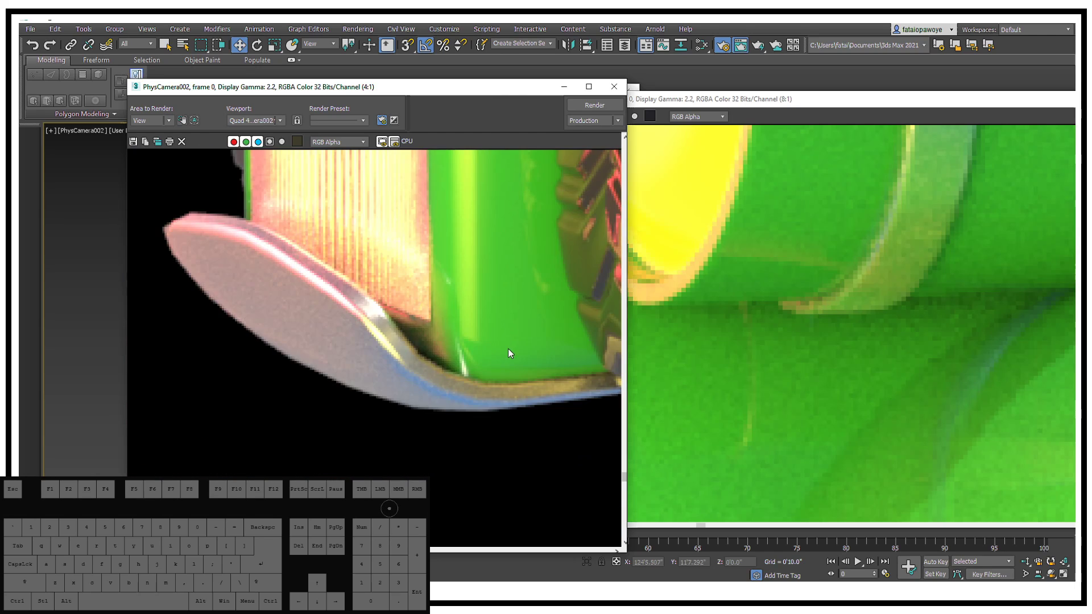
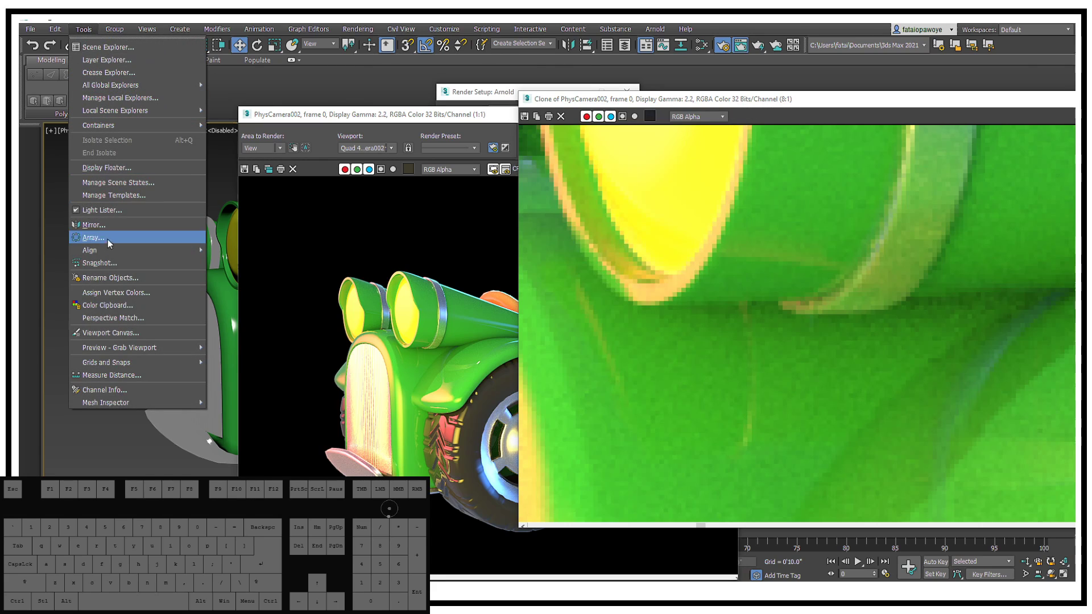
# In the Light Lister set the skydome to 3 samples and the quad lights to 4, then close it
pyautogui.click(122, 214)
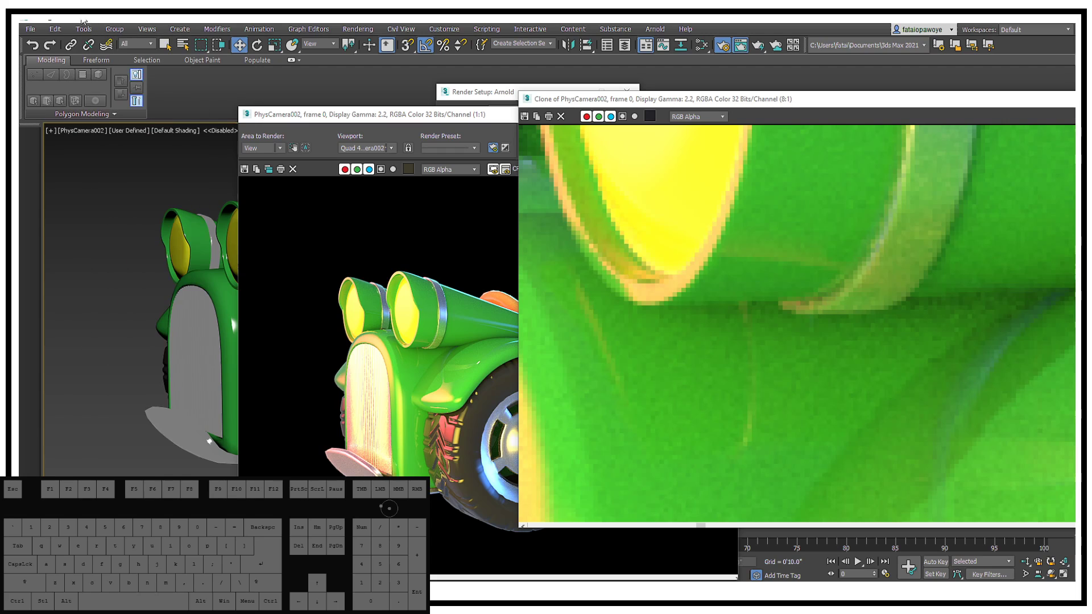
pyautogui.click(79, 25)
pyautogui.click(80, 31)
pyautogui.click(101, 215)
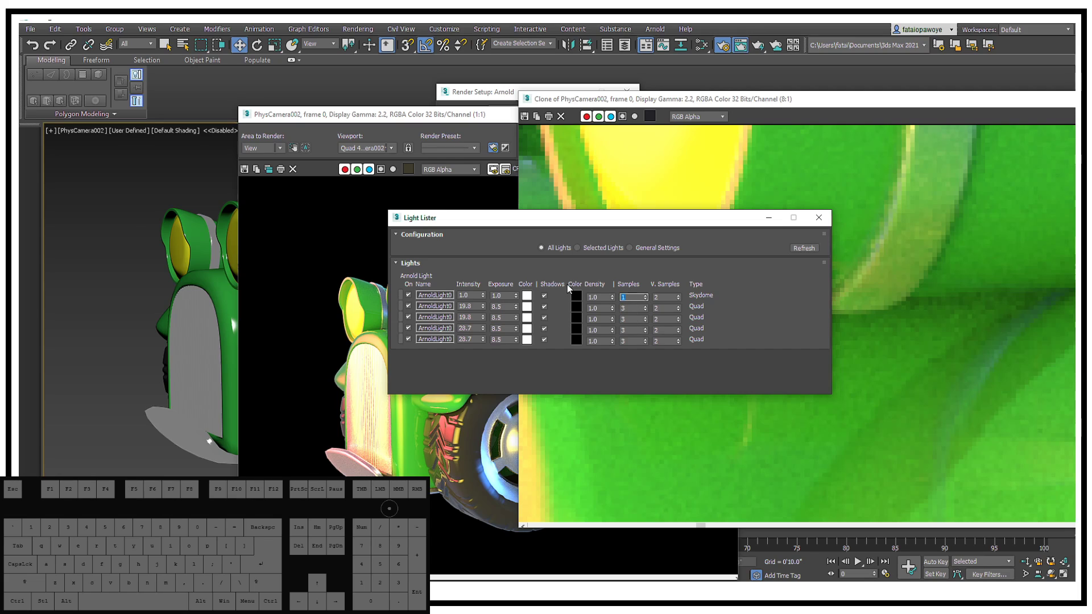
pyautogui.press('3')
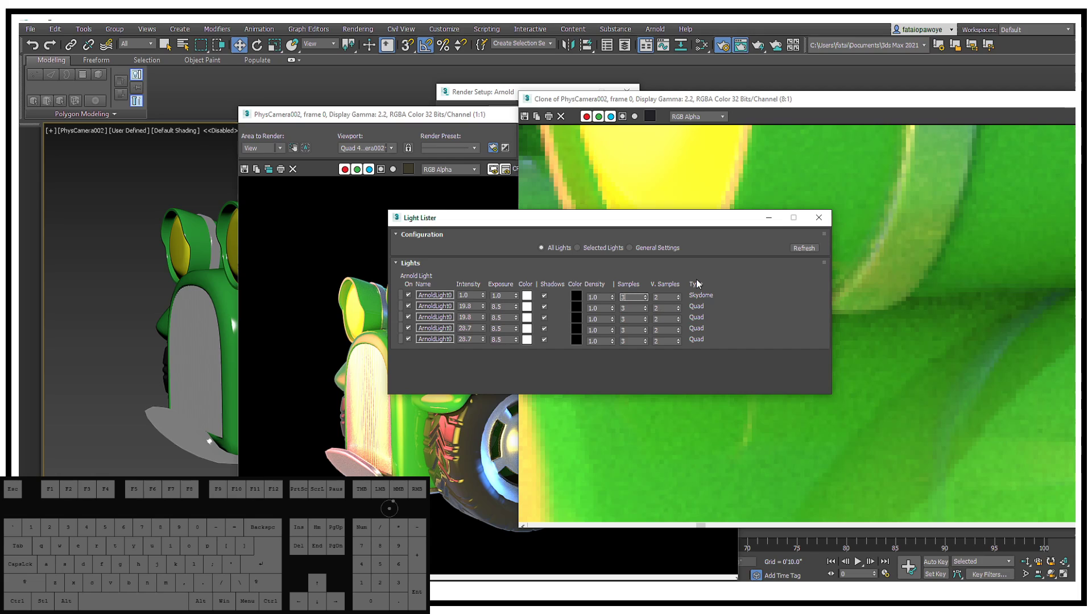
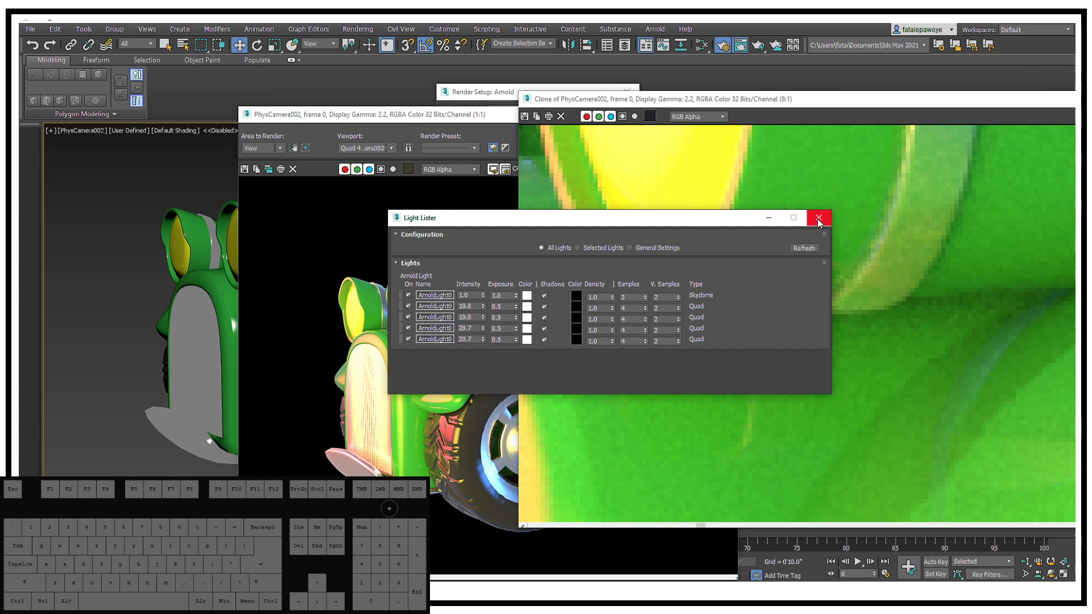
pyautogui.click(821, 222)
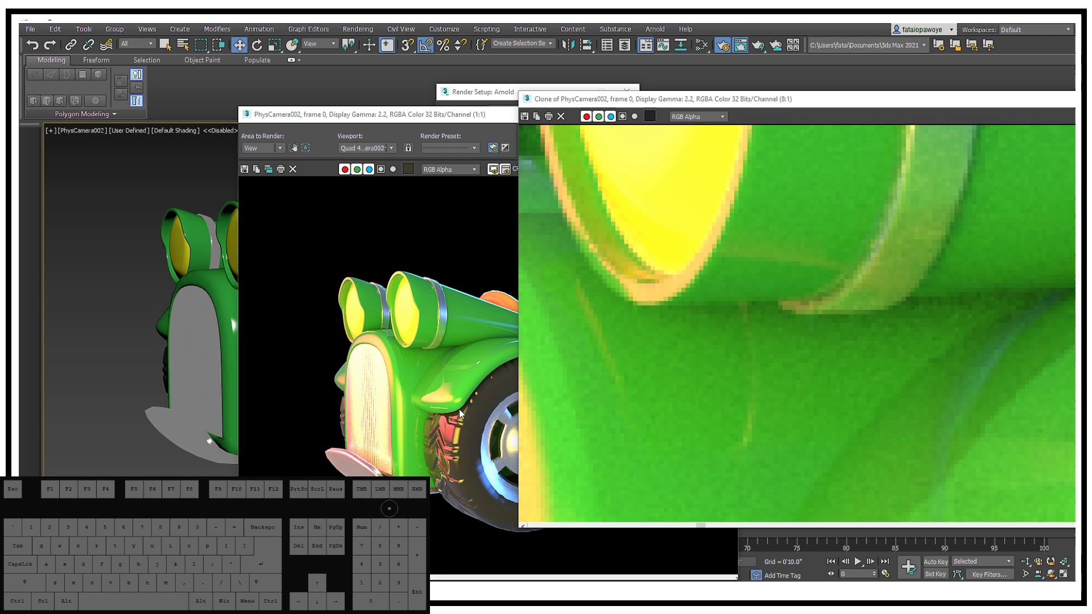
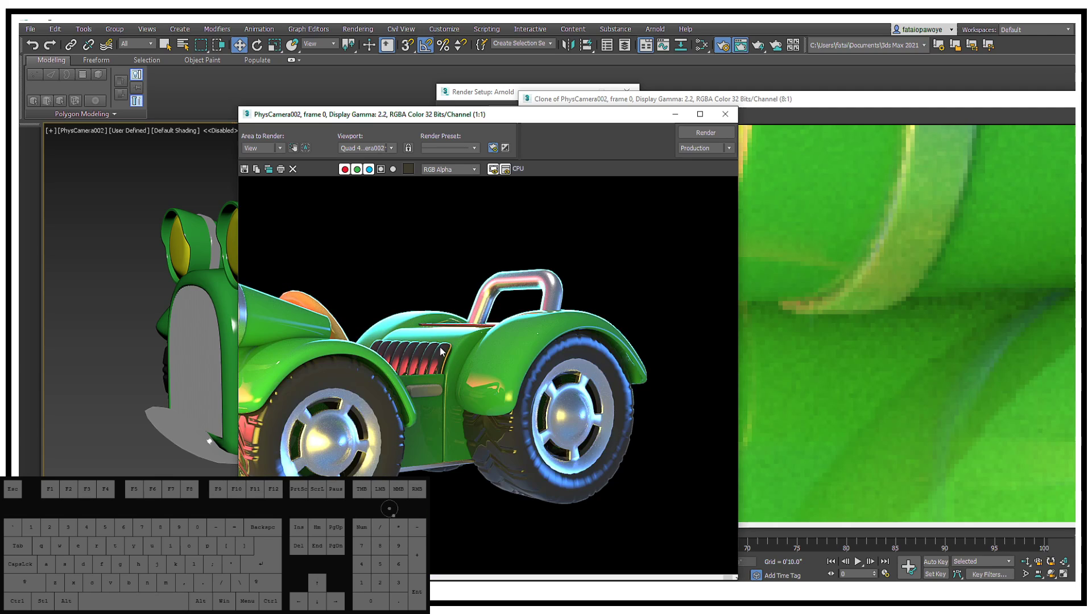
# Zoom the frame window out to 1:2 so the whole car shows, and drag the window left
pyautogui.middleClick(482, 390)
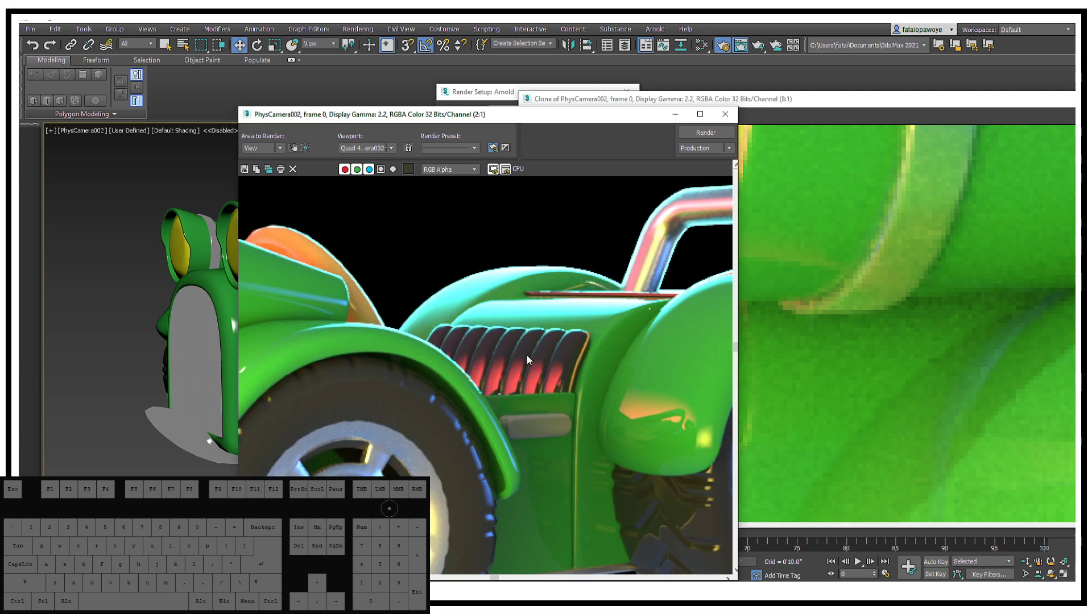
pyautogui.moveTo(525, 352); pyautogui.dragTo(527, 346)
pyautogui.moveTo(444, 359); pyautogui.dragTo(506, 353)
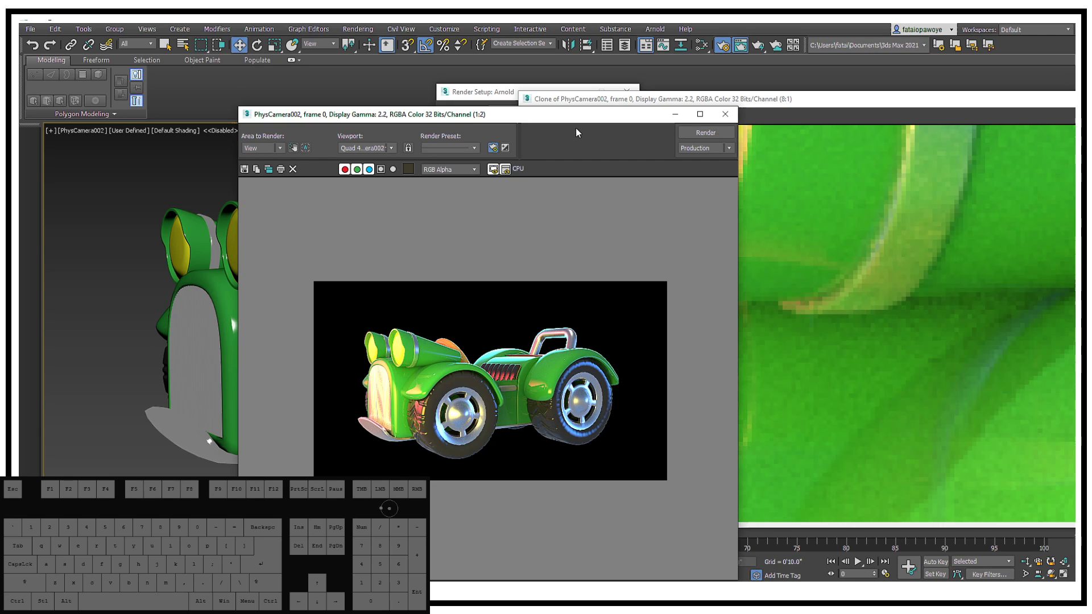
pyautogui.moveTo(576, 126); pyautogui.dragTo(484, 120)
pyautogui.moveTo(473, 120); pyautogui.dragTo(353, 92)
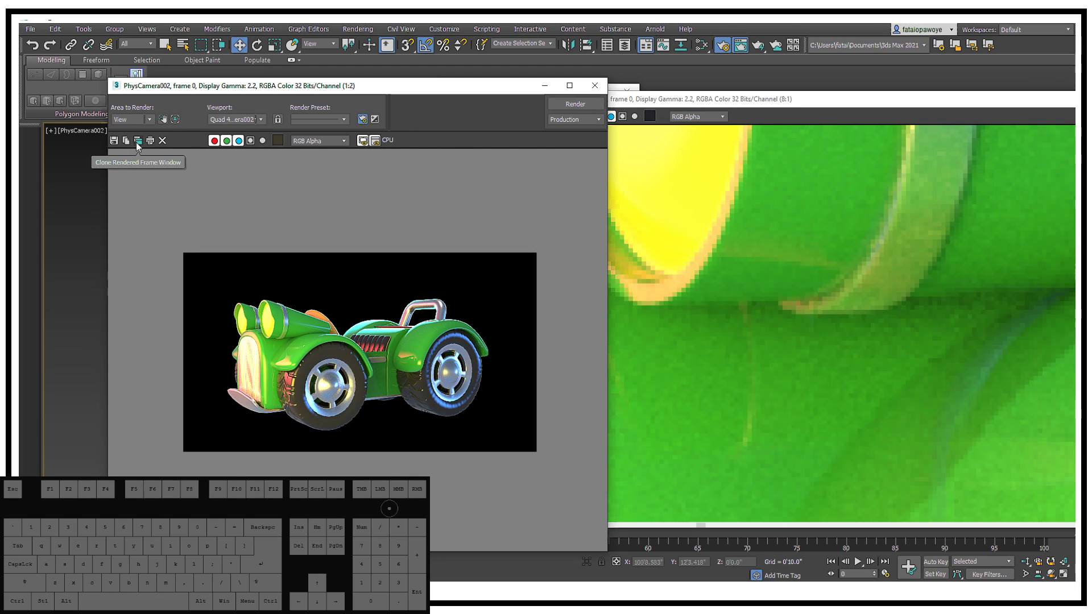
# Pan the cloned close-up to the headlamp tube edge and launch a new Arnold render
pyautogui.click(141, 146)
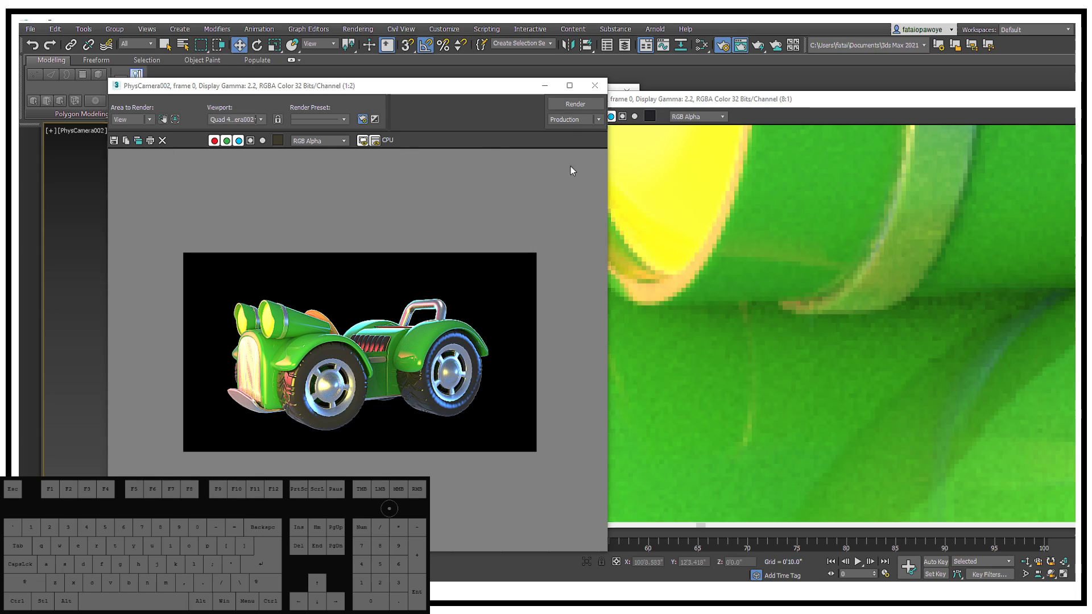
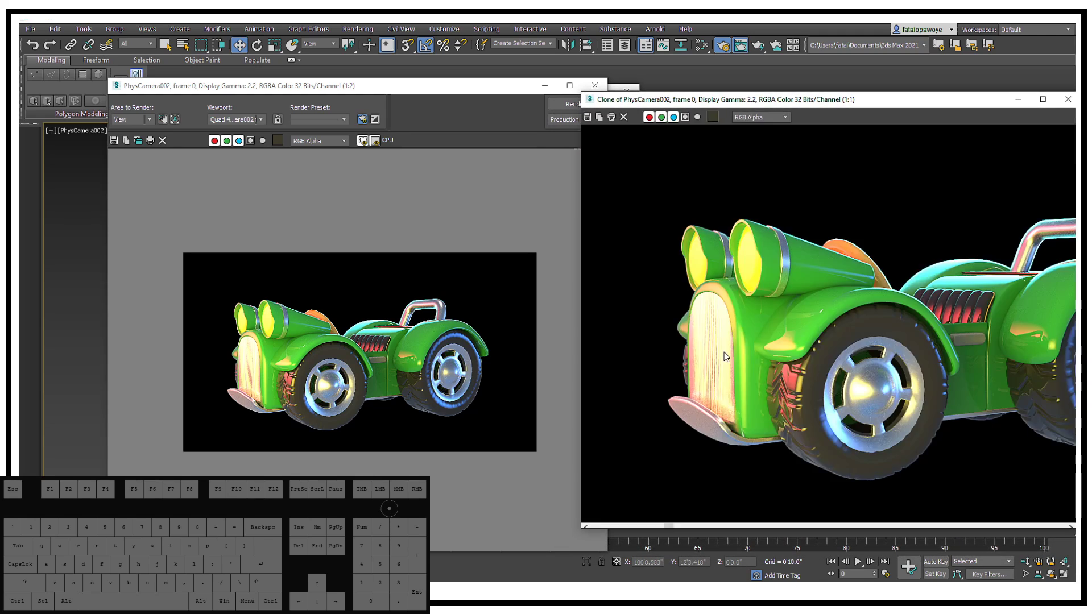
pyautogui.middleClick(898, 285)
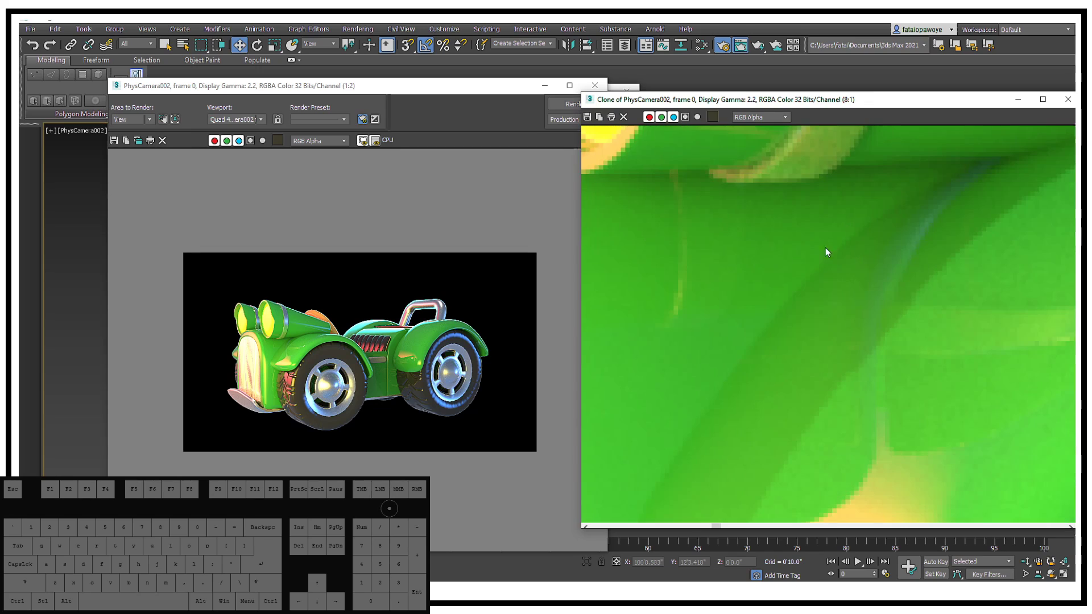
pyautogui.middleClick(795, 241)
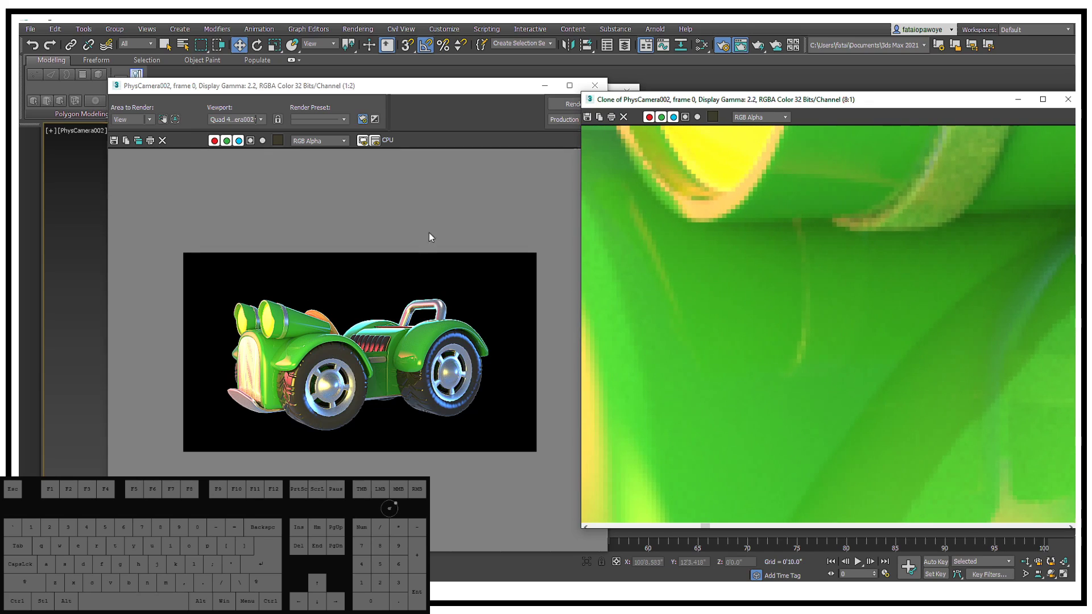
# Let the new Arnold render complete and magnify it in the frame buffer
pyautogui.click(437, 226)
pyautogui.click(584, 106)
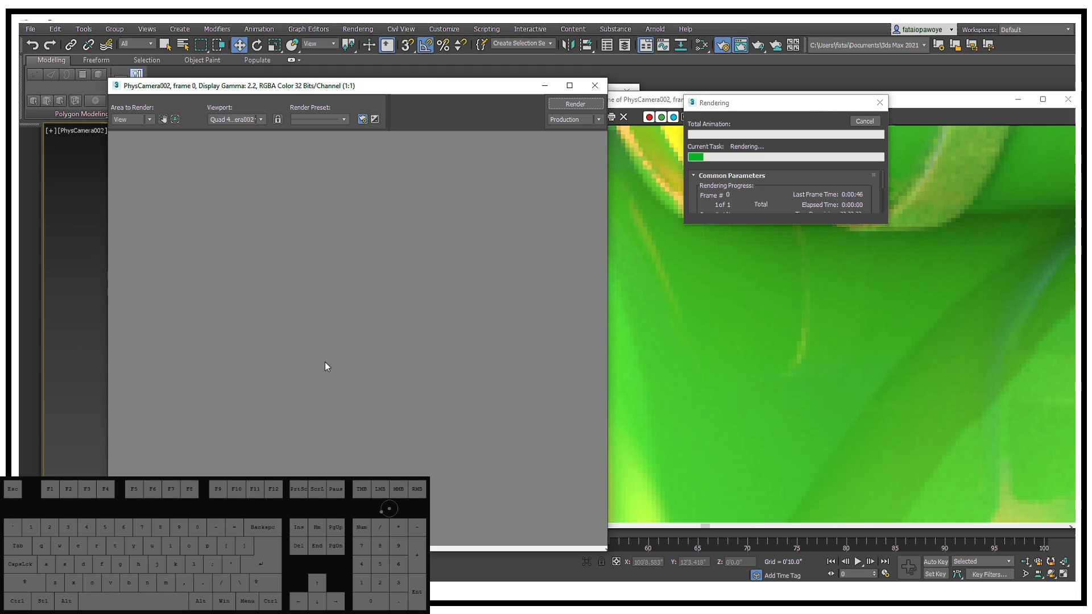
pyautogui.middleClick(274, 348)
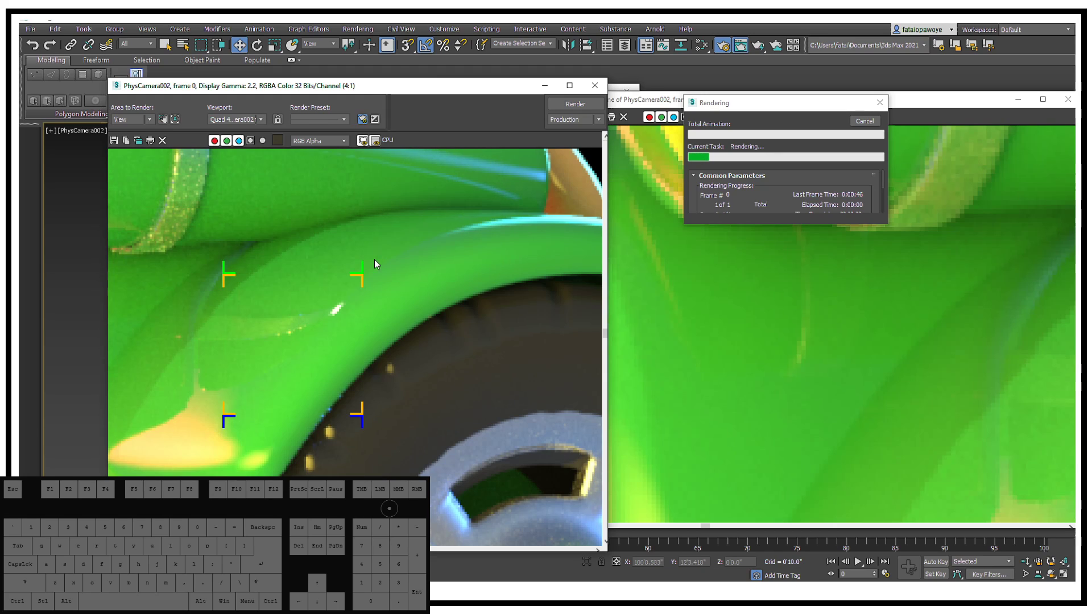
pyautogui.middleClick(417, 229)
# Pan the magnified render to centre the yellow headlamp tube in view
pyautogui.moveTo(859, 276); pyautogui.dragTo(882, 313)
pyautogui.moveTo(416, 260); pyautogui.dragTo(419, 356)
pyautogui.middleClick(463, 215)
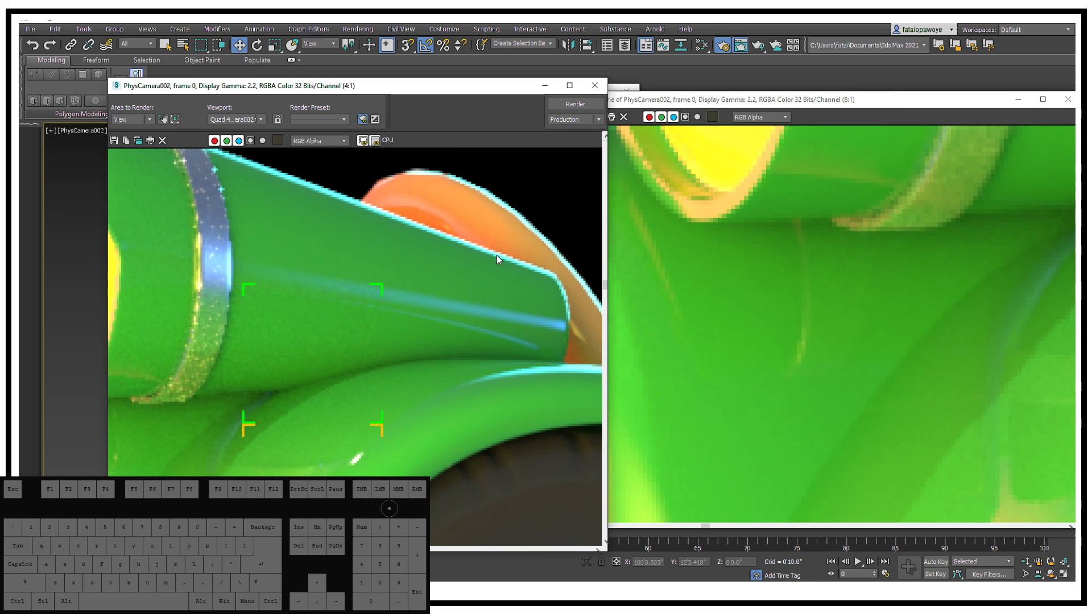
pyautogui.middleClick(213, 273)
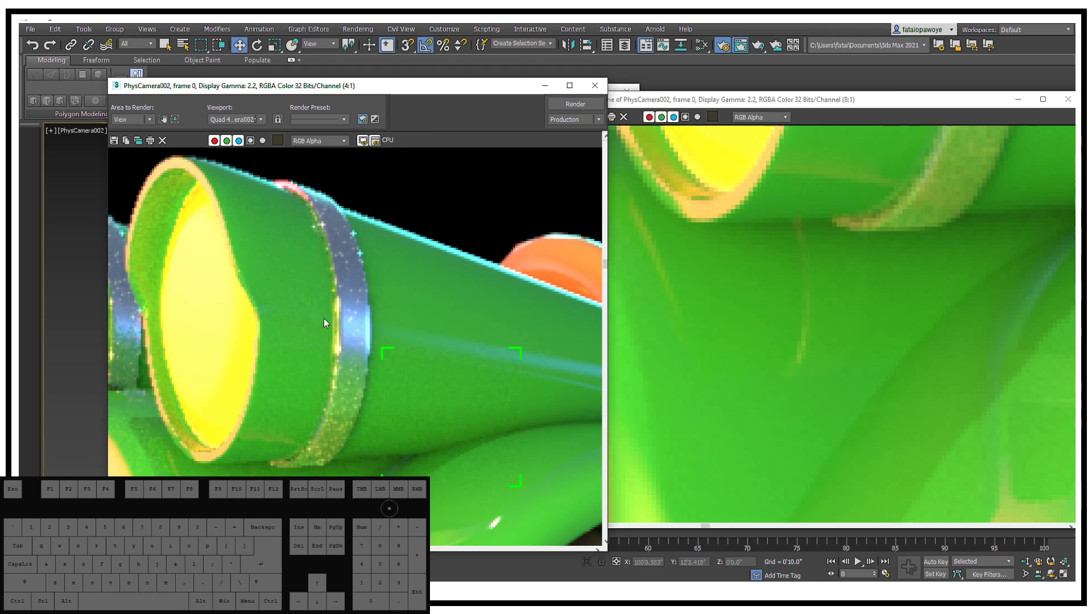
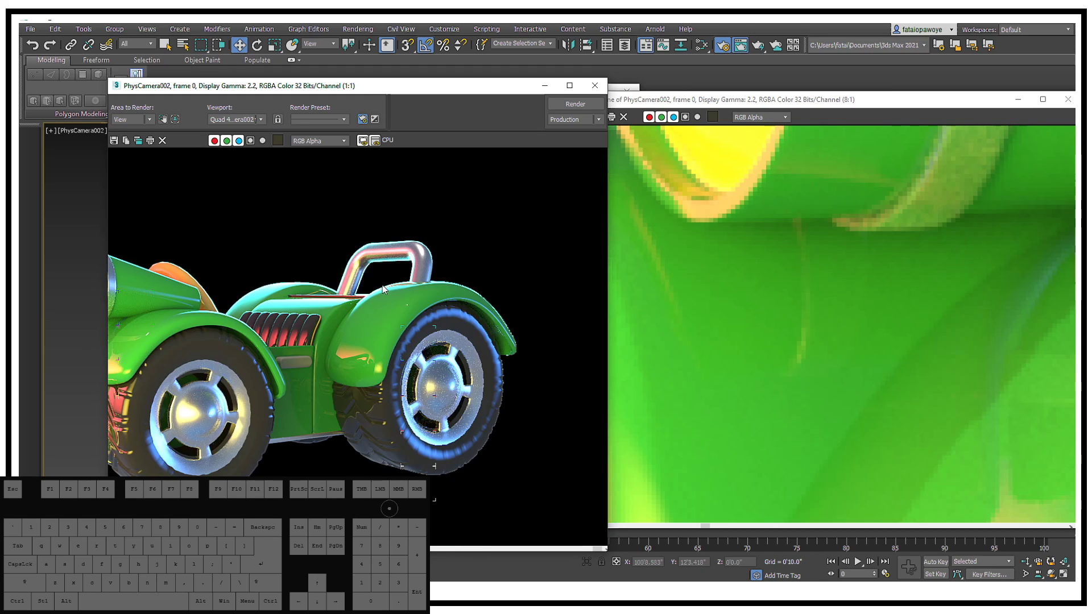
# Inspect the headlamp tubes and fender below, comparing the same spot in the earlier clone
pyautogui.scroll(-3)
pyautogui.moveTo(400, 332); pyautogui.dragTo(399, 279)
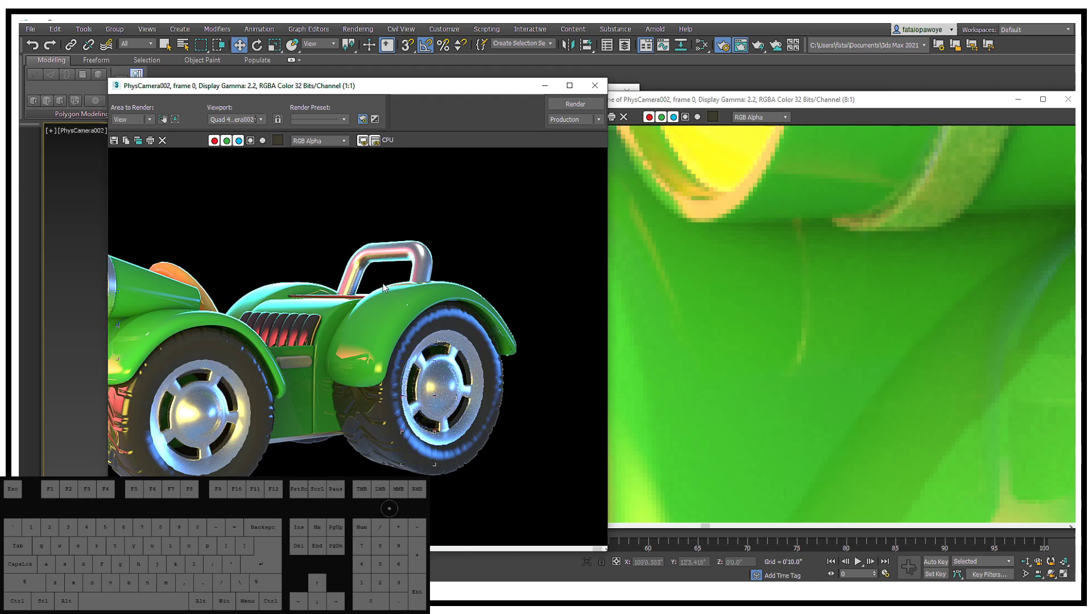
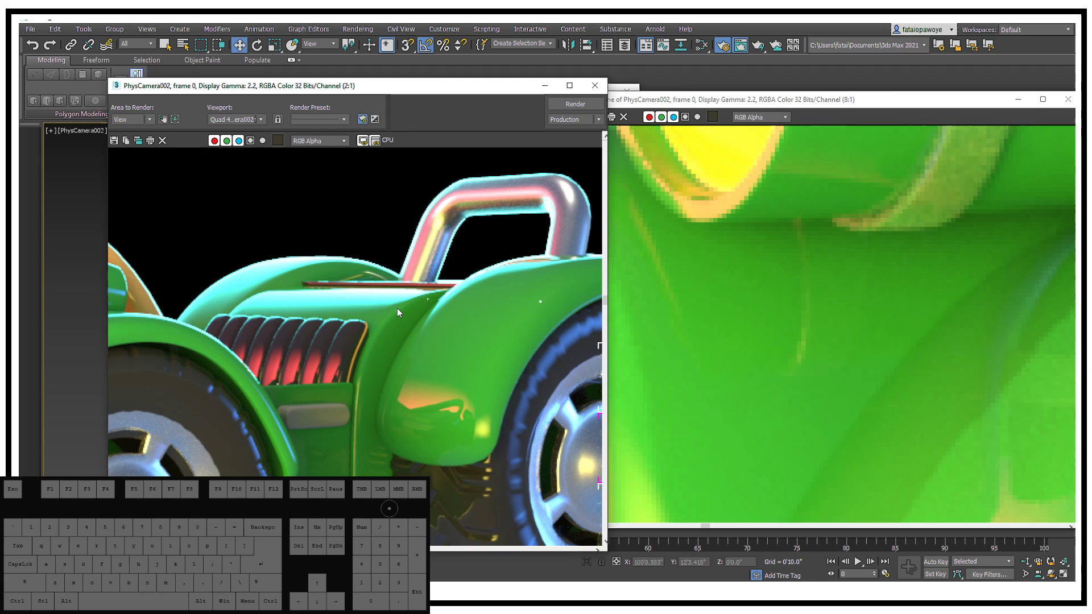
pyautogui.moveTo(400, 311); pyautogui.dragTo(546, 268)
pyautogui.moveTo(225, 284); pyautogui.dragTo(368, 266)
pyautogui.moveTo(312, 256); pyautogui.dragTo(333, 385)
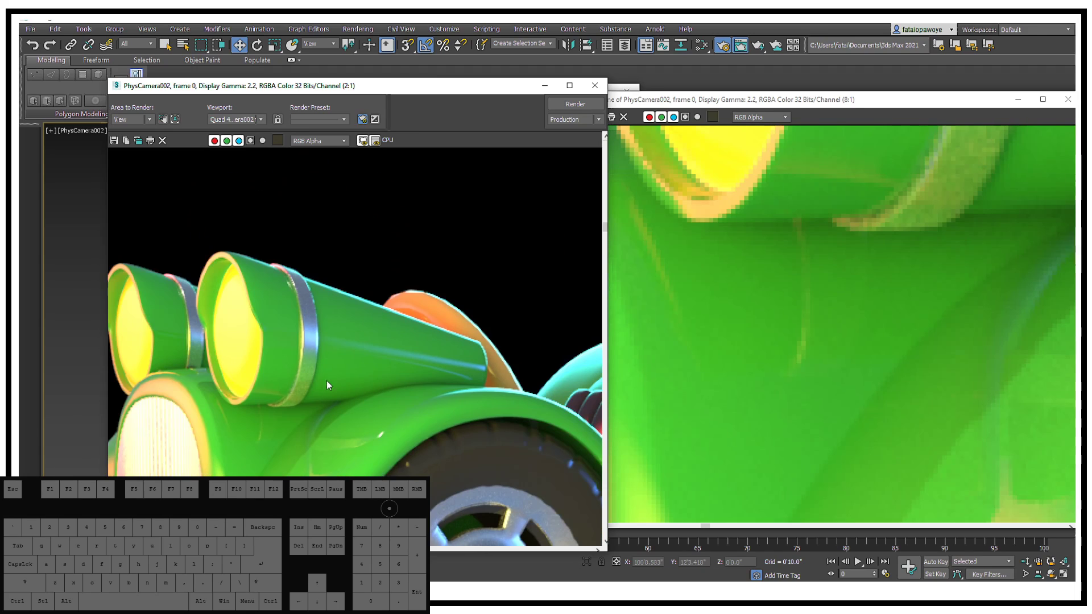
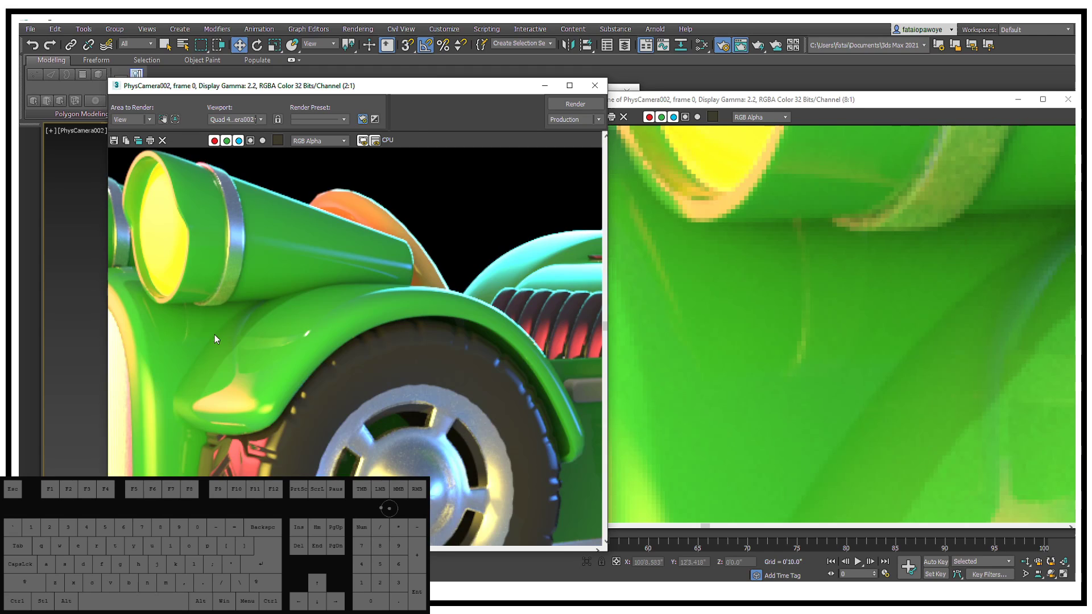
pyautogui.moveTo(926, 232); pyautogui.dragTo(866, 314)
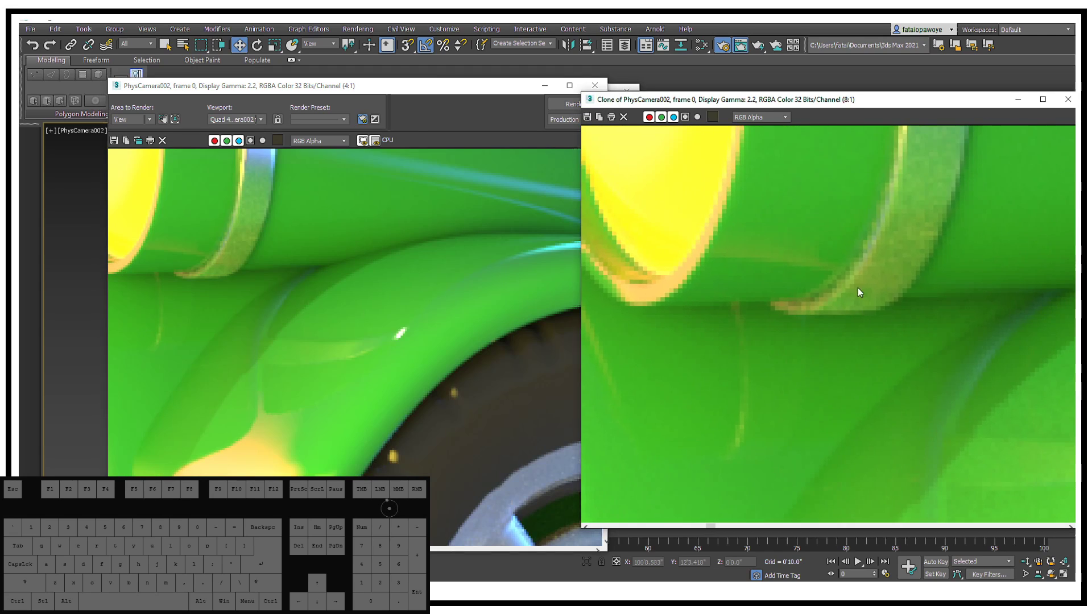
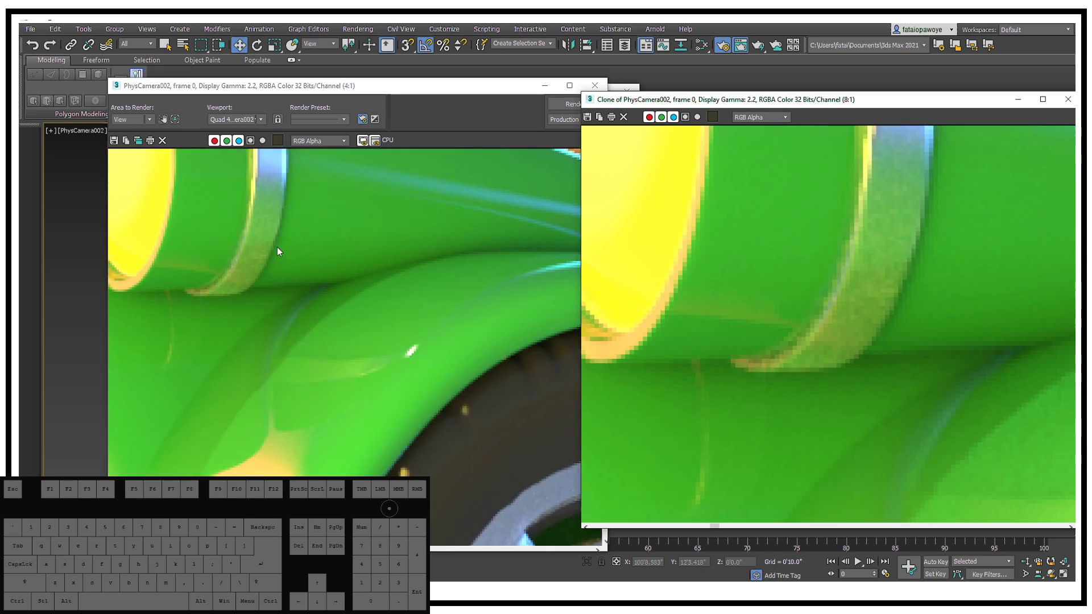
# Look over the front grille, side vents and fender over the wheel up close
pyautogui.middleClick(228, 281)
pyautogui.middleClick(249, 282)
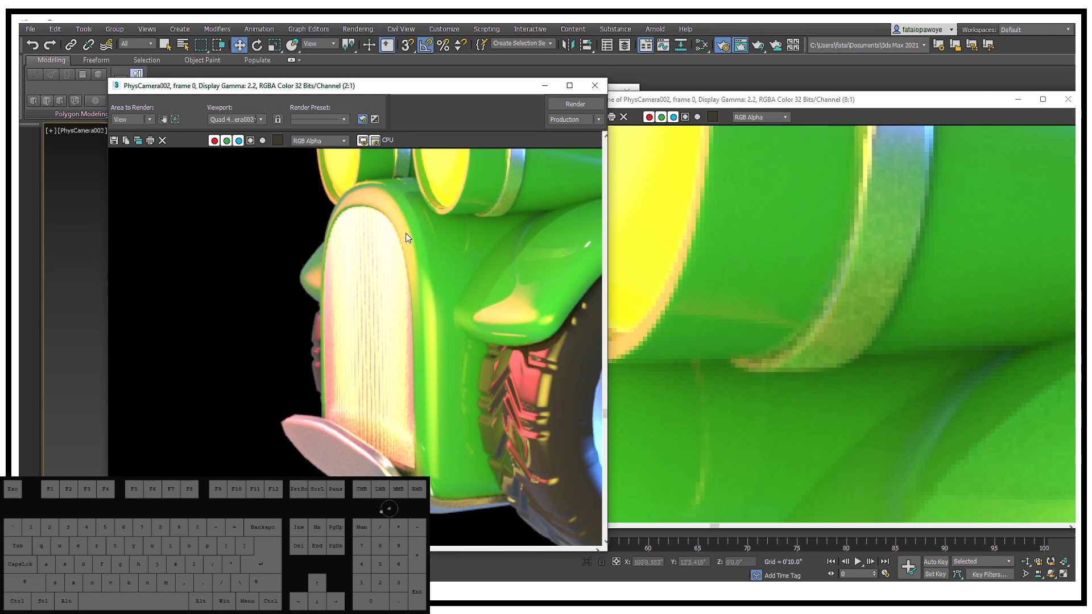
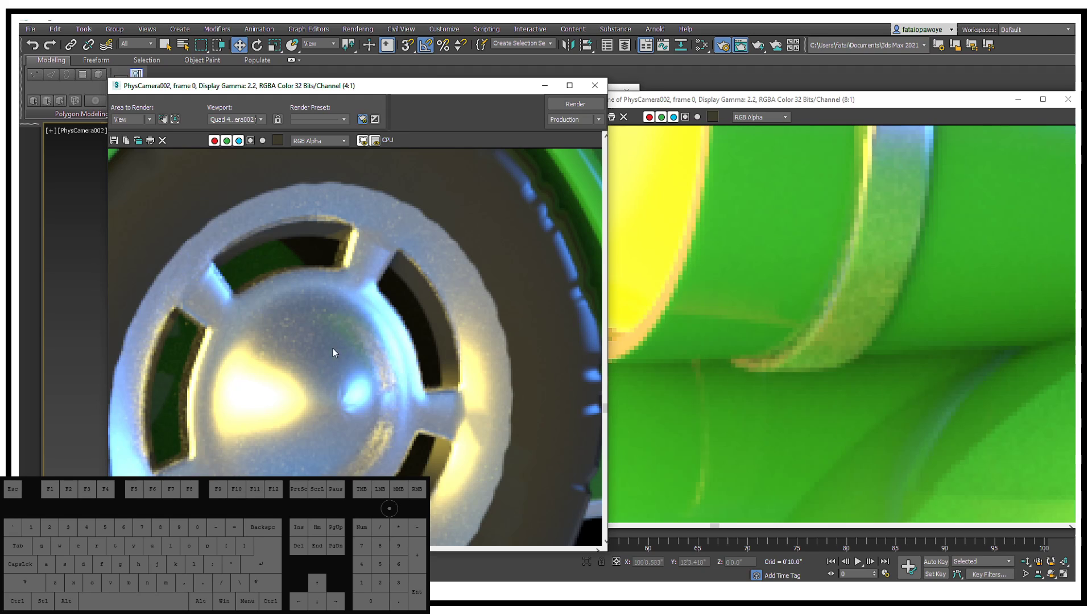
pyautogui.moveTo(428, 300); pyautogui.dragTo(362, 345)
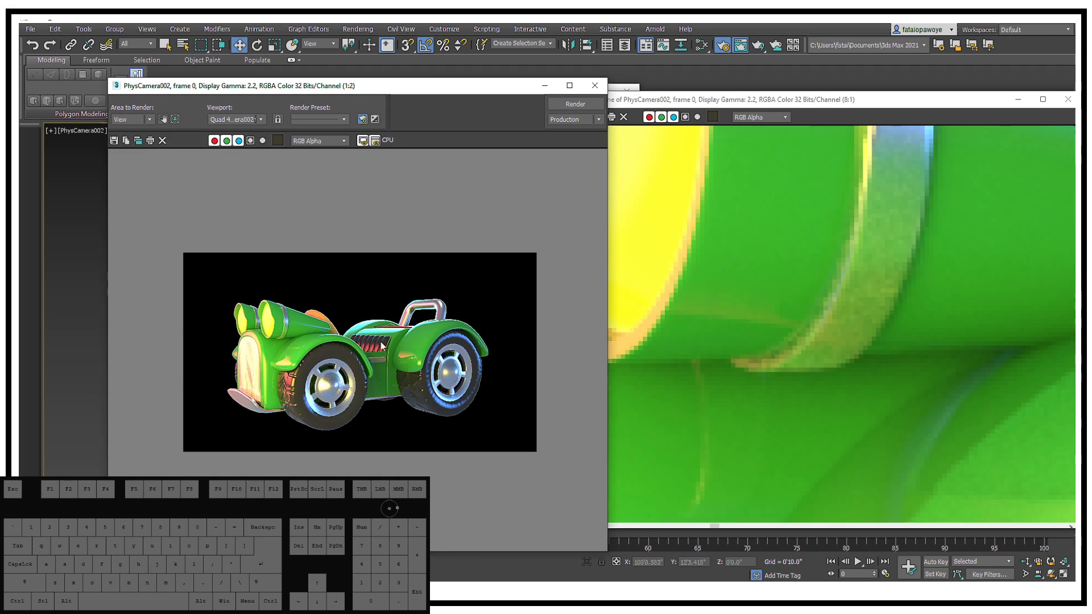
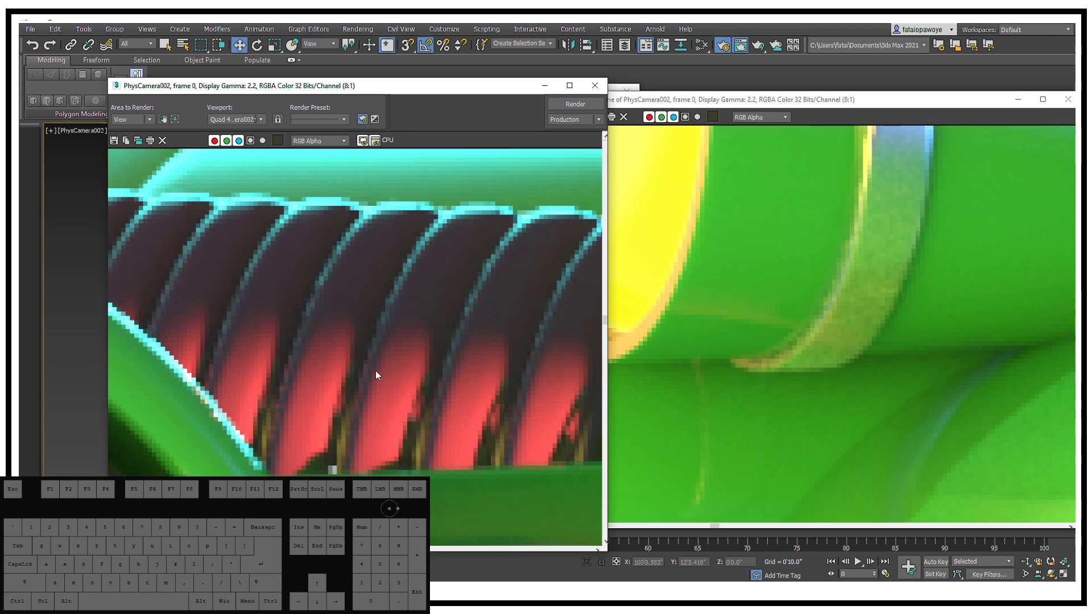
pyautogui.middleClick(243, 321)
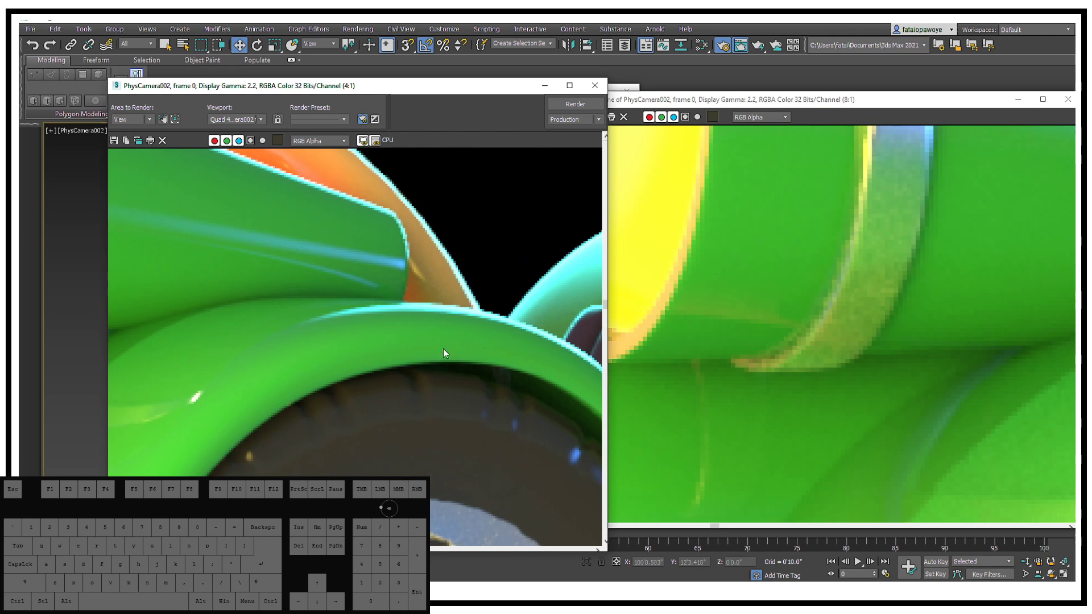
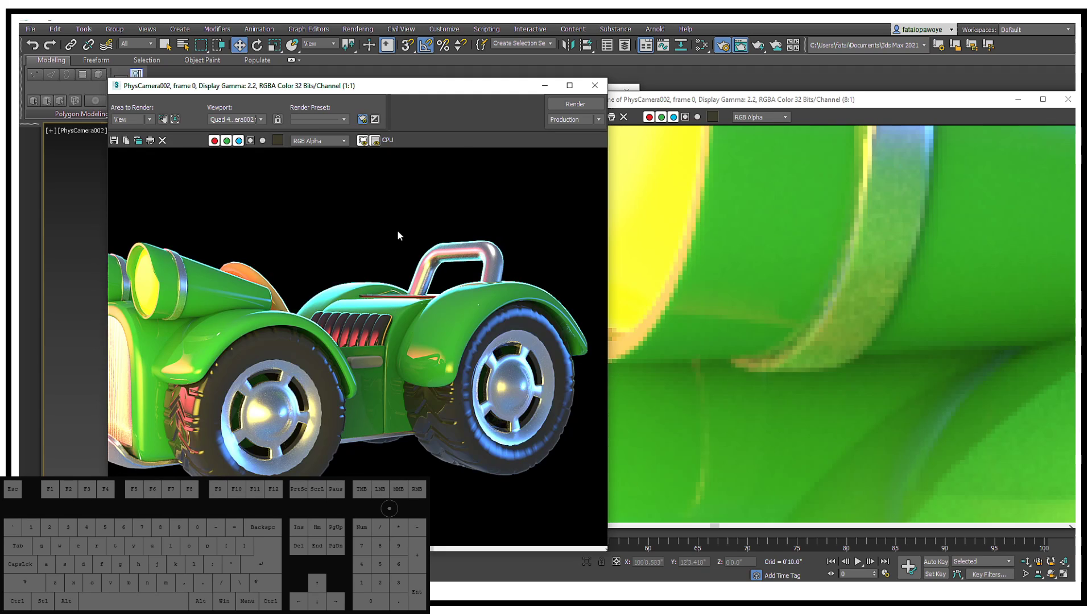
# Toggle the frame window size so the render sits beside the Arnold Sampling rollout
pyautogui.click(568, 92)
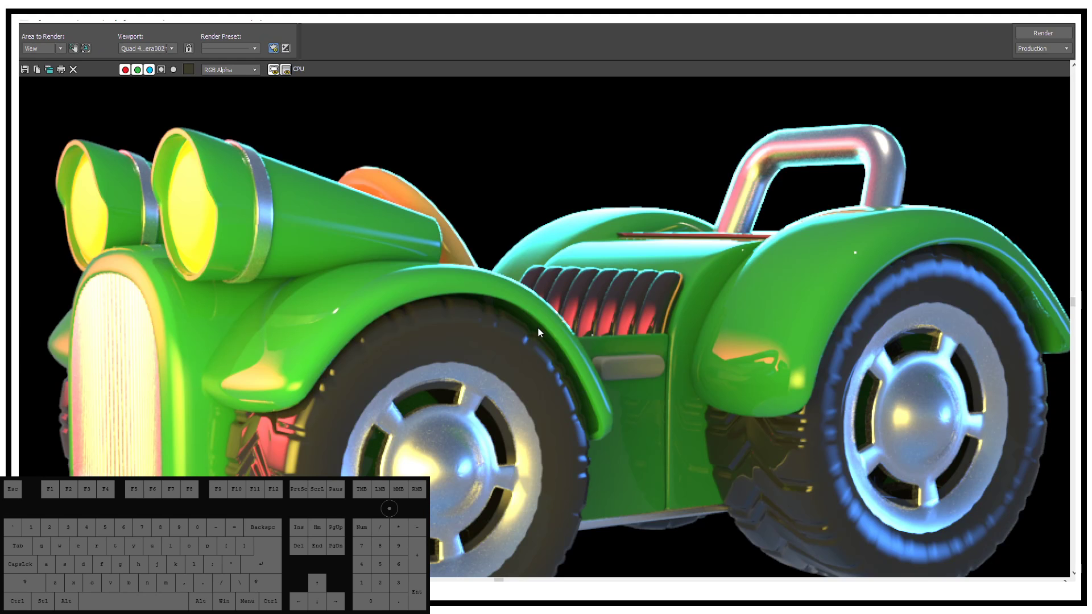
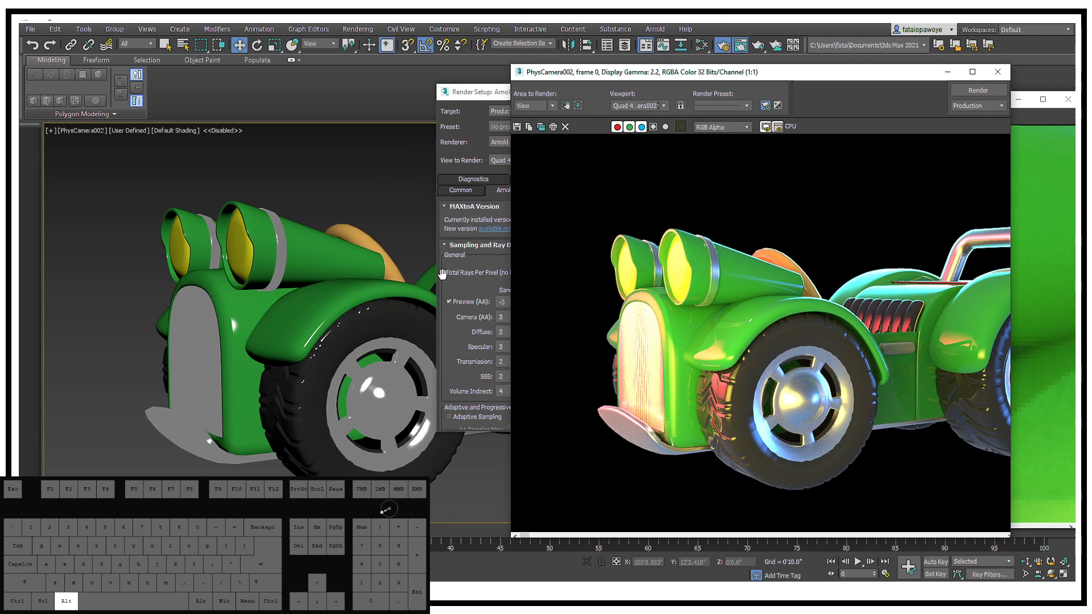
# Switch the viewport to Perspective behind the car and minimize the PhysCamera002 frame window
pyautogui.click(380, 282)
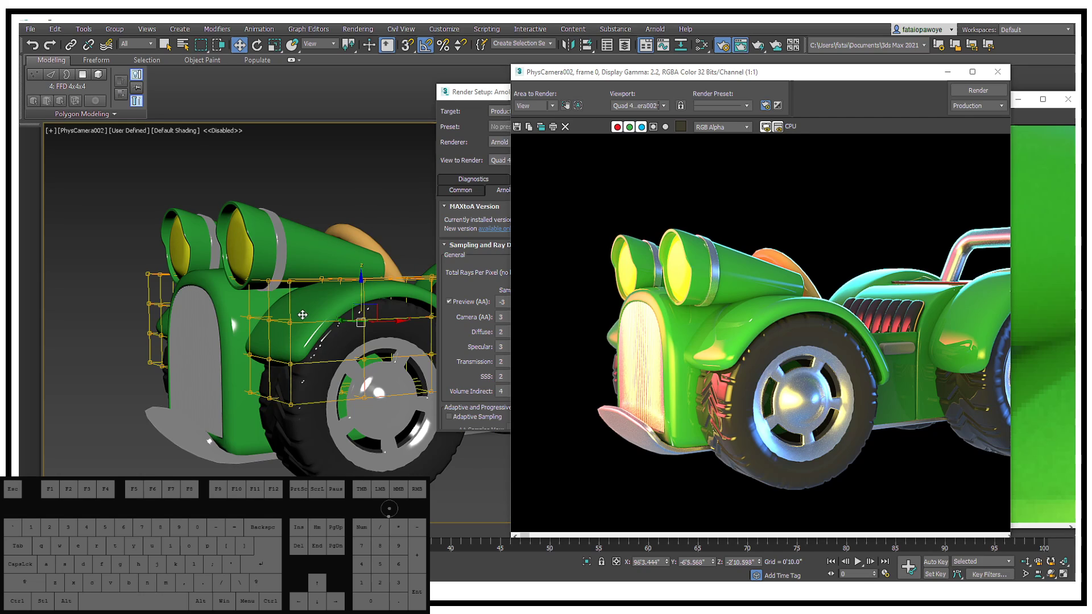
pyautogui.press('p')
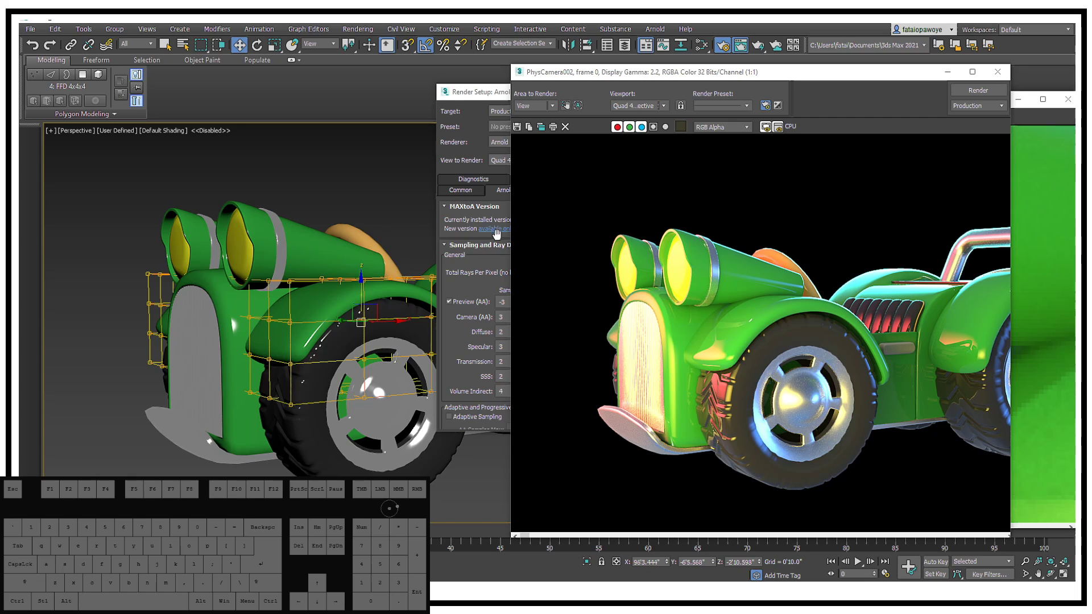
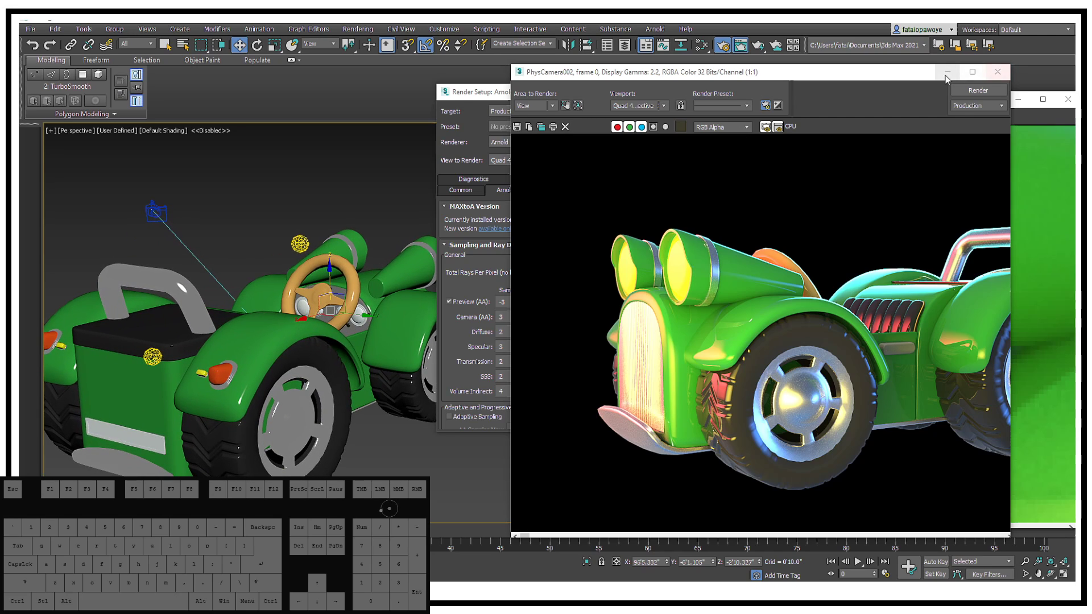
pyautogui.click(942, 77)
pyautogui.moveTo(938, 110); pyautogui.dragTo(802, 116)
pyautogui.click(868, 116)
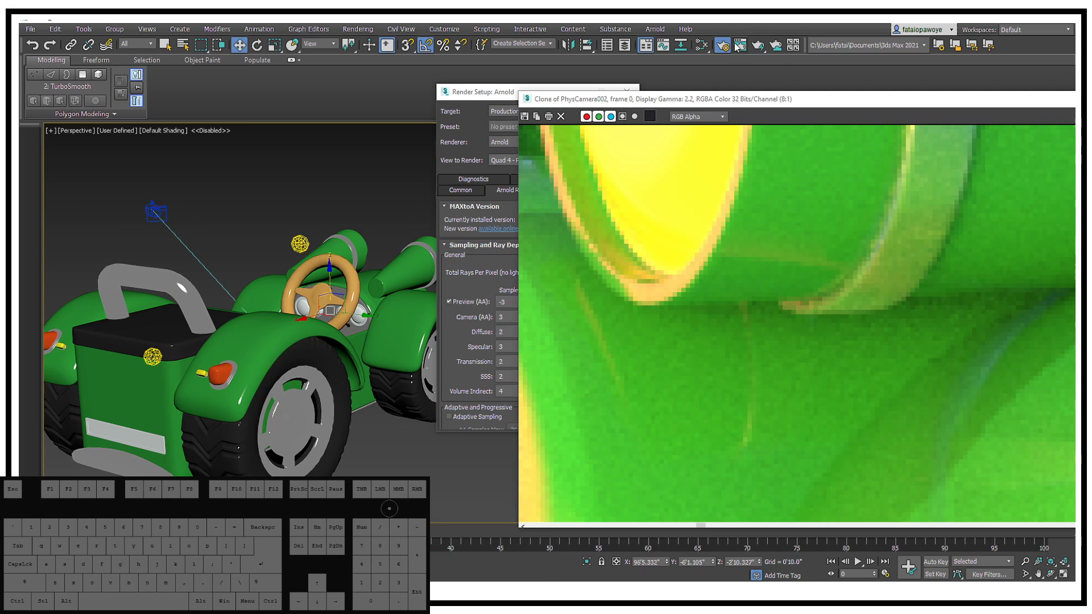
# Restore the frame window, maximize it and zoom out to fit the whole car
pyautogui.click(747, 42)
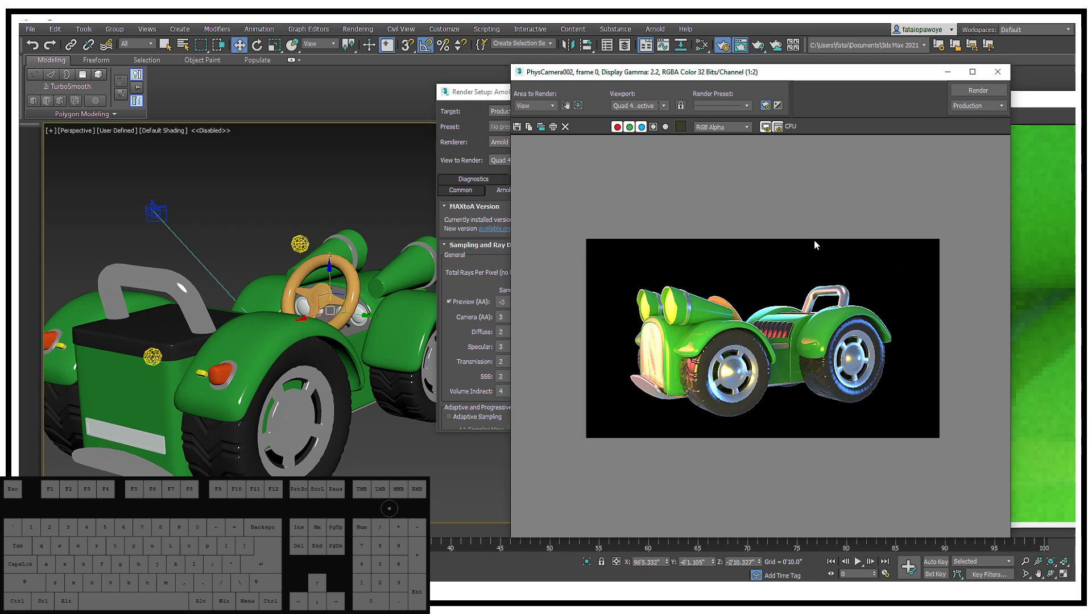
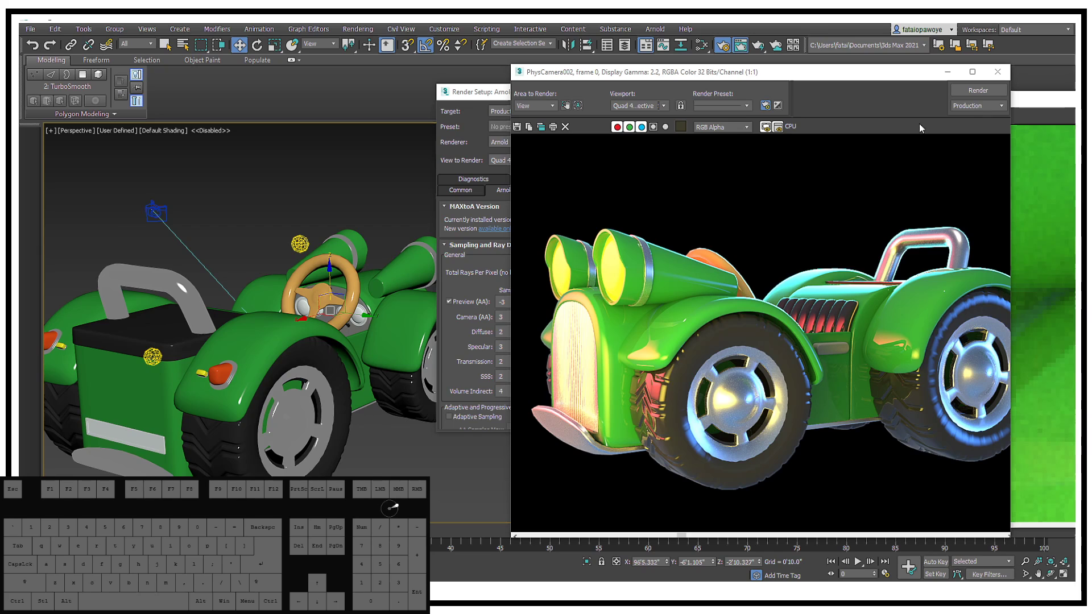
pyautogui.click(976, 73)
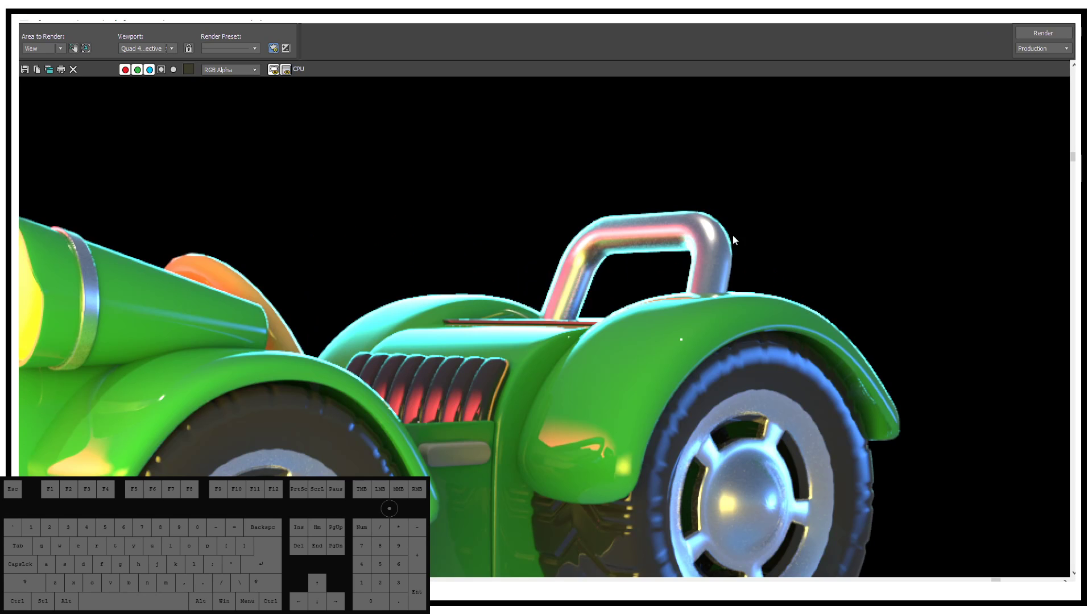
pyautogui.middleClick(718, 226)
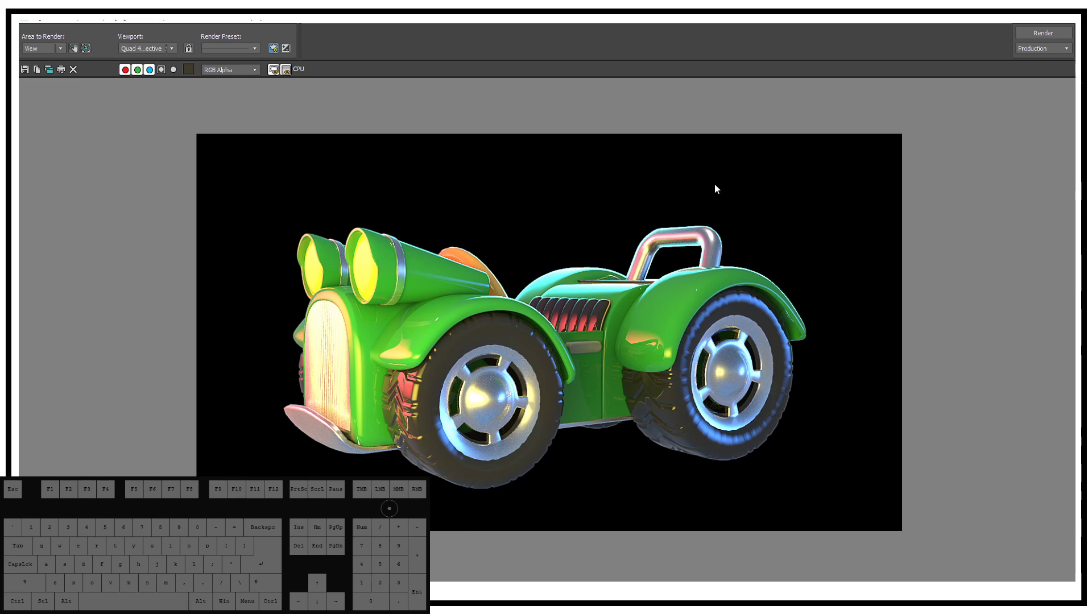